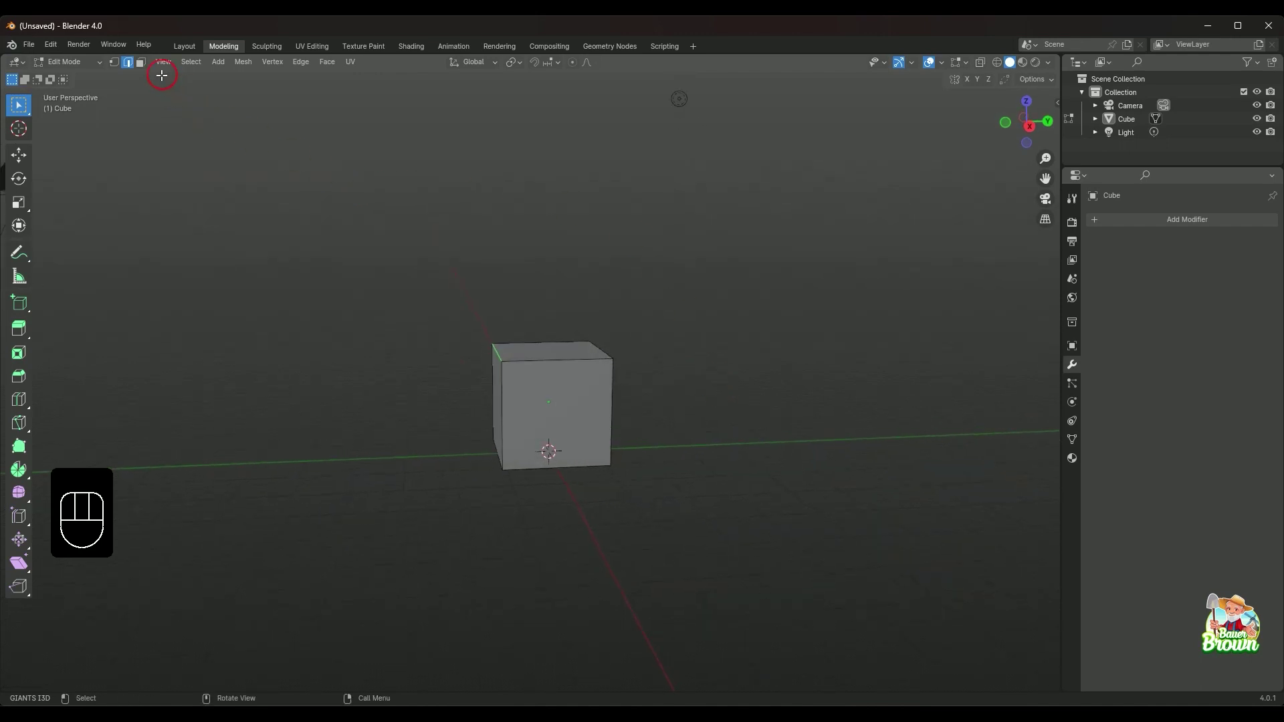
- Switch the cube's Edit Mode selection to whole faces
{"action": "left_click", "coordinate": [146, 65]}
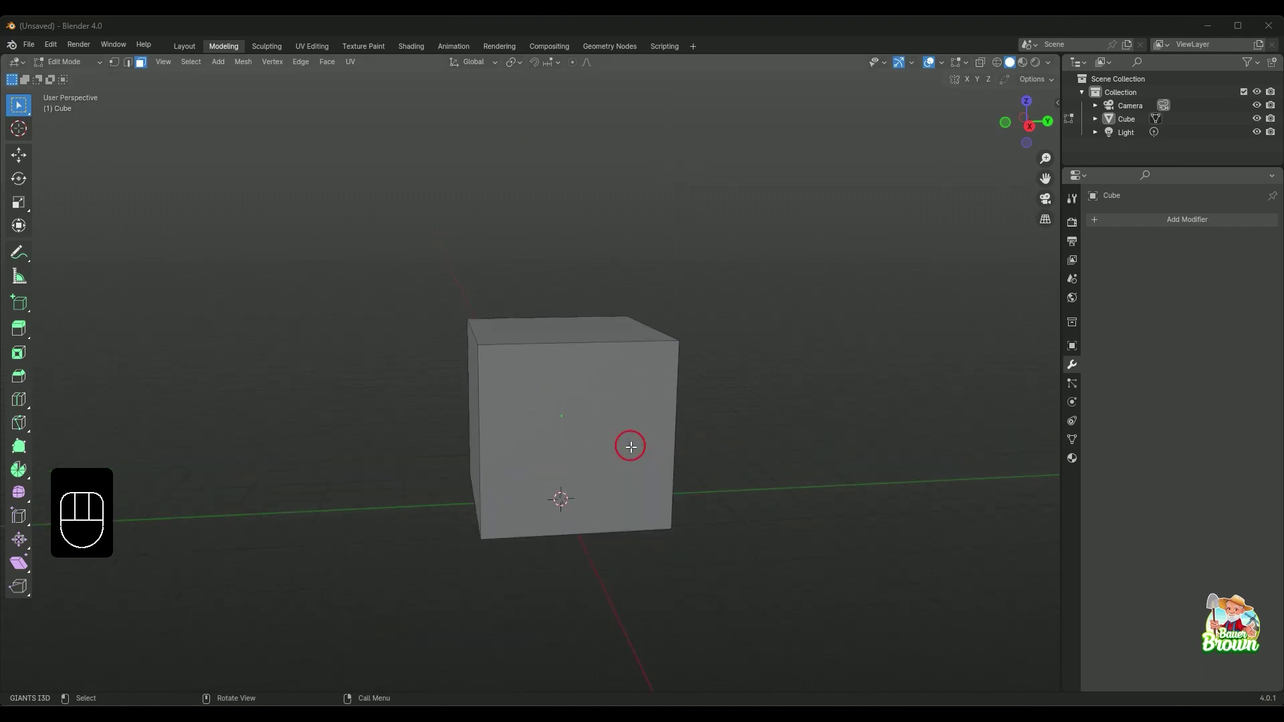
- Switch to edge selection and select the cube's top front edge
{"action": "middle_click", "coordinate": [664, 450]}
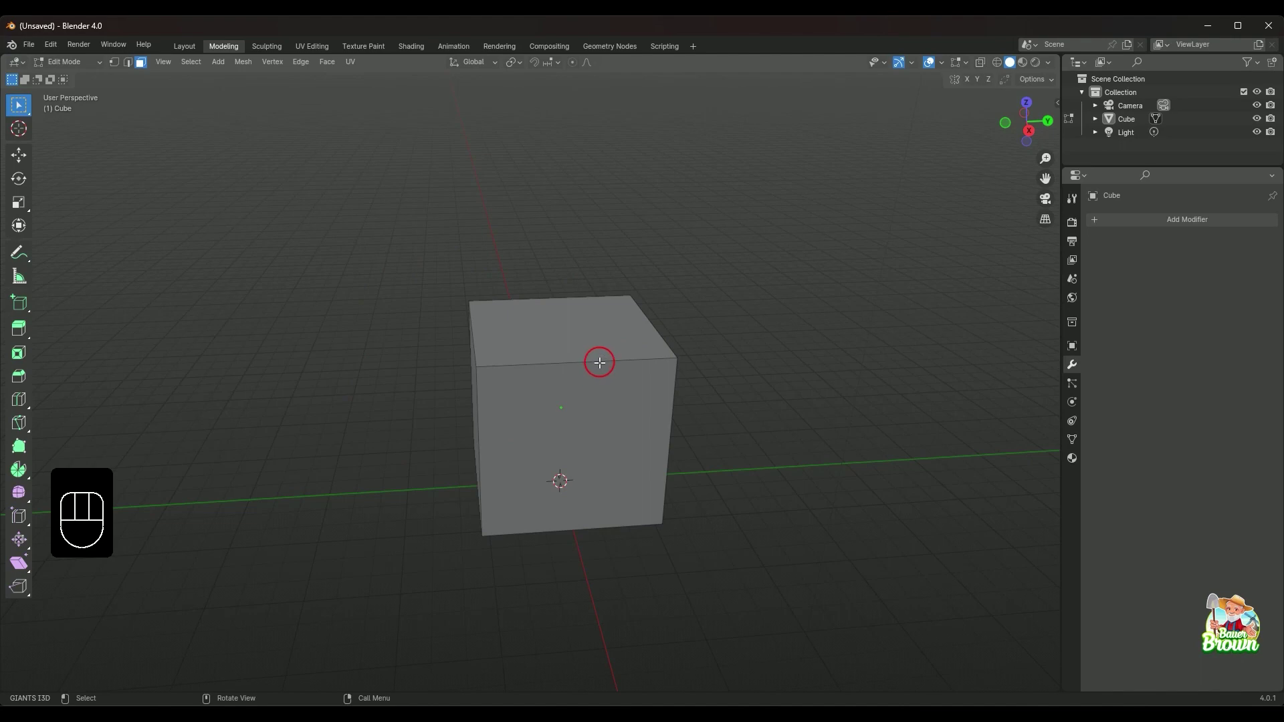
{"action": "left_click", "coordinate": [598, 360]}
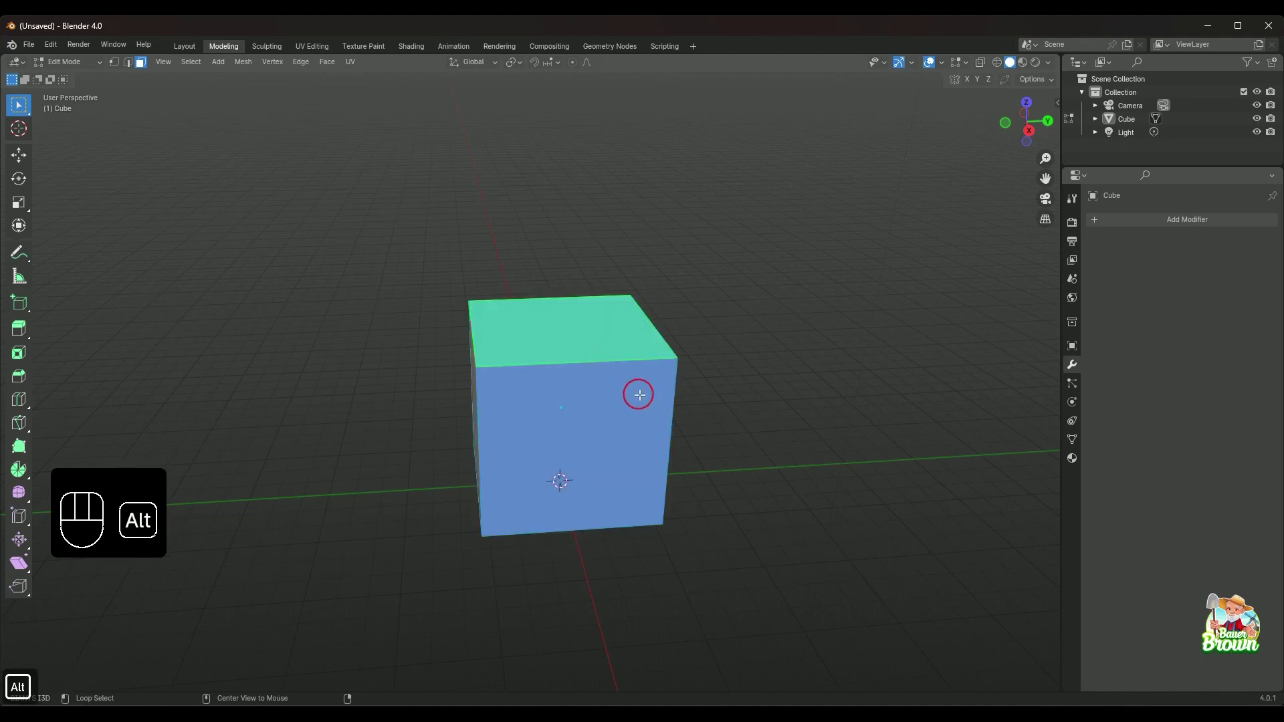
{"action": "left_click", "coordinate": [773, 406]}
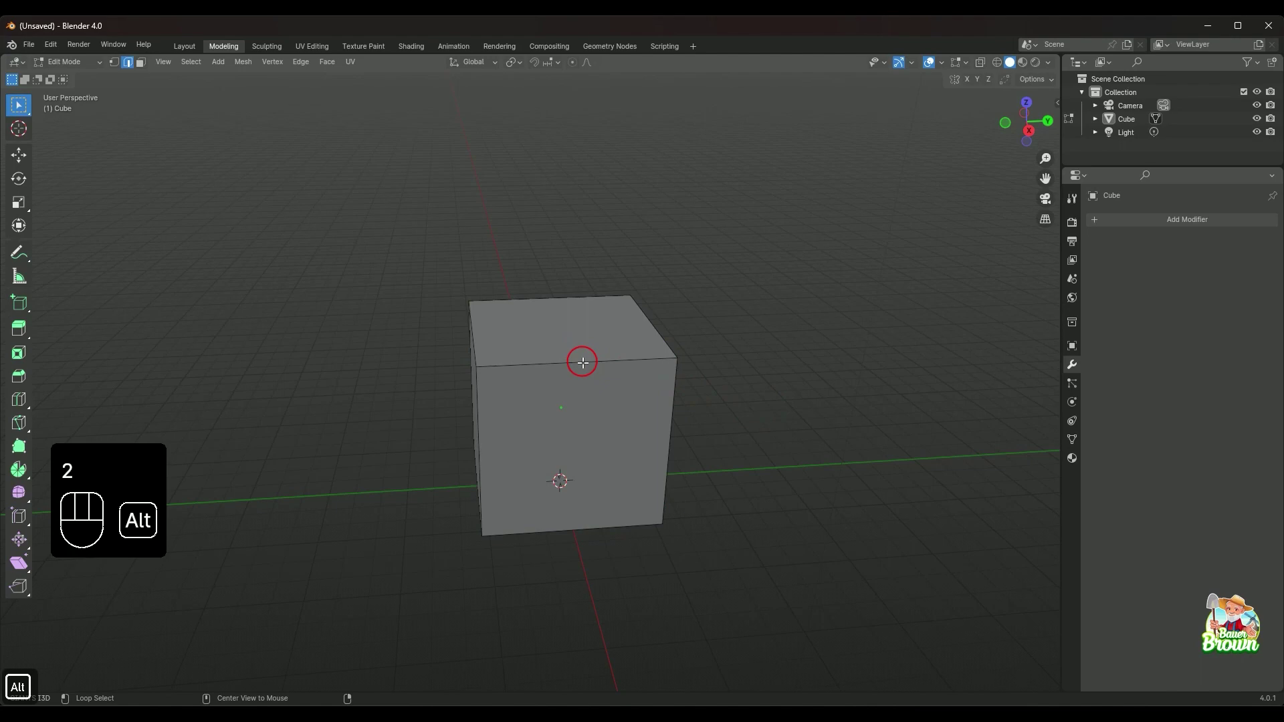
{"action": "left_click", "coordinate": [581, 359]}
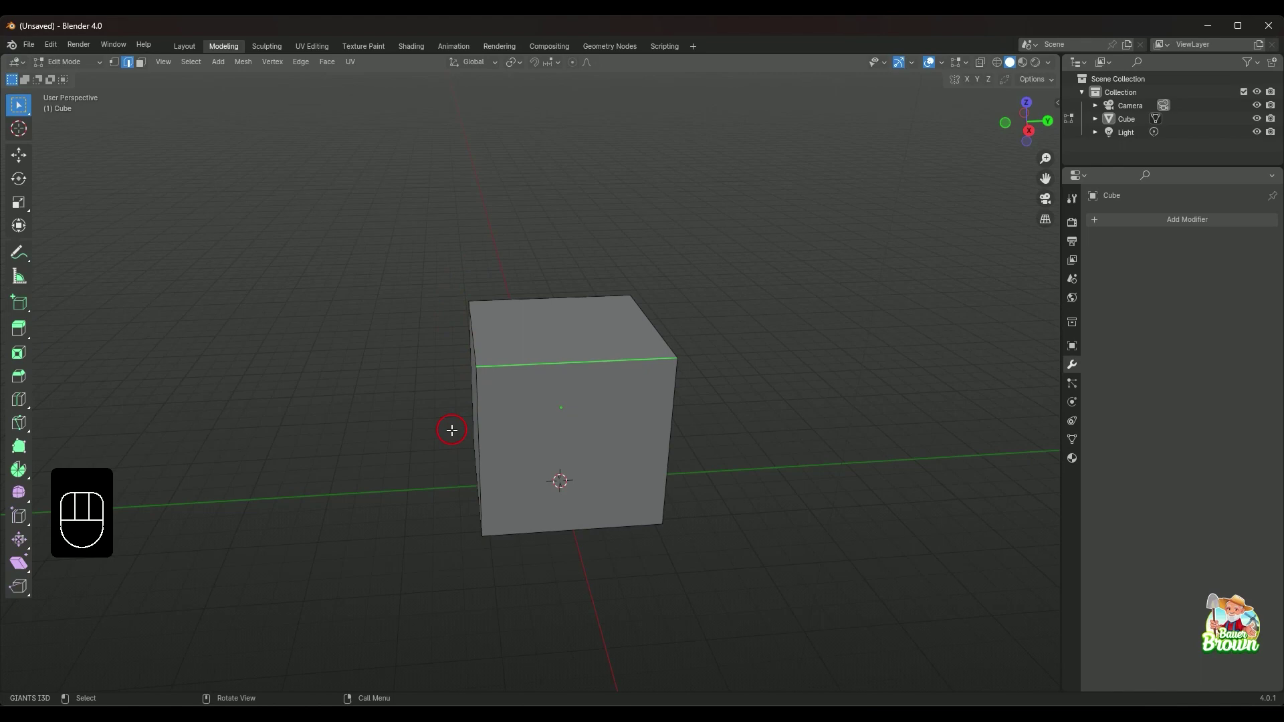
- Orbit around the cube to inspect the selected edge, ending front-on
{"action": "left_click_drag", "start_coordinate": [453, 442], "coordinate": [638, 445]}
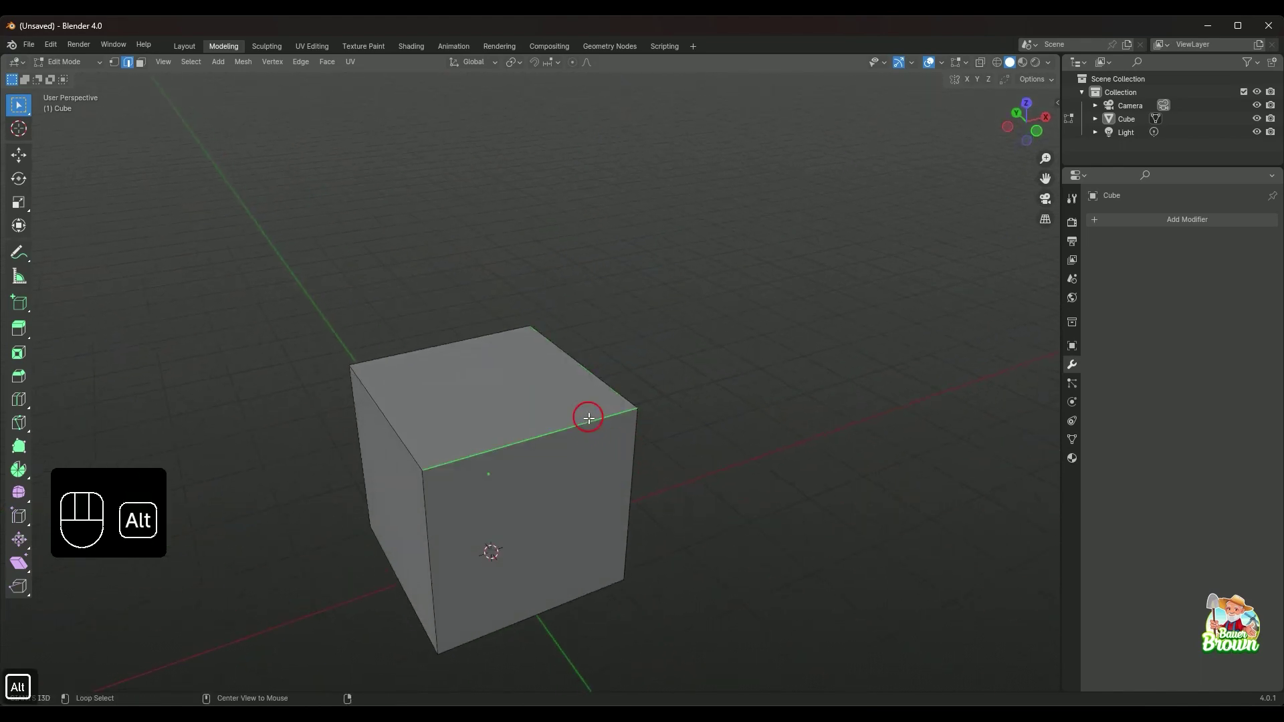
{"action": "left_click_drag", "start_coordinate": [702, 476], "coordinate": [663, 449]}
{"action": "left_click_drag", "start_coordinate": [669, 456], "coordinate": [636, 440]}
{"action": "left_click_drag", "start_coordinate": [662, 470], "coordinate": [602, 499]}
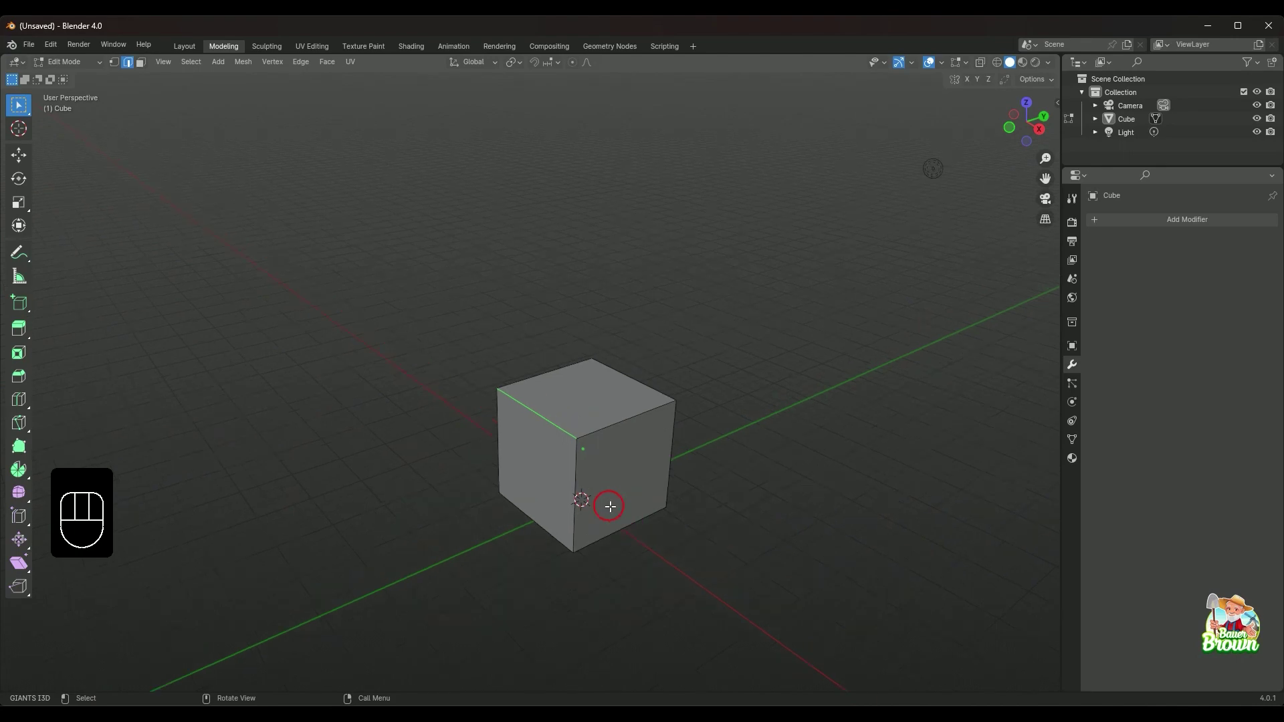
{"action": "left_click_drag", "start_coordinate": [626, 510], "coordinate": [564, 475]}
{"action": "left_click_drag", "start_coordinate": [606, 491], "coordinate": [574, 487]}
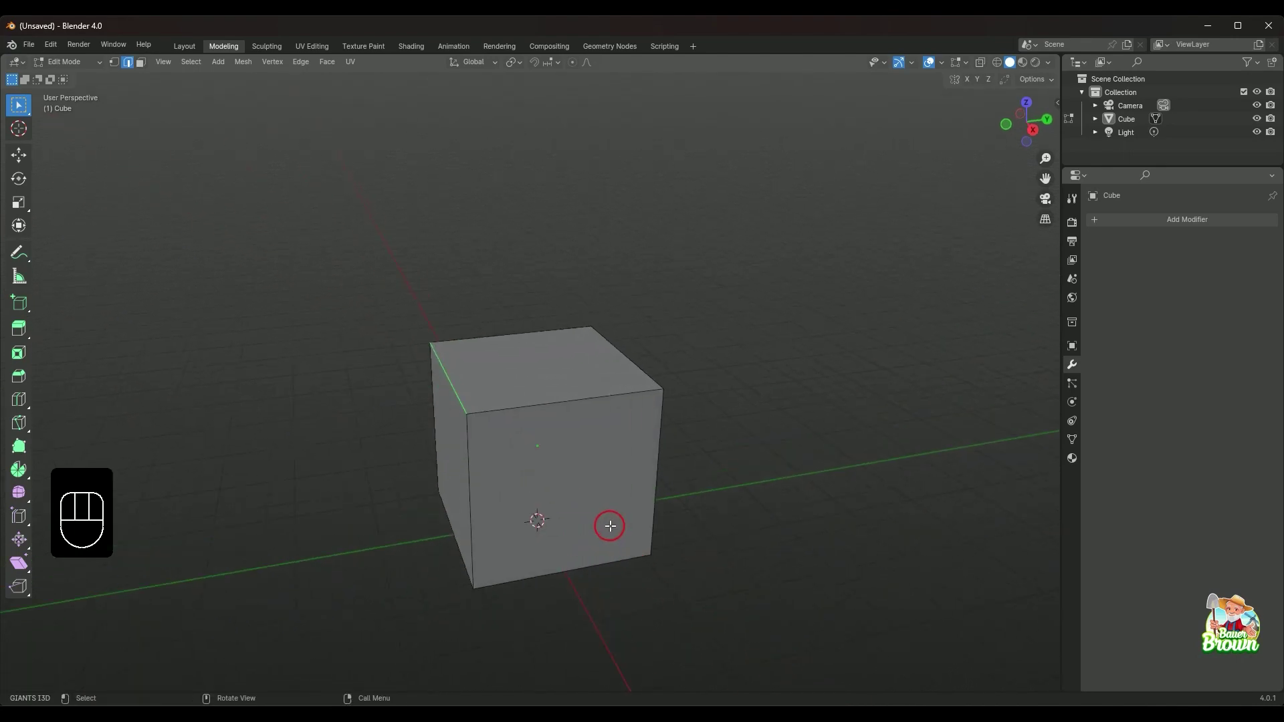
{"action": "left_click_drag", "start_coordinate": [597, 529], "coordinate": [577, 526]}
{"action": "left_click_drag", "start_coordinate": [575, 520], "coordinate": [568, 486]}
{"action": "left_click_drag", "start_coordinate": [566, 516], "coordinate": [565, 490]}
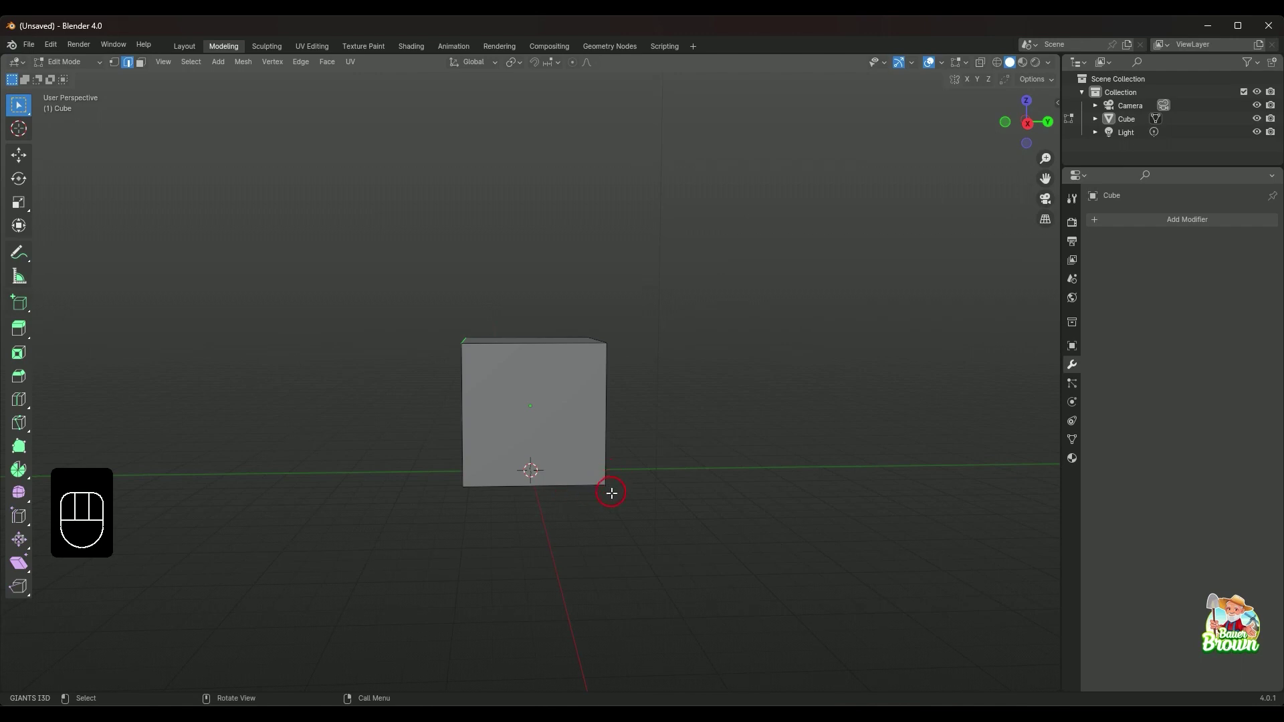
- Start a loop cut (Ctrl+R) previewing a vertical edge loop around the cube's middle
{"action": "middle_click", "coordinate": [608, 503]}
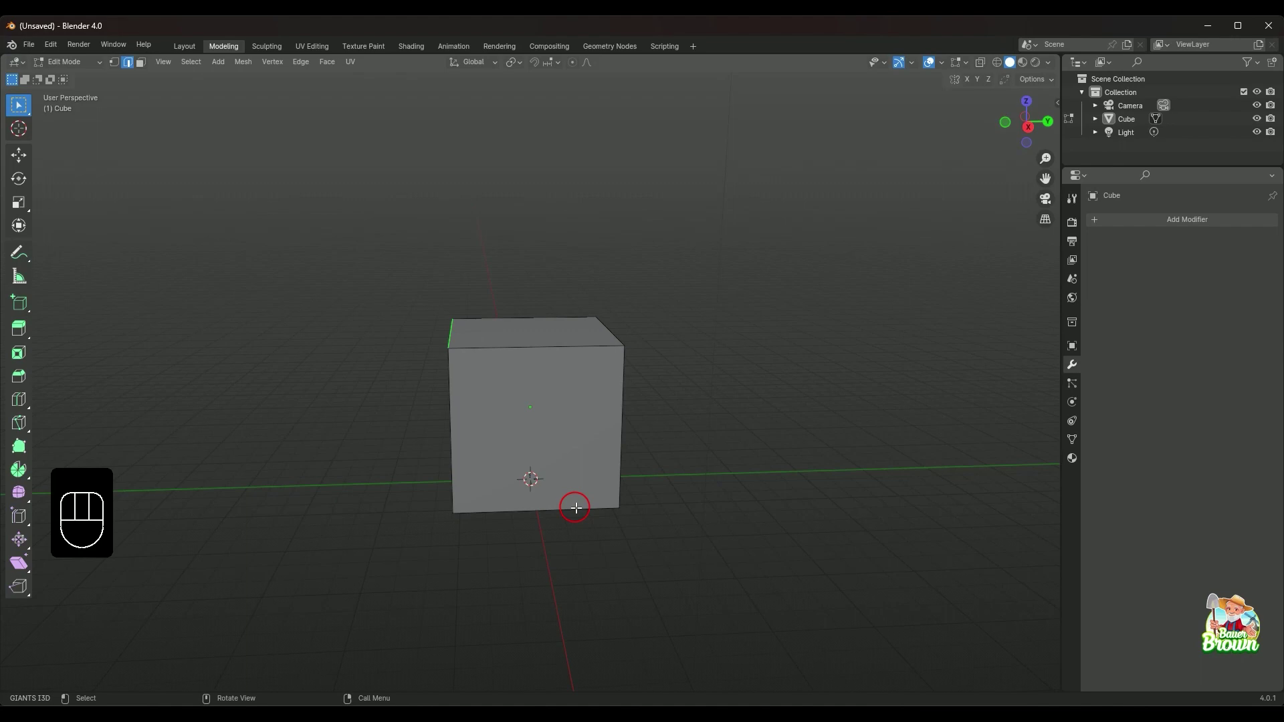
{"action": "key", "text": "ctrl+r"}
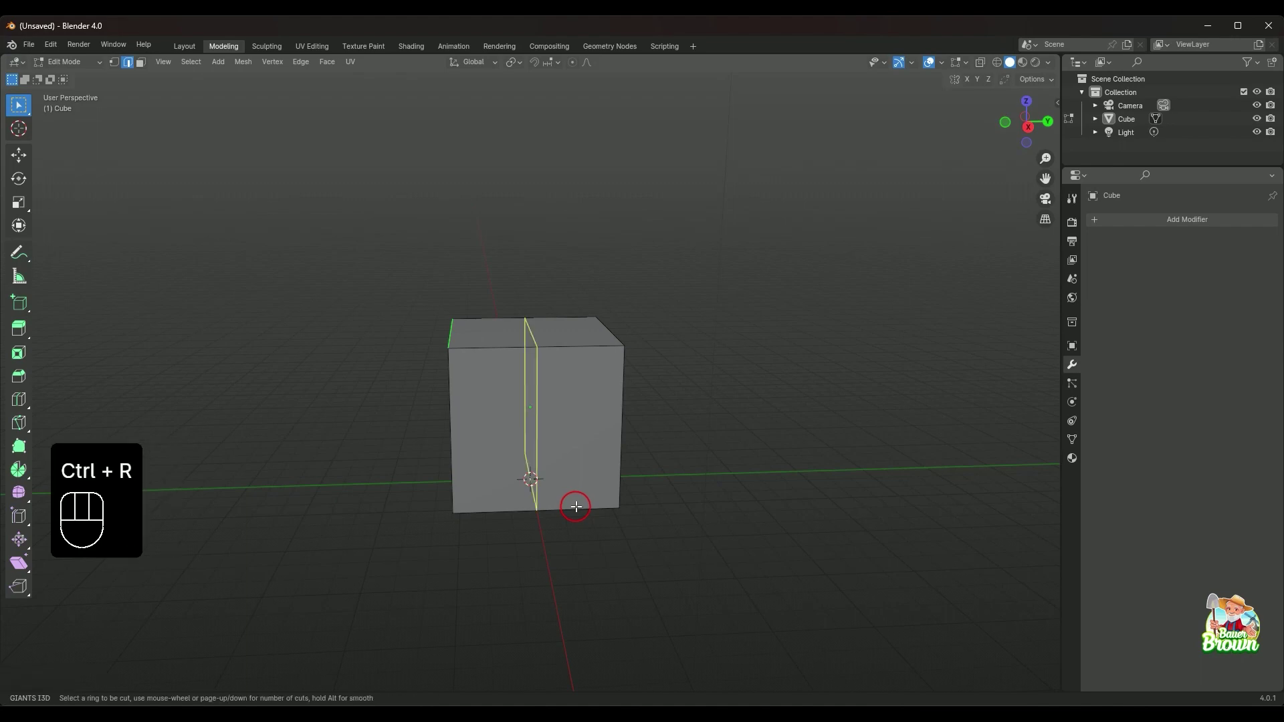
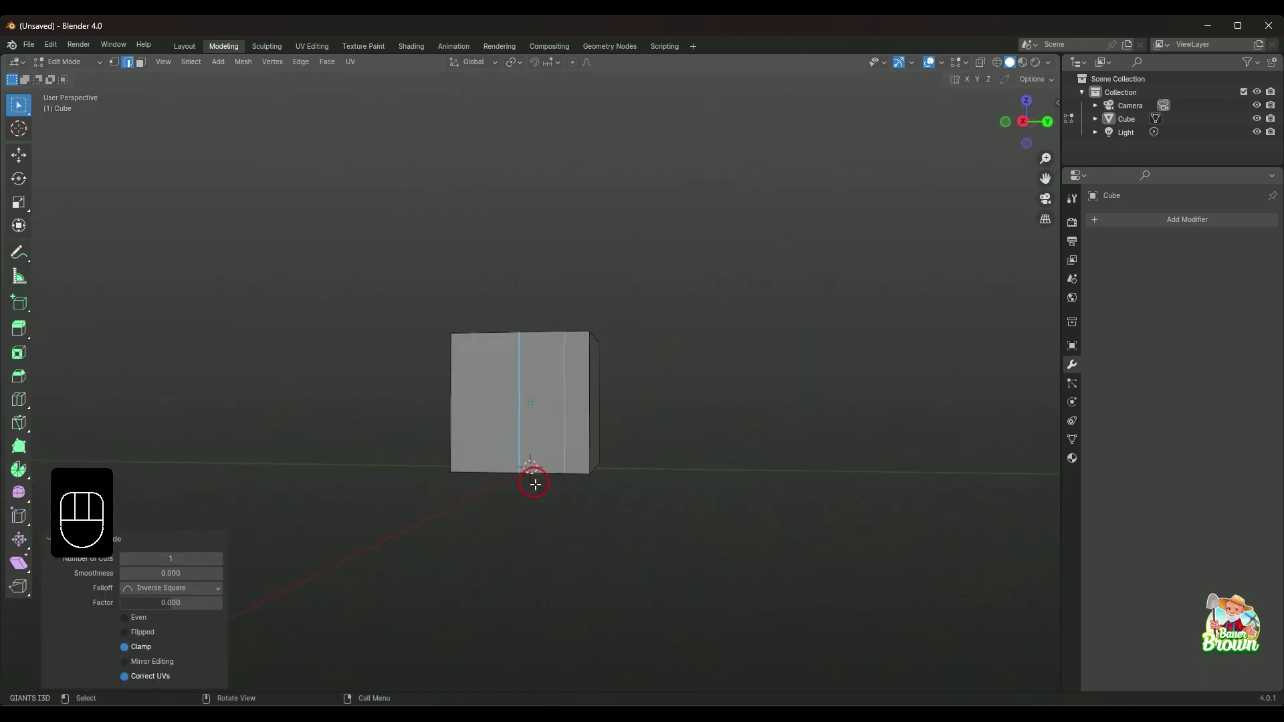
- Undo the single cut and confirm a multi-loop cut giving several vertical edge loops
{"action": "left_click_drag", "start_coordinate": [591, 467], "coordinate": [604, 519]}
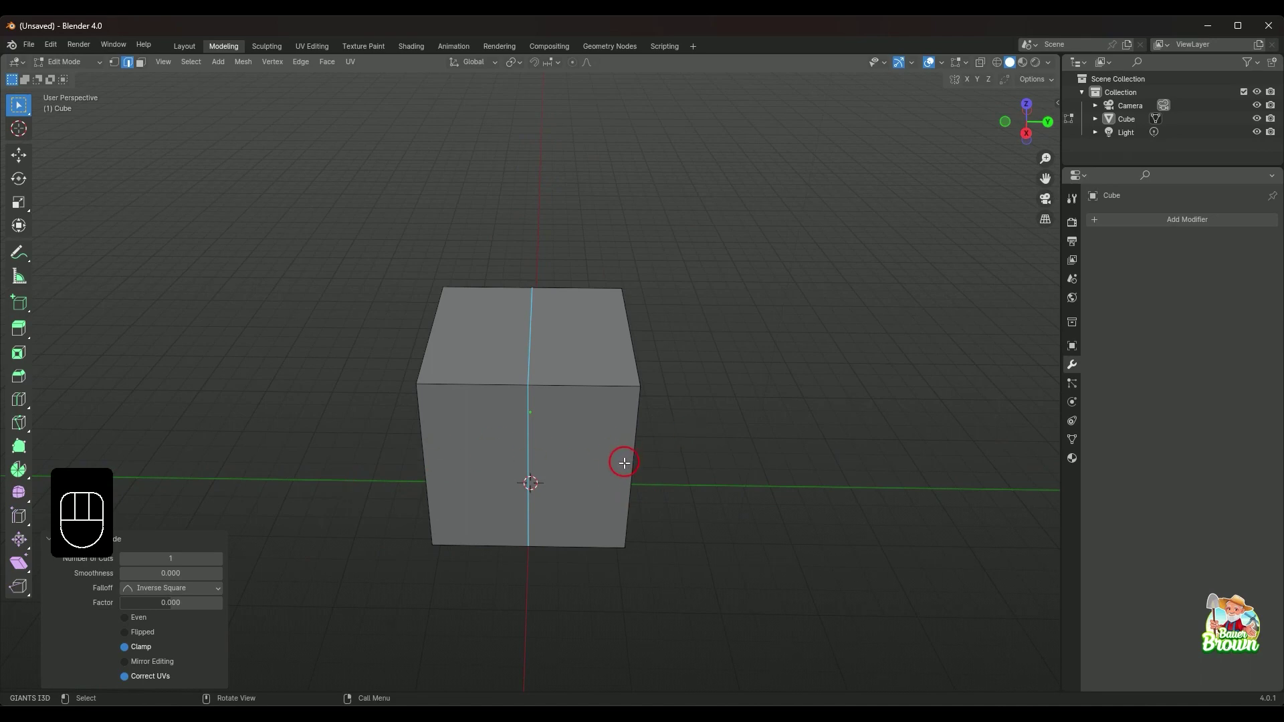
{"action": "key", "text": "ctrl+z"}
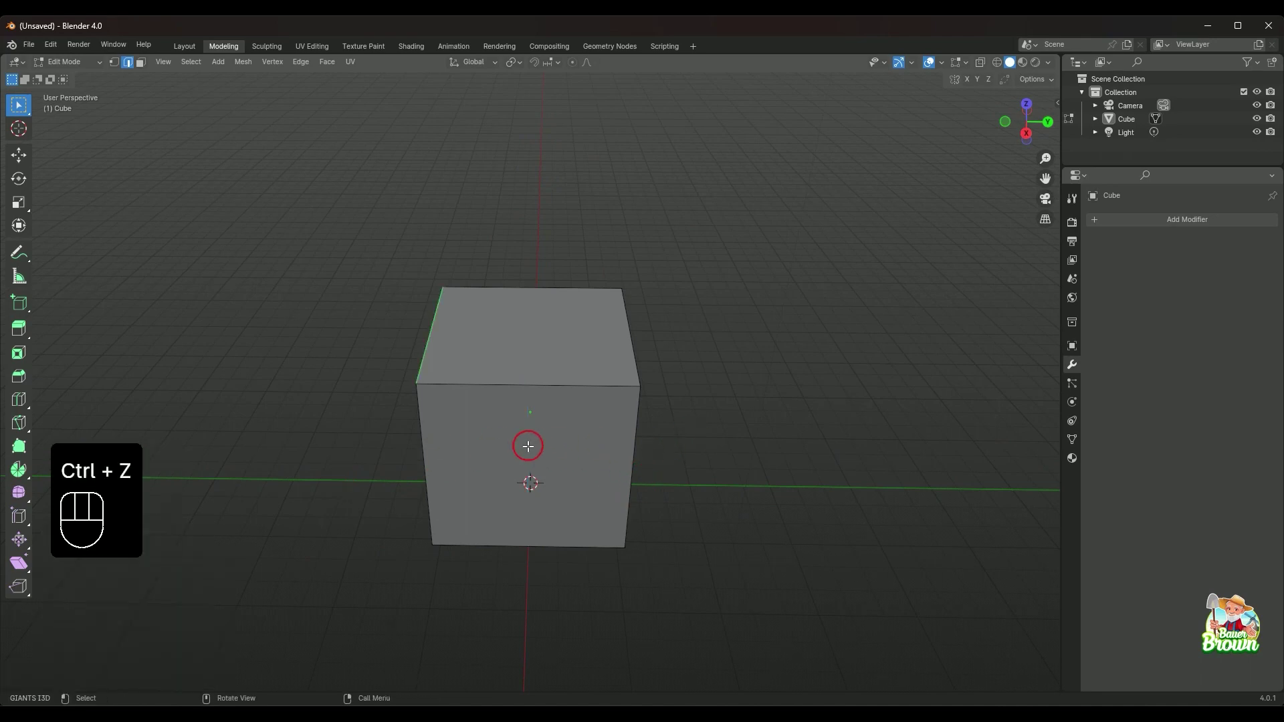
{"action": "key", "text": "ctrl+r"}
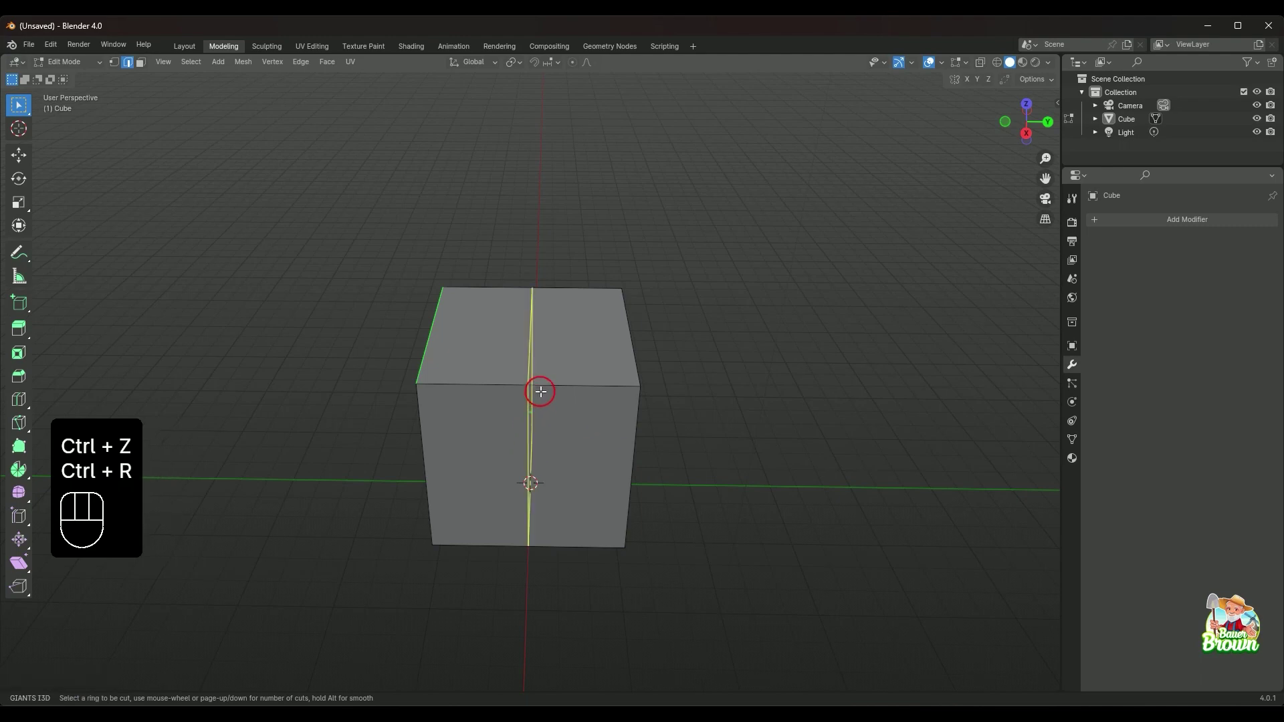
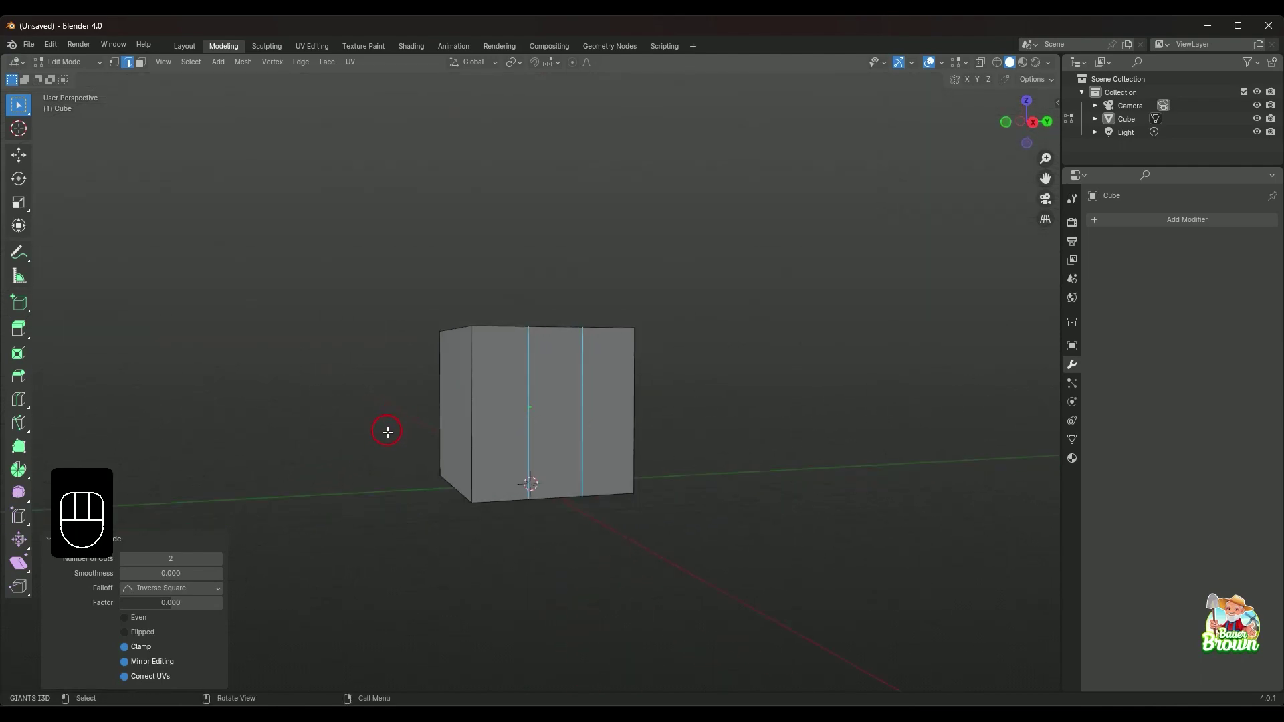
{"action": "middle_click", "coordinate": [436, 431]}
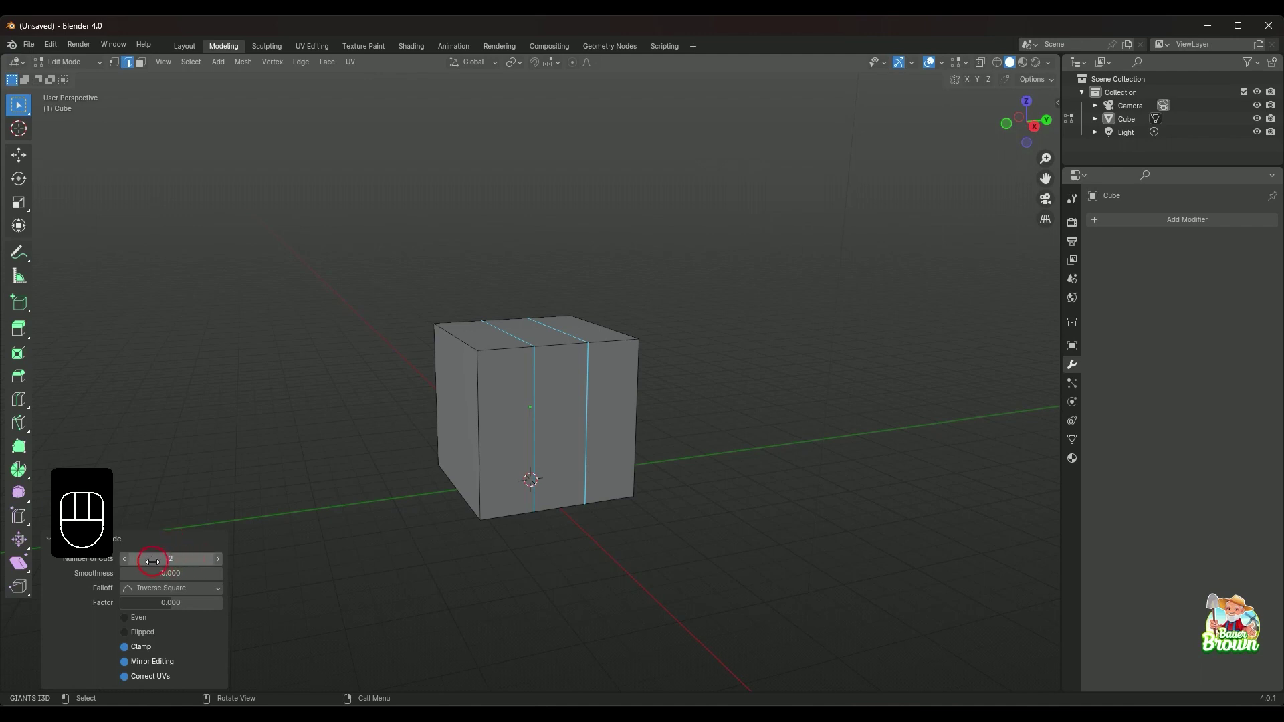
{"action": "double_click", "coordinate": [222, 561]}
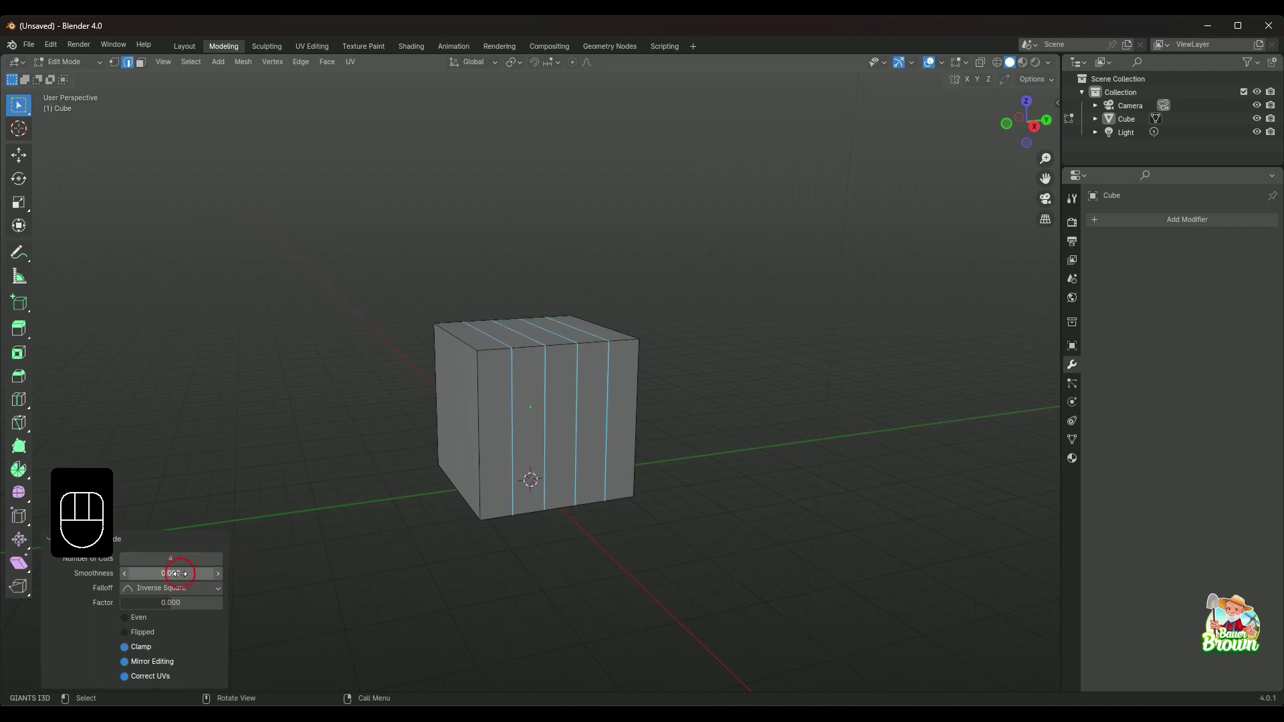
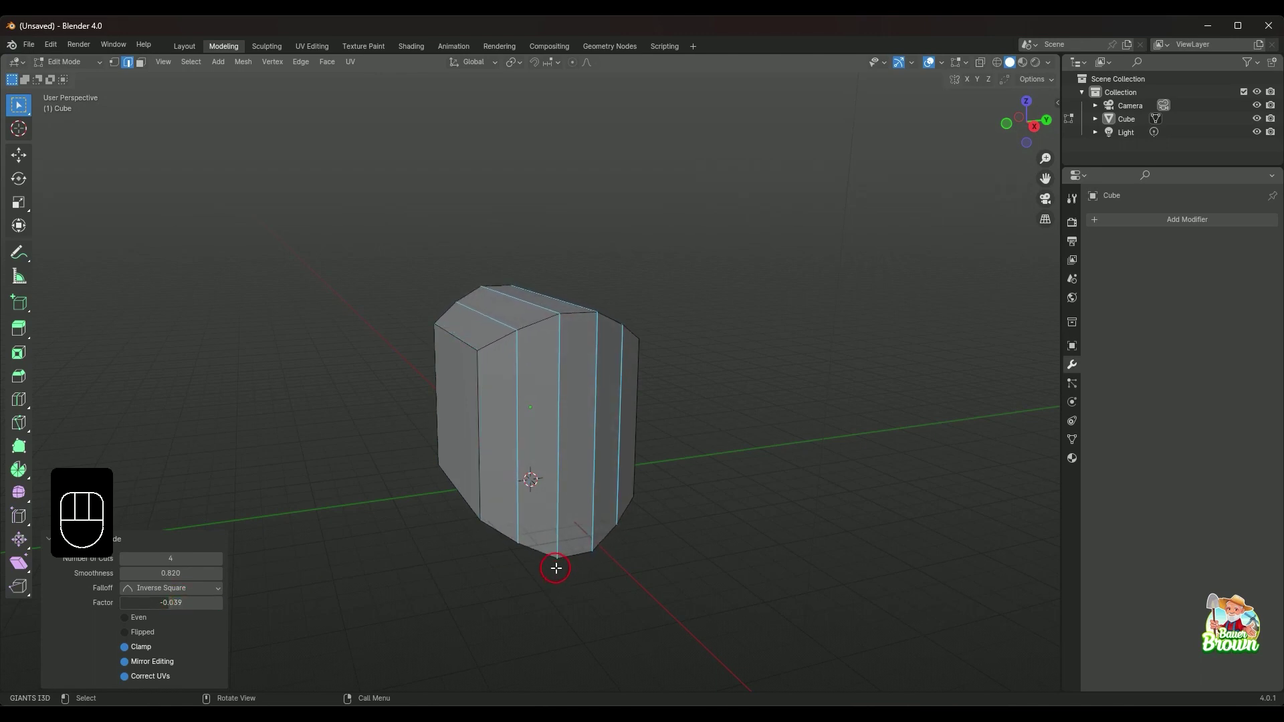
- Undo back to the plain cube and activate the Loop Cut tool
{"action": "key", "text": "ctrl+z"}
{"action": "left_click_drag", "start_coordinate": [464, 503], "coordinate": [488, 527]}
{"action": "left_click_drag", "start_coordinate": [527, 516], "coordinate": [500, 514]}
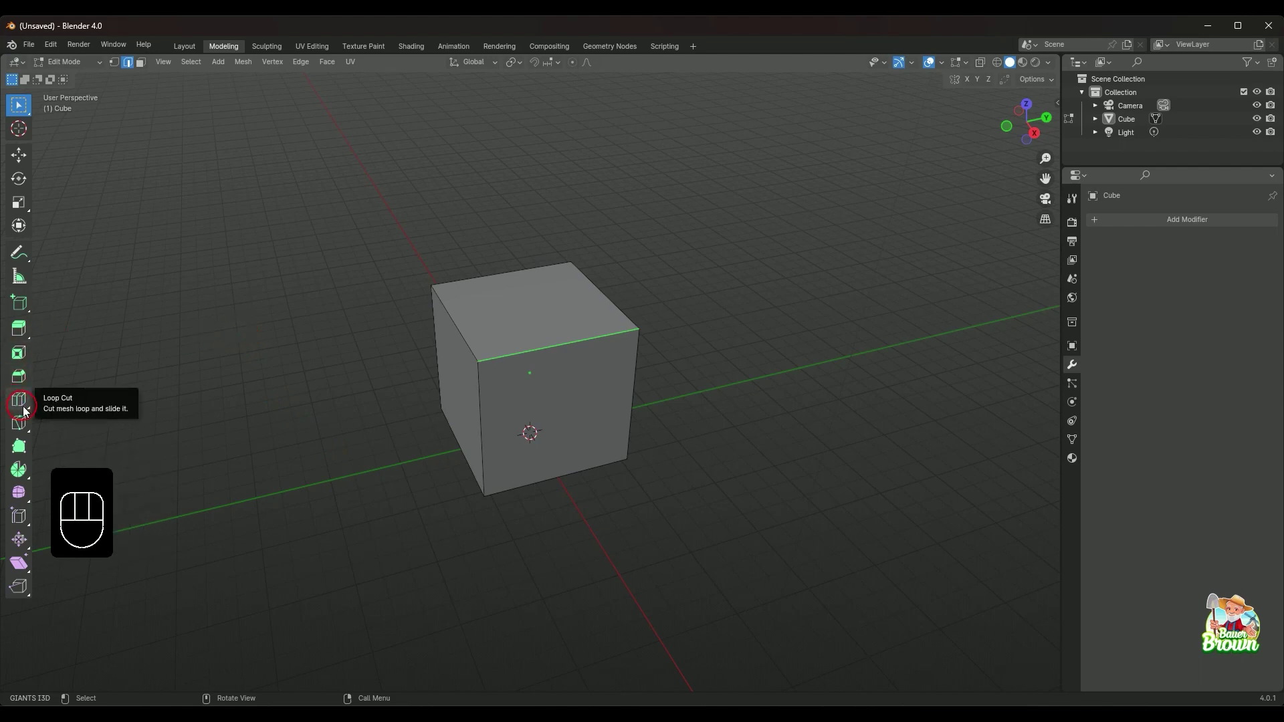
{"action": "left_click", "coordinate": [26, 408]}
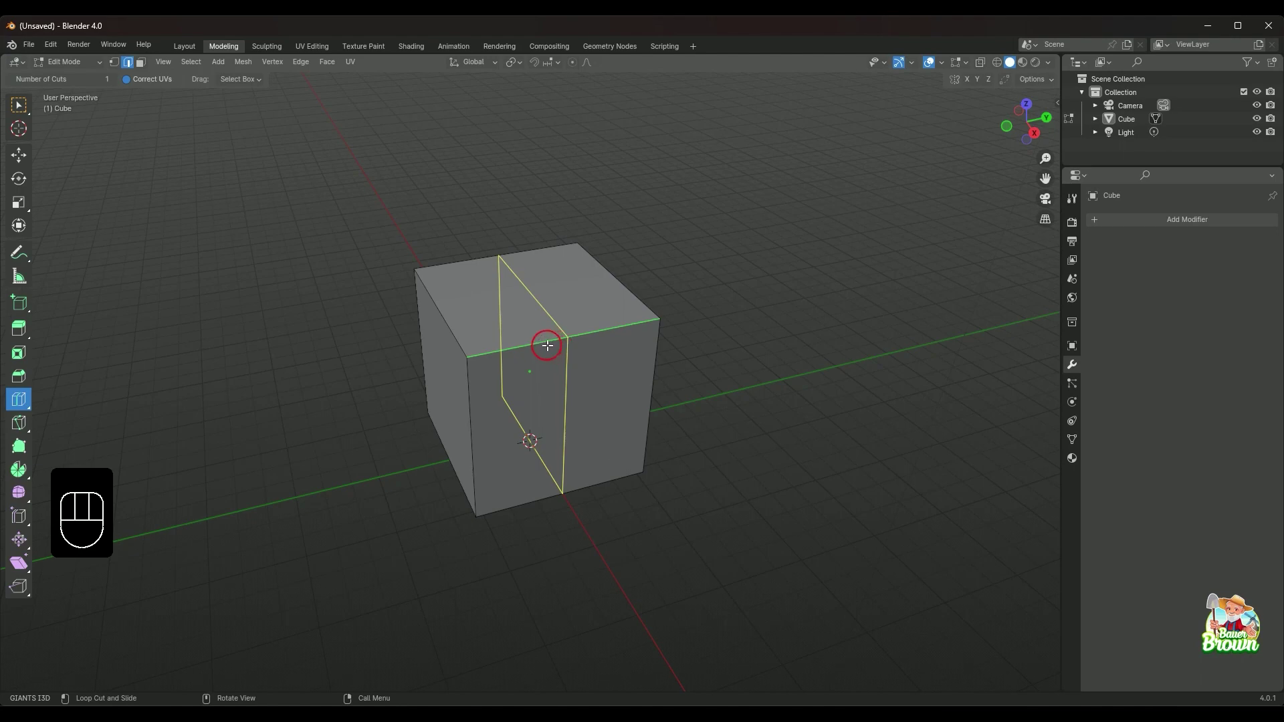
- Add a series of edge loops across the cube with the Loop Cut tool
{"action": "left_click", "coordinate": [453, 325]}
{"action": "left_click", "coordinate": [463, 401]}
{"action": "left_click", "coordinate": [522, 338]}
{"action": "left_click", "coordinate": [589, 334]}
{"action": "left_click", "coordinate": [655, 362]}
{"action": "left_click", "coordinate": [646, 421]}
{"action": "left_click", "coordinate": [628, 463]}
{"action": "left_click", "coordinate": [596, 479]}
{"action": "left_click", "coordinate": [561, 486]}
{"action": "left_click", "coordinate": [511, 505]}
{"action": "left_click", "coordinate": [467, 449]}
{"action": "left_click", "coordinate": [470, 422]}
{"action": "left_click", "coordinate": [465, 381]}
{"action": "left_click_drag", "start_coordinate": [694, 434], "coordinate": [675, 419]}
- Undo the extra cuts, leaving one vertical loop and a horizontal loop preview
{"action": "key", "text": "ctrl+z"}
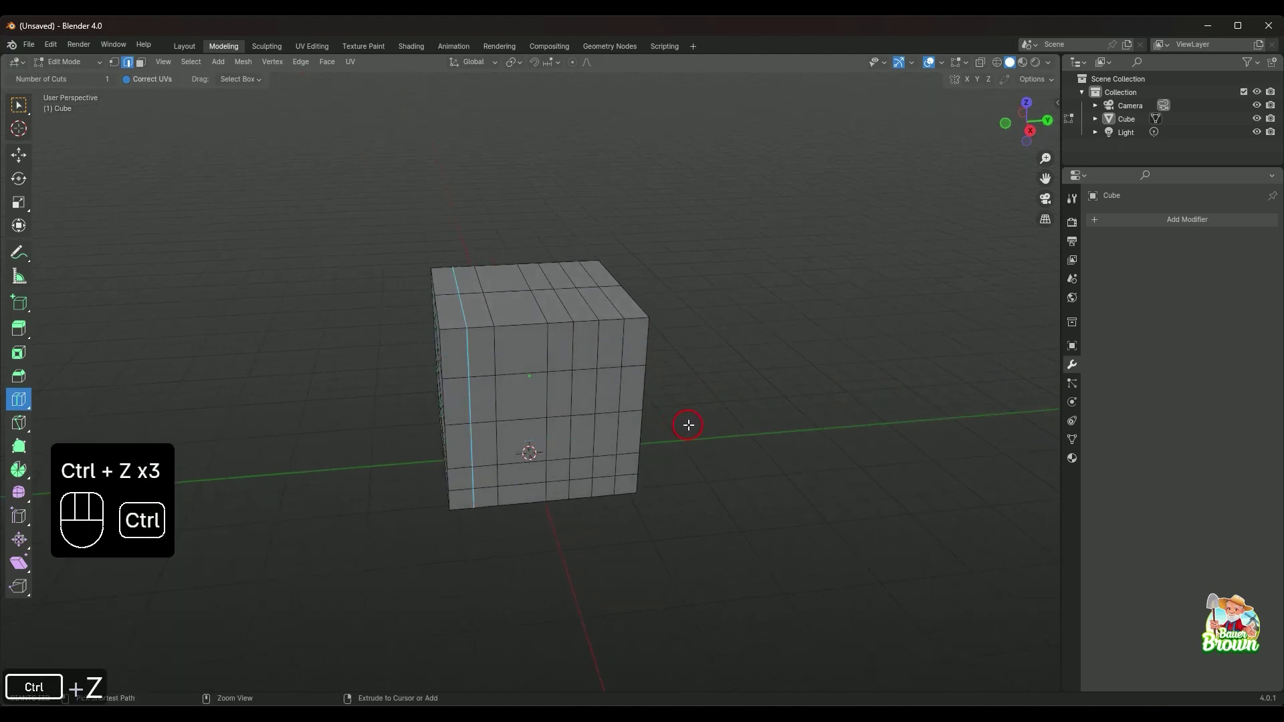
{"action": "key", "text": "ctrl+z"}
{"action": "key", "text": "ctrl+z"}
- Place the horizontal loop cut so every cube face is quartered, inspecting it from around
{"action": "middle_click", "coordinate": [707, 438]}
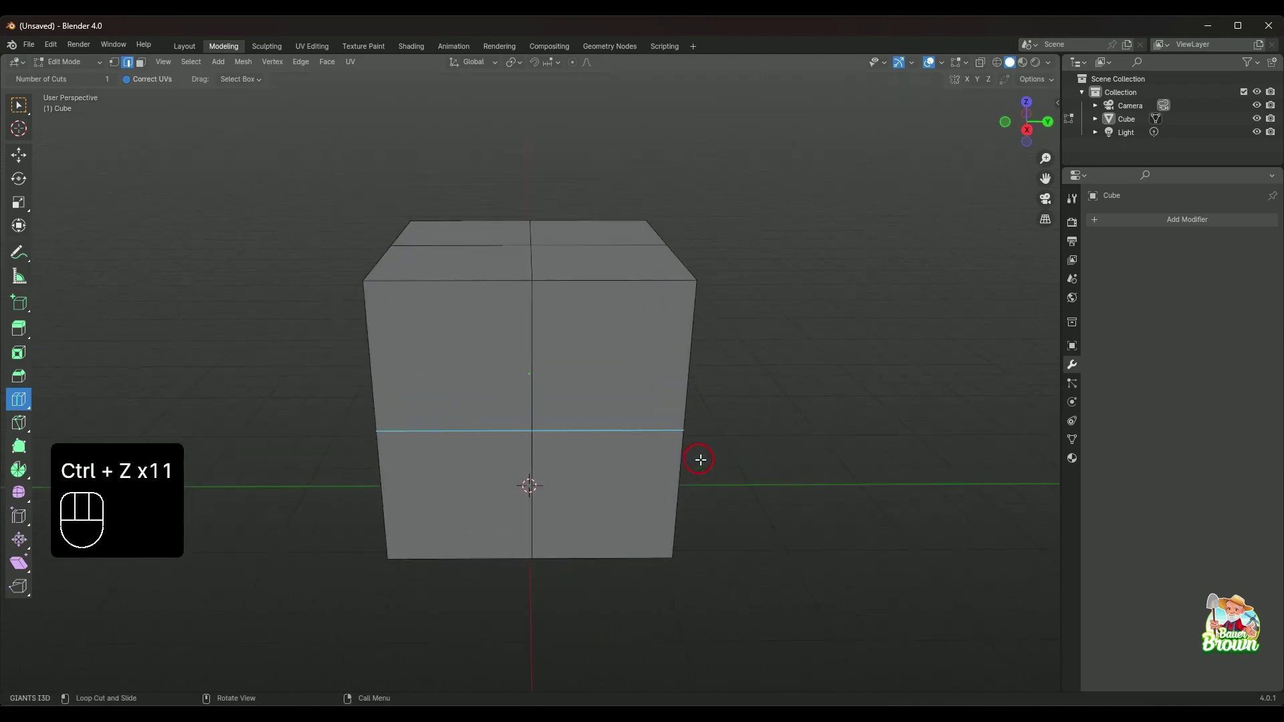
{"action": "left_click_drag", "start_coordinate": [750, 434], "coordinate": [741, 459]}
{"action": "left_click_drag", "start_coordinate": [733, 463], "coordinate": [609, 423]}
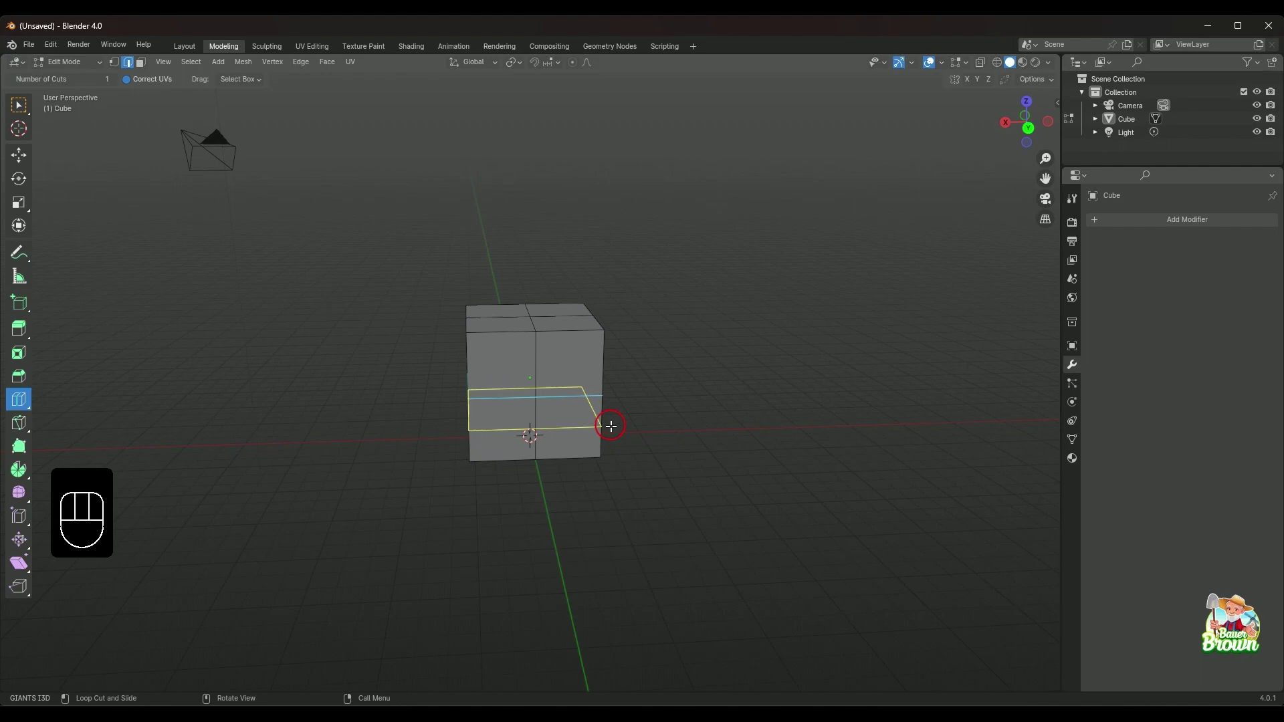
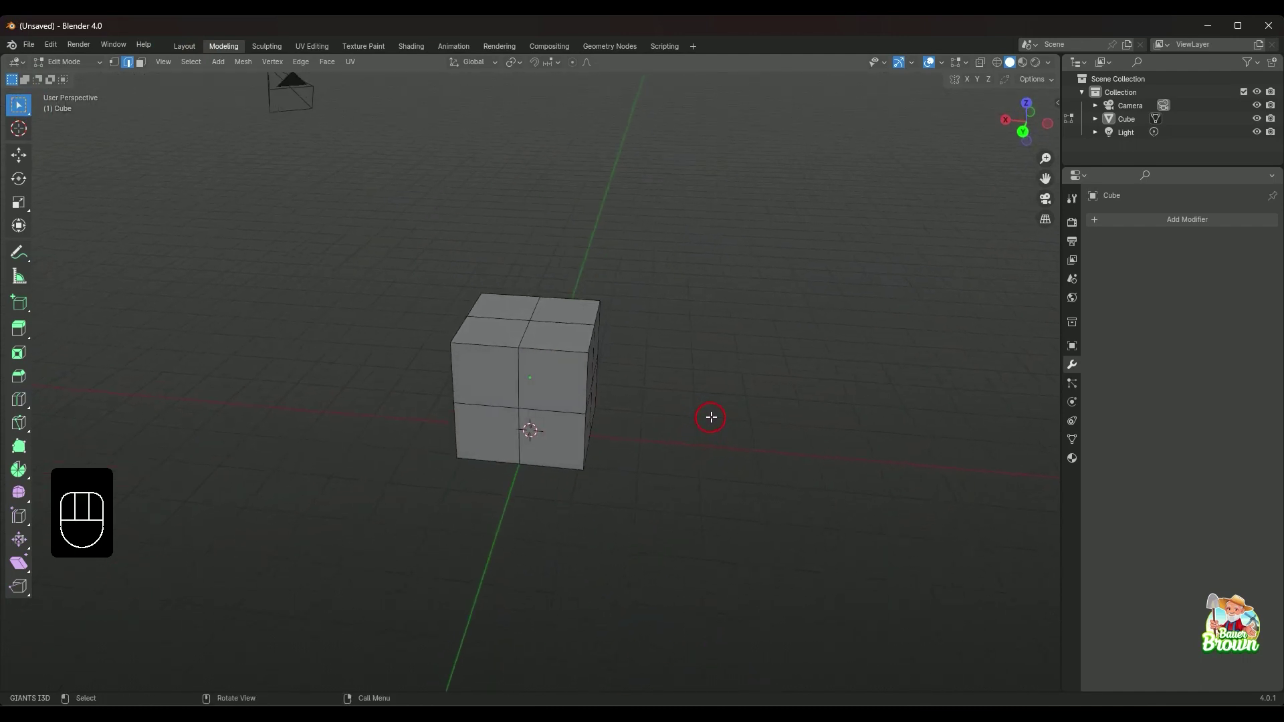
{"action": "left_click_drag", "start_coordinate": [711, 444], "coordinate": [787, 450]}
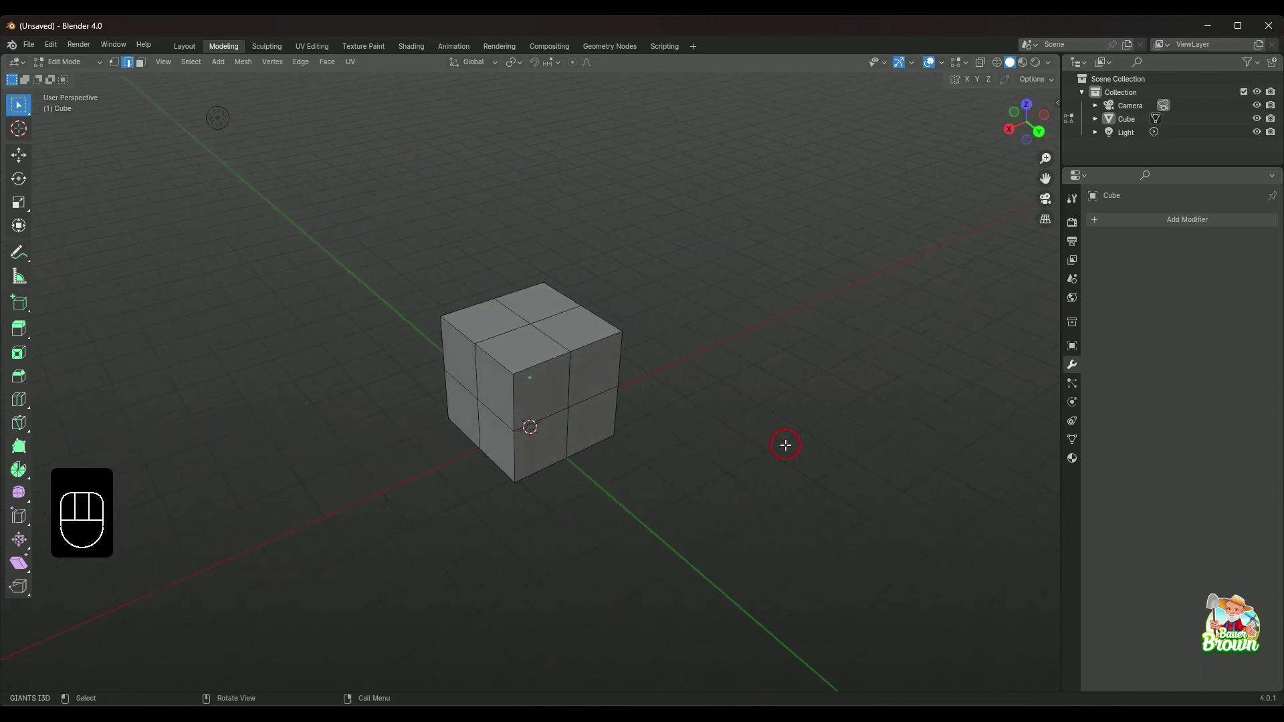
{"action": "left_click_drag", "start_coordinate": [652, 482], "coordinate": [687, 501]}
{"action": "left_click_drag", "start_coordinate": [694, 482], "coordinate": [634, 461]}
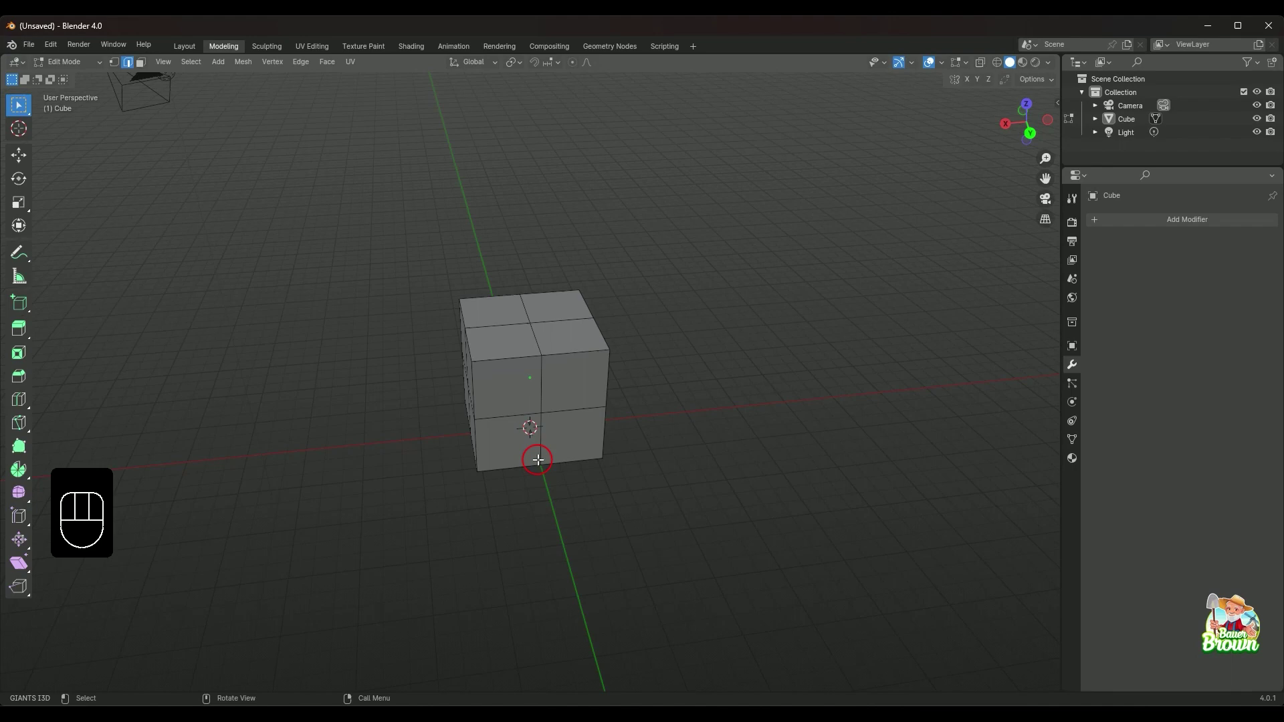
- Select the vertical edge loop running around the cube
{"action": "left_click", "coordinate": [544, 362]}
{"action": "left_click_drag", "start_coordinate": [742, 534], "coordinate": [672, 495]}
{"action": "left_click_drag", "start_coordinate": [645, 459], "coordinate": [685, 478]}
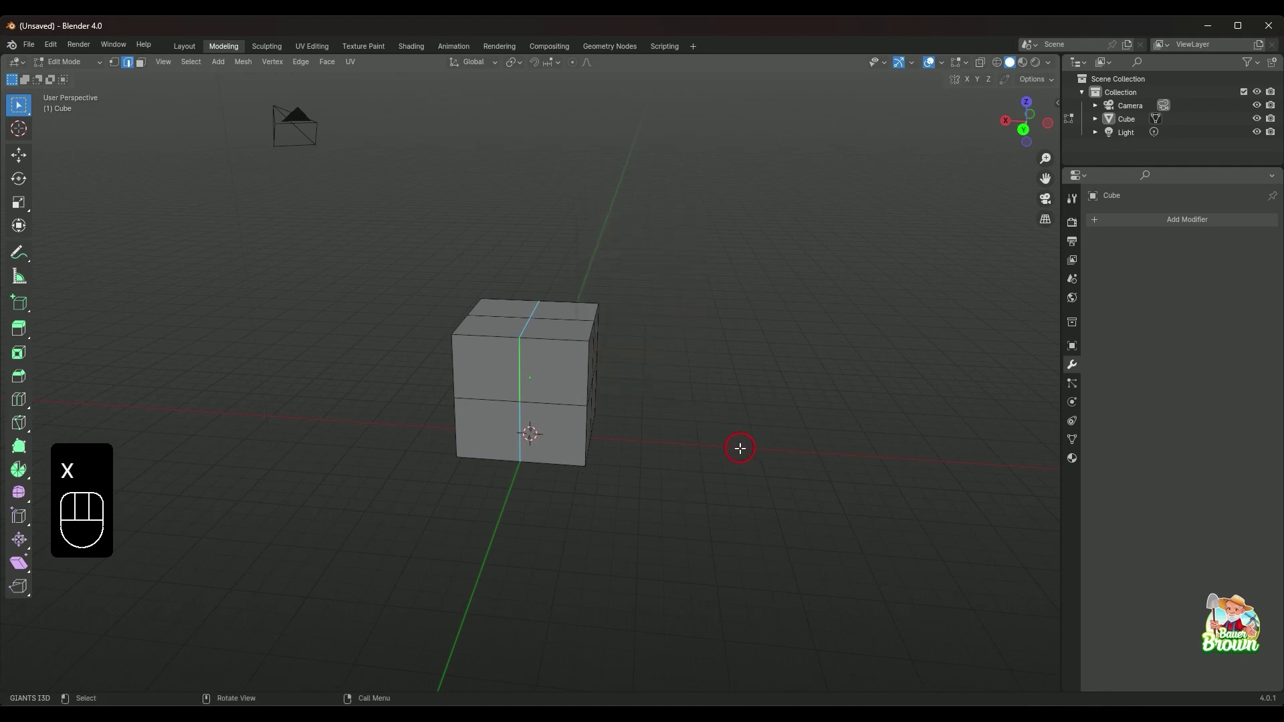
- Delete the selected vertical edge loop via Delete > Edge Loops, merging adjacent faces
{"action": "key", "text": "Delete"}
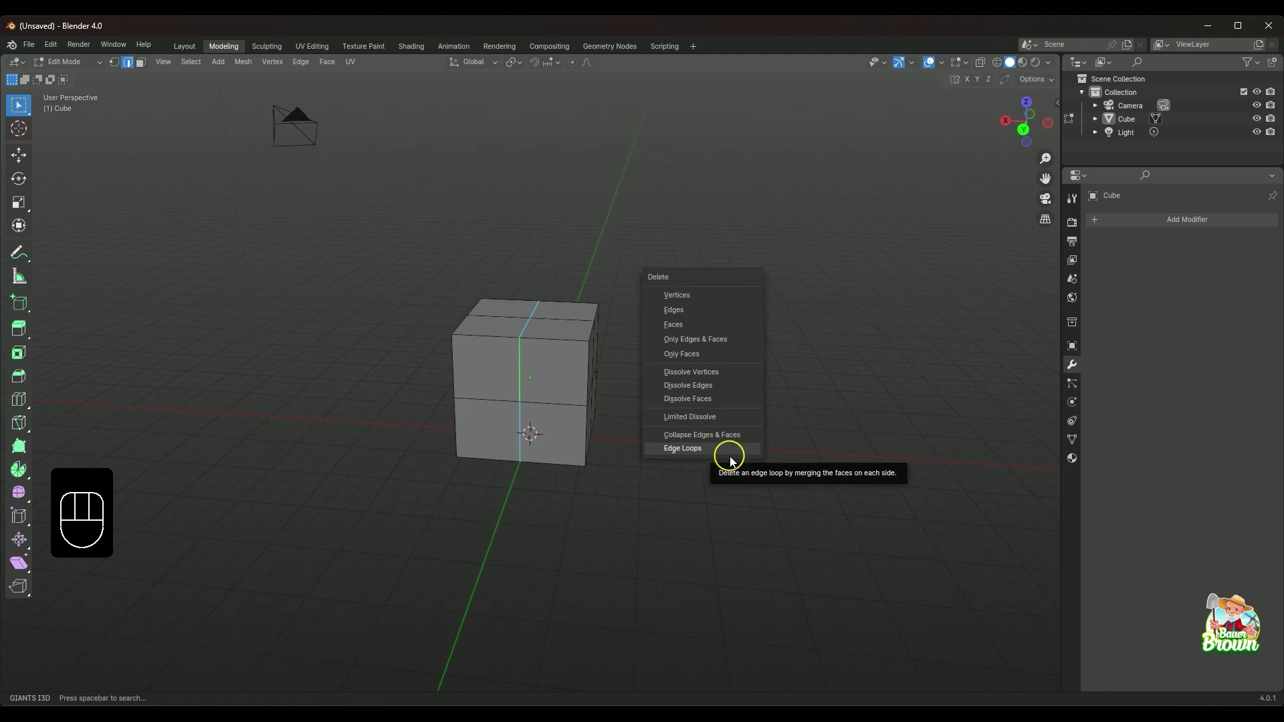
{"action": "left_click_drag", "start_coordinate": [646, 501], "coordinate": [783, 504]}
{"action": "left_click_drag", "start_coordinate": [775, 508], "coordinate": [634, 523]}
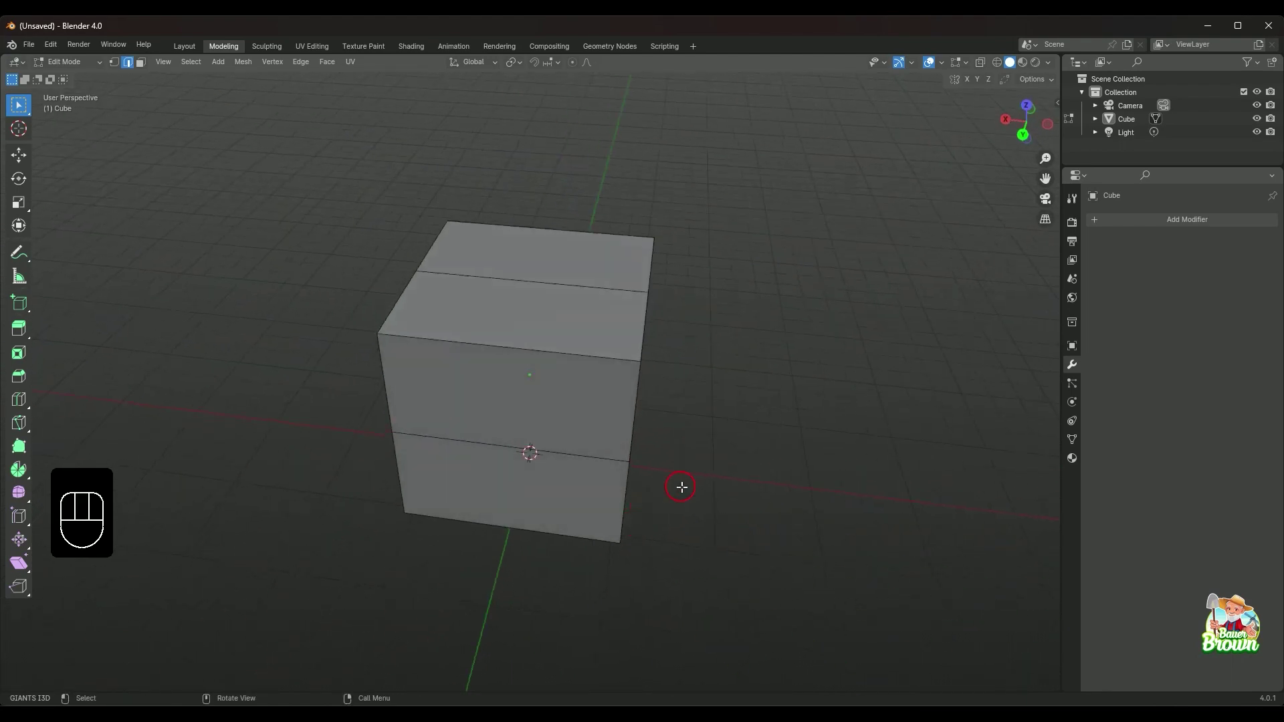
{"action": "left_click_drag", "start_coordinate": [723, 491], "coordinate": [732, 461]}
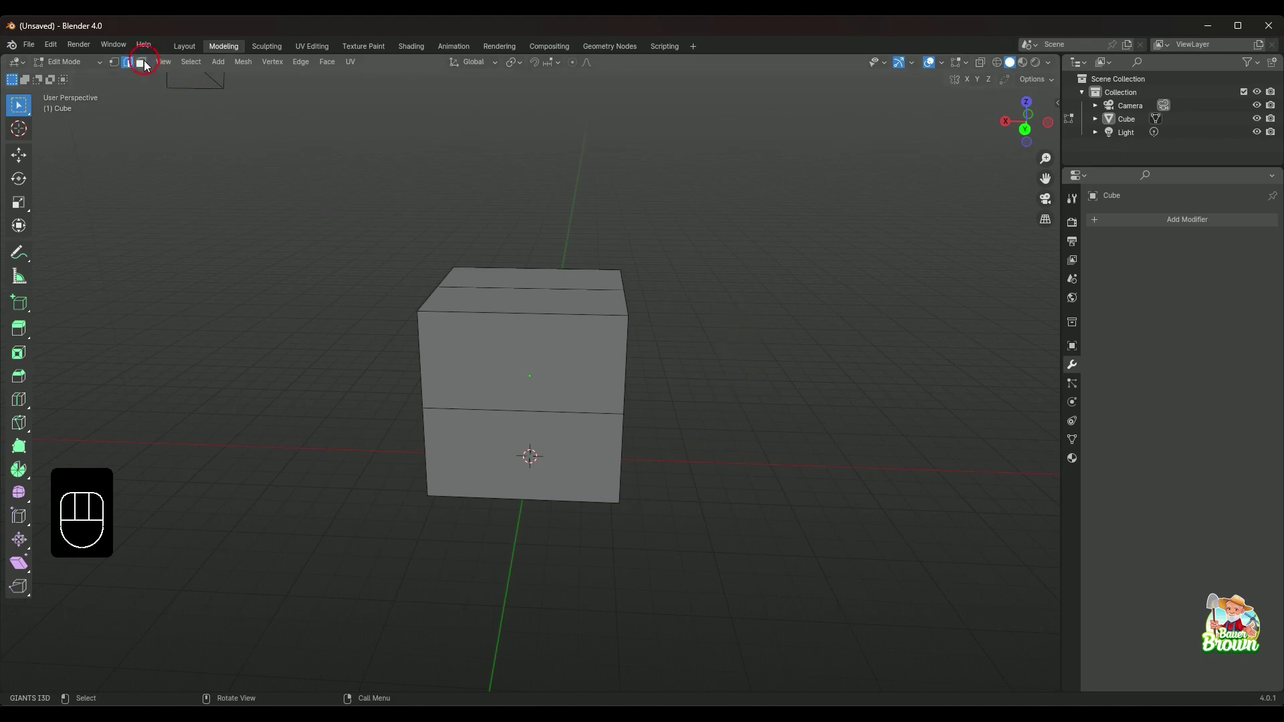
- Switch to vertex selection and orbit to view the cube's corner points
{"action": "left_click", "coordinate": [147, 65]}
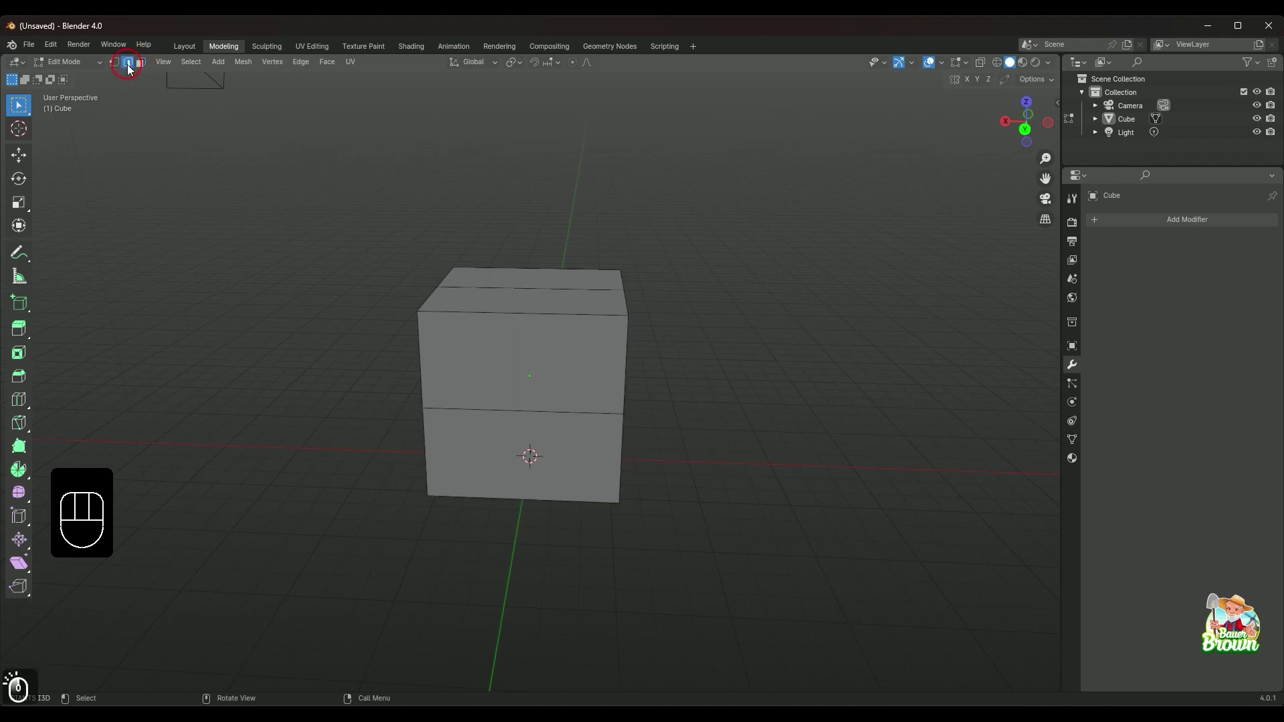
{"action": "left_click", "coordinate": [116, 66]}
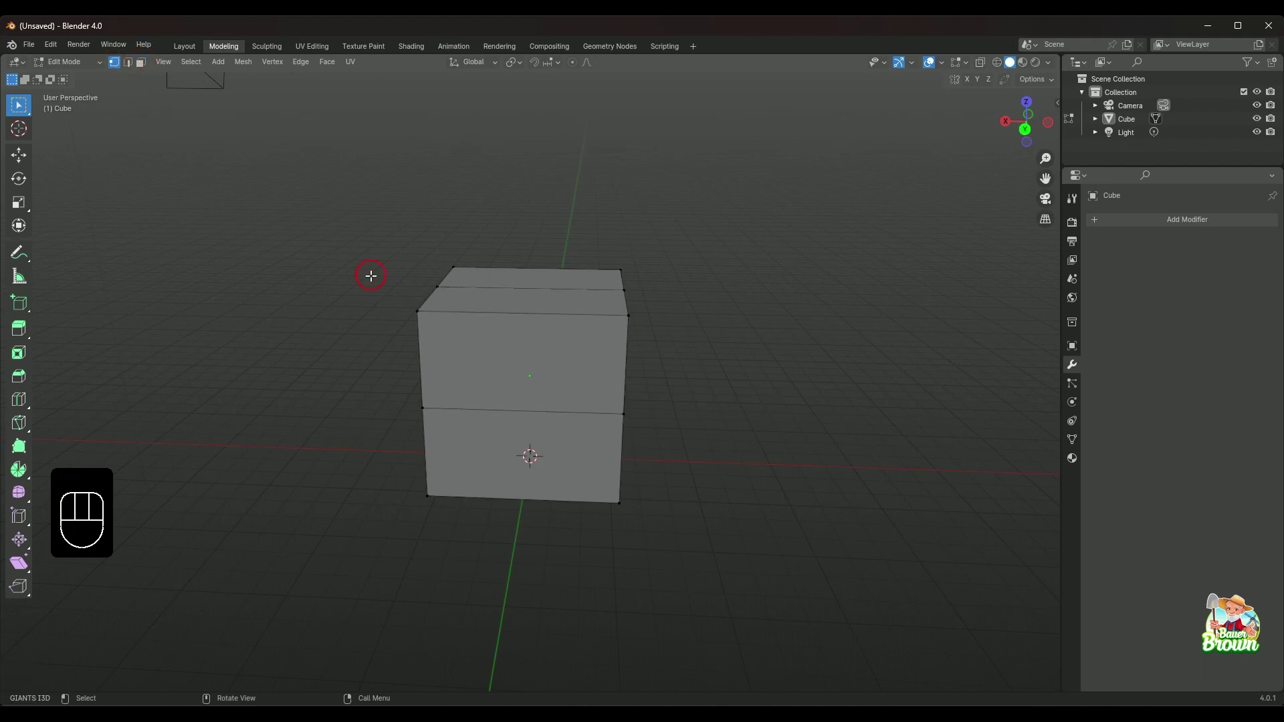
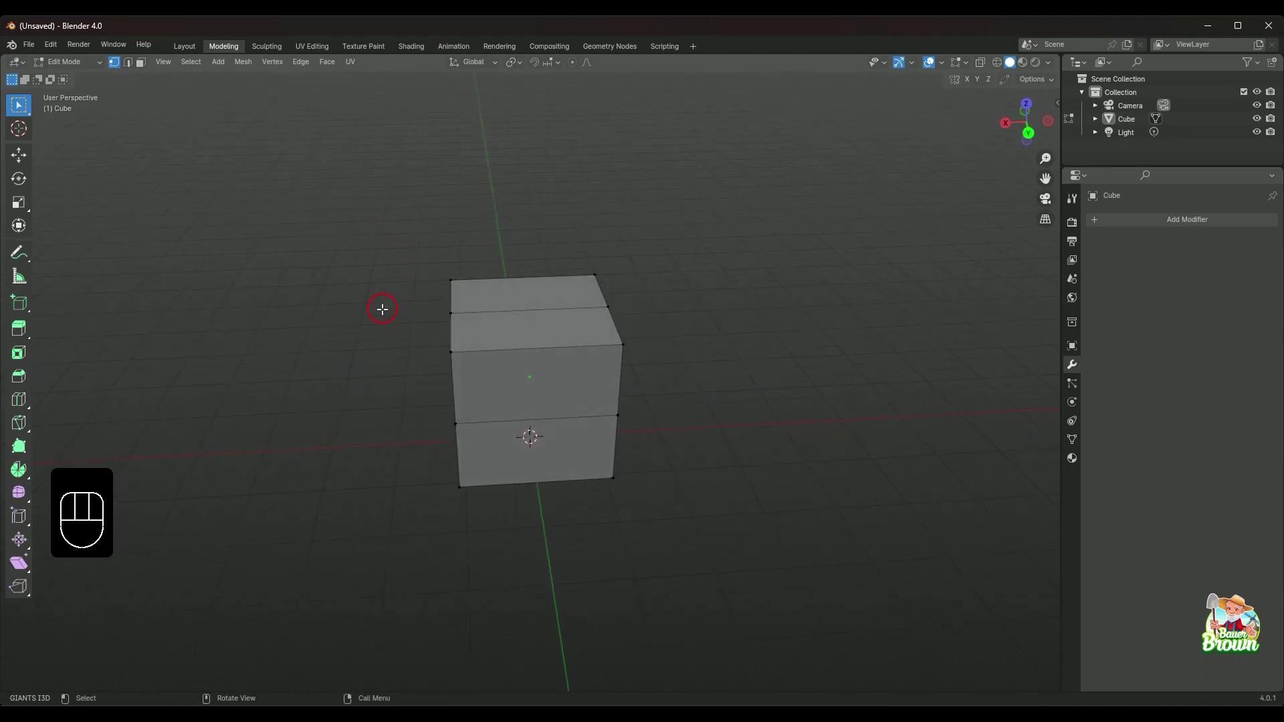
{"action": "left_click_drag", "start_coordinate": [720, 356], "coordinate": [682, 341]}
{"action": "left_click_drag", "start_coordinate": [694, 360], "coordinate": [739, 395]}
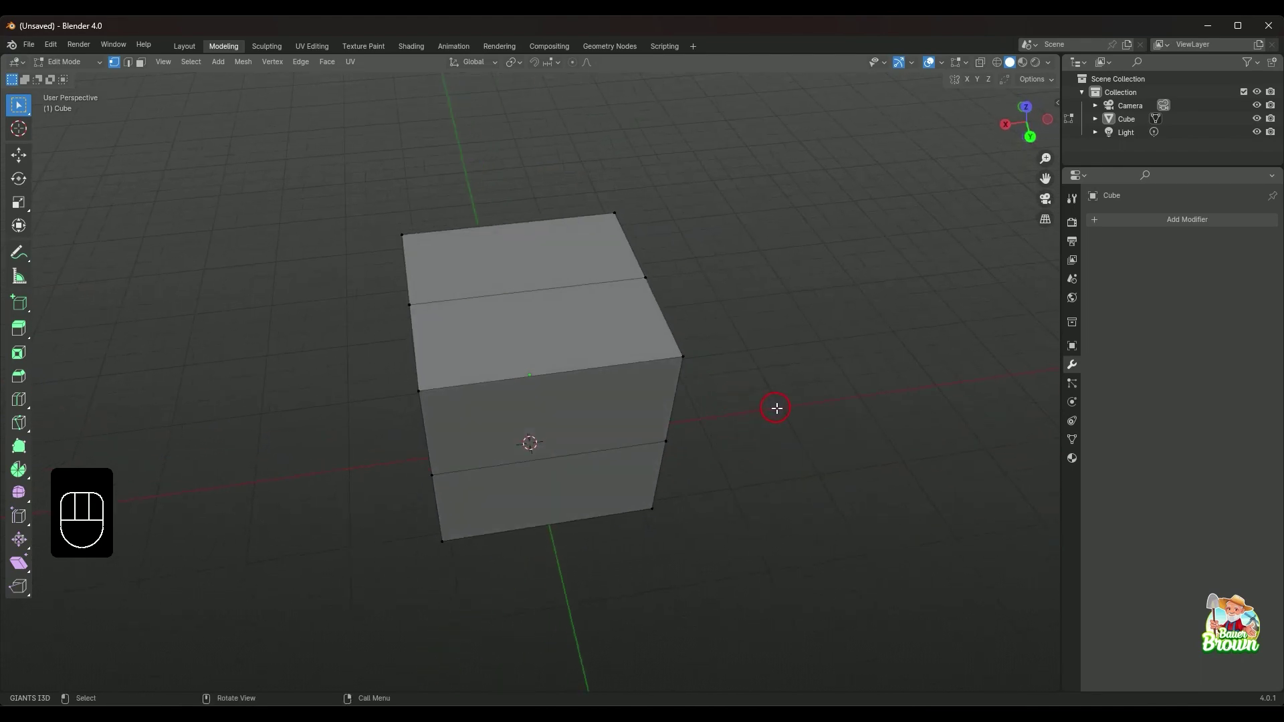
{"action": "middle_click", "coordinate": [763, 407]}
{"action": "left_click_drag", "start_coordinate": [835, 392], "coordinate": [752, 373]}
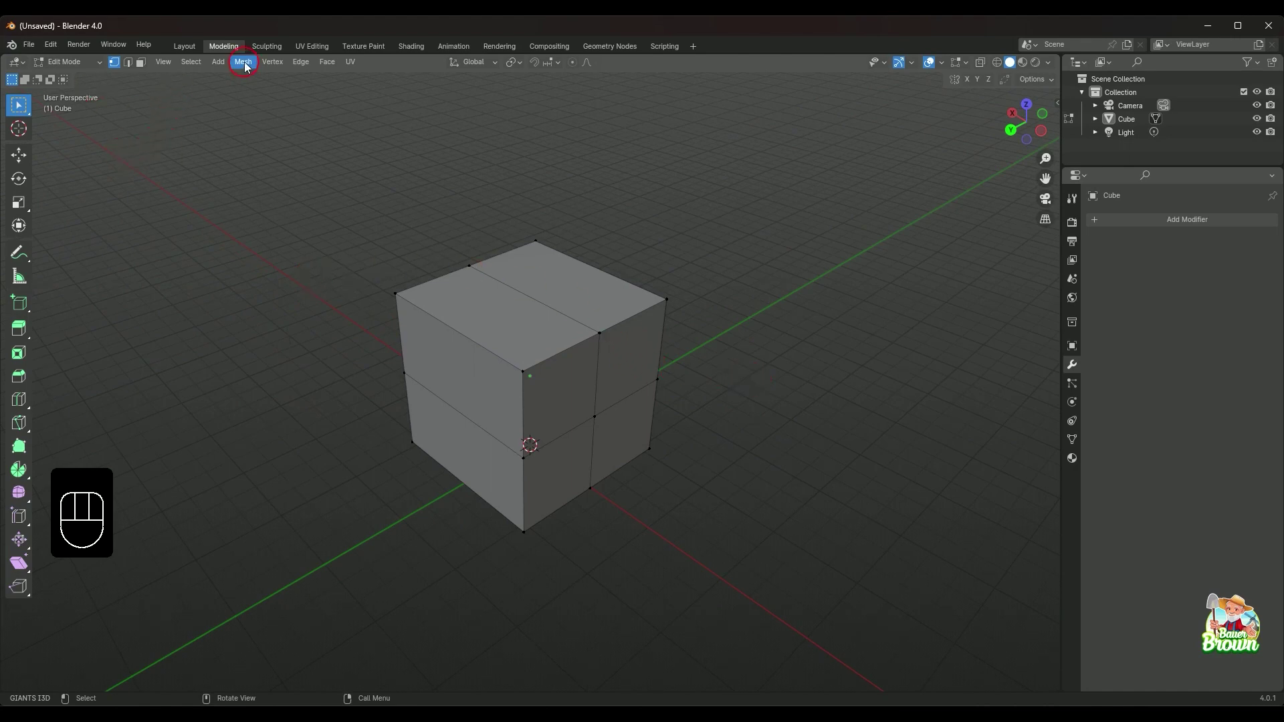
- Browse the header's mesh-editing menus without changing anything
{"action": "left_click_drag", "start_coordinate": [269, 68], "coordinate": [110, 71]}
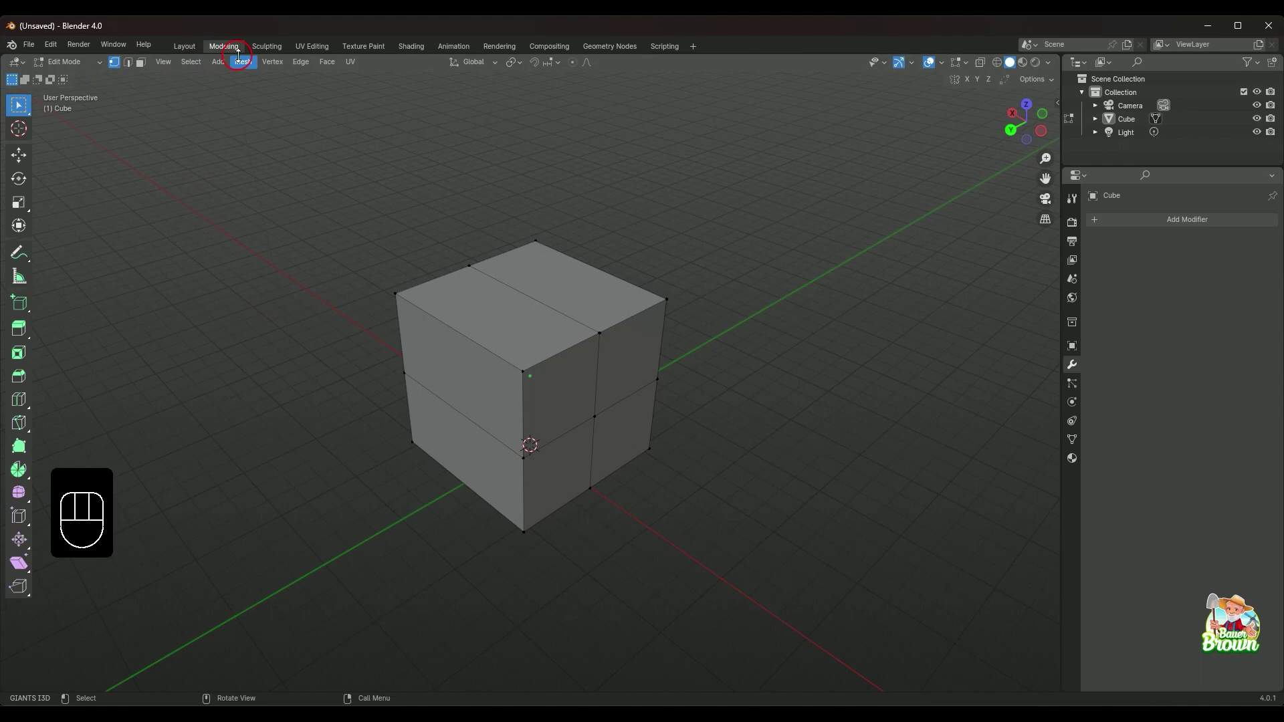
{"action": "left_click_drag", "start_coordinate": [325, 66], "coordinate": [305, 66]}
{"action": "left_click_drag", "start_coordinate": [265, 63], "coordinate": [179, 126]}
{"action": "left_click_drag", "start_coordinate": [308, 285], "coordinate": [347, 294]}
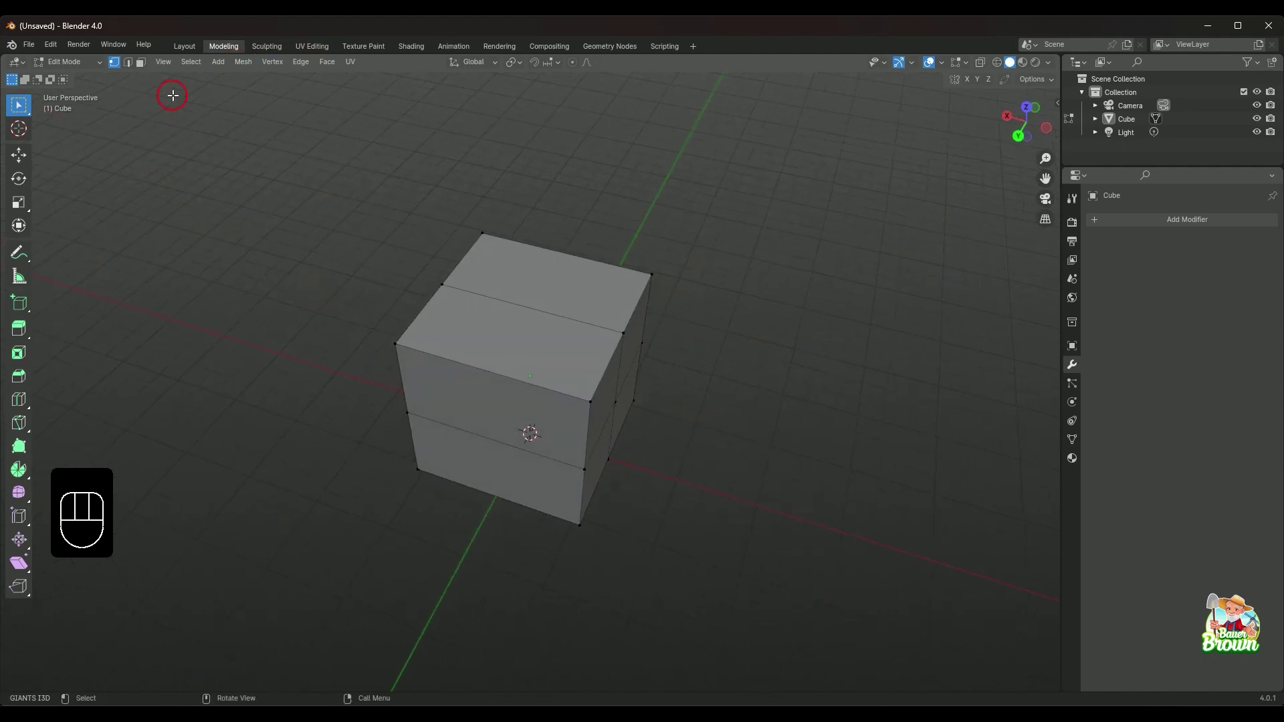
- Switch to face selection and orbit to inspect the cube's faces
{"action": "left_click", "coordinate": [140, 64]}
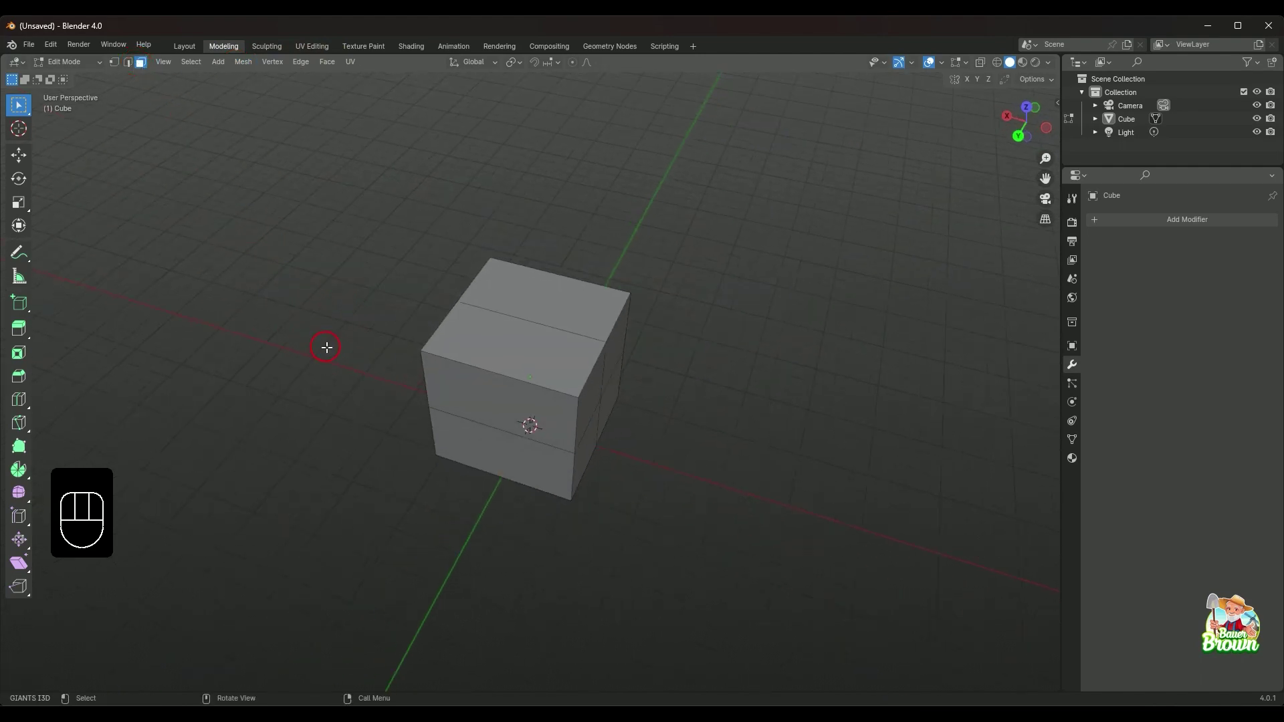
{"action": "left_click_drag", "start_coordinate": [424, 432], "coordinate": [506, 379]}
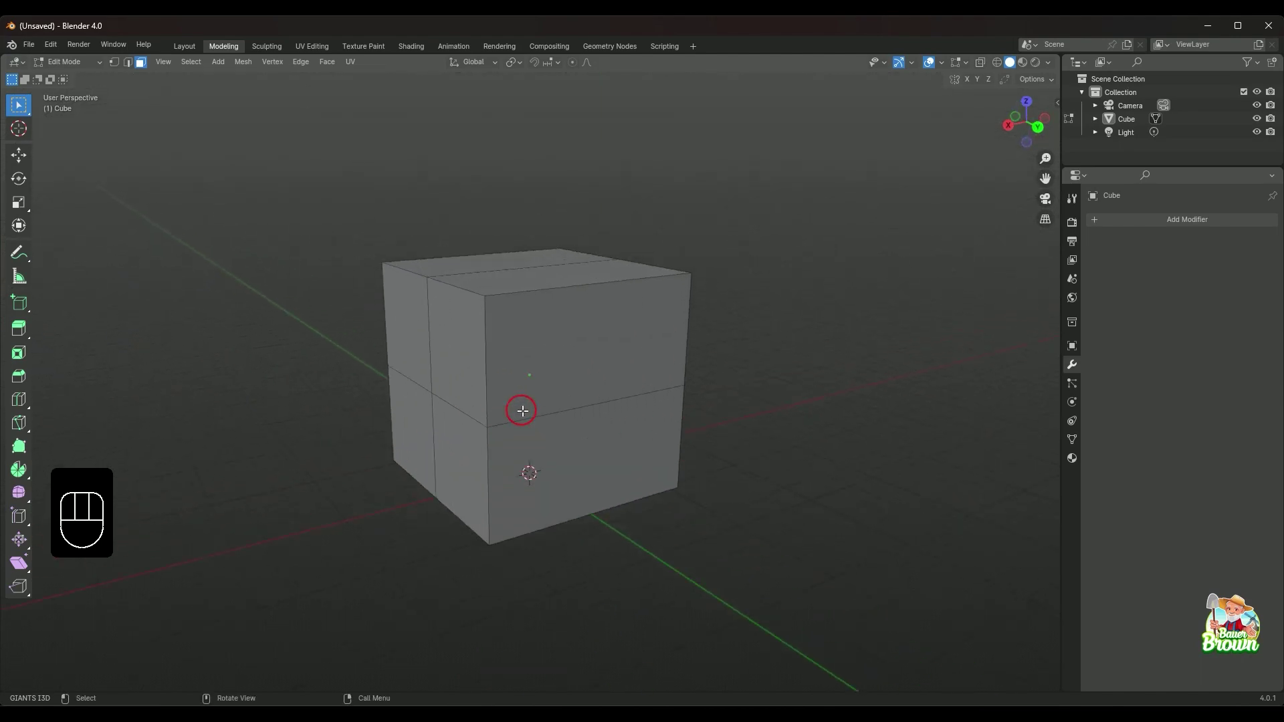
{"action": "left_click_drag", "start_coordinate": [528, 428], "coordinate": [626, 463]}
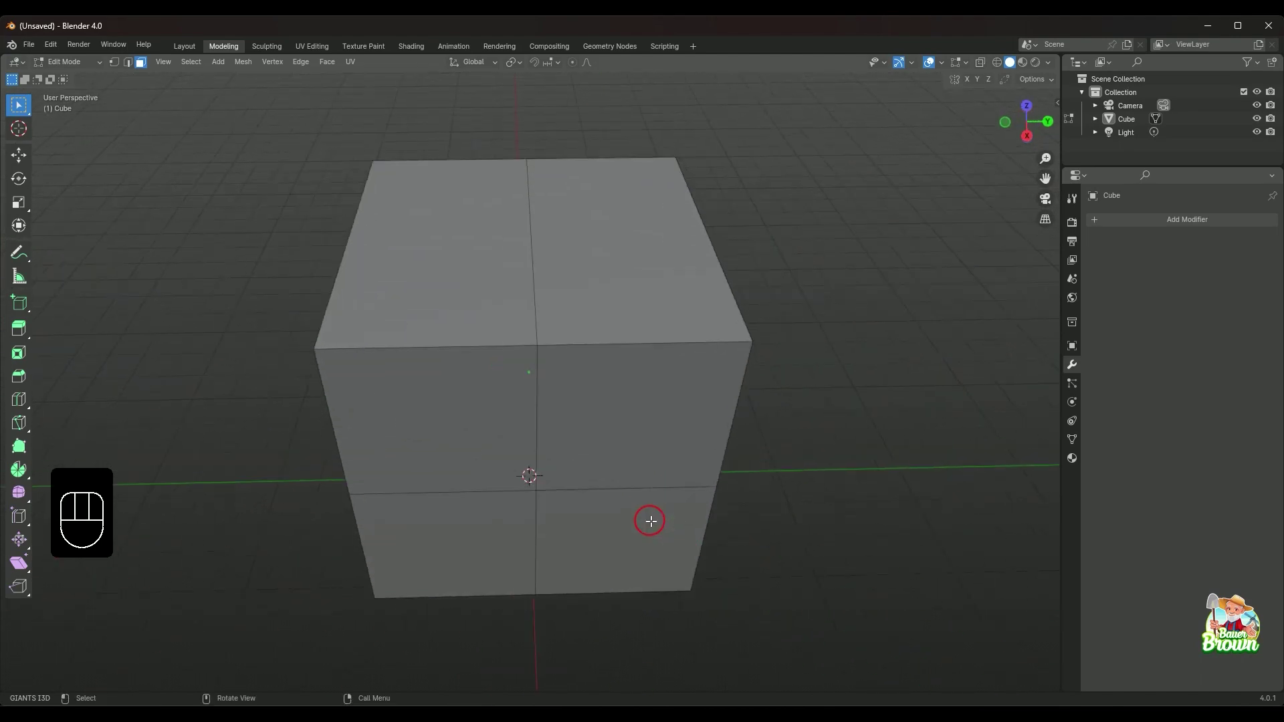
{"action": "left_click_drag", "start_coordinate": [662, 501], "coordinate": [673, 471]}
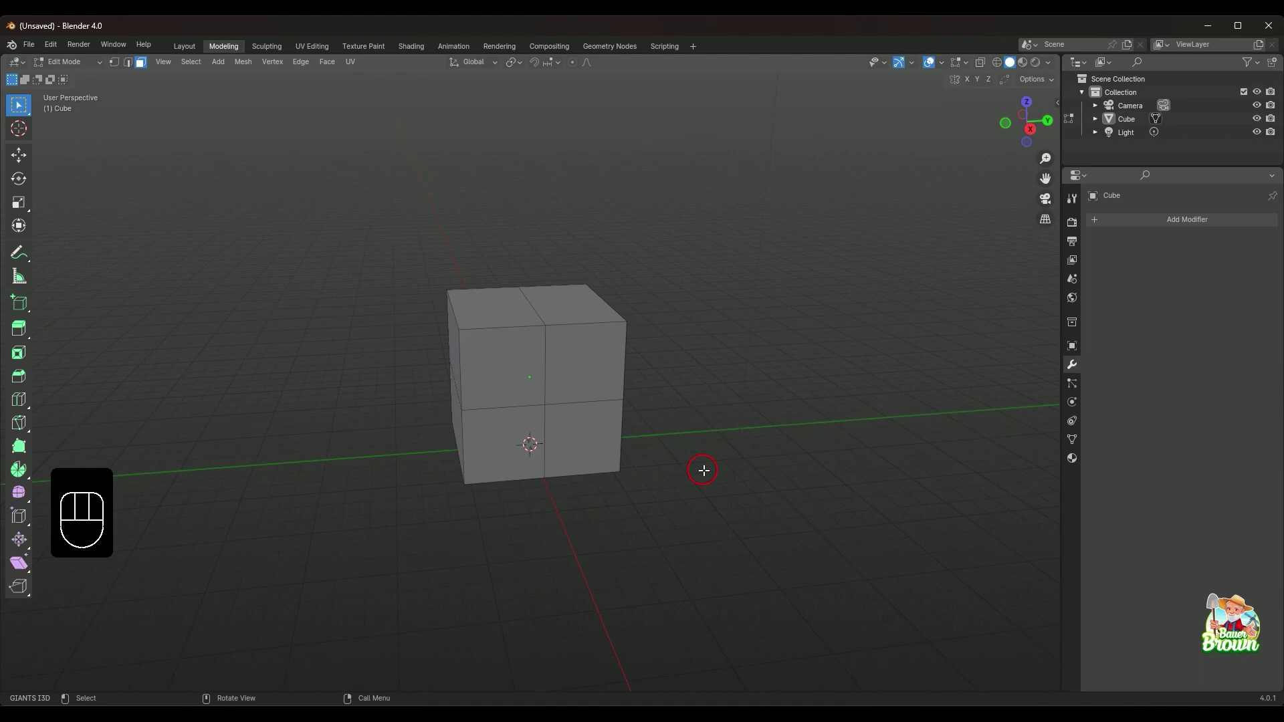
{"action": "left_click_drag", "start_coordinate": [548, 478], "coordinate": [702, 514]}
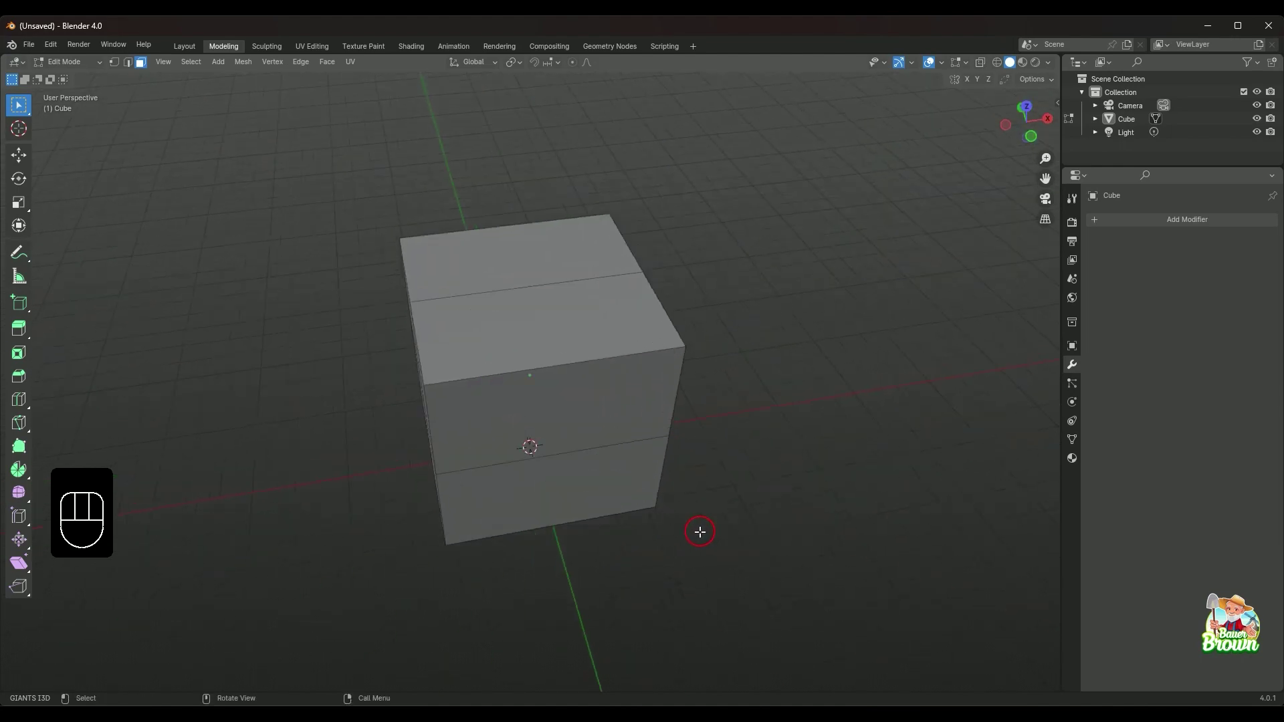
{"action": "left_click_drag", "start_coordinate": [698, 529], "coordinate": [787, 511]}
- Edge-slide the vertical loop toward one side and inspect the result
{"action": "left_click_drag", "start_coordinate": [776, 499], "coordinate": [751, 476]}
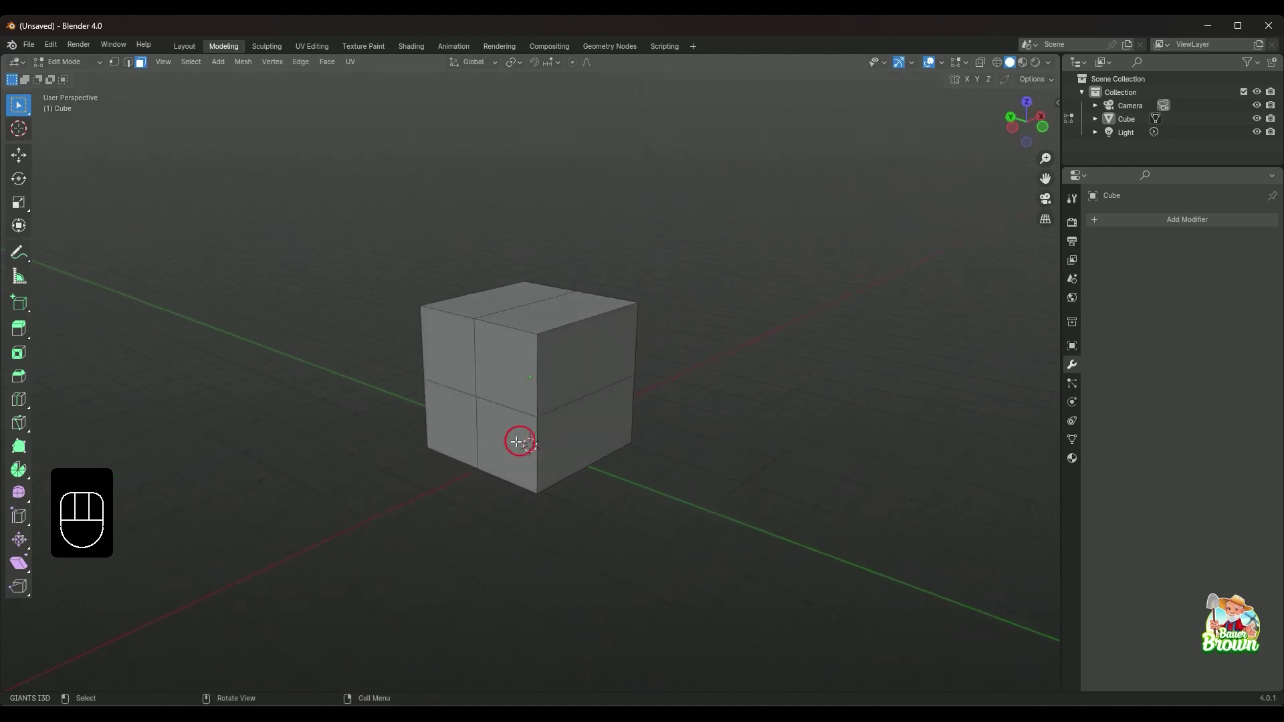
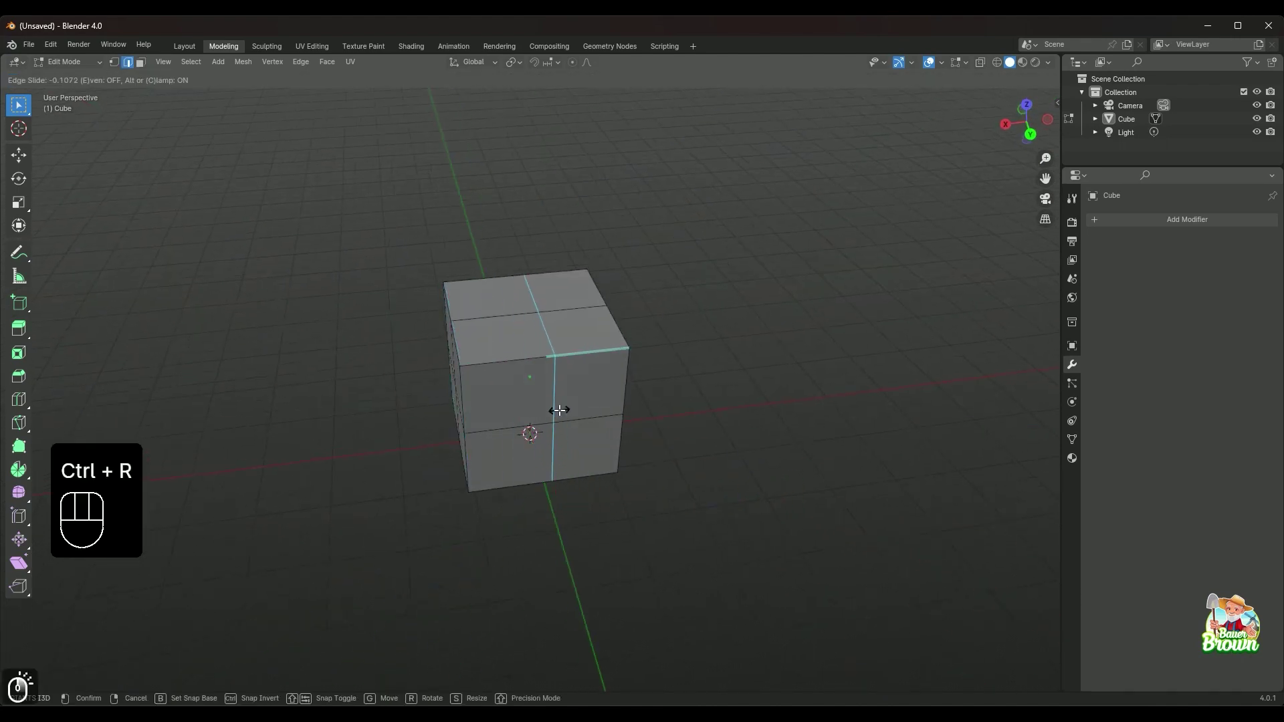
{"action": "left_click_drag", "start_coordinate": [478, 436], "coordinate": [558, 400]}
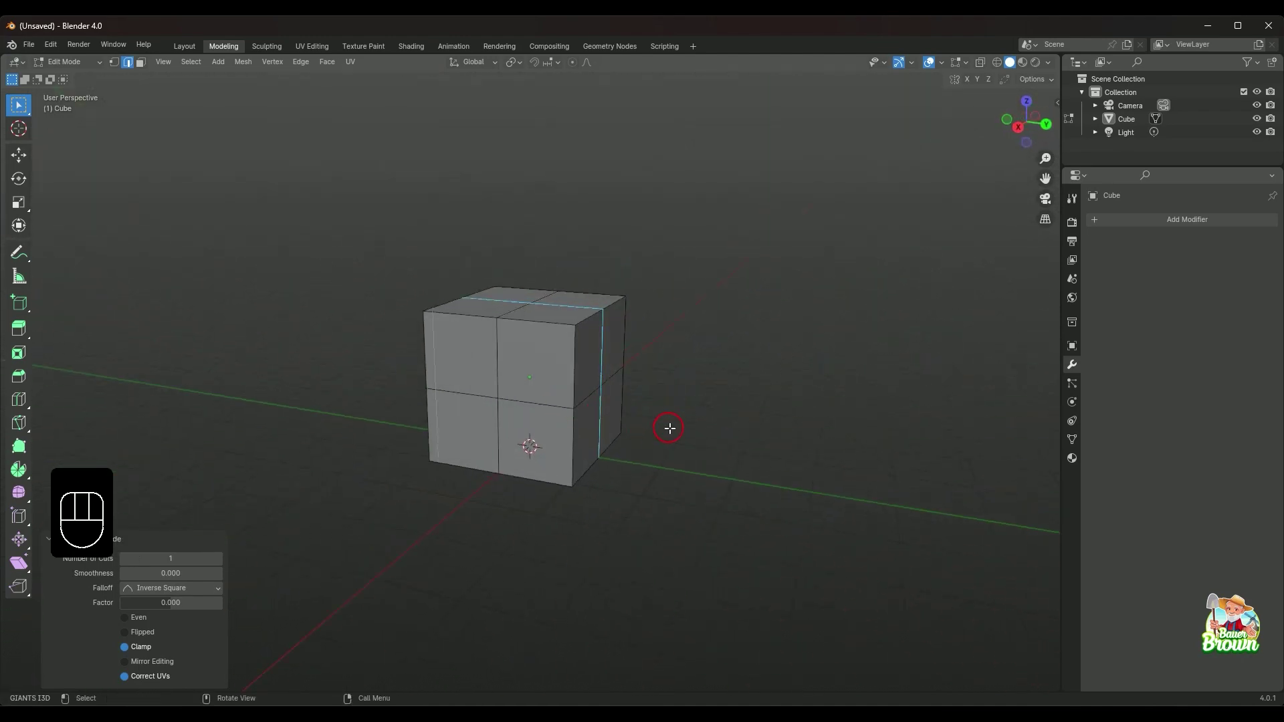
{"action": "left_click_drag", "start_coordinate": [698, 426], "coordinate": [768, 430]}
{"action": "left_click_drag", "start_coordinate": [688, 444], "coordinate": [694, 512]}
{"action": "left_click_drag", "start_coordinate": [610, 507], "coordinate": [739, 430]}
- Undo the loop edits until the cube is a plain box again
{"action": "key", "text": "ctrl+z"}
{"action": "key", "text": "ctrl+z"}
{"action": "key", "text": "ctrl+z"}
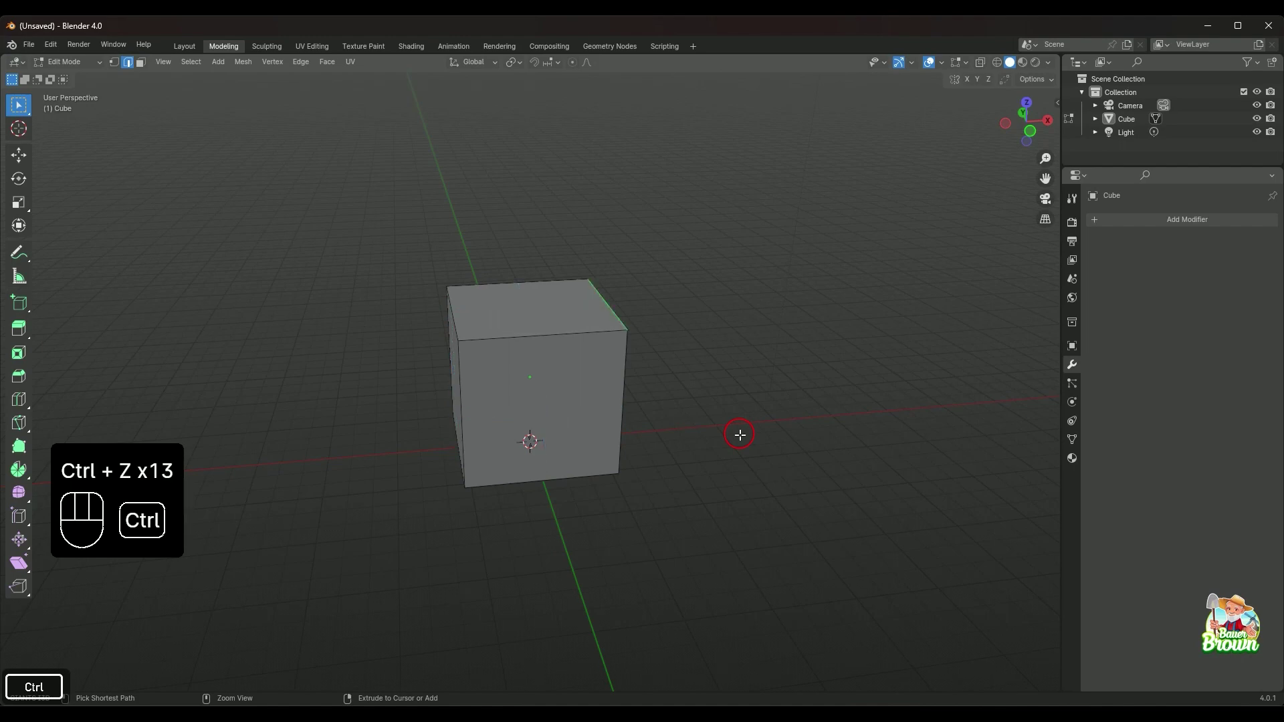
{"action": "left_click_drag", "start_coordinate": [747, 430], "coordinate": [668, 431]}
{"action": "middle_click", "coordinate": [736, 439]}
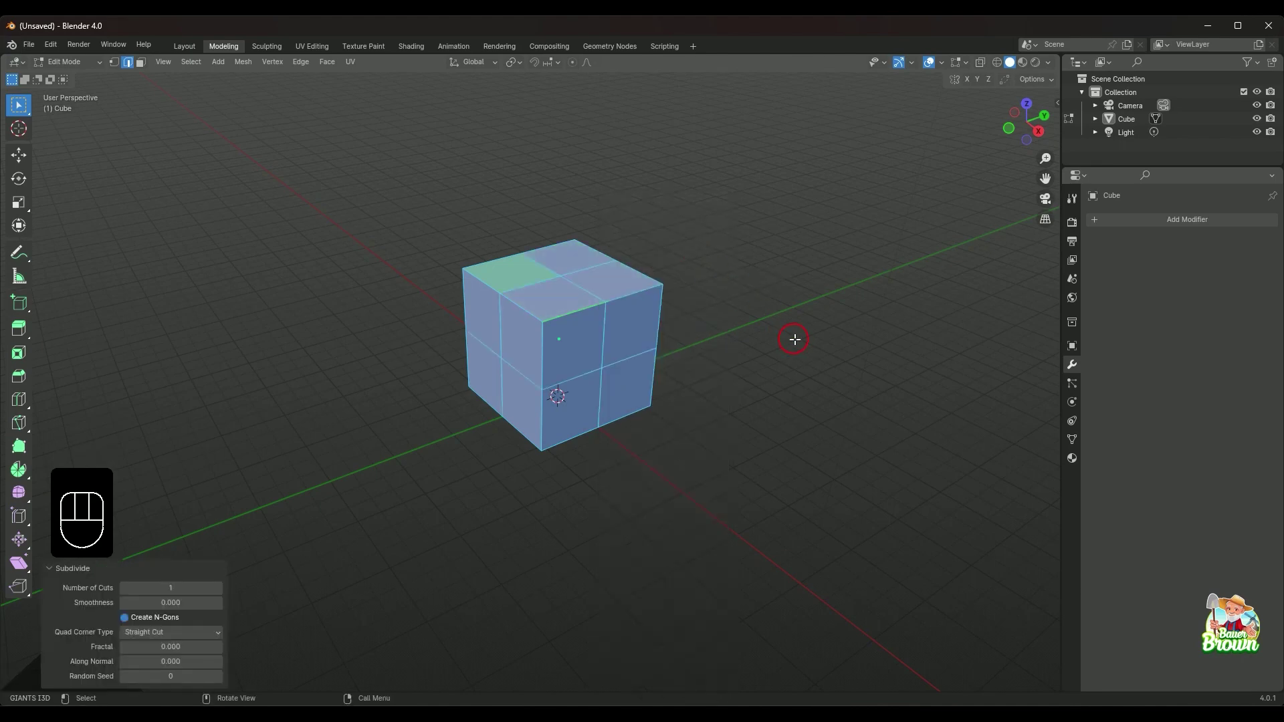
{"action": "key", "text": "ctrl+z"}
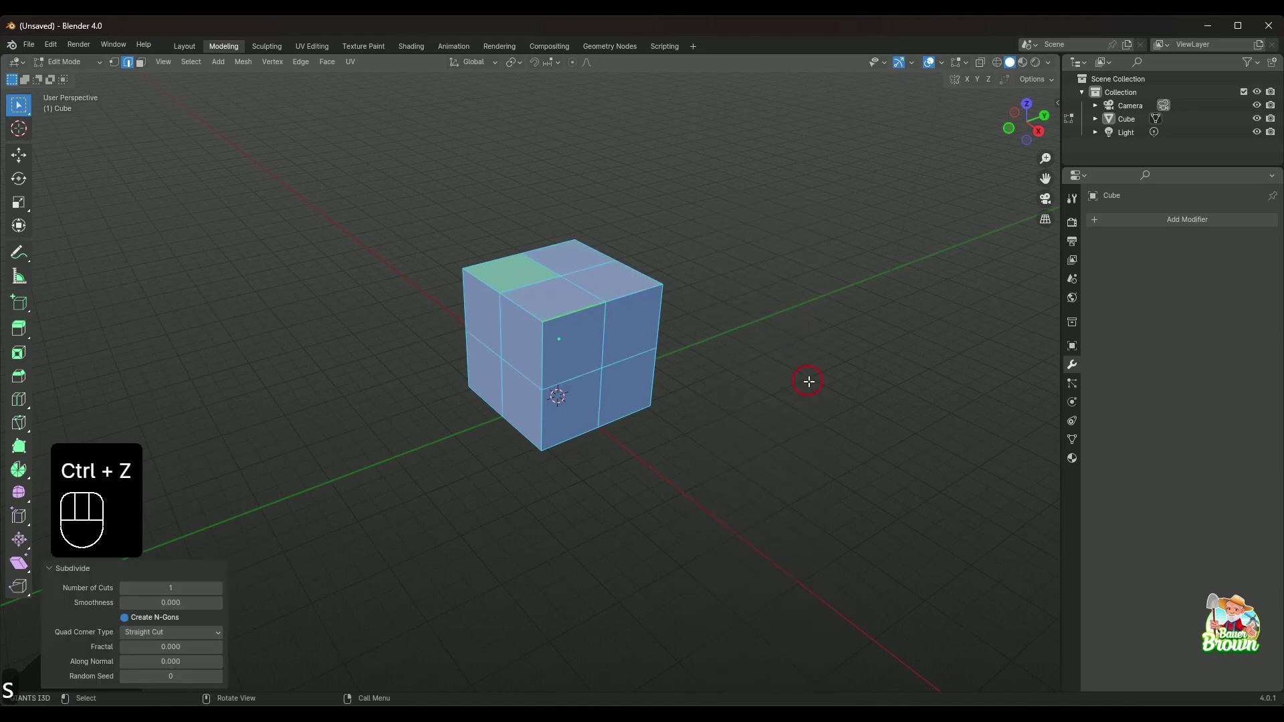
{"action": "left_click_drag", "start_coordinate": [816, 401], "coordinate": [722, 385]}
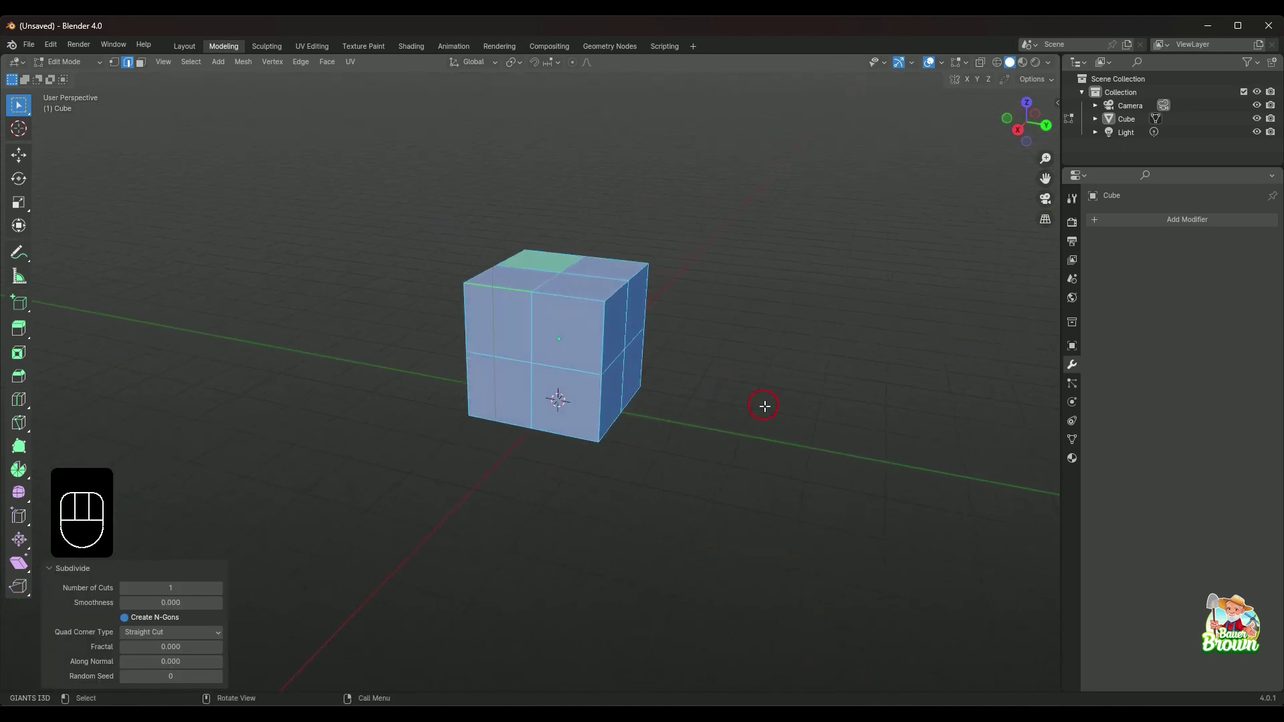
{"action": "left_click_drag", "start_coordinate": [784, 408], "coordinate": [702, 426]}
{"action": "left_click_drag", "start_coordinate": [717, 419], "coordinate": [724, 459]}
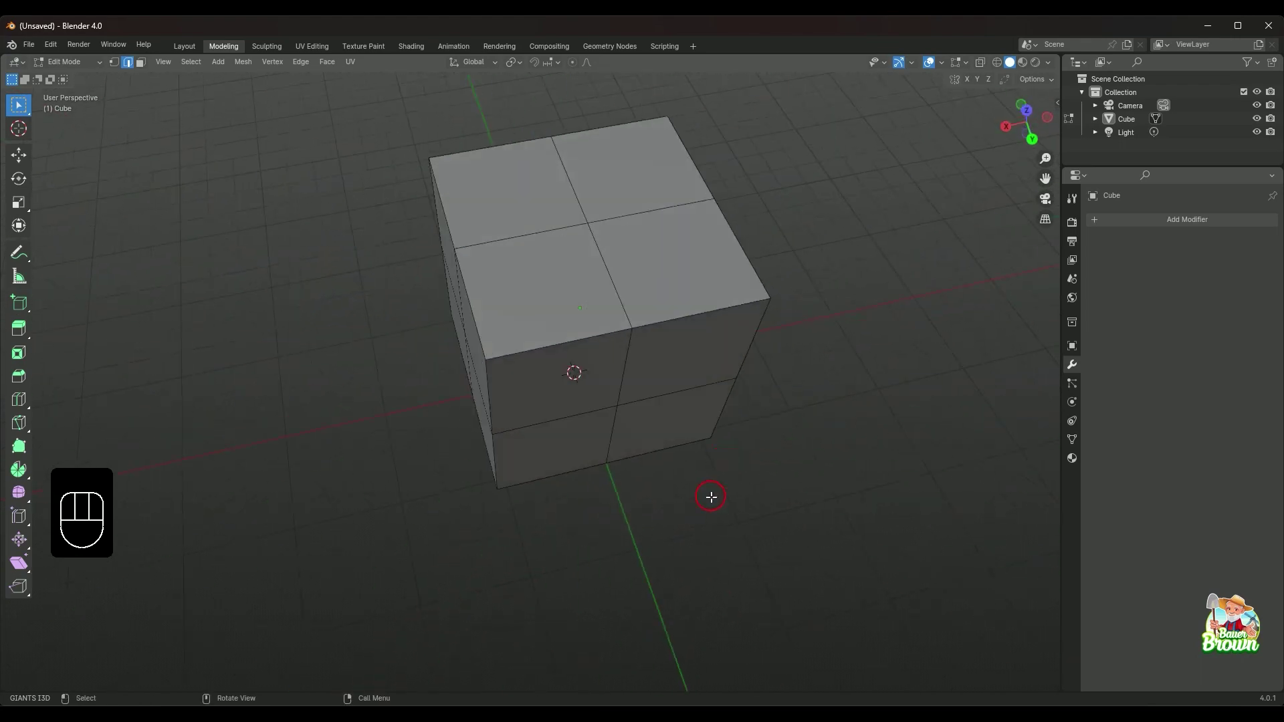
{"action": "left_click_drag", "start_coordinate": [697, 496], "coordinate": [695, 440]}
{"action": "left_click_drag", "start_coordinate": [613, 469], "coordinate": [721, 474]}
{"action": "left_click_drag", "start_coordinate": [618, 494], "coordinate": [668, 507]}
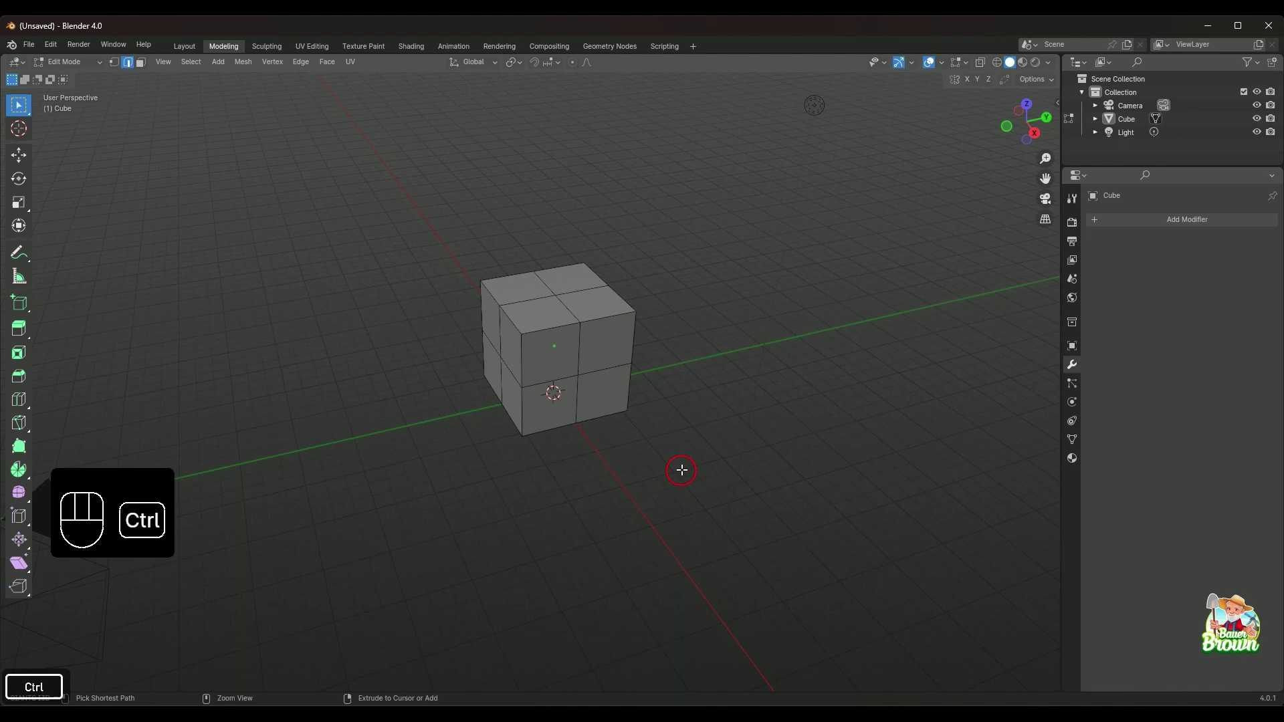
{"action": "key", "text": "ctrl+z"}
{"action": "key", "text": "ctrl+z"}
{"action": "left_click_drag", "start_coordinate": [689, 420], "coordinate": [660, 468]}
{"action": "left_click_drag", "start_coordinate": [748, 460], "coordinate": [667, 438]}
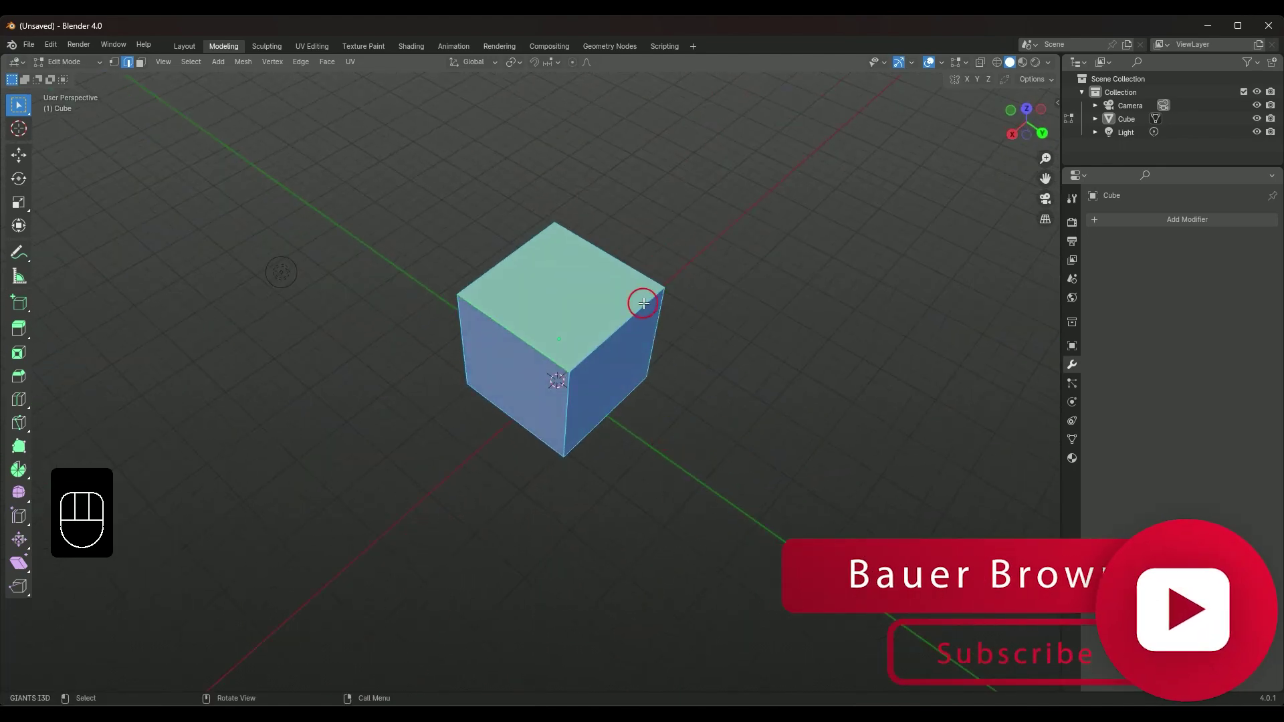
{"action": "left_click_drag", "start_coordinate": [611, 447], "coordinate": [752, 456]}
{"action": "middle_click", "coordinate": [728, 463]}
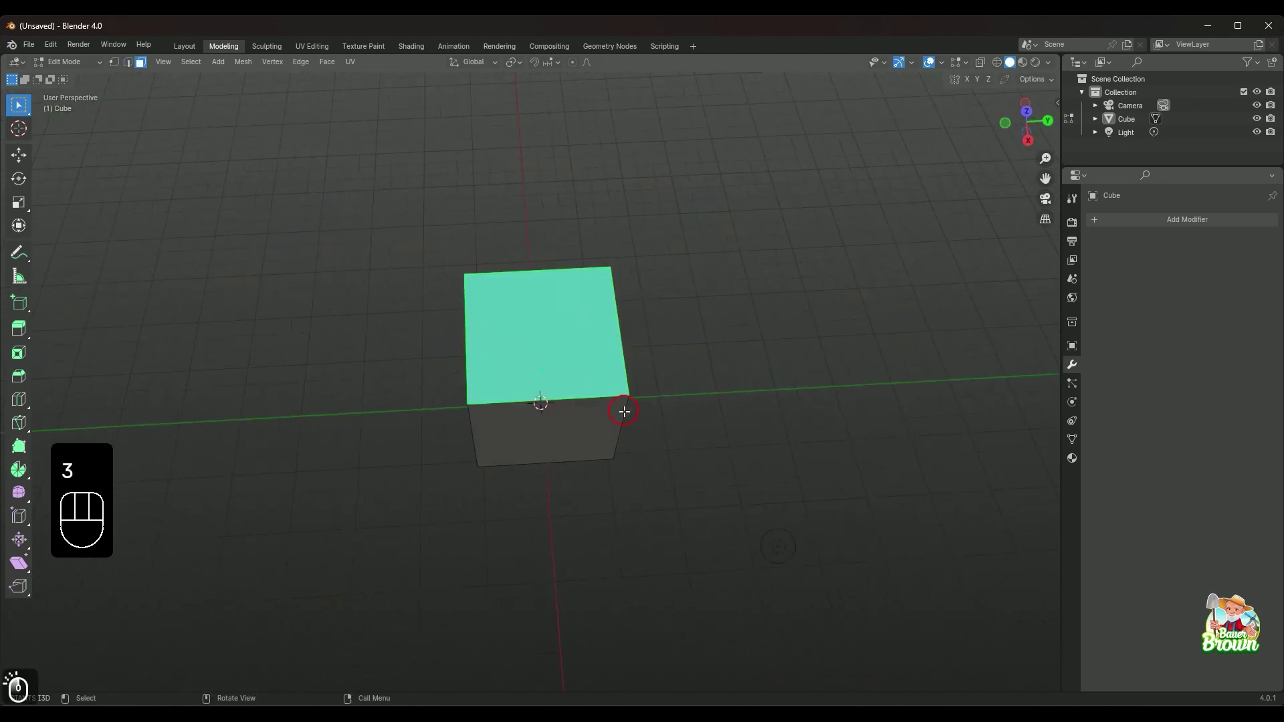
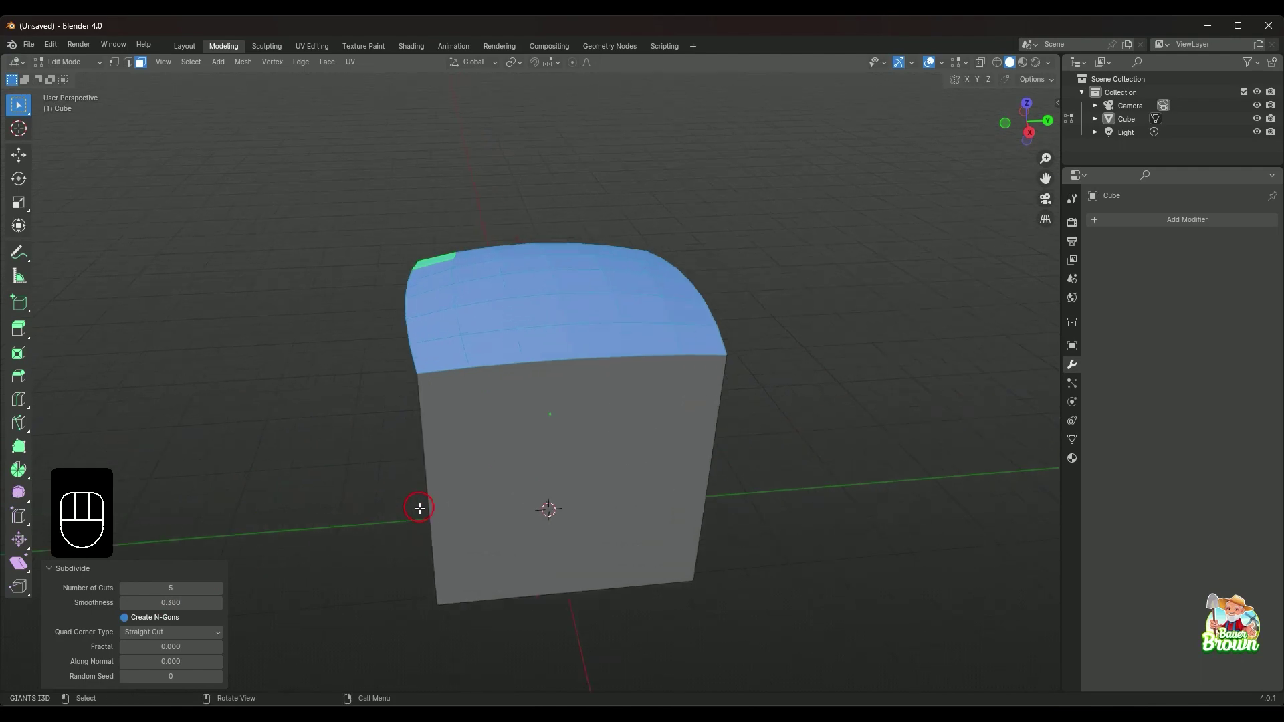
{"action": "left_click_drag", "start_coordinate": [393, 483], "coordinate": [482, 474]}
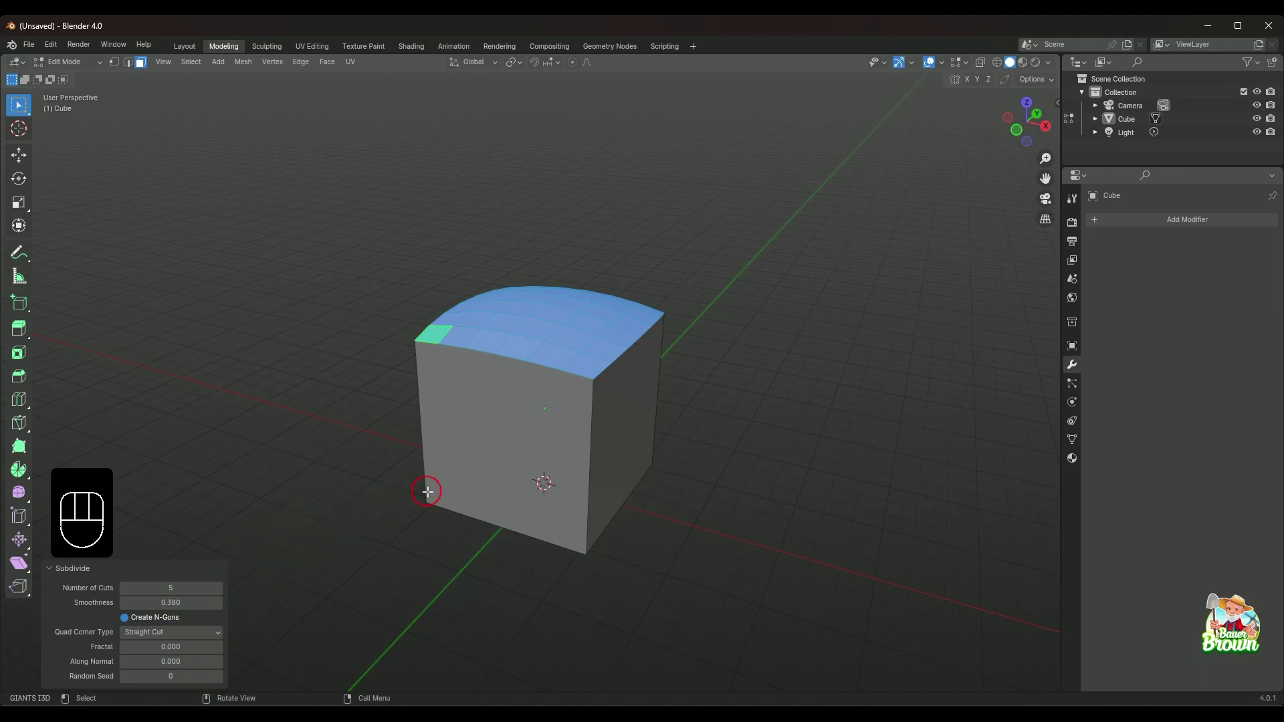
{"action": "left_click_drag", "start_coordinate": [413, 465], "coordinate": [496, 486]}
{"action": "left_click_drag", "start_coordinate": [577, 520], "coordinate": [568, 489]}
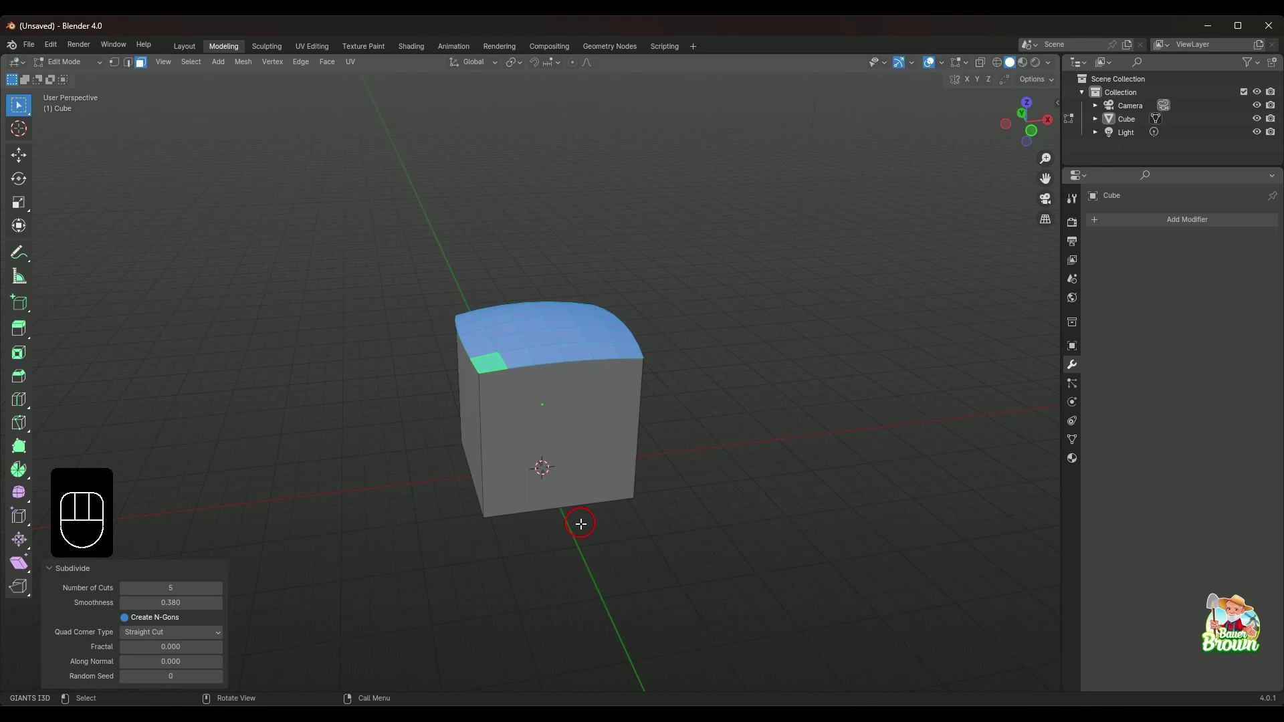
- Undo the curved top subdivision and select the whole mesh with A, ready for sphere shaping
{"action": "key", "text": "ctrl+z"}
{"action": "key", "text": "ctrl+z"}
{"action": "key", "text": "a"}
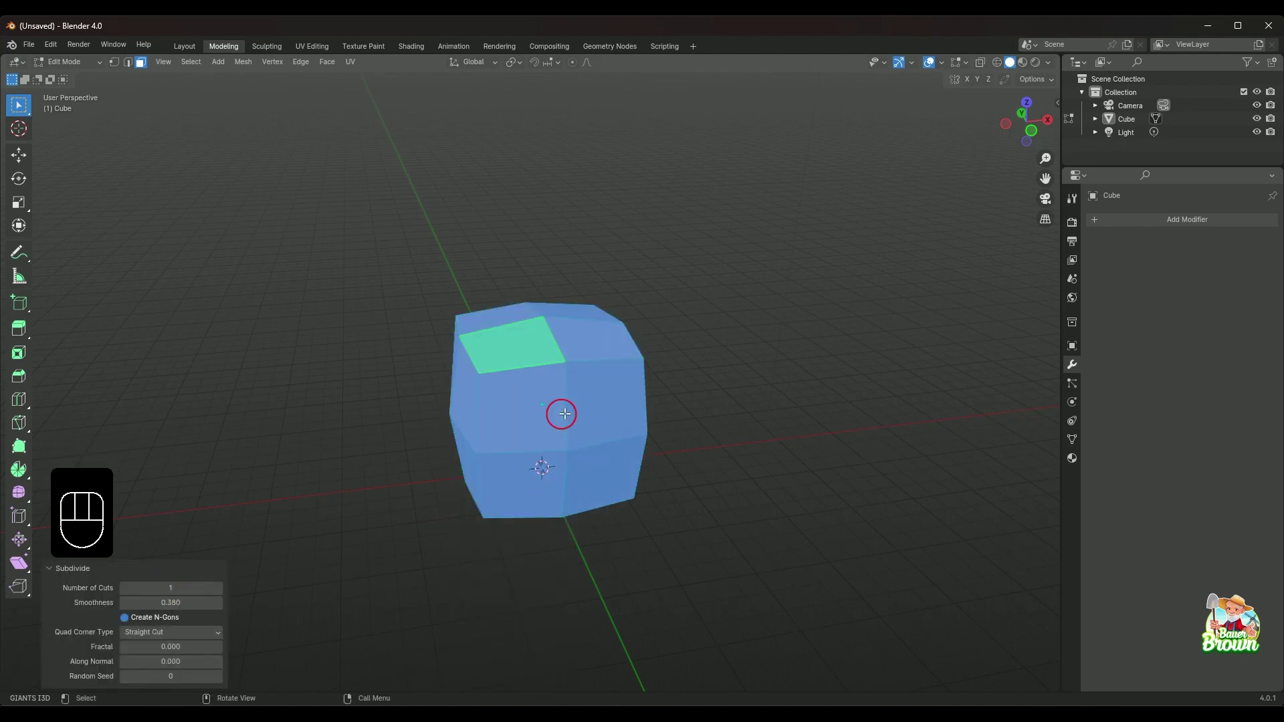
{"action": "left_click_drag", "start_coordinate": [544, 534], "coordinate": [588, 518]}
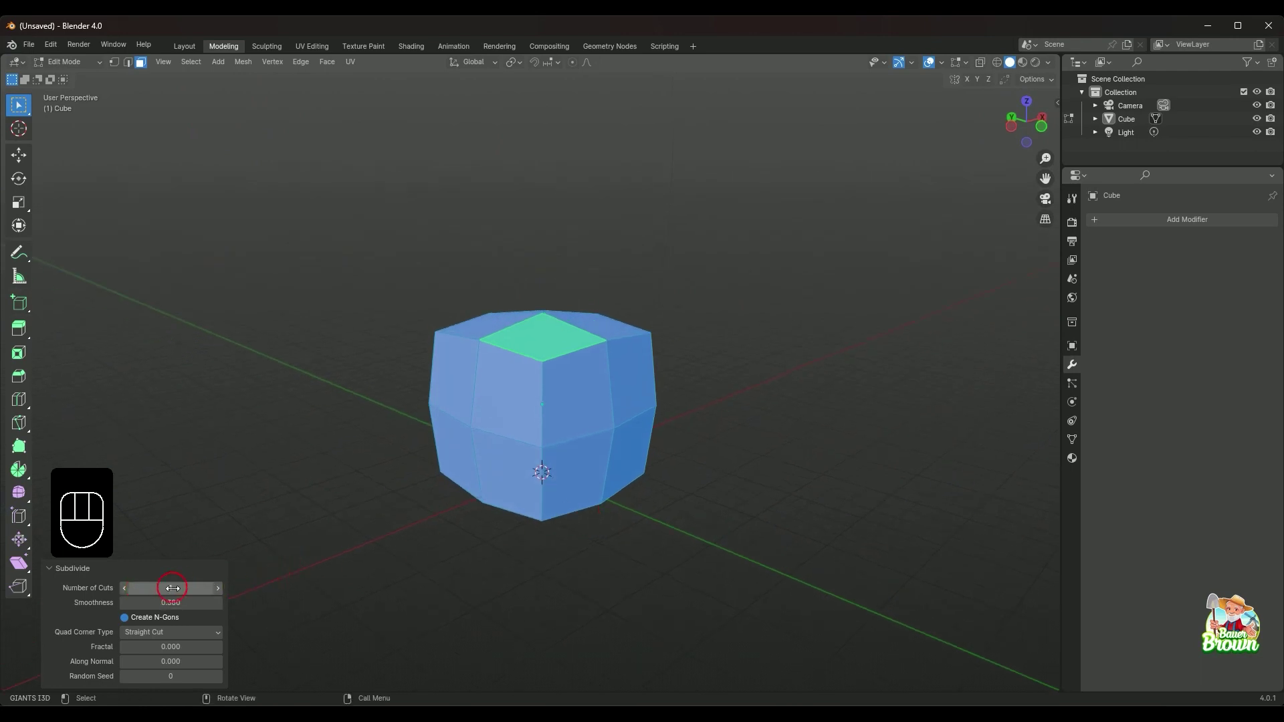
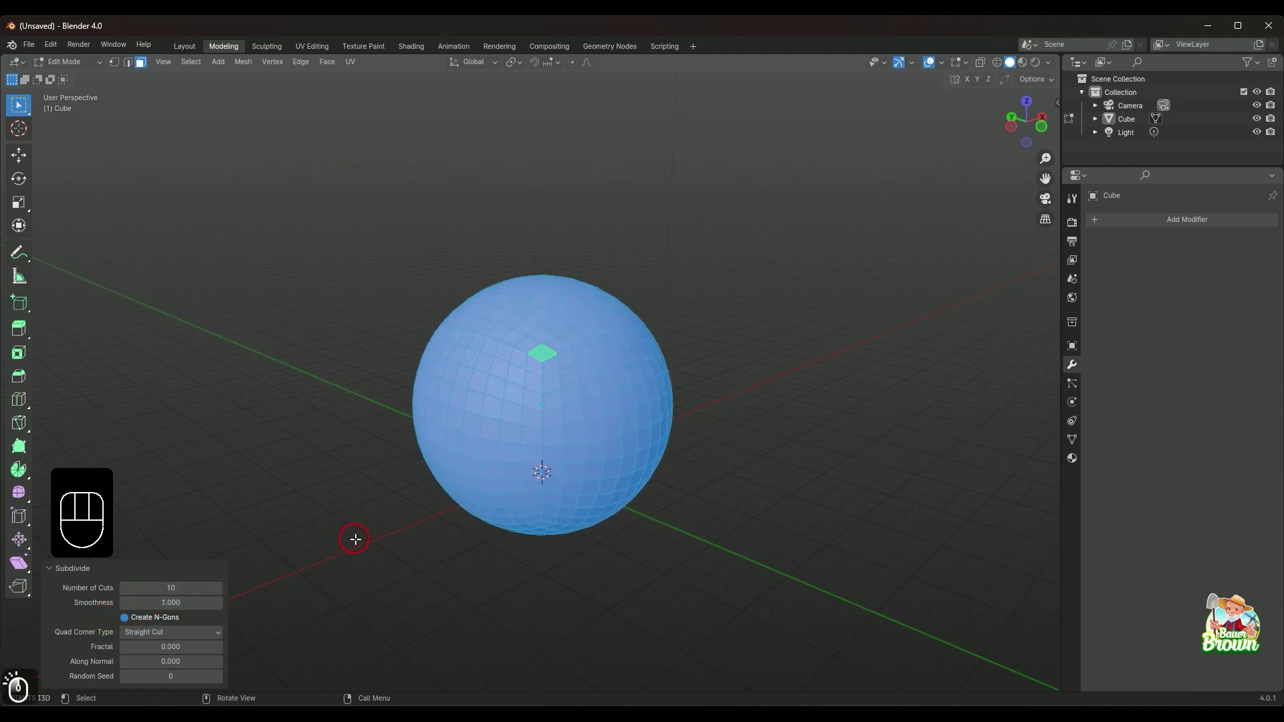
- Orbit and zoom around the sphere to inspect it from above and the sides
{"action": "left_click_drag", "start_coordinate": [599, 527], "coordinate": [347, 531]}
{"action": "left_click_drag", "start_coordinate": [636, 505], "coordinate": [597, 458]}
{"action": "left_click_drag", "start_coordinate": [605, 486], "coordinate": [615, 514]}
{"action": "left_click_drag", "start_coordinate": [512, 478], "coordinate": [540, 491]}
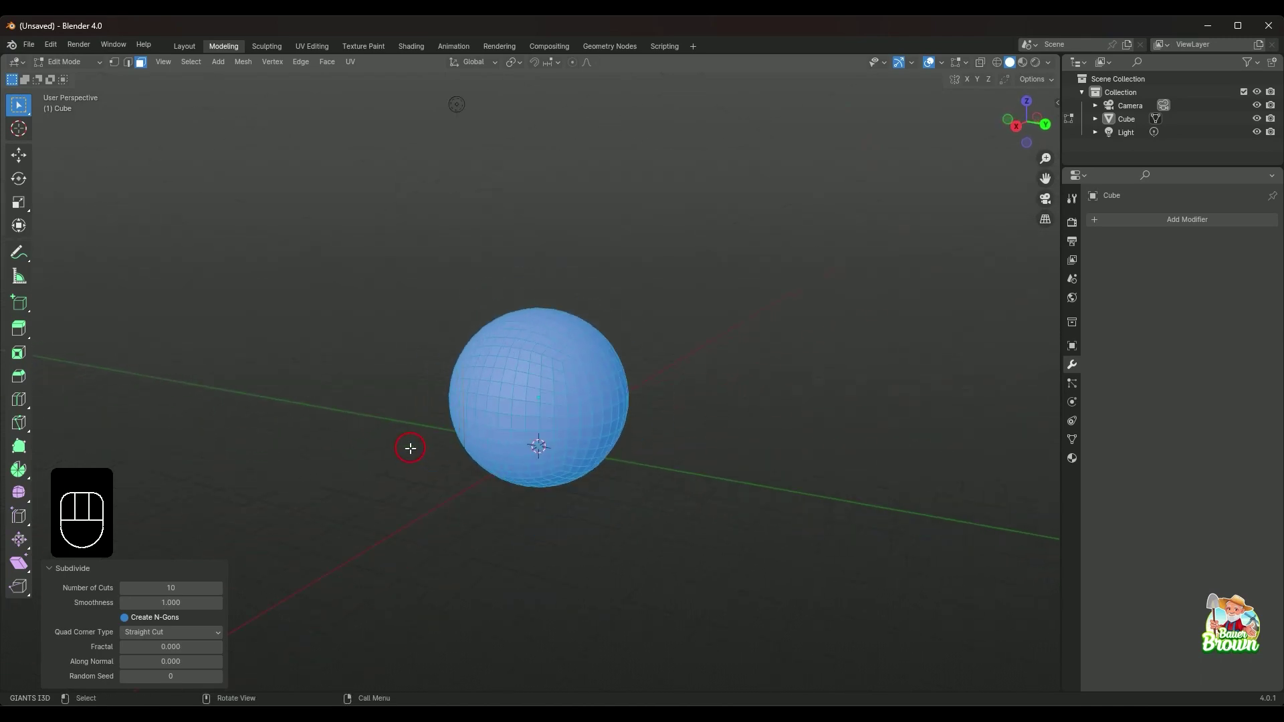
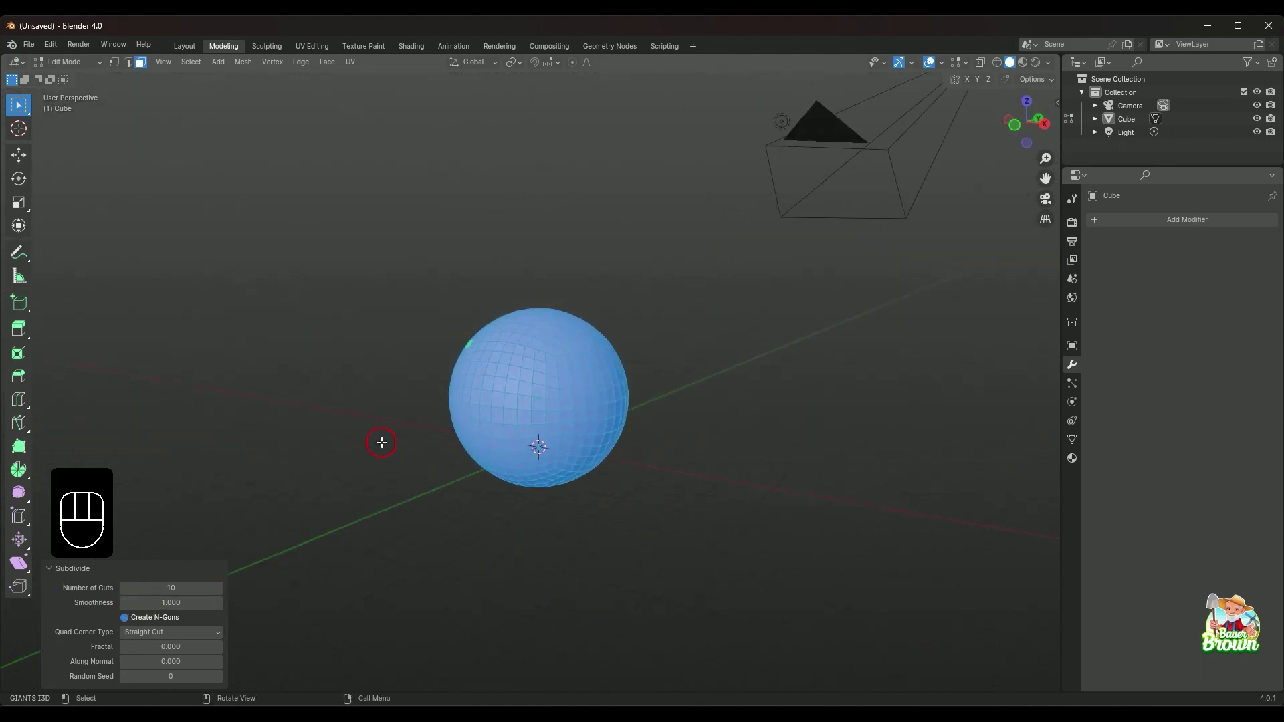
{"action": "left_click_drag", "start_coordinate": [364, 408], "coordinate": [579, 454]}
{"action": "left_click_drag", "start_coordinate": [608, 503], "coordinate": [555, 394]}
{"action": "left_click_drag", "start_coordinate": [669, 392], "coordinate": [639, 505]}
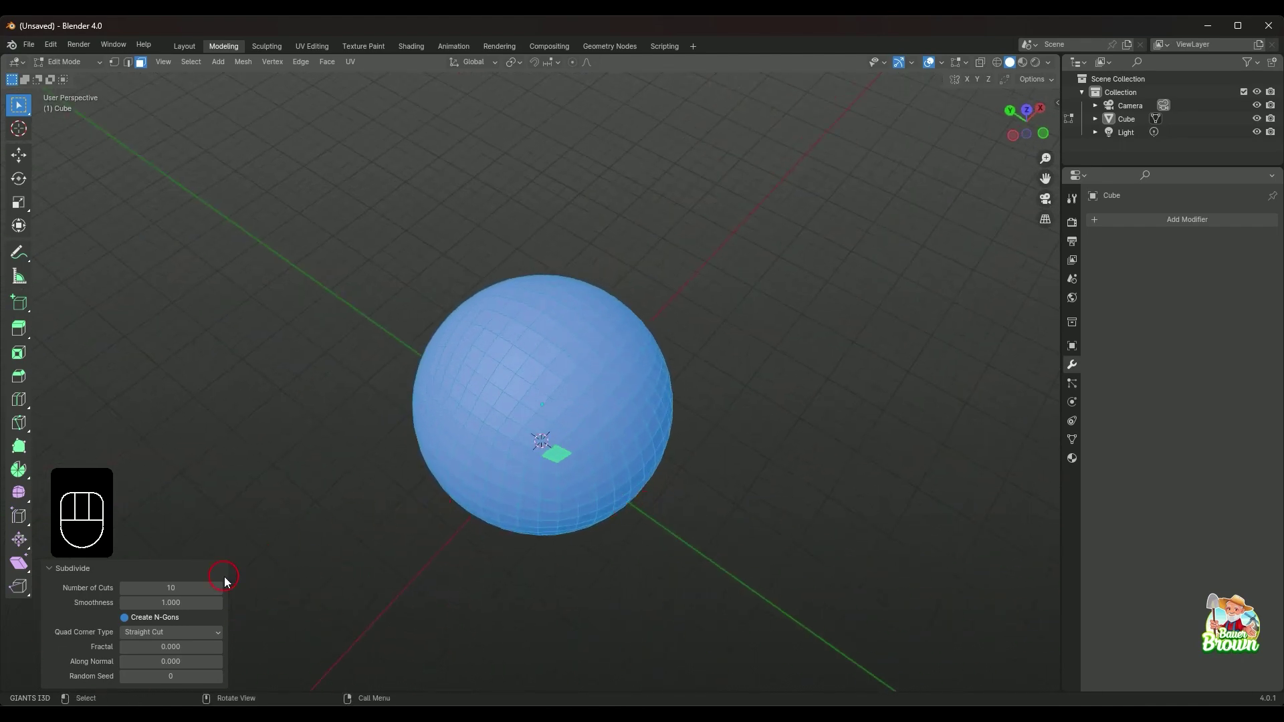
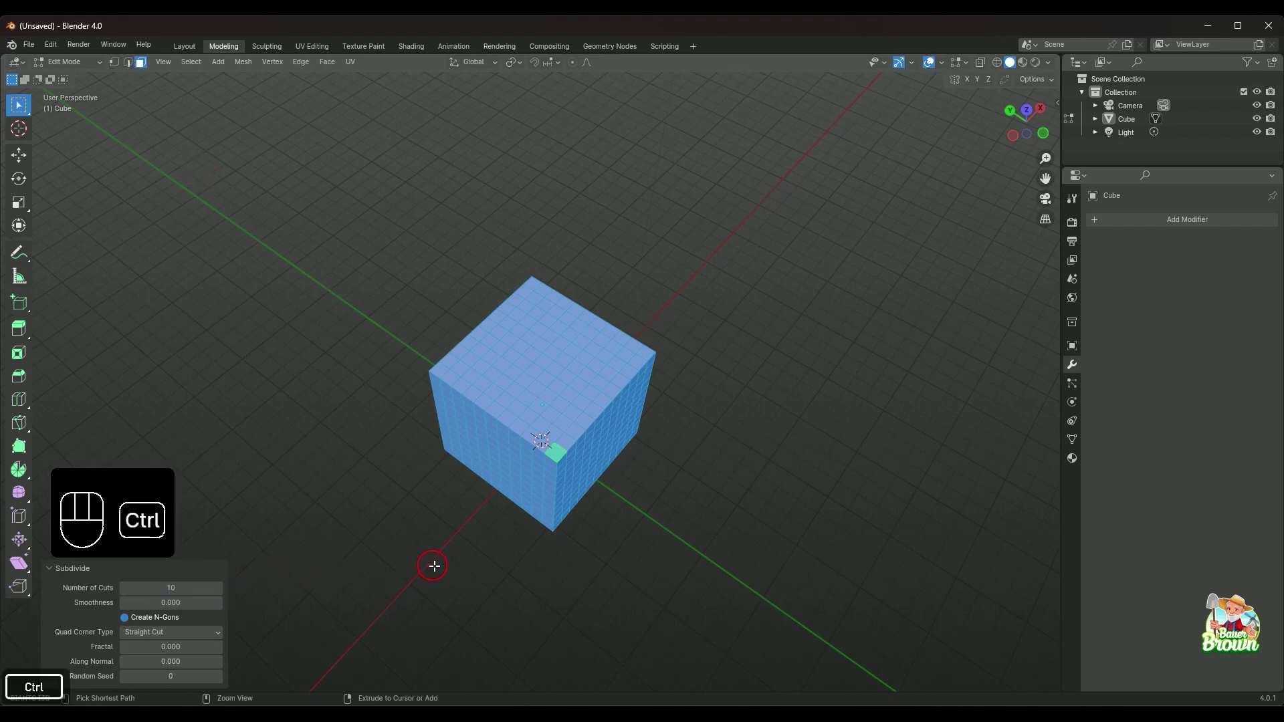
- Undo back to the original plain cube and orbit around the restored box
{"action": "key", "text": "ctrl+z"}
{"action": "left_click_drag", "start_coordinate": [450, 549], "coordinate": [495, 490]}
{"action": "left_click_drag", "start_coordinate": [501, 517], "coordinate": [580, 553]}
{"action": "left_click_drag", "start_coordinate": [584, 548], "coordinate": [609, 517]}
{"action": "left_click_drag", "start_coordinate": [727, 461], "coordinate": [620, 518]}
{"action": "left_click_drag", "start_coordinate": [679, 552], "coordinate": [603, 516]}
{"action": "left_click_drag", "start_coordinate": [725, 515], "coordinate": [606, 505]}
{"action": "left_click_drag", "start_coordinate": [691, 523], "coordinate": [616, 501]}
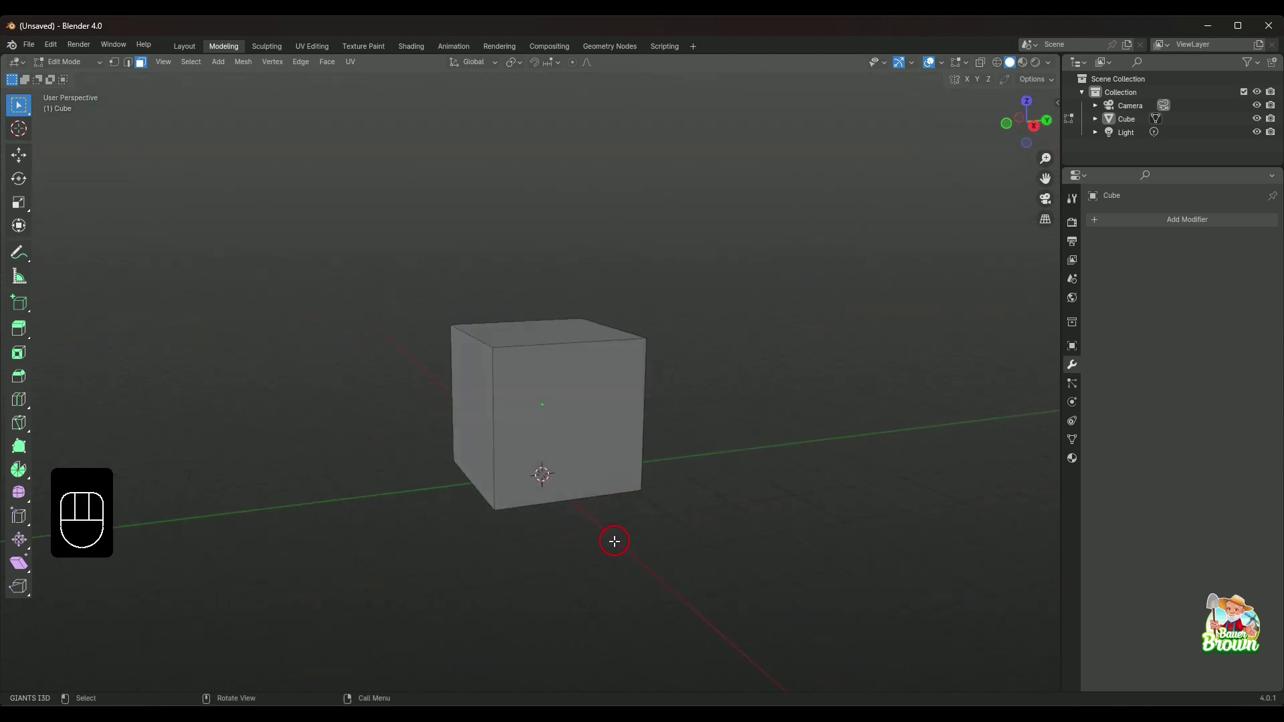
- Orbit around the plain cube to view it from several sides
{"action": "left_click_drag", "start_coordinate": [634, 432], "coordinate": [544, 491]}
{"action": "left_click_drag", "start_coordinate": [570, 512], "coordinate": [550, 550]}
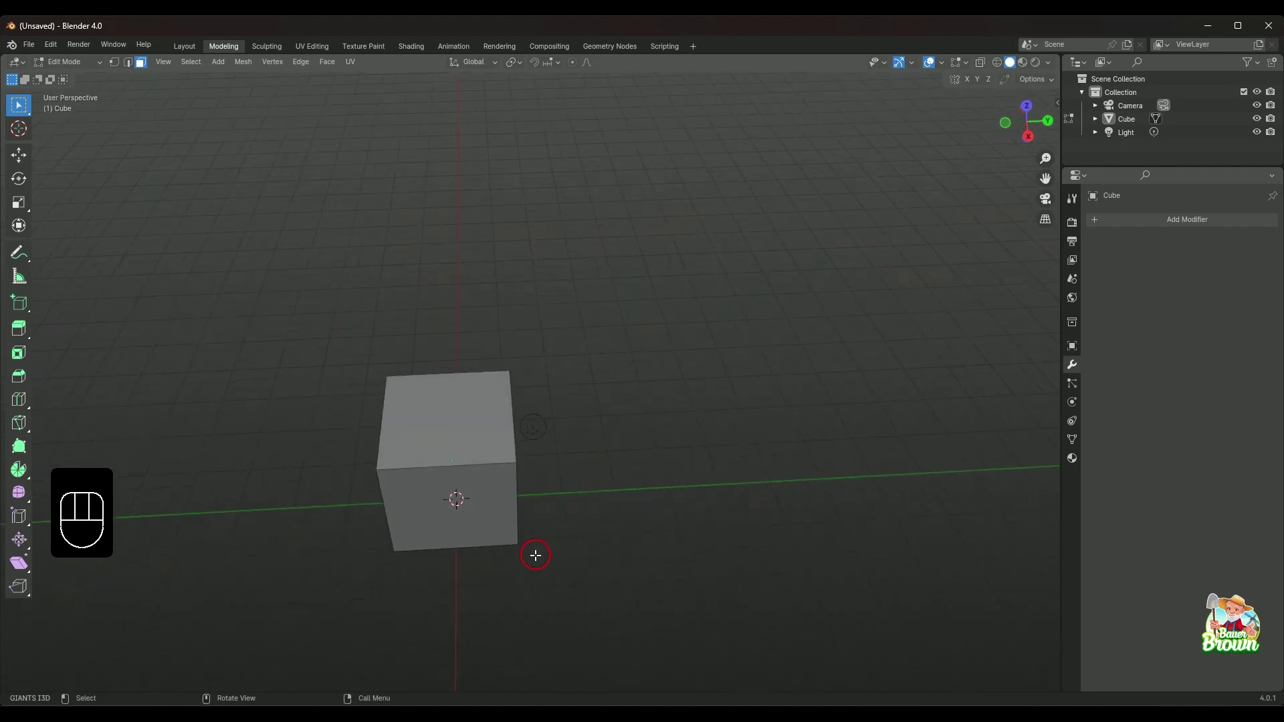
{"action": "left_click_drag", "start_coordinate": [477, 552], "coordinate": [578, 520]}
{"action": "left_click_drag", "start_coordinate": [580, 577], "coordinate": [719, 507]}
{"action": "left_click_drag", "start_coordinate": [744, 495], "coordinate": [568, 544]}
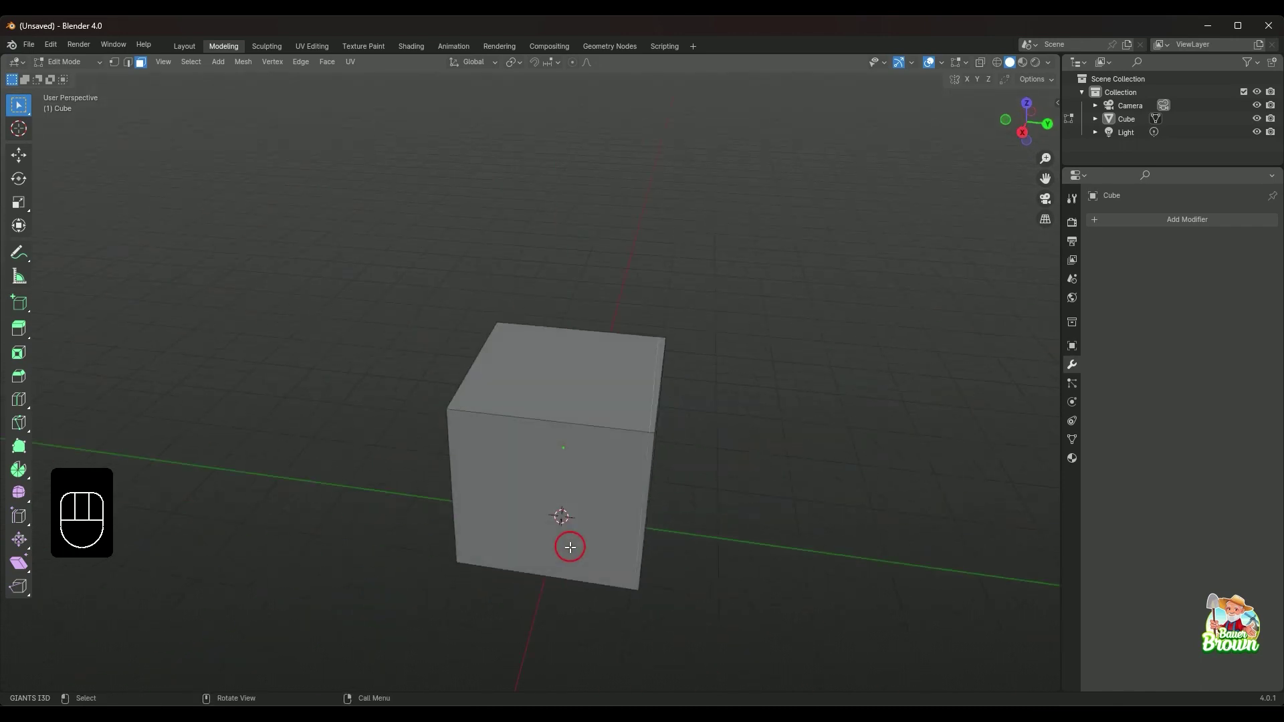
{"action": "left_click_drag", "start_coordinate": [702, 489], "coordinate": [572, 354]}
{"action": "left_click_drag", "start_coordinate": [599, 379], "coordinate": [491, 408]}
{"action": "left_click_drag", "start_coordinate": [602, 370], "coordinate": [613, 474]}
{"action": "left_click_drag", "start_coordinate": [570, 543], "coordinate": [692, 501]}
{"action": "left_click_drag", "start_coordinate": [540, 524], "coordinate": [612, 511]}
{"action": "left_click_drag", "start_coordinate": [477, 533], "coordinate": [521, 532]}
{"action": "middle_click", "coordinate": [493, 539]}
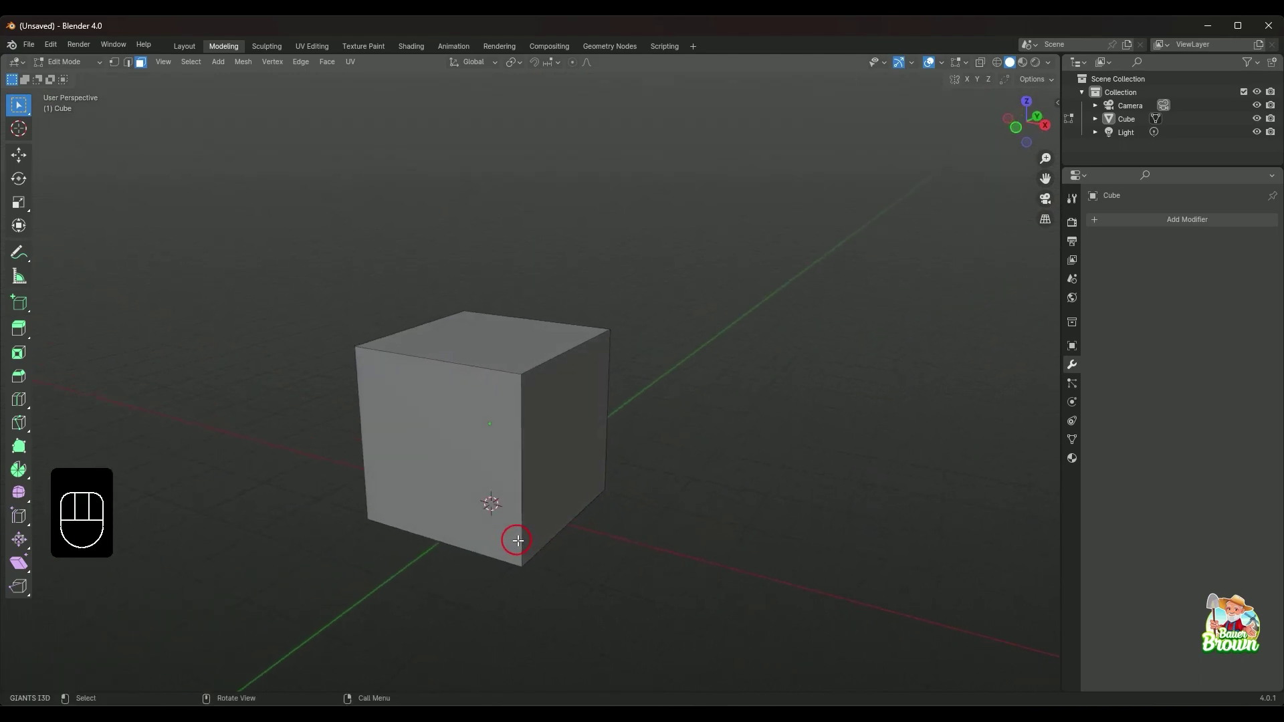
- Continue orbiting the cube and zoom in closer to it
{"action": "left_click_drag", "start_coordinate": [444, 564], "coordinate": [516, 569]}
{"action": "left_click_drag", "start_coordinate": [479, 570], "coordinate": [548, 567]}
{"action": "left_click_drag", "start_coordinate": [461, 577], "coordinate": [517, 402]}
{"action": "left_click_drag", "start_coordinate": [516, 431], "coordinate": [617, 470]}
{"action": "left_click_drag", "start_coordinate": [610, 473], "coordinate": [591, 451]}
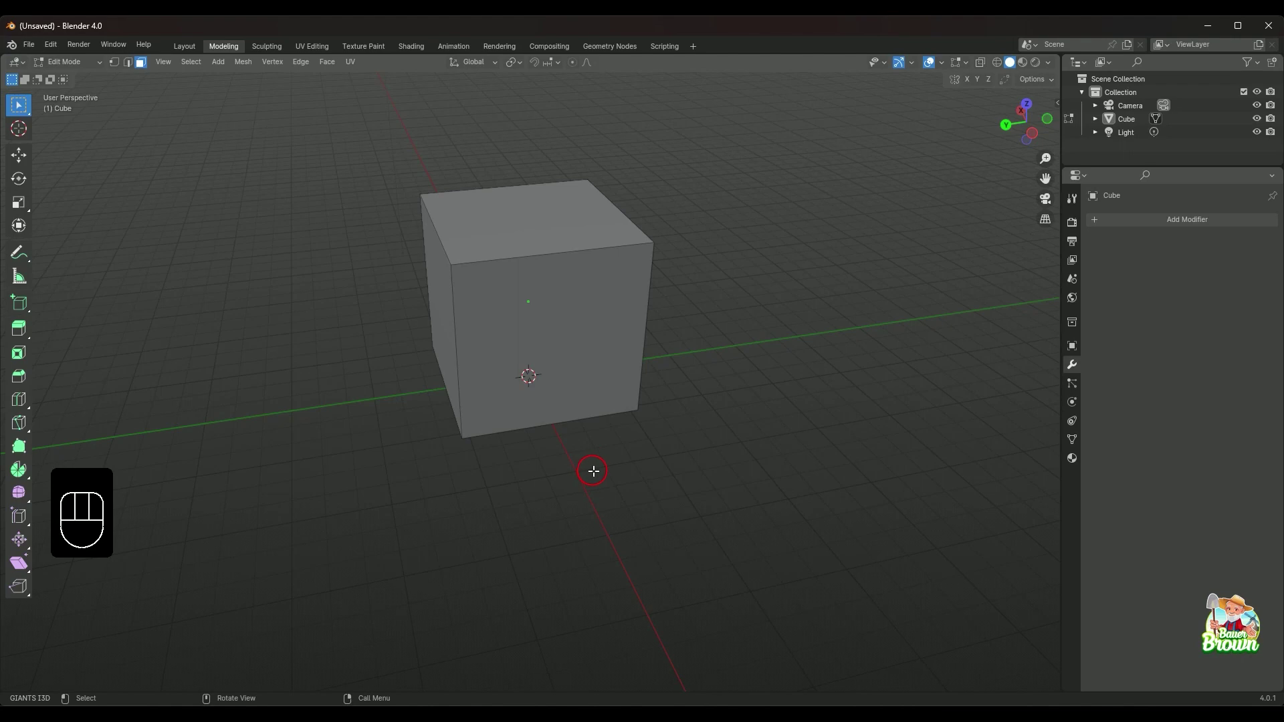
{"action": "left_click_drag", "start_coordinate": [553, 524], "coordinate": [540, 563]}
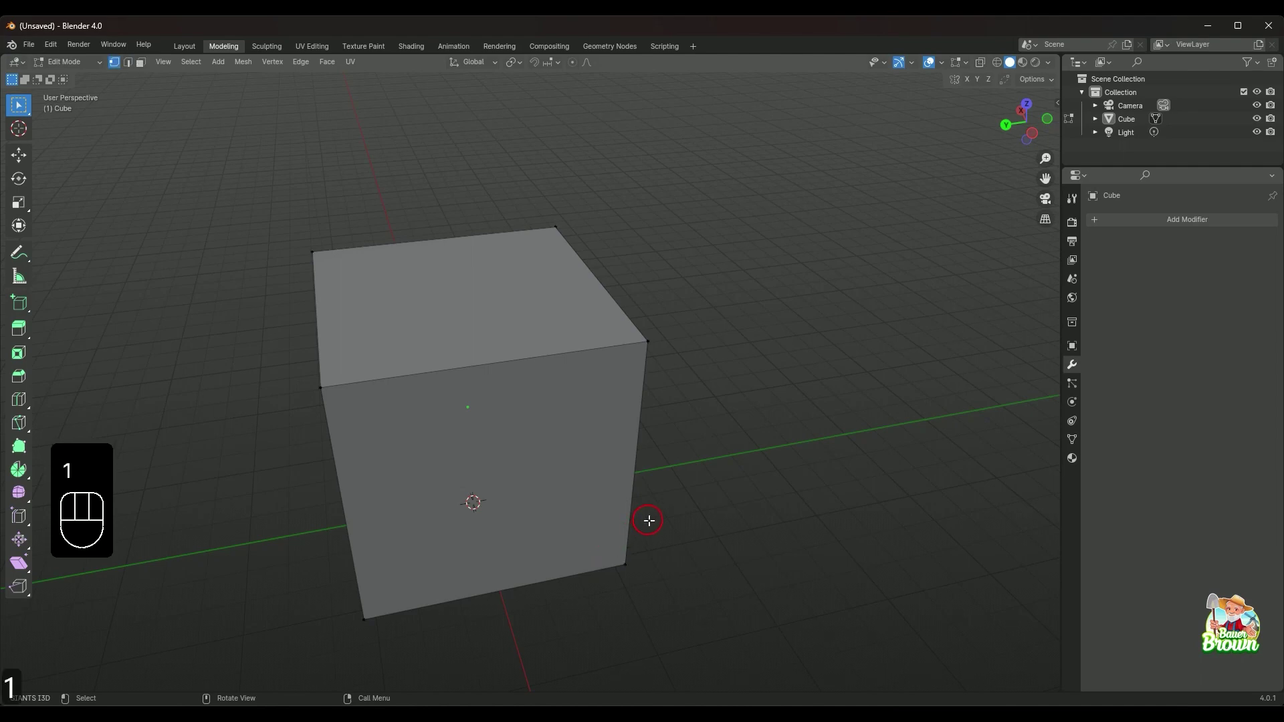
- Orbit and zoom to look down on the cube's top face
{"action": "left_click_drag", "start_coordinate": [684, 497], "coordinate": [576, 534]}
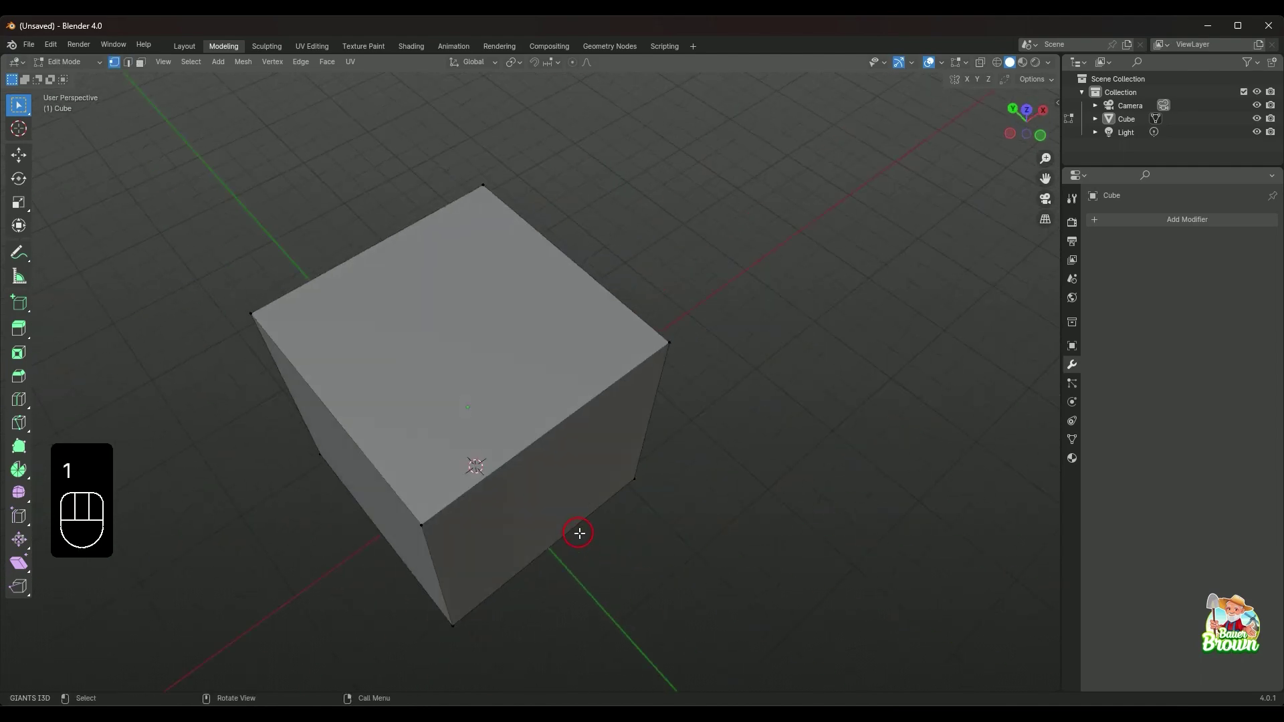
{"action": "left_click_drag", "start_coordinate": [583, 544], "coordinate": [654, 527]}
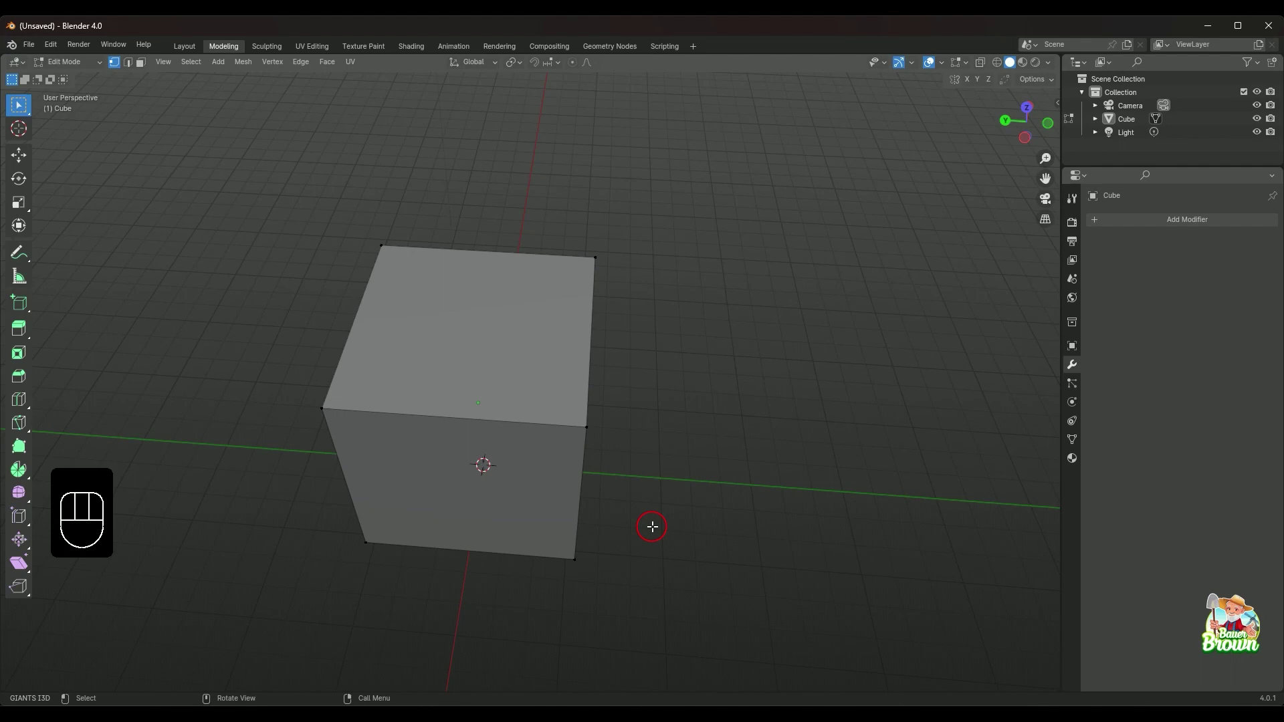
{"action": "left_click_drag", "start_coordinate": [637, 473], "coordinate": [614, 481]}
{"action": "middle_click", "coordinate": [652, 476]}
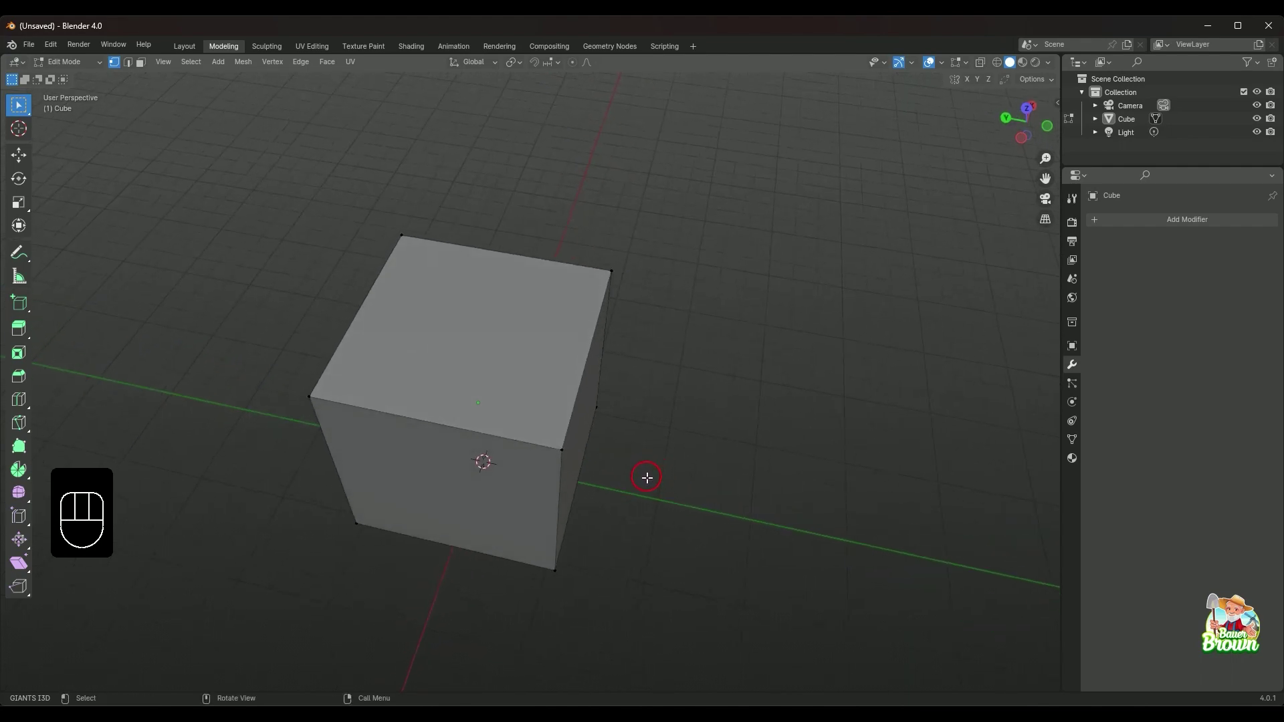
{"action": "left_click_drag", "start_coordinate": [630, 457], "coordinate": [539, 462]}
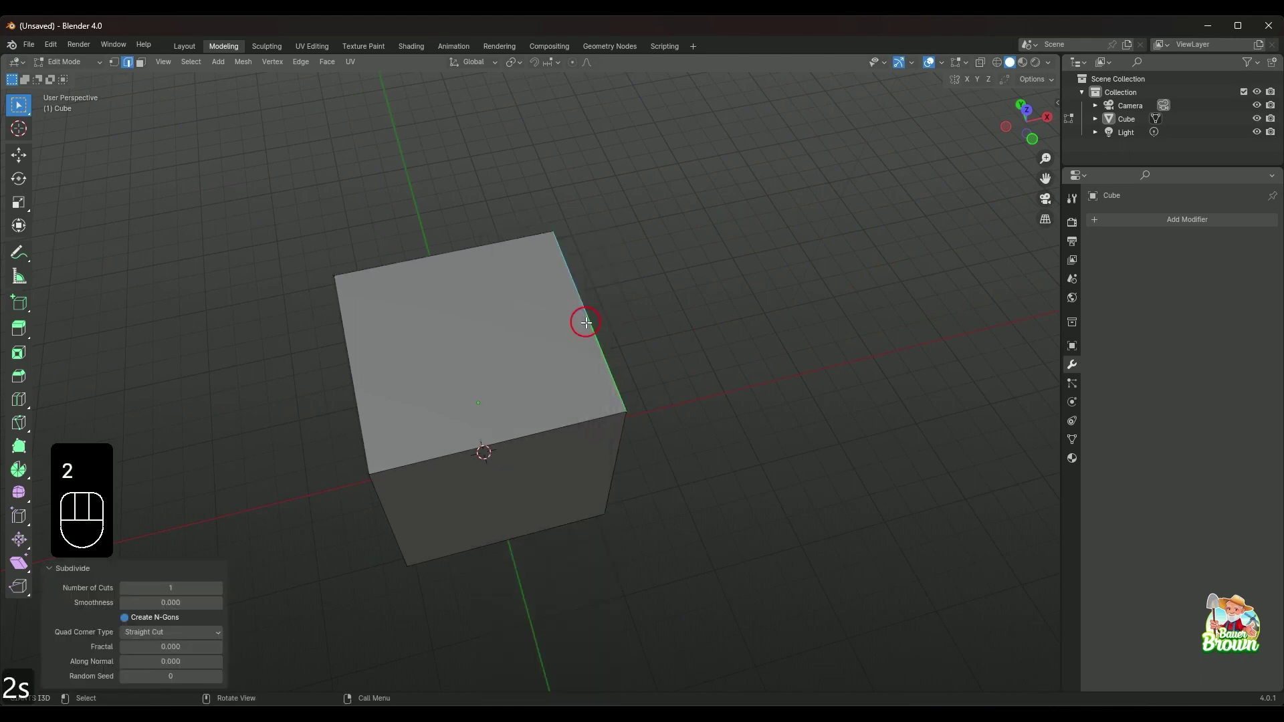
{"action": "left_click_drag", "start_coordinate": [515, 402], "coordinate": [640, 372]}
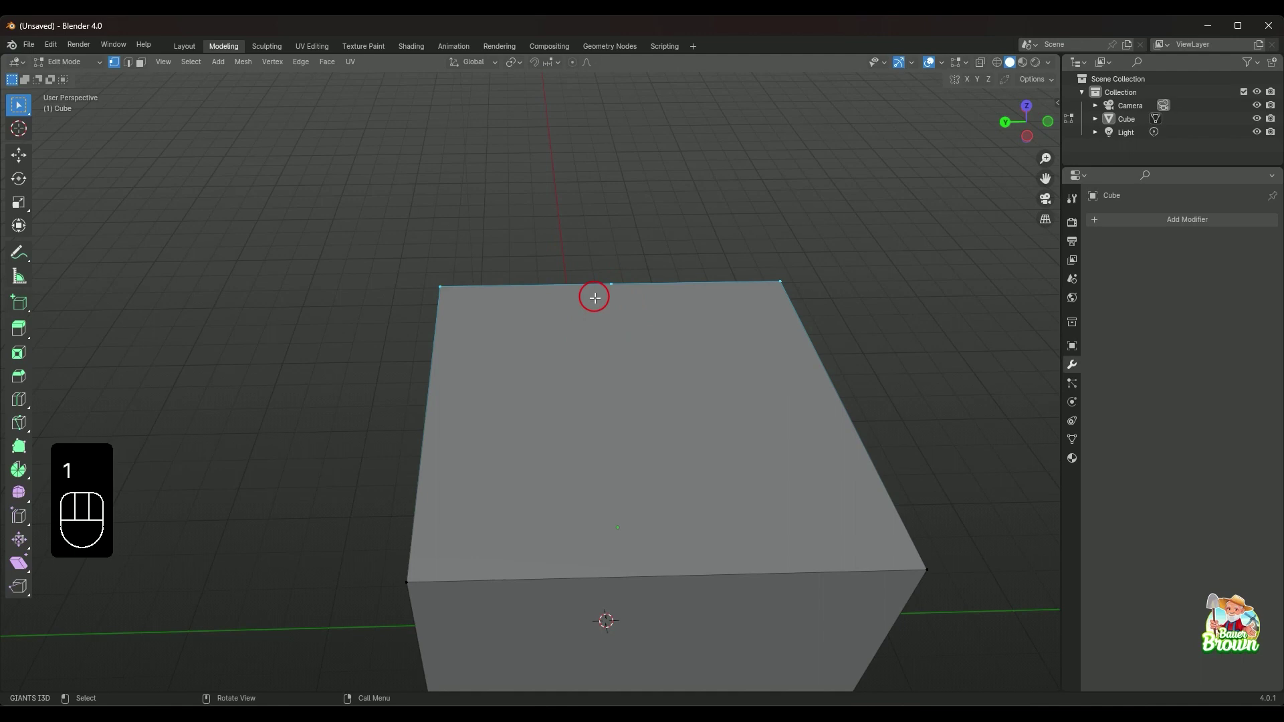
- Toggle between edge and vertex select modes with the 1 key, undoing in between
{"action": "key", "text": "1"}
{"action": "key", "text": "ctrl+z"}
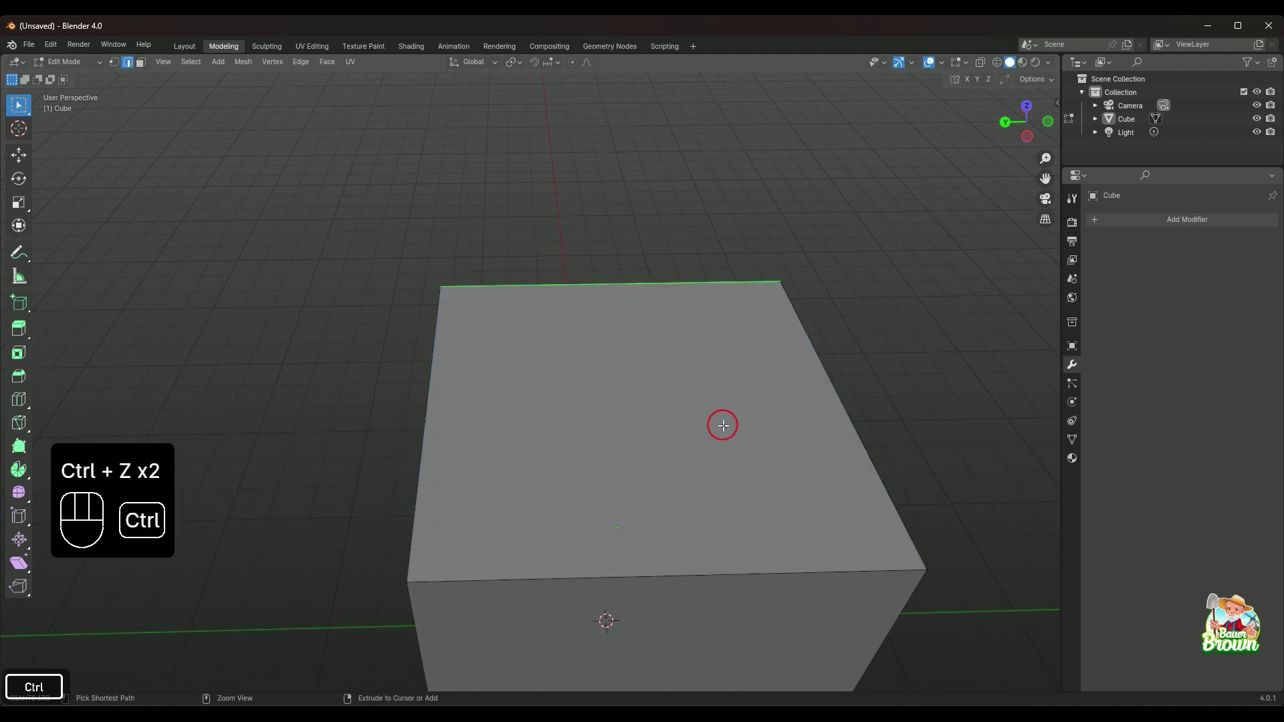
{"action": "left_click_drag", "start_coordinate": [737, 418], "coordinate": [696, 457]}
{"action": "key", "text": "1"}
{"action": "middle_click", "coordinate": [720, 434]}
- Orbit around the top face, undo once more and zoom out to see the whole cube
{"action": "left_click_drag", "start_coordinate": [526, 334], "coordinate": [516, 296]}
{"action": "left_click_drag", "start_coordinate": [614, 305], "coordinate": [667, 355]}
{"action": "left_click_drag", "start_coordinate": [650, 407], "coordinate": [613, 401]}
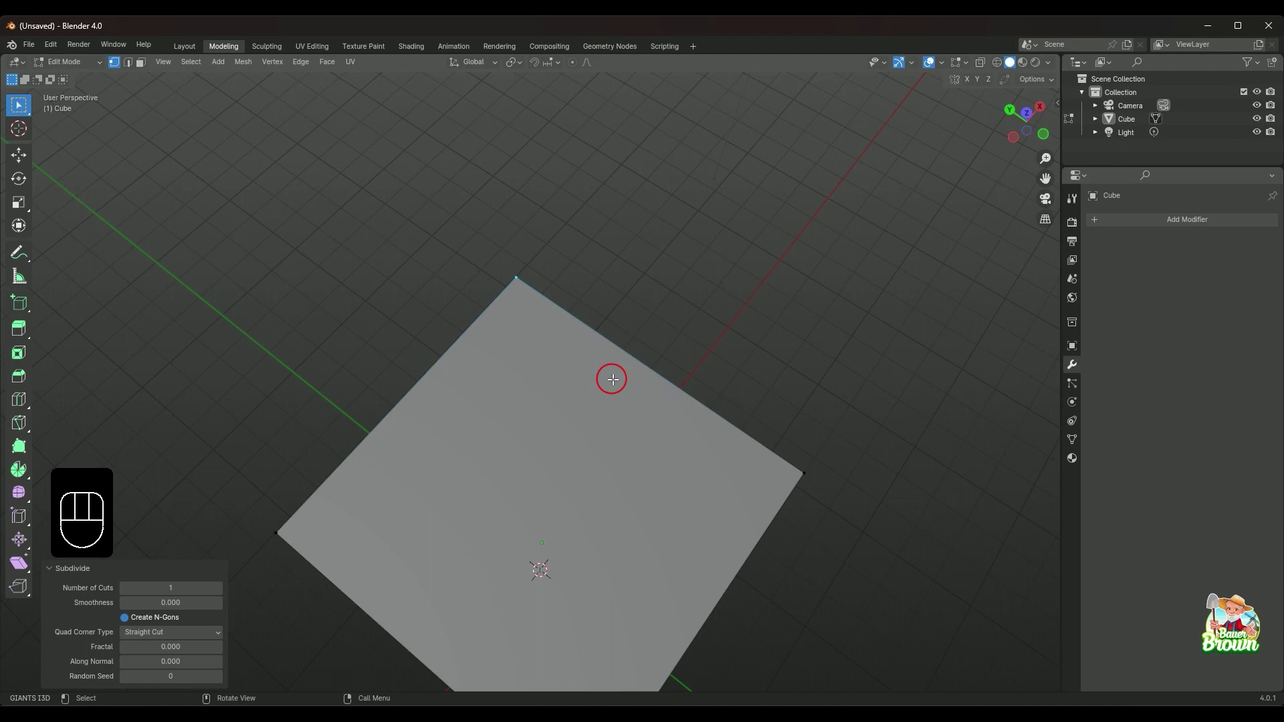
{"action": "key", "text": "ctrl+z"}
{"action": "left_click_drag", "start_coordinate": [609, 481], "coordinate": [622, 444]}
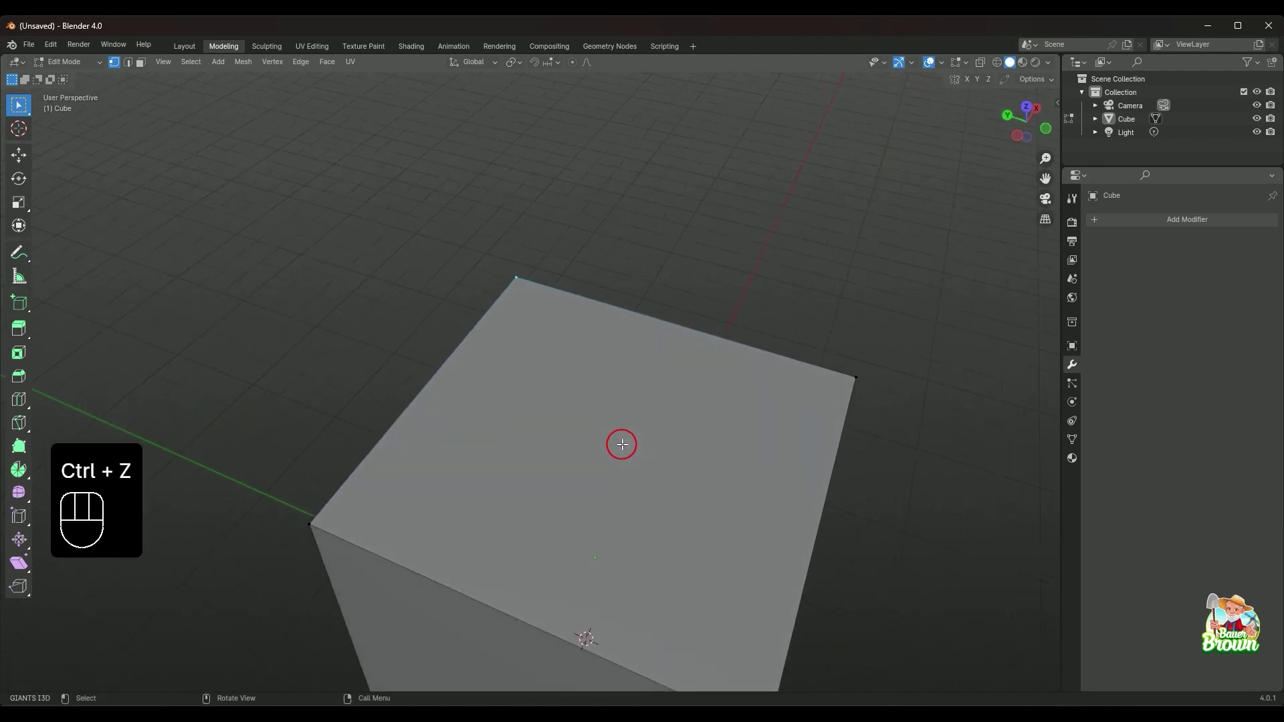
{"action": "left_click_drag", "start_coordinate": [303, 488], "coordinate": [361, 520]}
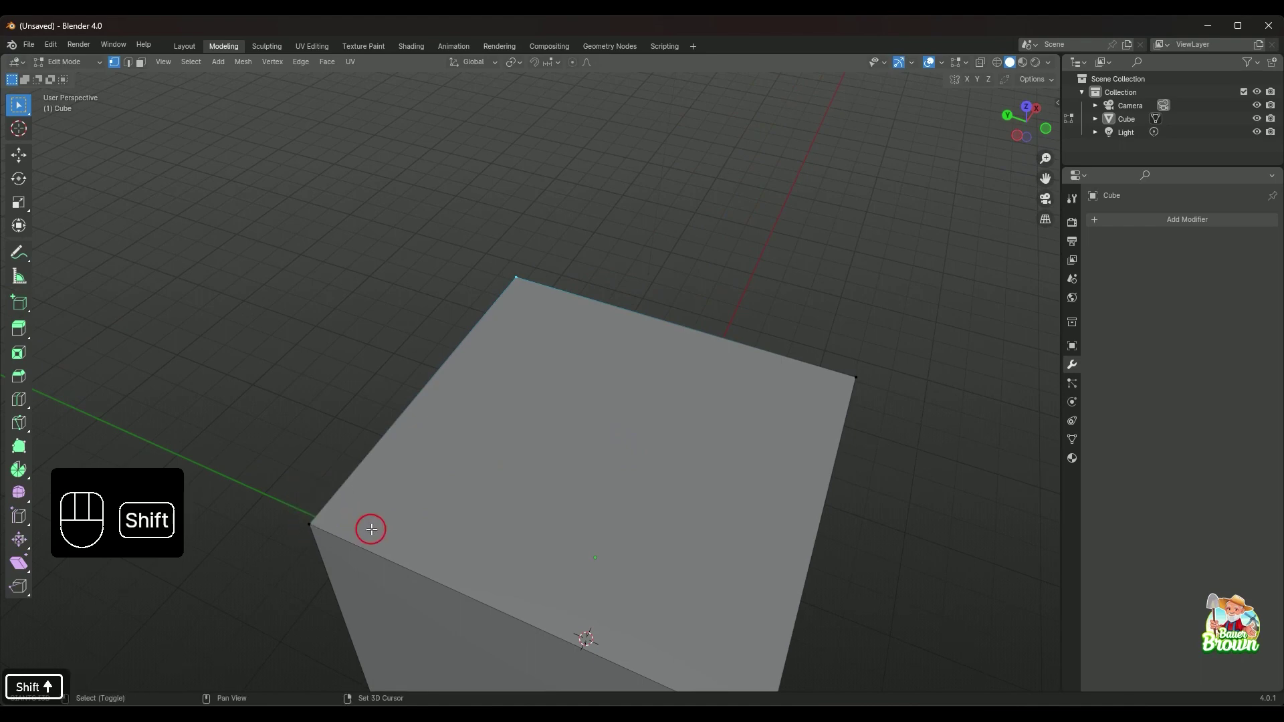
{"action": "left_click_drag", "start_coordinate": [306, 543], "coordinate": [331, 539]}
{"action": "left_click_drag", "start_coordinate": [501, 518], "coordinate": [438, 533]}
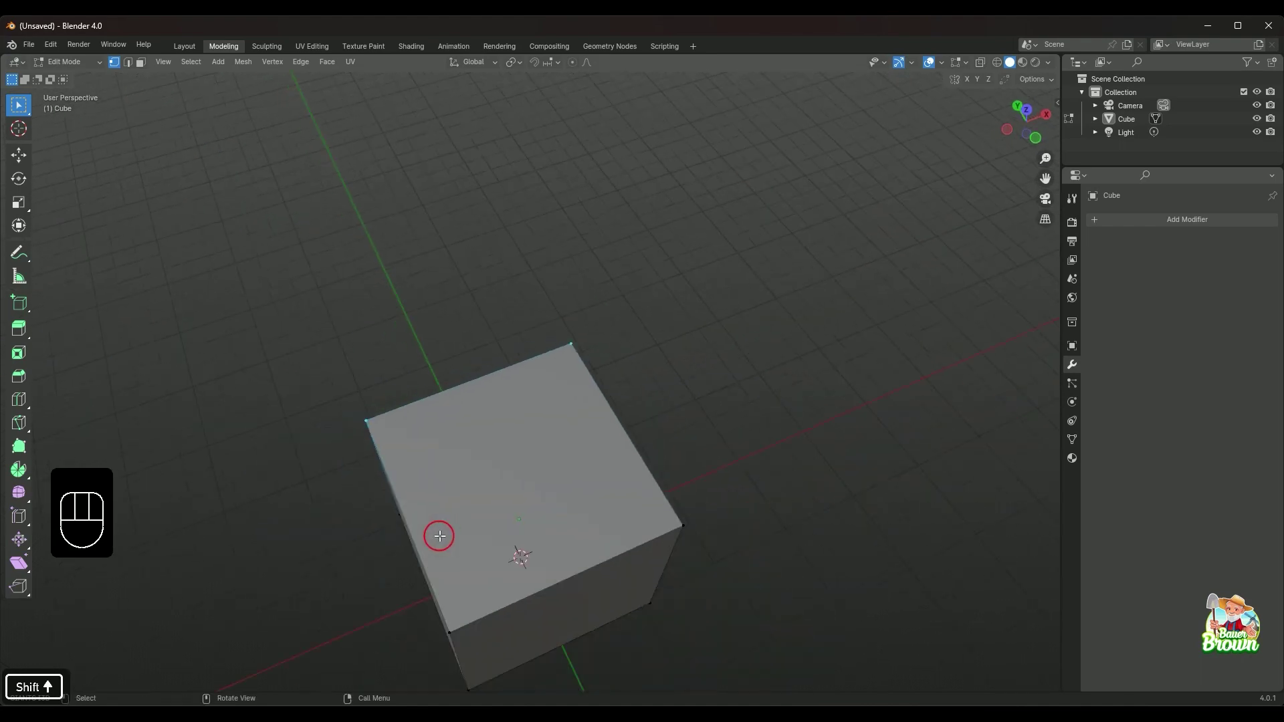
{"action": "left_click_drag", "start_coordinate": [527, 502], "coordinate": [507, 510]}
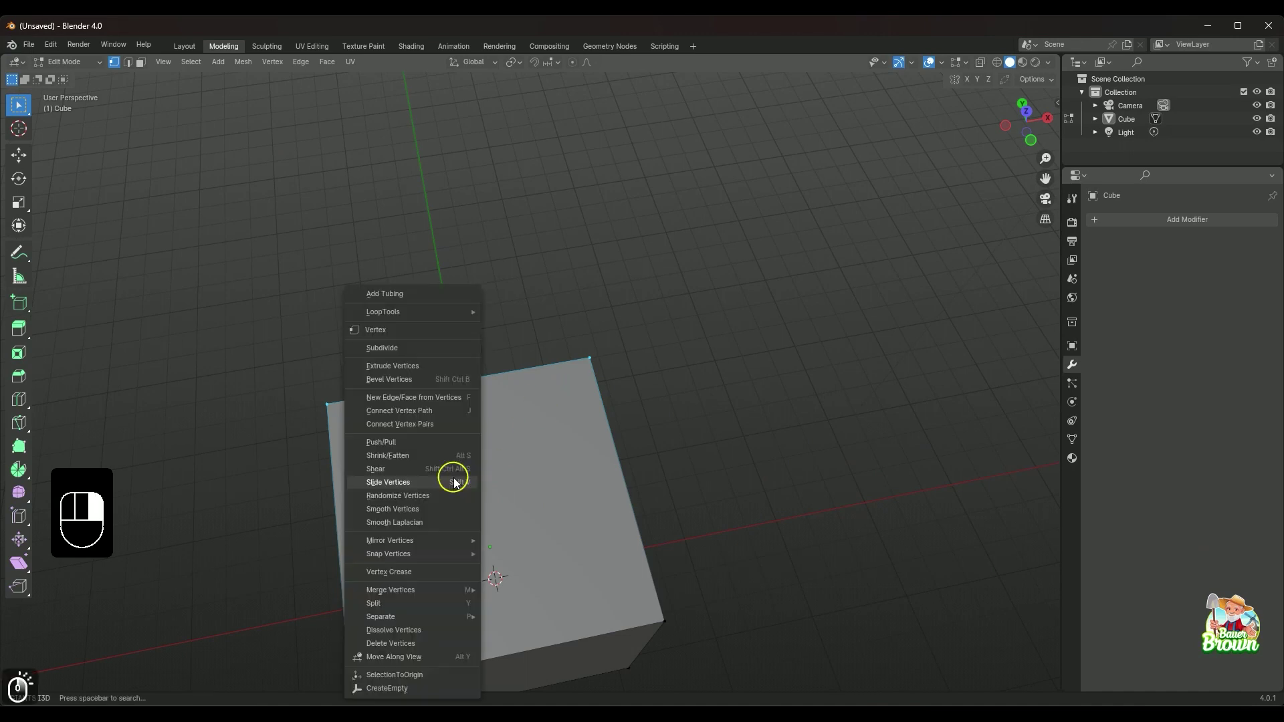
{"action": "key", "text": "s"}
{"action": "middle_click", "coordinate": [505, 509]}
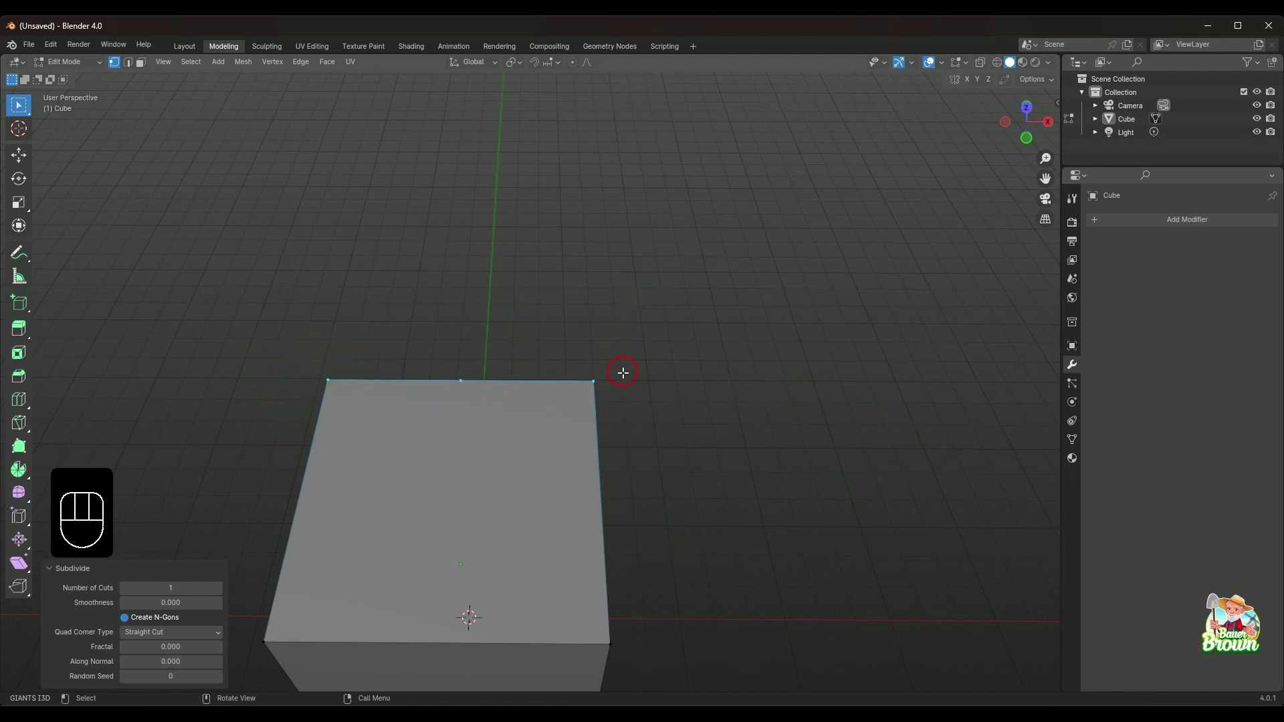
{"action": "left_click_drag", "start_coordinate": [621, 446], "coordinate": [632, 471]}
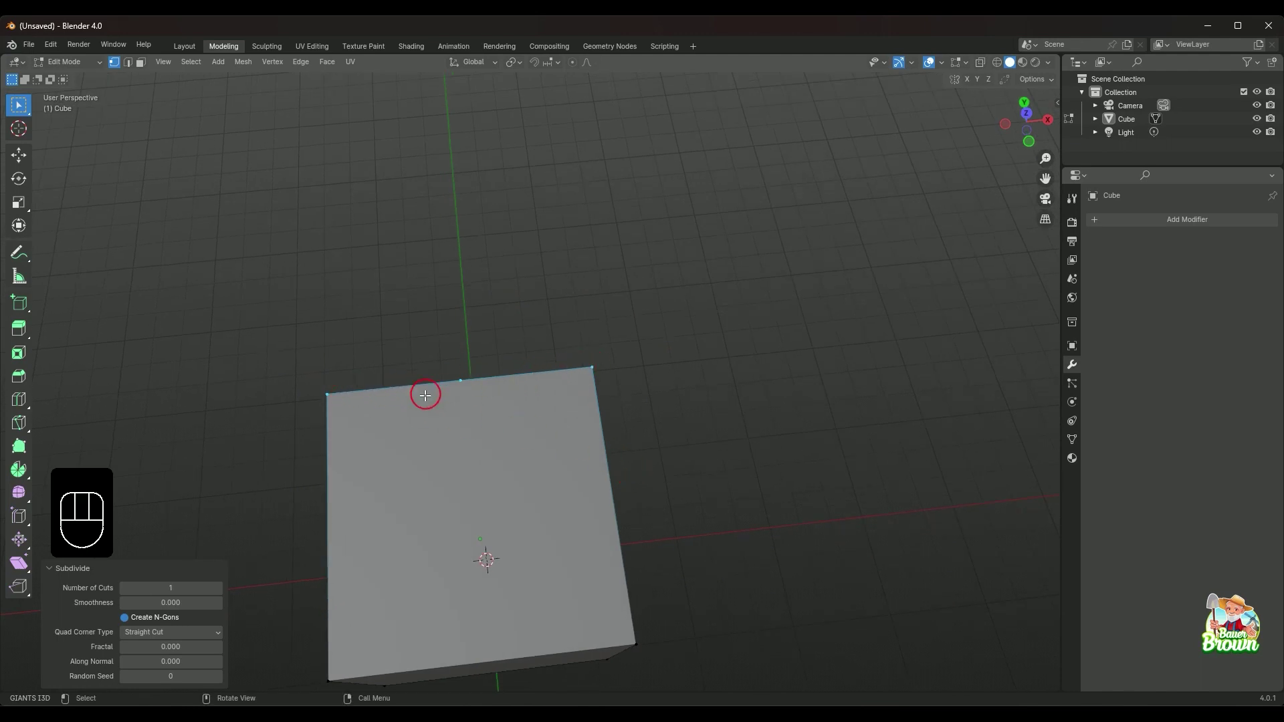
{"action": "left_click_drag", "start_coordinate": [513, 513], "coordinate": [523, 475]}
{"action": "left_click_drag", "start_coordinate": [522, 485], "coordinate": [528, 457]}
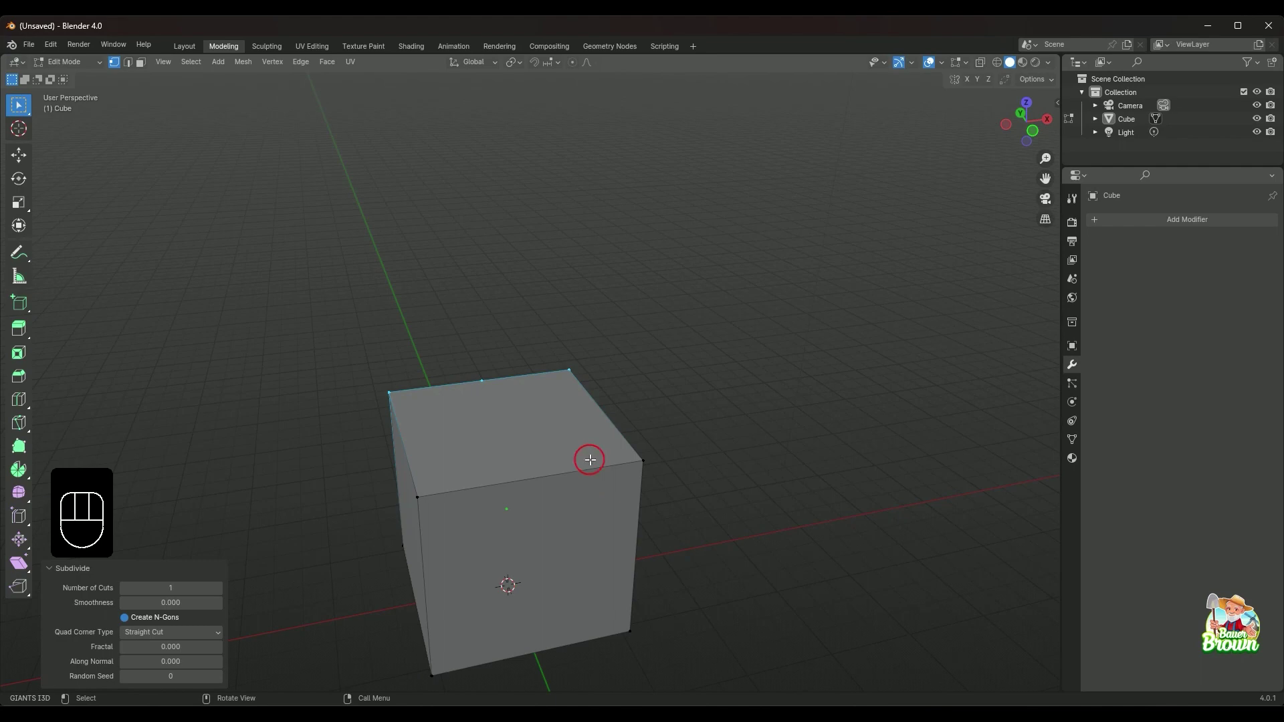
{"action": "left_click_drag", "start_coordinate": [541, 441], "coordinate": [536, 464]}
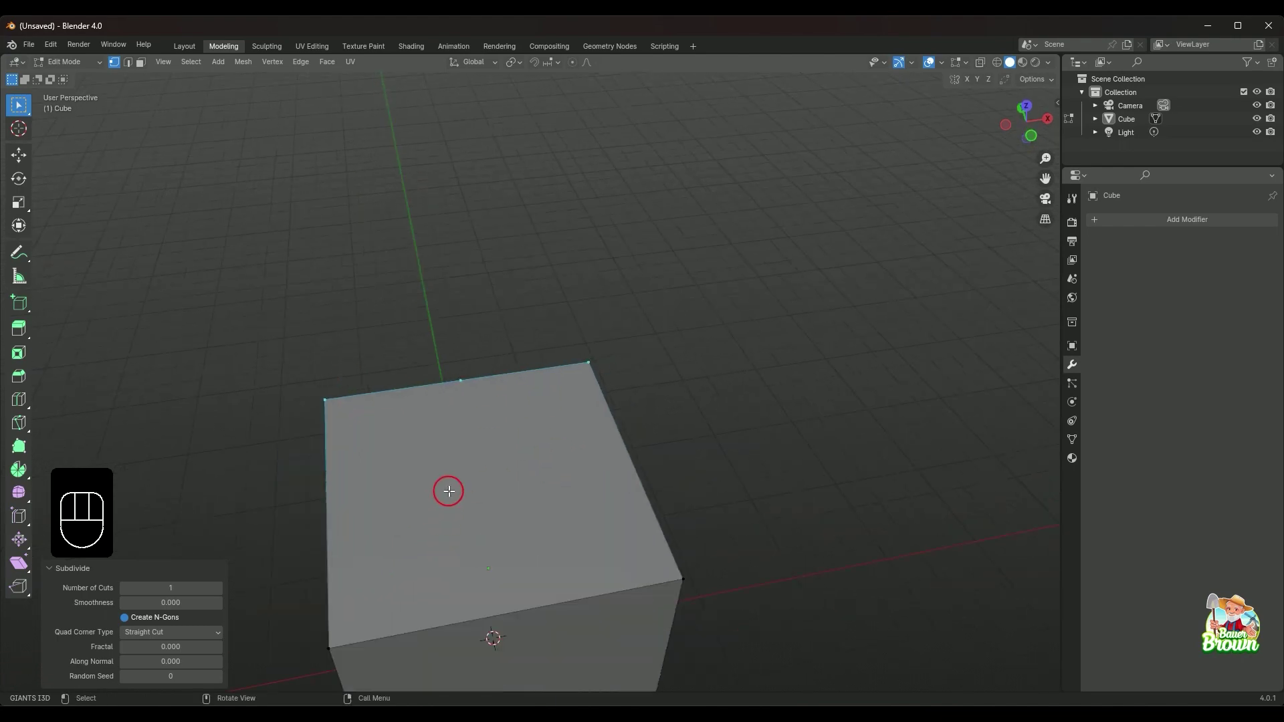
{"action": "left_click_drag", "start_coordinate": [507, 424], "coordinate": [594, 456]}
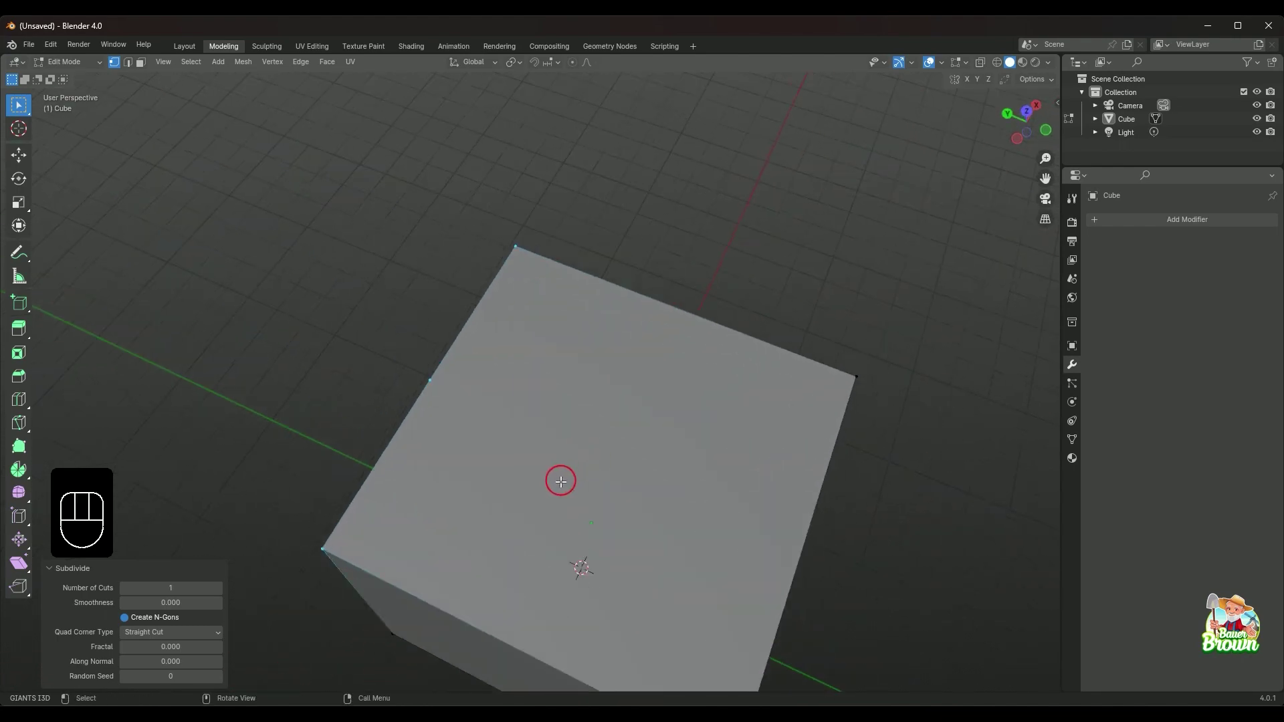
{"action": "middle_click", "coordinate": [554, 488]}
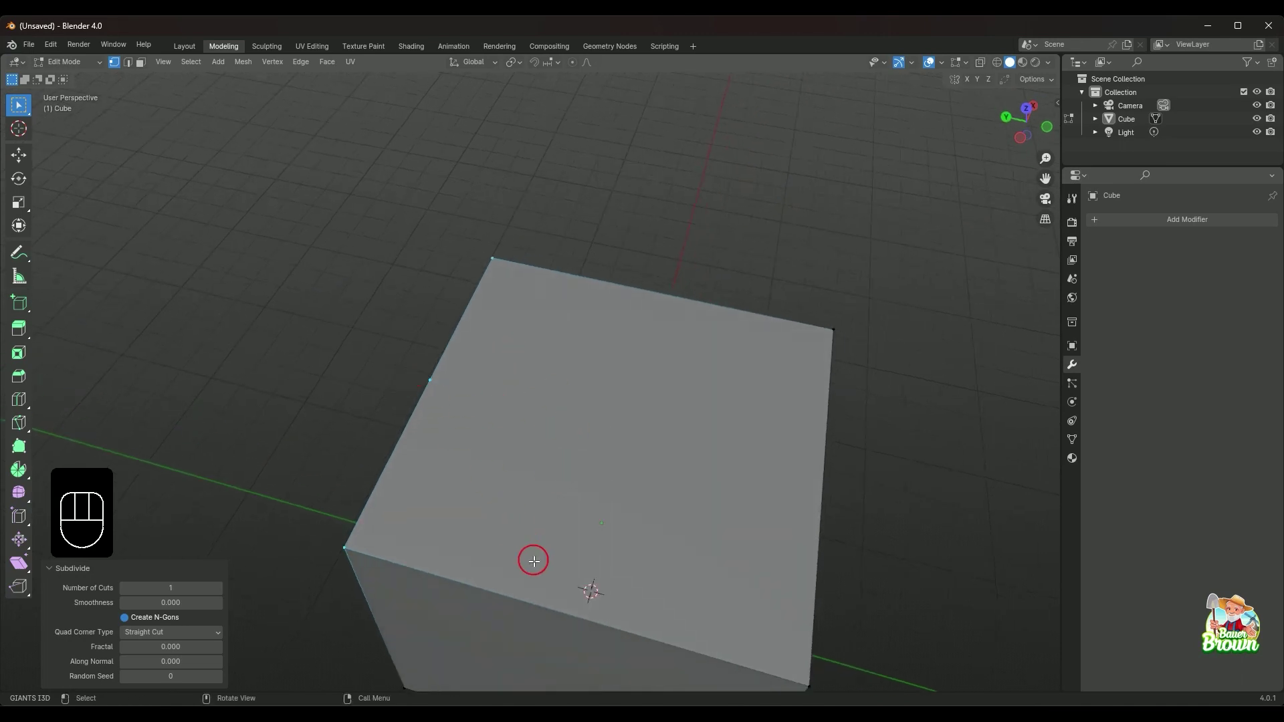
{"action": "left_click_drag", "start_coordinate": [651, 514], "coordinate": [572, 517]}
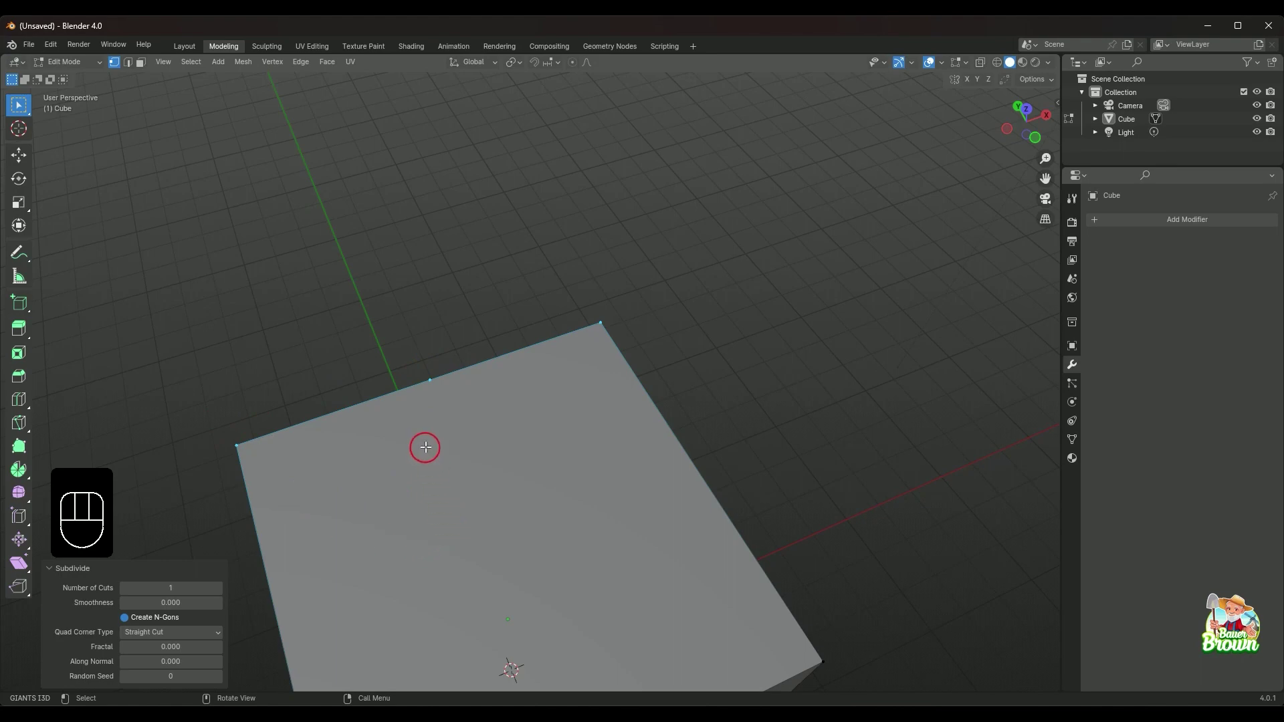
{"action": "left_click_drag", "start_coordinate": [502, 474], "coordinate": [475, 441]}
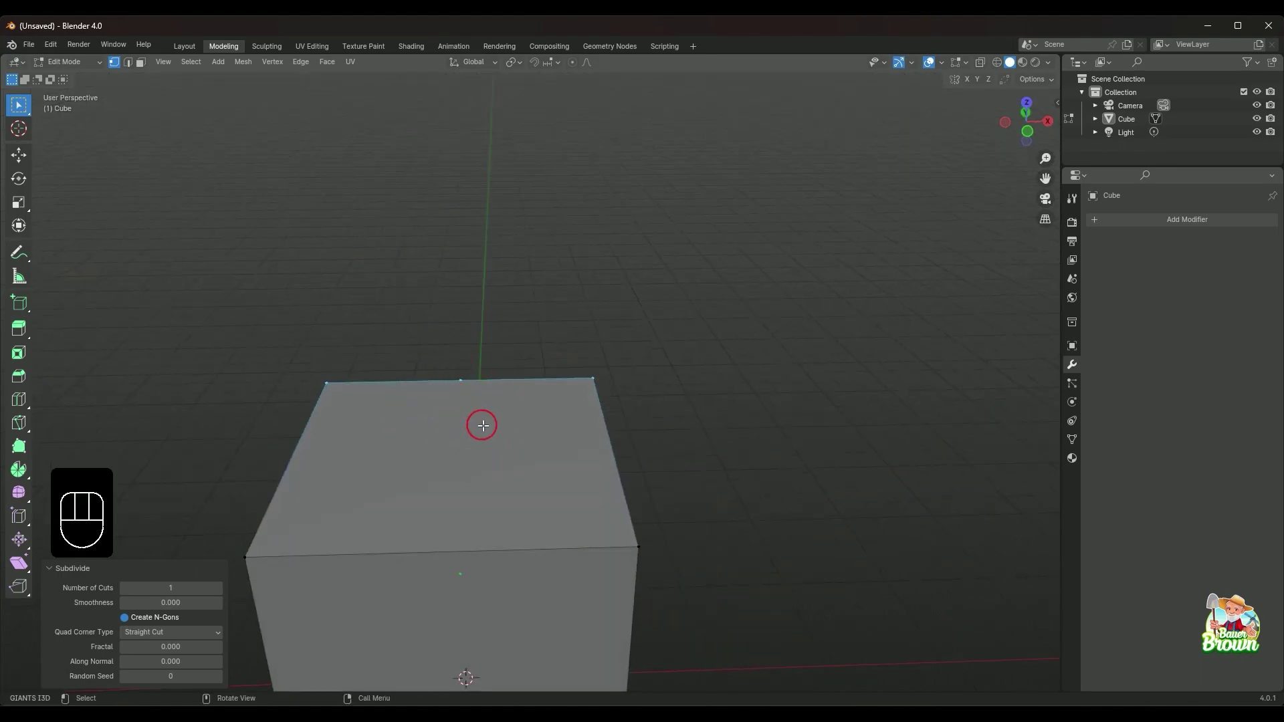
{"action": "left_click_drag", "start_coordinate": [485, 432], "coordinate": [494, 462]}
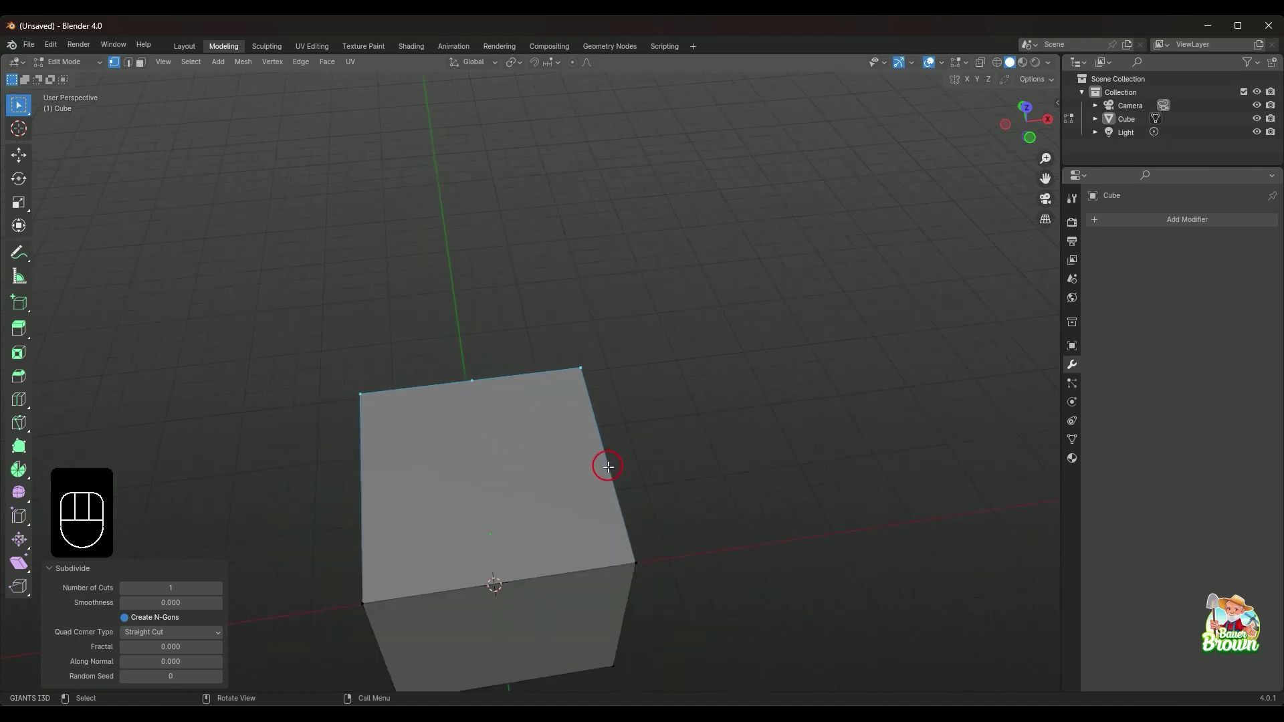
{"action": "key", "text": "ctrl+z"}
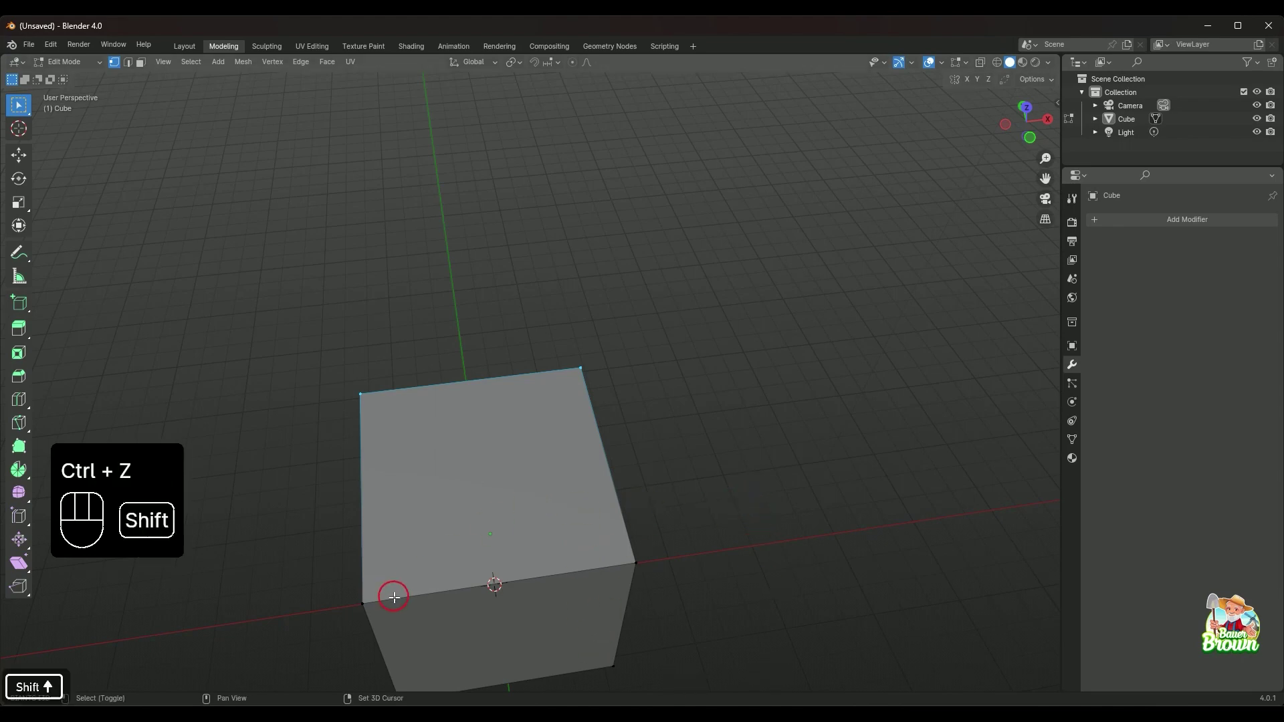
{"action": "left_click", "coordinate": [365, 604]}
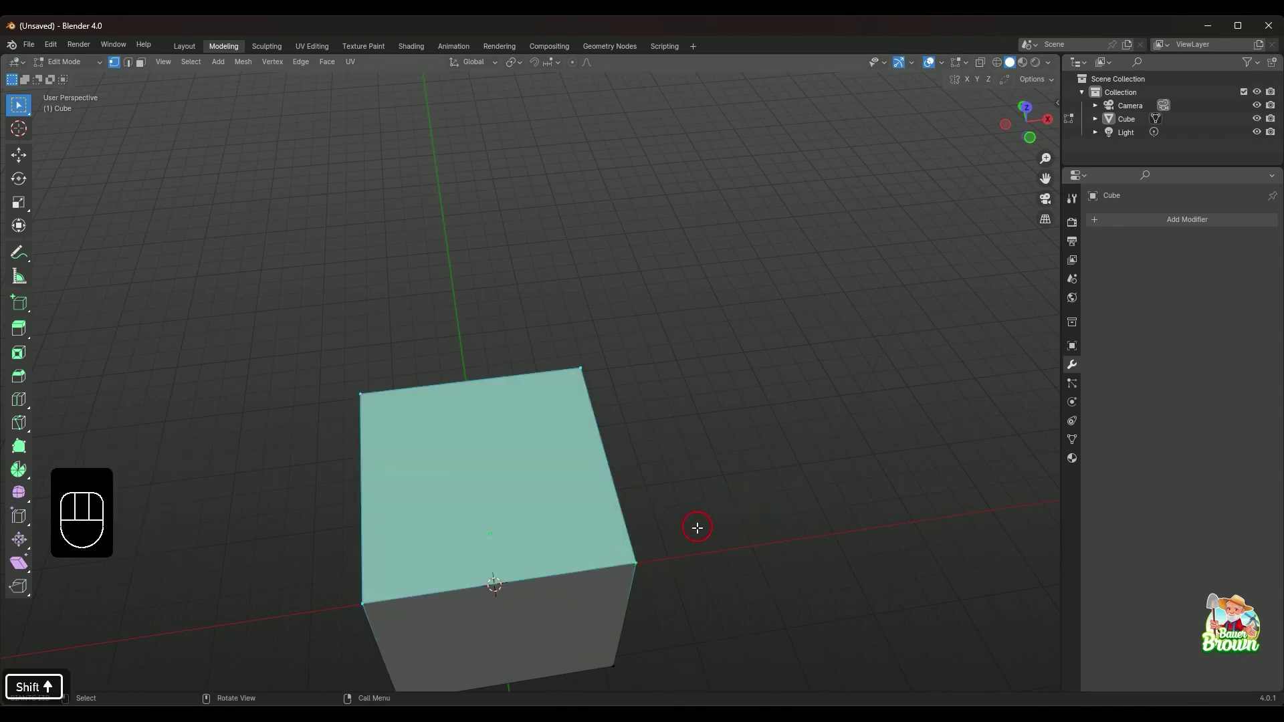
{"action": "left_click_drag", "start_coordinate": [671, 521], "coordinate": [732, 508]}
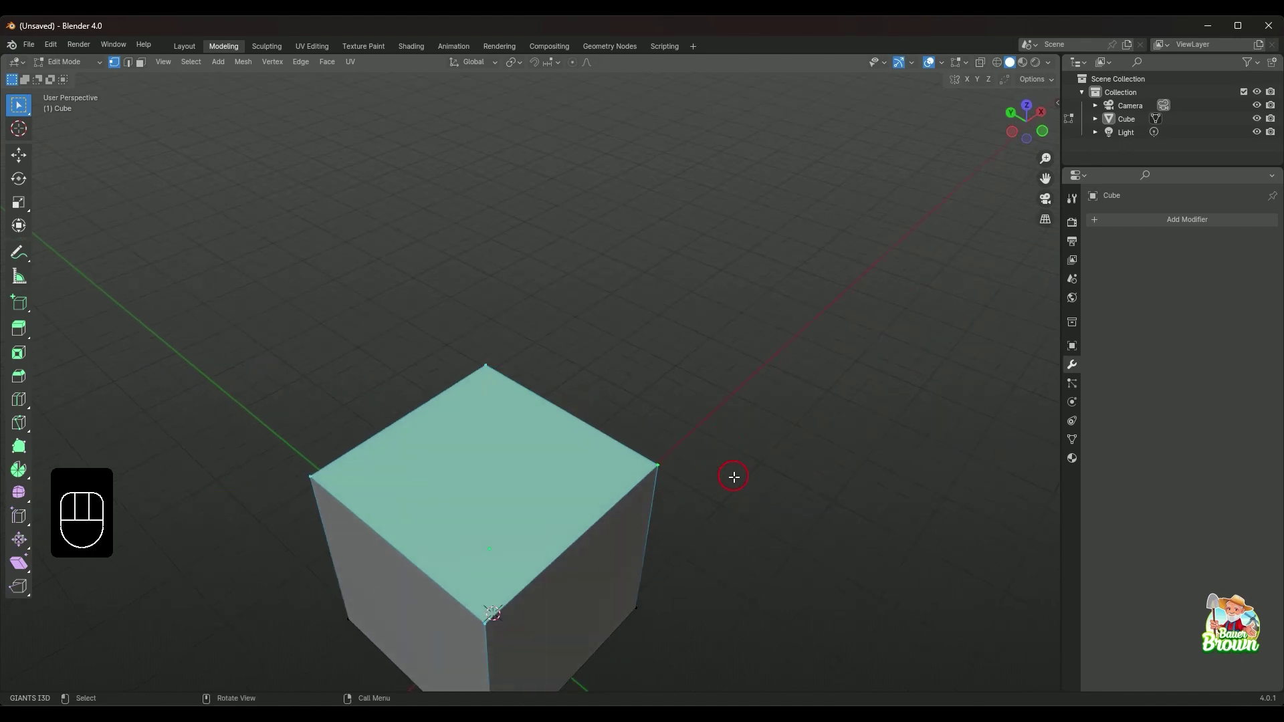
{"action": "left_click_drag", "start_coordinate": [736, 478], "coordinate": [672, 481]}
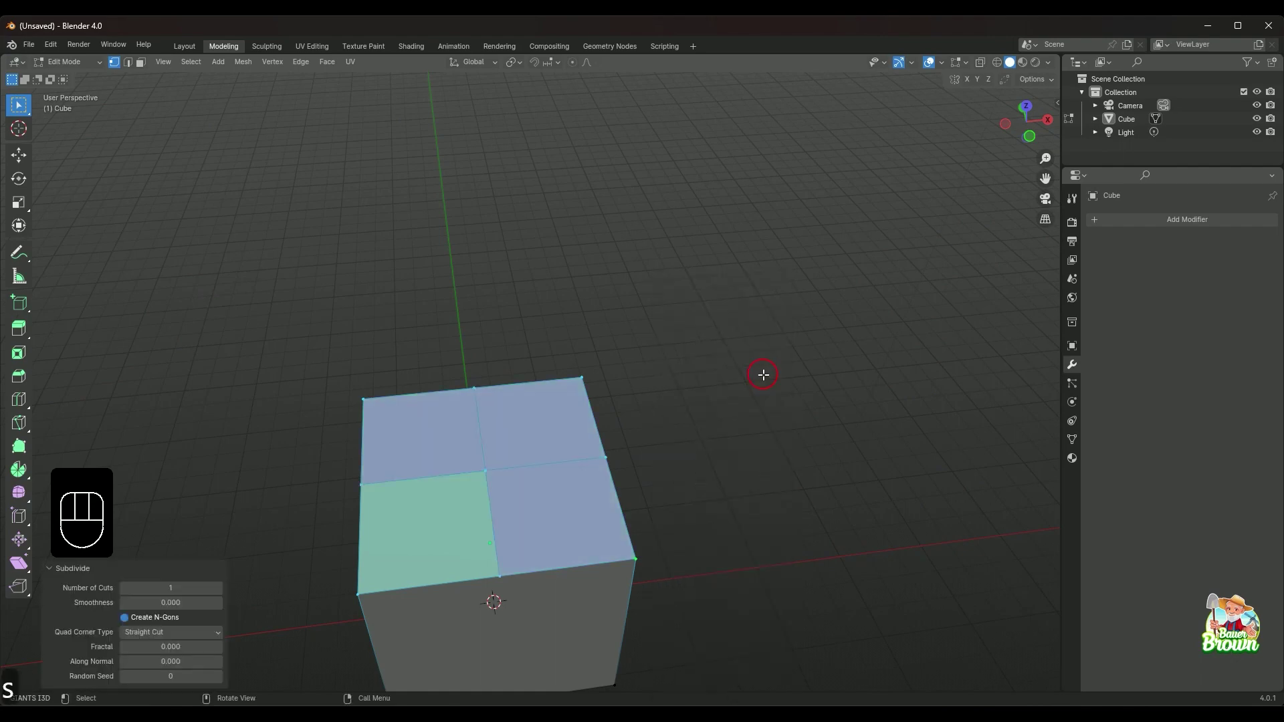
{"action": "left_click_drag", "start_coordinate": [771, 465], "coordinate": [754, 562]}
{"action": "left_click_drag", "start_coordinate": [724, 470], "coordinate": [717, 403]}
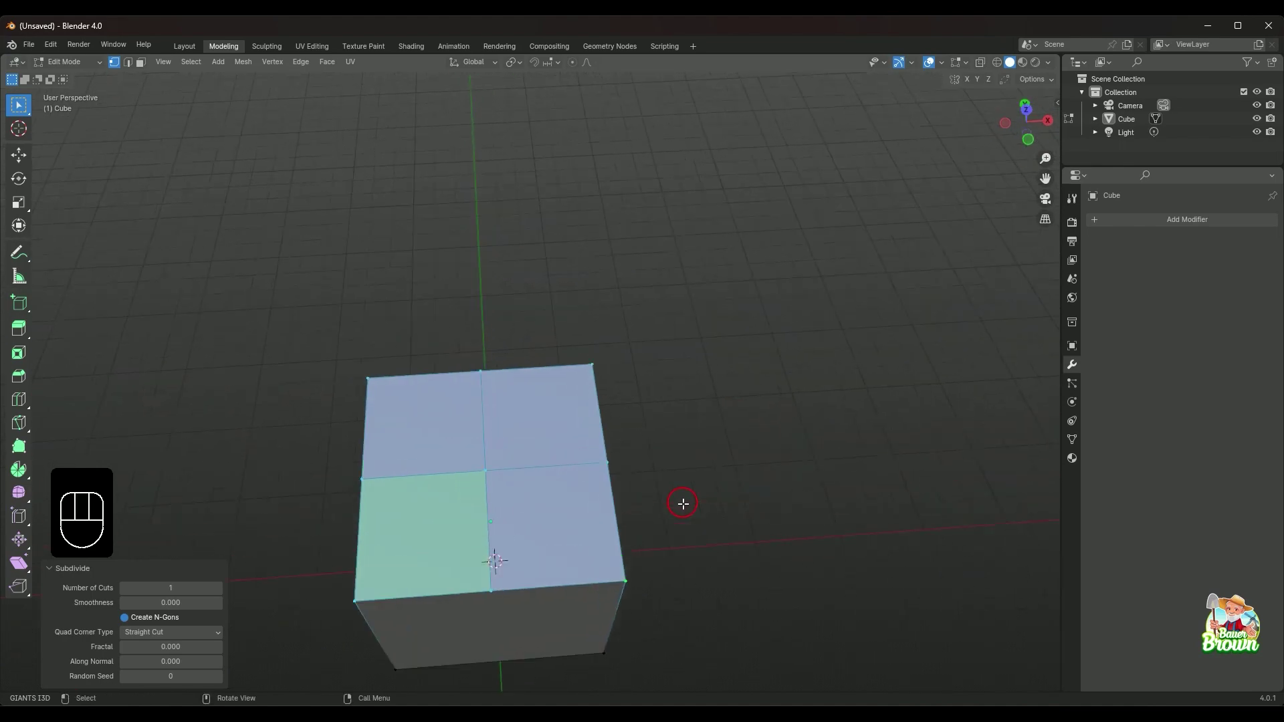
{"action": "left_click_drag", "start_coordinate": [681, 500], "coordinate": [680, 472]}
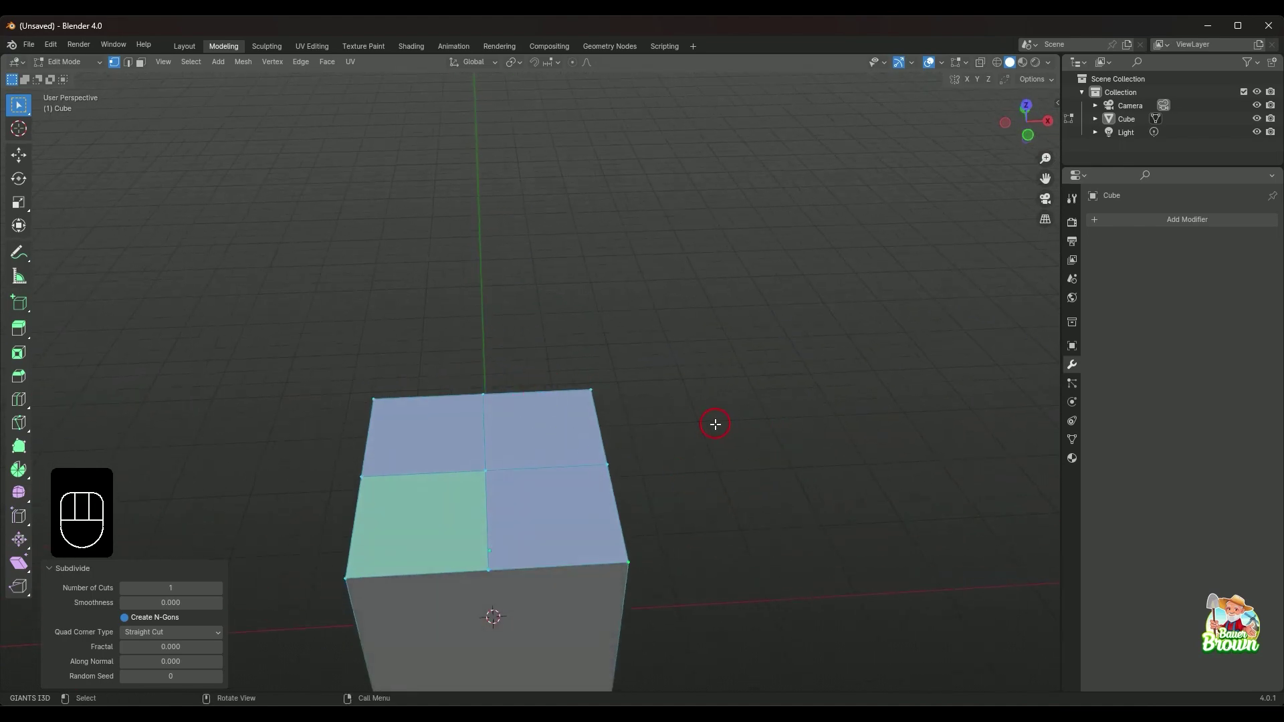
{"action": "key", "text": "ctrl+z"}
{"action": "left_click", "coordinate": [714, 422]}
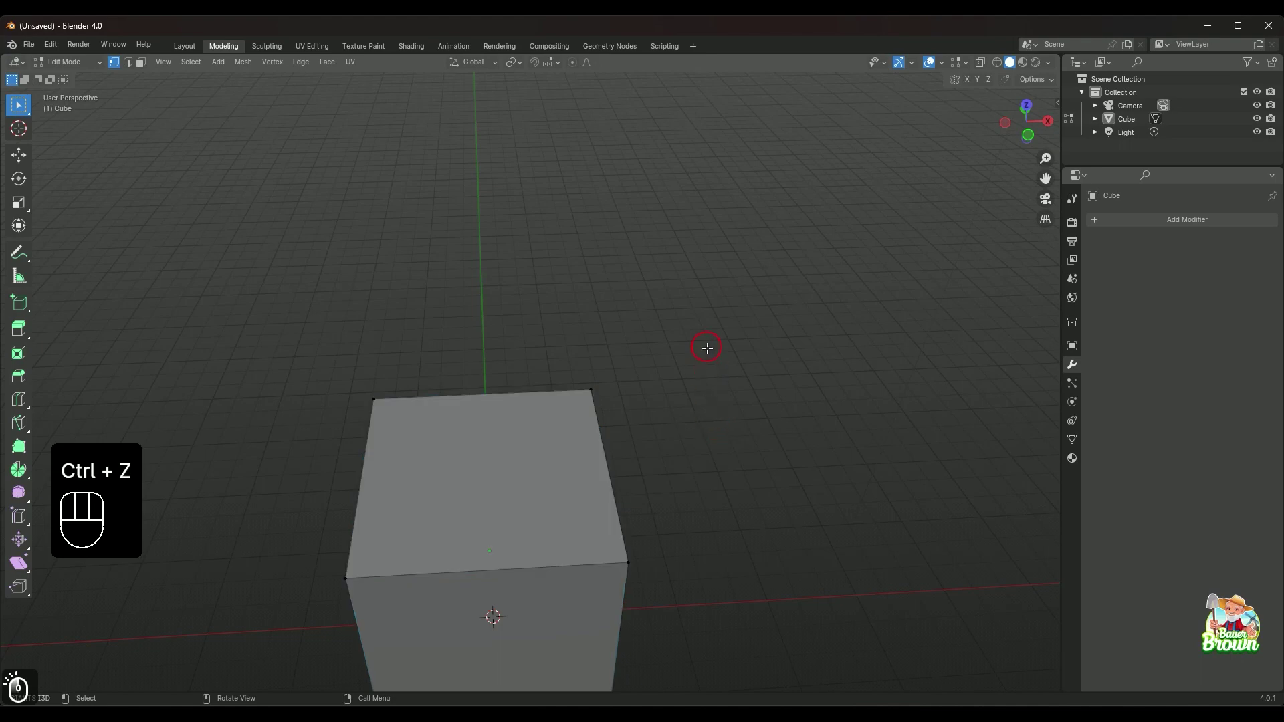
{"action": "left_click_drag", "start_coordinate": [720, 477], "coordinate": [686, 402]}
{"action": "left_click_drag", "start_coordinate": [706, 420], "coordinate": [588, 424]}
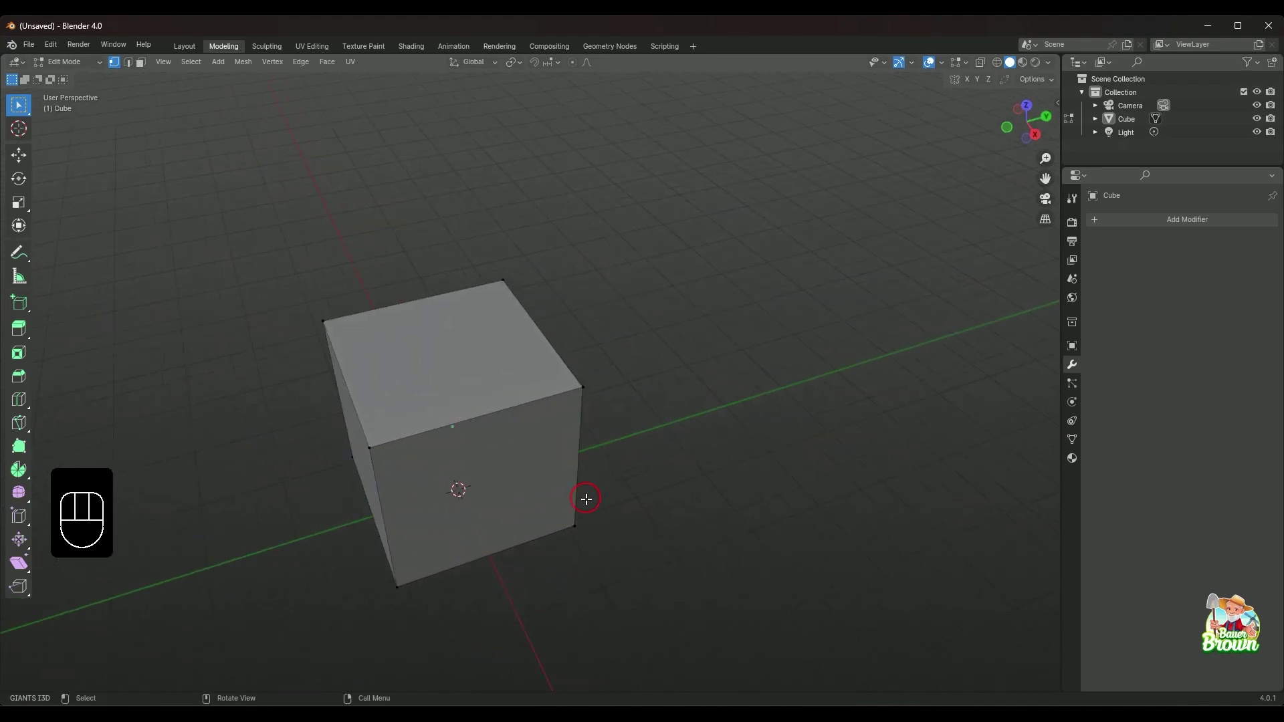
{"action": "left_click_drag", "start_coordinate": [596, 497], "coordinate": [667, 462]}
{"action": "left_click_drag", "start_coordinate": [476, 479], "coordinate": [610, 496]}
{"action": "left_click_drag", "start_coordinate": [573, 559], "coordinate": [738, 541]}
{"action": "left_click_drag", "start_coordinate": [587, 530], "coordinate": [651, 546]}
{"action": "left_click_drag", "start_coordinate": [711, 532], "coordinate": [588, 434]}
{"action": "left_click_drag", "start_coordinate": [615, 417], "coordinate": [633, 466]}
{"action": "left_click_drag", "start_coordinate": [683, 345], "coordinate": [785, 455]}
{"action": "left_click_drag", "start_coordinate": [774, 482], "coordinate": [649, 465]}
{"action": "left_click_drag", "start_coordinate": [705, 510], "coordinate": [683, 411]}
{"action": "left_click_drag", "start_coordinate": [675, 462], "coordinate": [706, 417]}
{"action": "left_click_drag", "start_coordinate": [704, 392], "coordinate": [701, 474]}
{"action": "left_click_drag", "start_coordinate": [710, 440], "coordinate": [706, 470]}
{"action": "left_click_drag", "start_coordinate": [705, 467], "coordinate": [685, 388]}
{"action": "middle_click", "coordinate": [688, 481]}
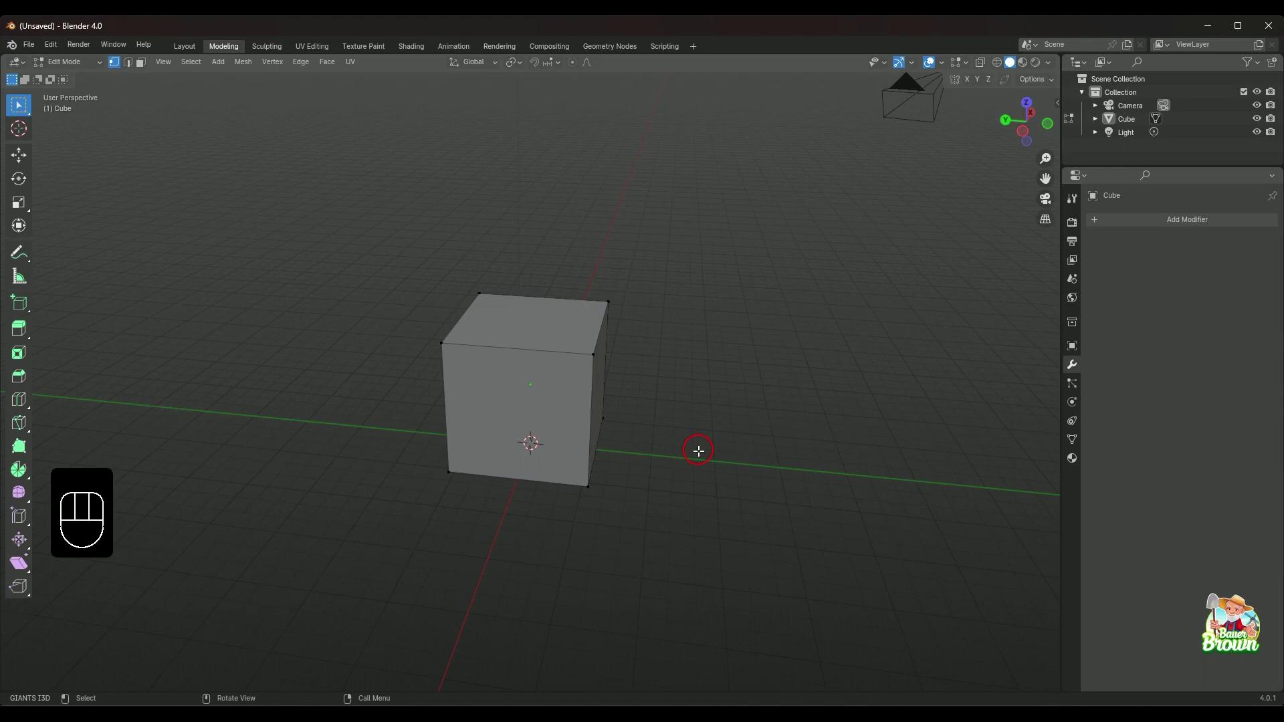
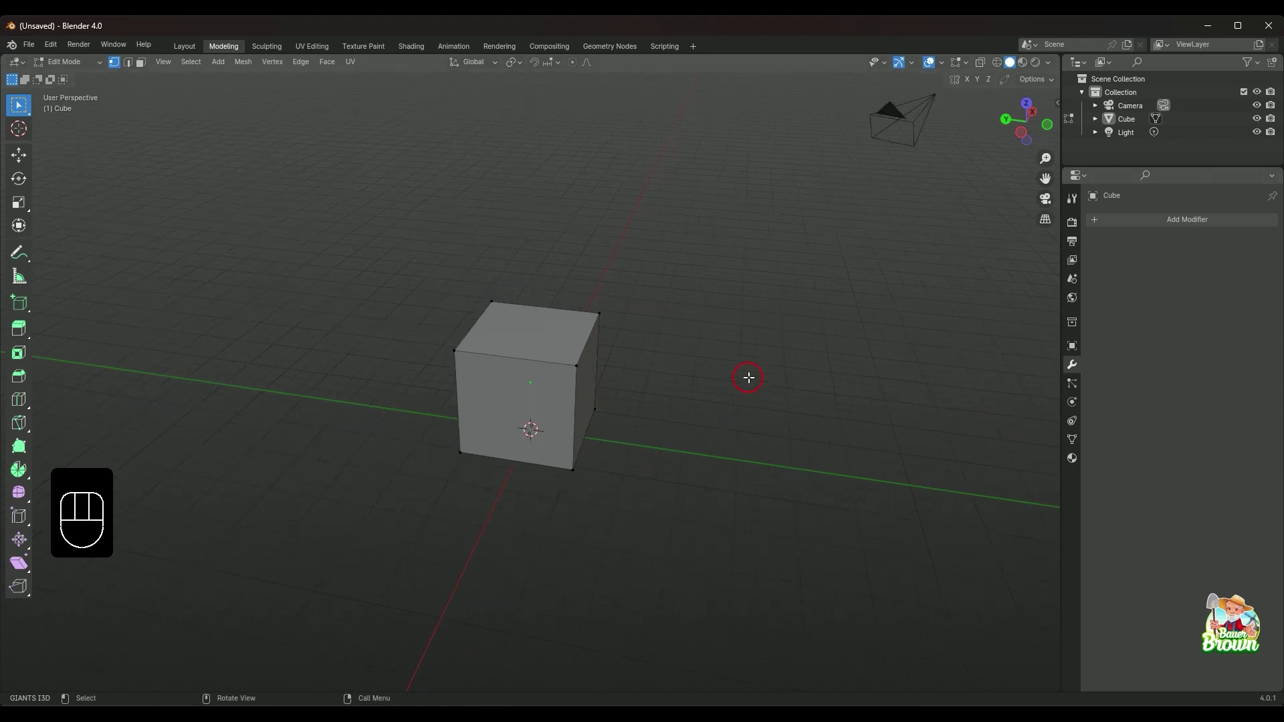
- Orbit the view to face the cube's top-left corner
{"action": "left_click_drag", "start_coordinate": [805, 372], "coordinate": [737, 389]}
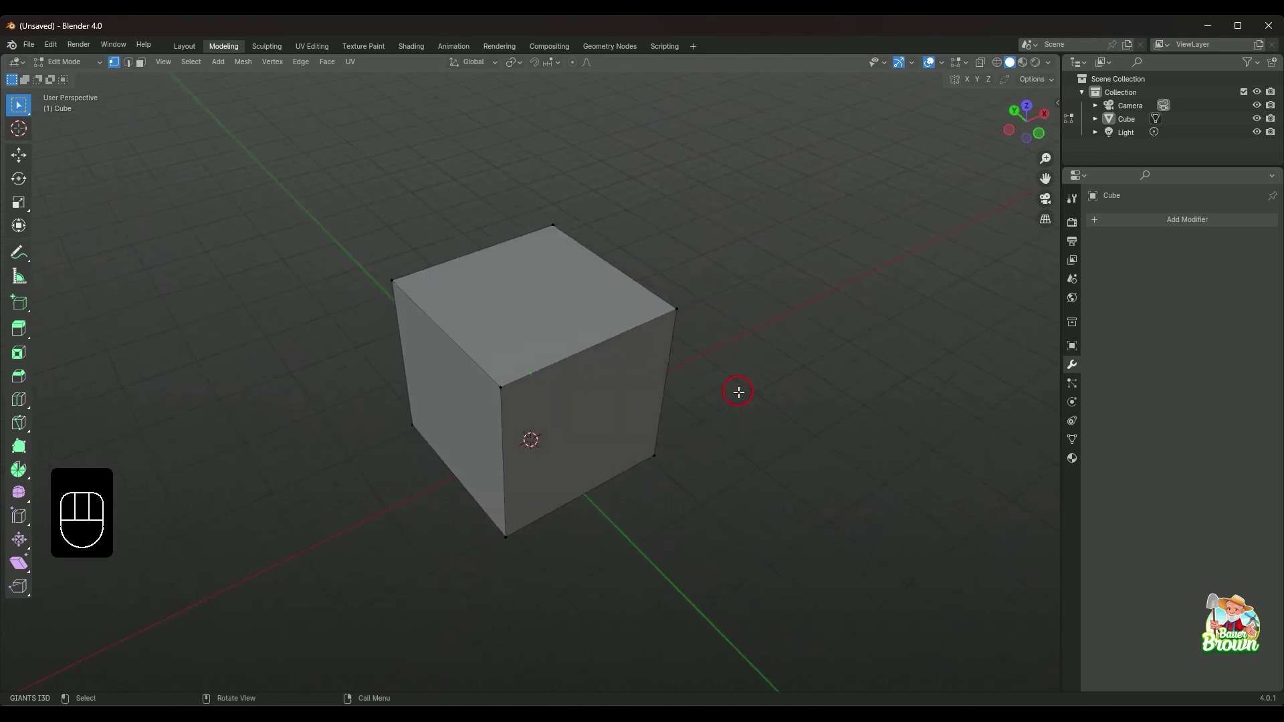
{"action": "left_click_drag", "start_coordinate": [849, 379], "coordinate": [783, 394]}
{"action": "left_click_drag", "start_coordinate": [787, 389], "coordinate": [725, 353]}
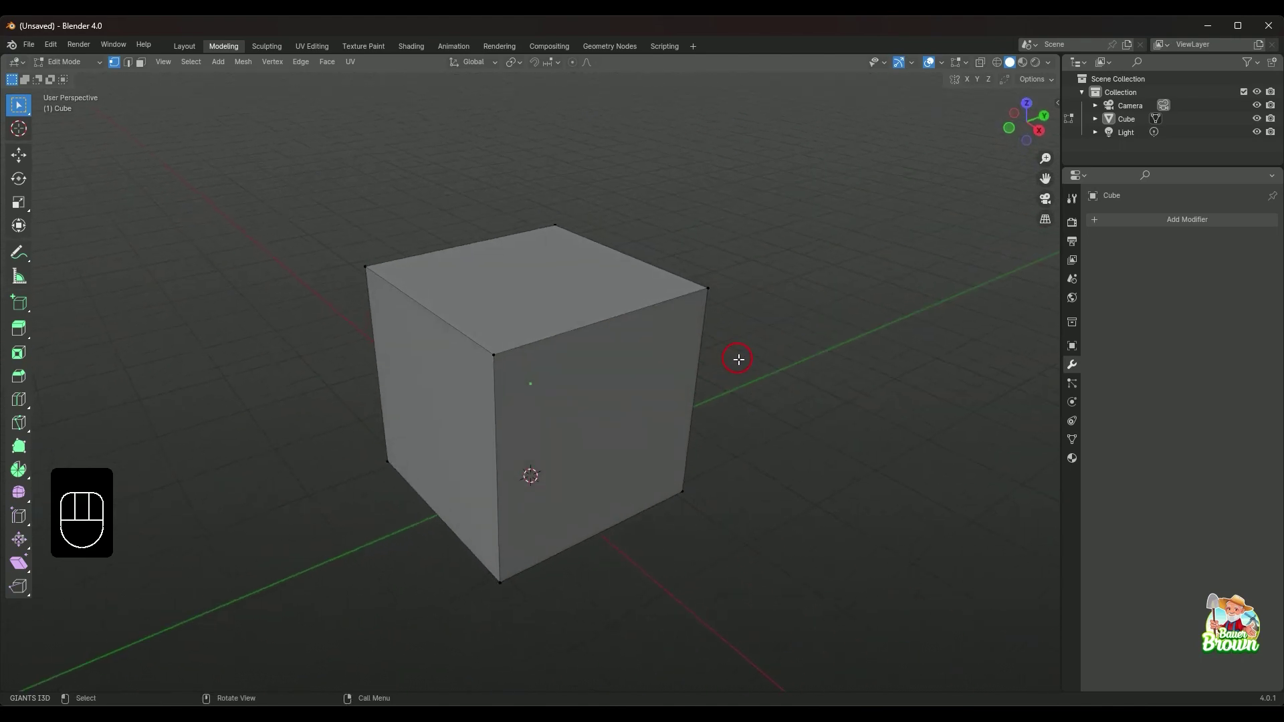
{"action": "left_click_drag", "start_coordinate": [809, 365], "coordinate": [485, 350]}
{"action": "left_click_drag", "start_coordinate": [623, 388], "coordinate": [794, 394]}
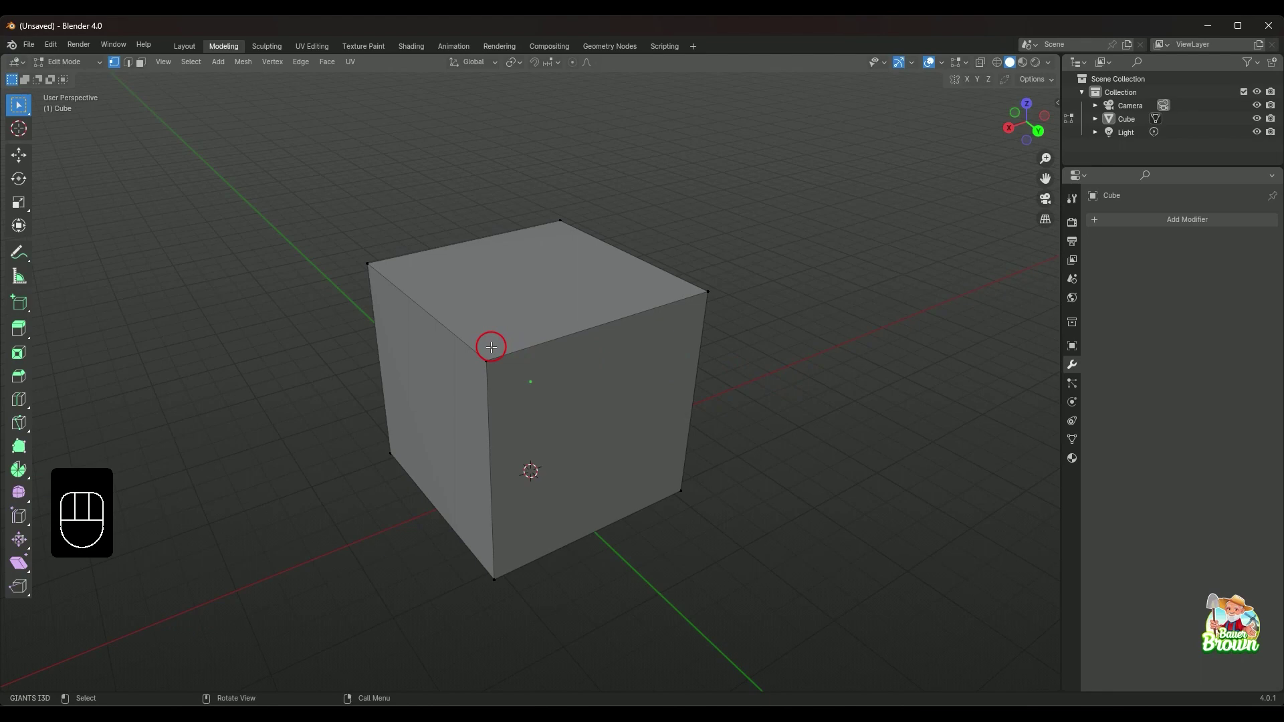
- Select the top-left edge and preview a Ctrl+B bevel on it, dragging to adjust its width
{"action": "left_click", "coordinate": [448, 323]}
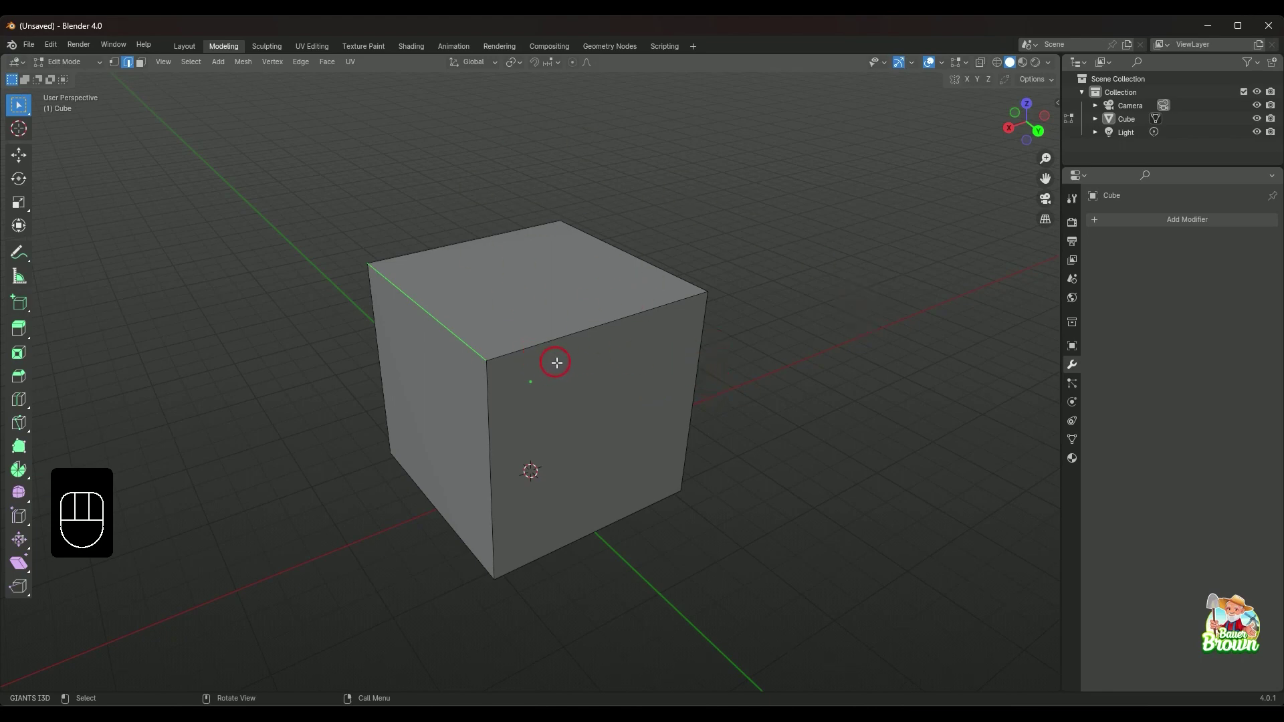
{"action": "key", "text": "ctrl+b"}
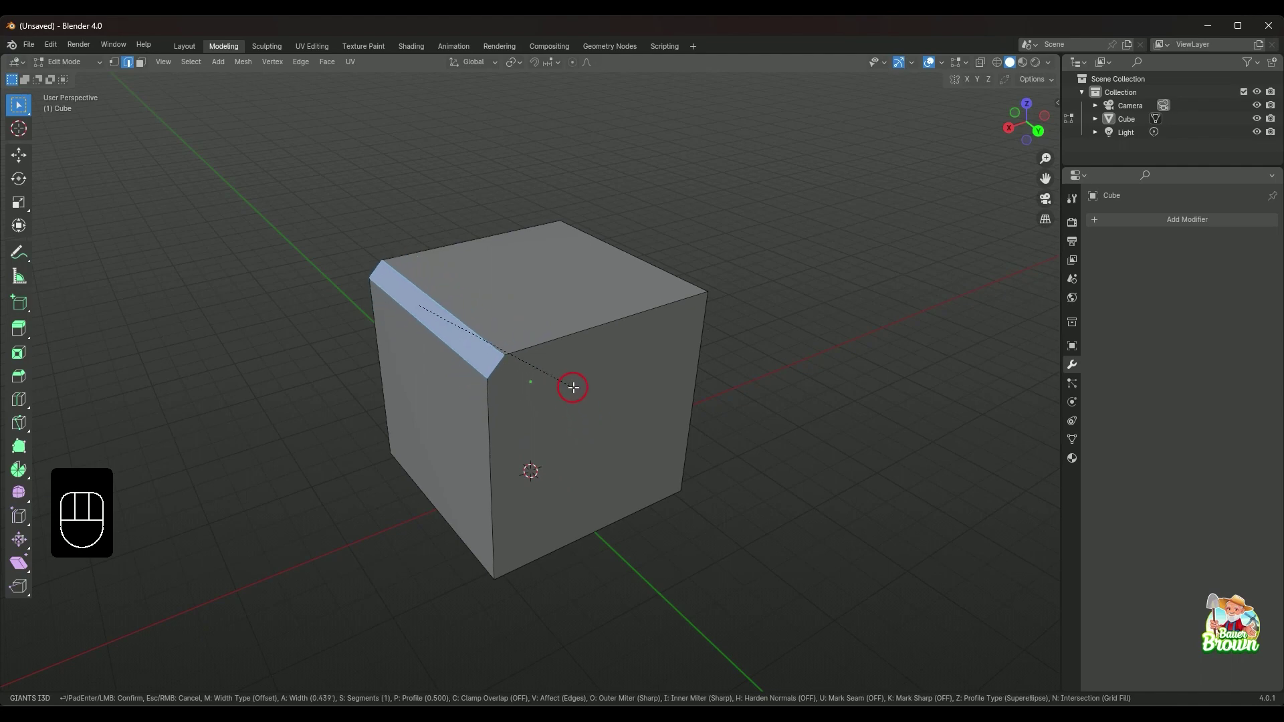
{"action": "left_click_drag", "start_coordinate": [577, 406], "coordinate": [638, 389]}
{"action": "left_click_drag", "start_coordinate": [682, 410], "coordinate": [606, 424]}
{"action": "left_click_drag", "start_coordinate": [675, 425], "coordinate": [632, 425]}
{"action": "left_click_drag", "start_coordinate": [676, 478], "coordinate": [672, 476]}
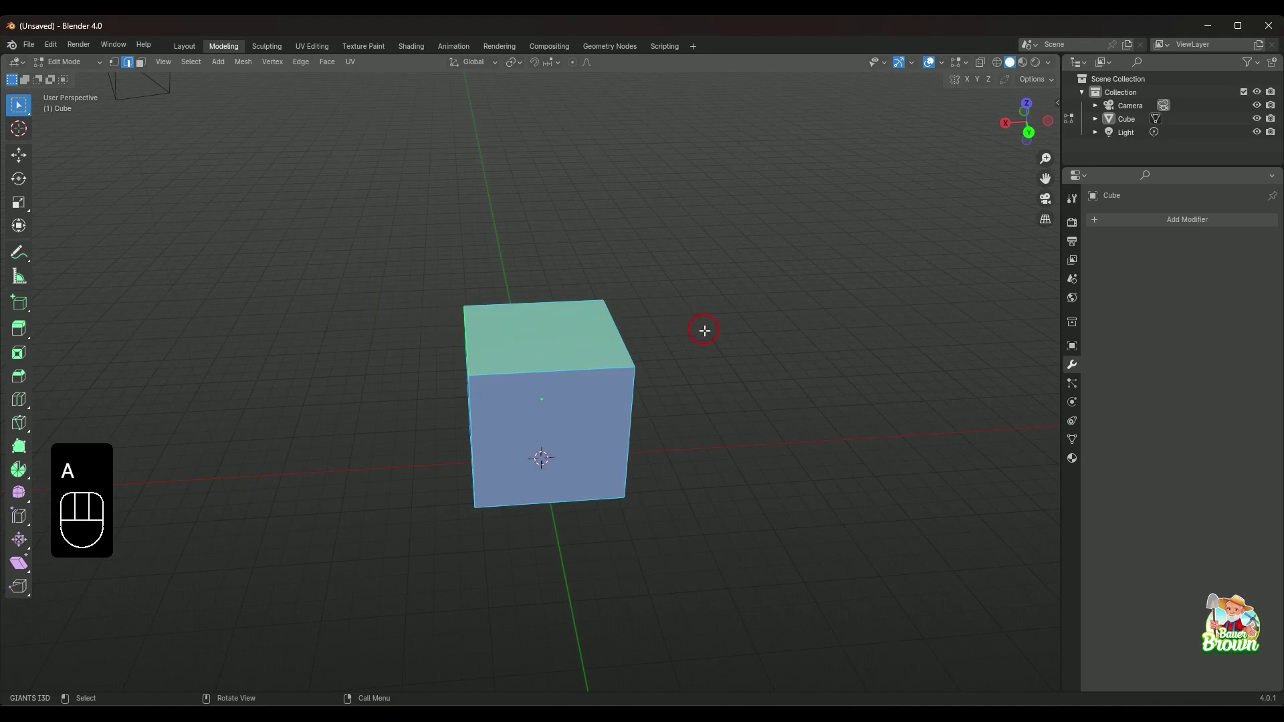
- Bevel all the cube's edges with Ctrl+B, dragging to set the rounded-corner width
{"action": "key", "text": "ctrl+b"}
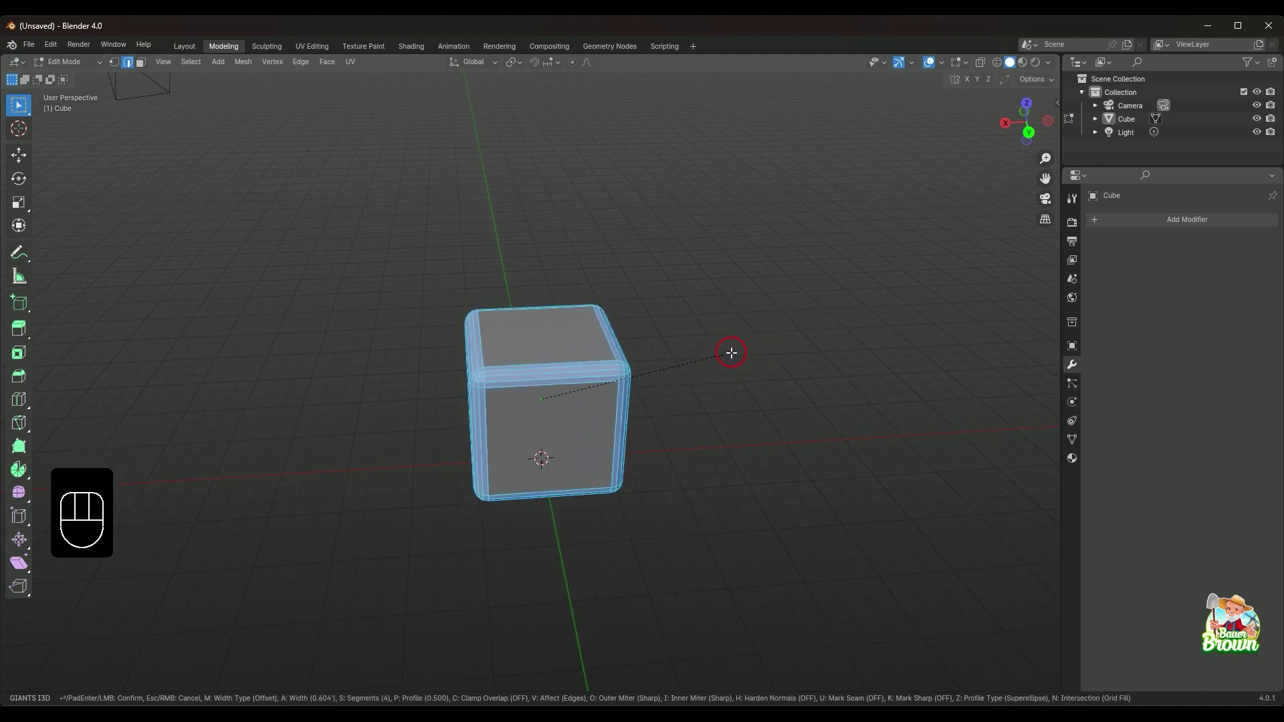
{"action": "left_click_drag", "start_coordinate": [752, 420], "coordinate": [787, 393]}
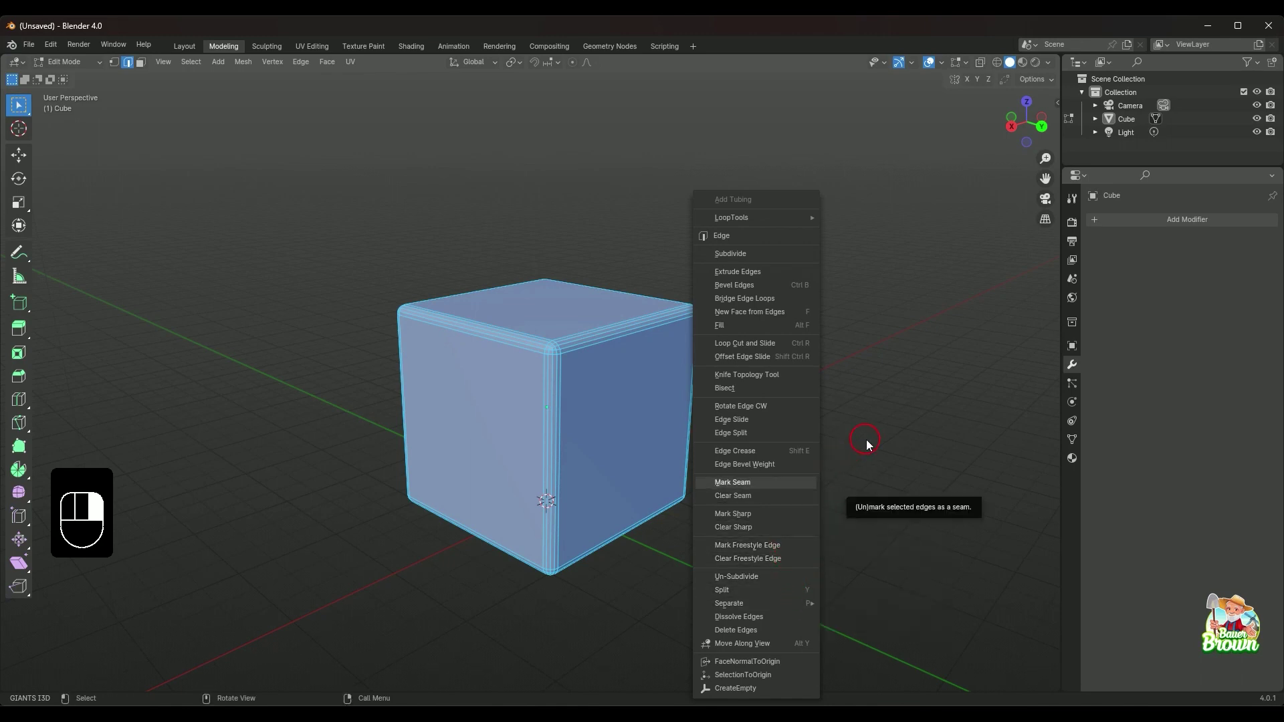
{"action": "left_click_drag", "start_coordinate": [836, 395], "coordinate": [807, 375]}
{"action": "left_click_drag", "start_coordinate": [805, 377], "coordinate": [716, 366]}
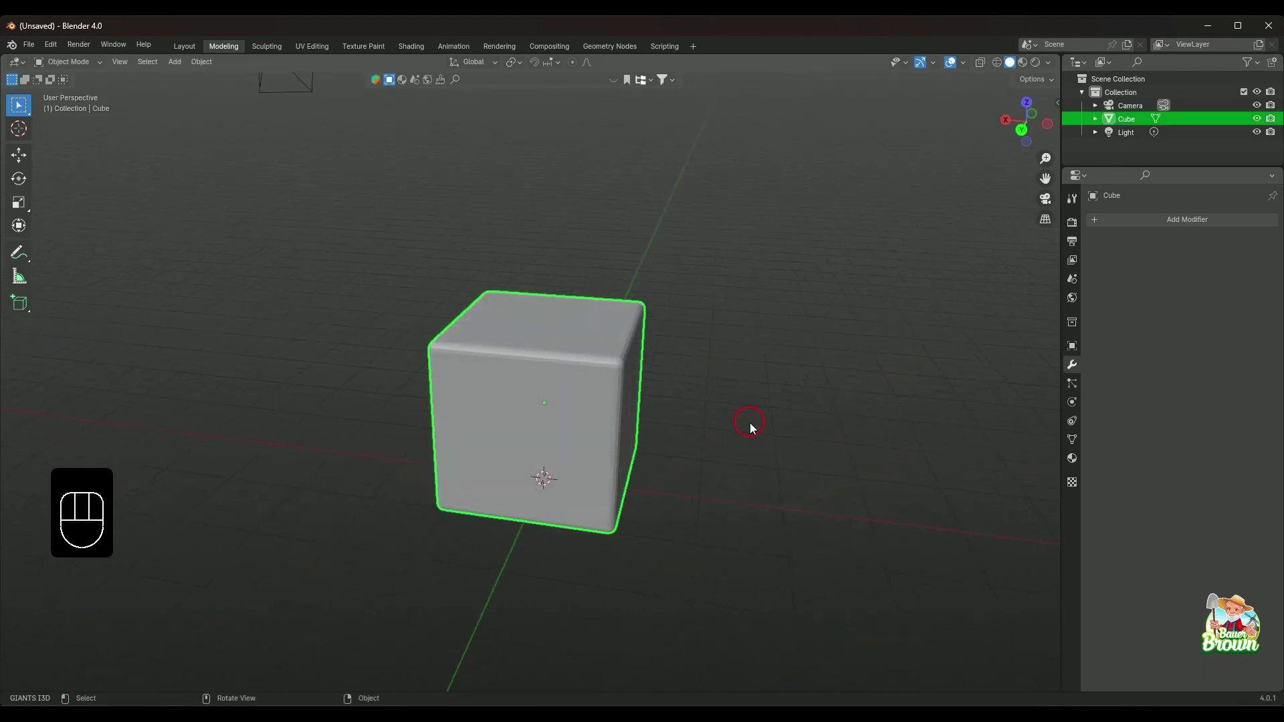
- Apply Shade Auto Smooth to the bevelled cube and orbit to inspect the smoothed edges
{"action": "left_click_drag", "start_coordinate": [757, 432], "coordinate": [731, 440]}
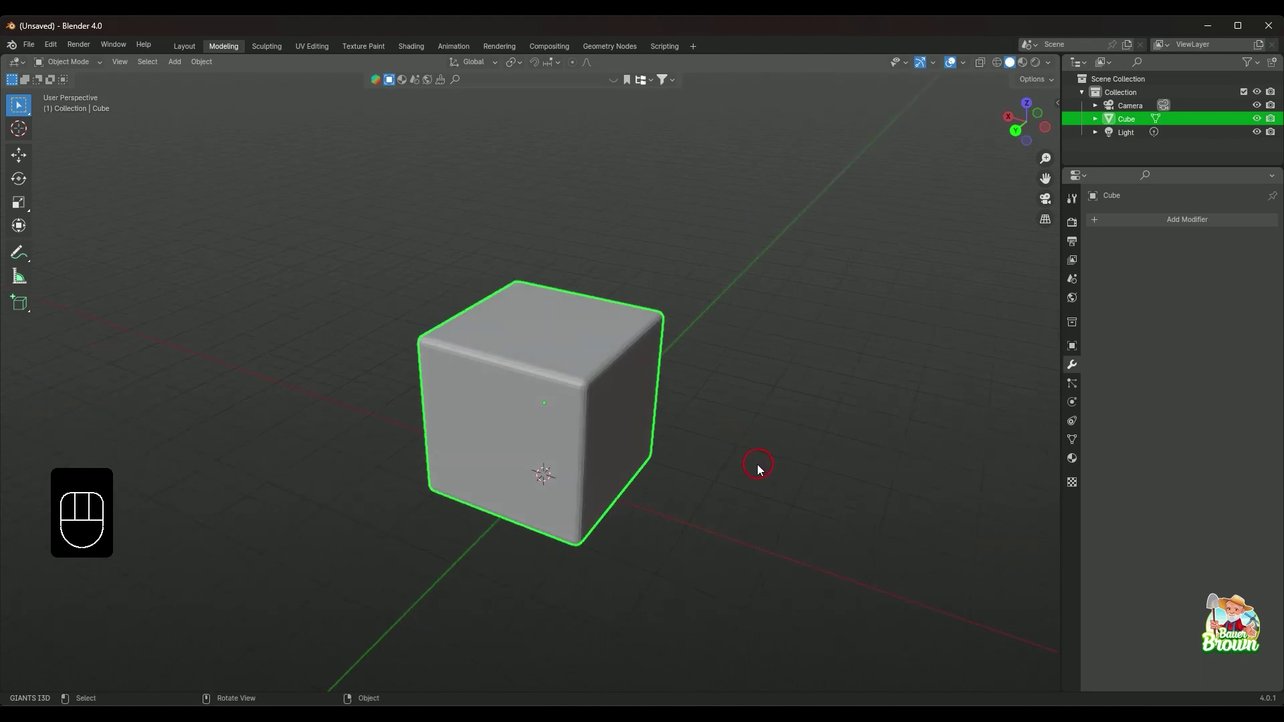
{"action": "left_click_drag", "start_coordinate": [726, 455], "coordinate": [702, 433]}
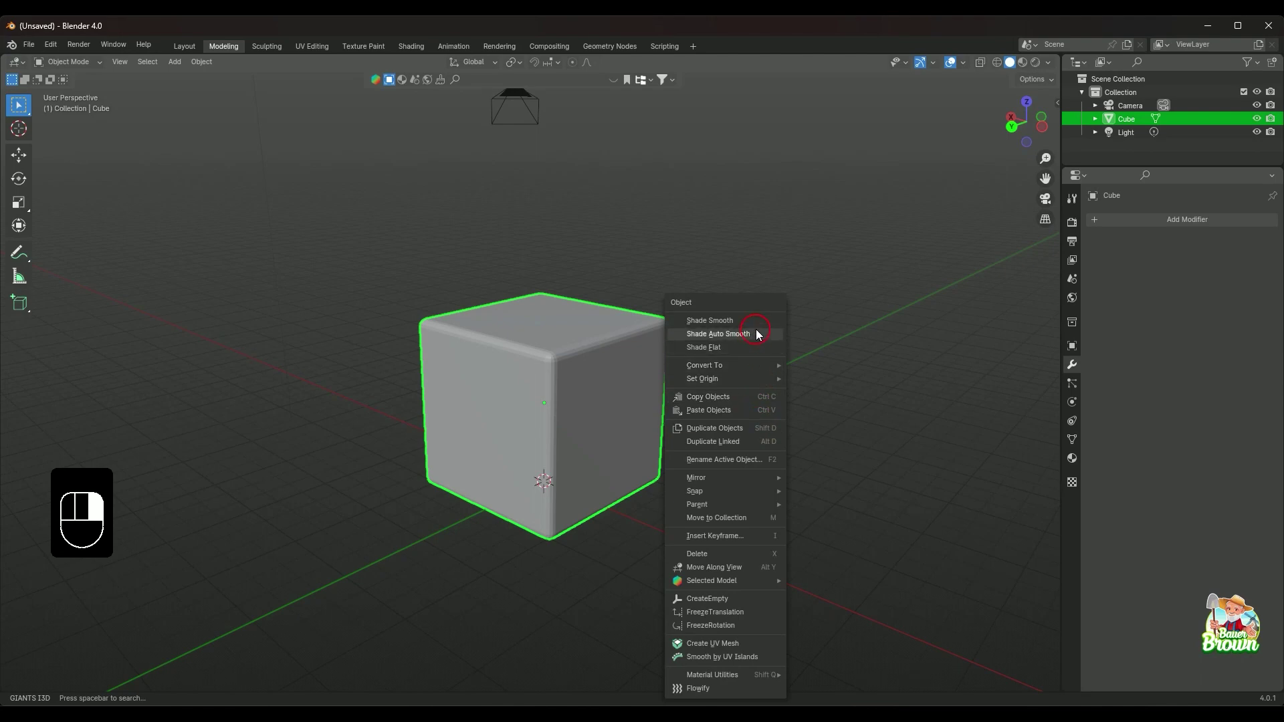
{"action": "left_click_drag", "start_coordinate": [796, 395], "coordinate": [830, 401]}
{"action": "left_click_drag", "start_coordinate": [774, 433], "coordinate": [836, 370]}
{"action": "left_click_drag", "start_coordinate": [789, 400], "coordinate": [858, 478]}
{"action": "left_click_drag", "start_coordinate": [777, 464], "coordinate": [602, 435]}
{"action": "left_click_drag", "start_coordinate": [703, 426], "coordinate": [524, 416]}
{"action": "left_click_drag", "start_coordinate": [620, 420], "coordinate": [561, 441]}
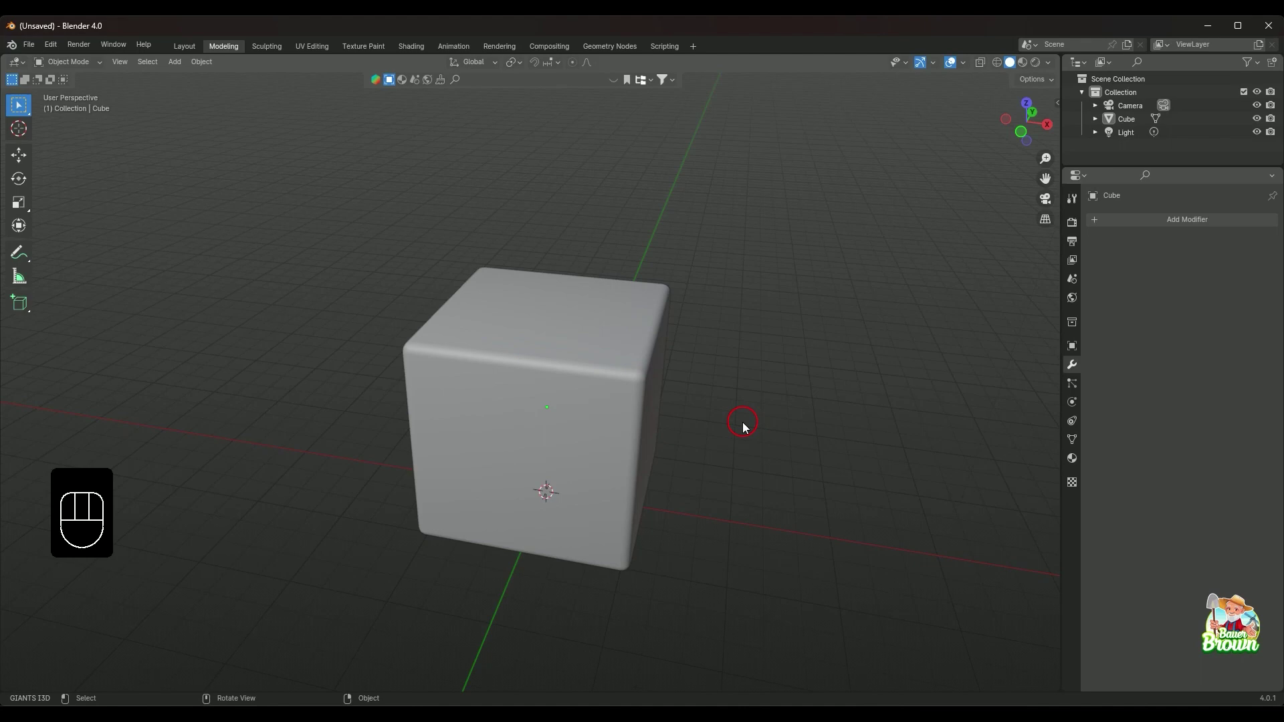
- Undo the smooth shading and bevel back to a sharp-edged cube in Edit Mode
{"action": "key", "text": "ctrl+z"}
{"action": "key", "text": "ctrl+z"}
{"action": "key", "text": "ctrl+z"}
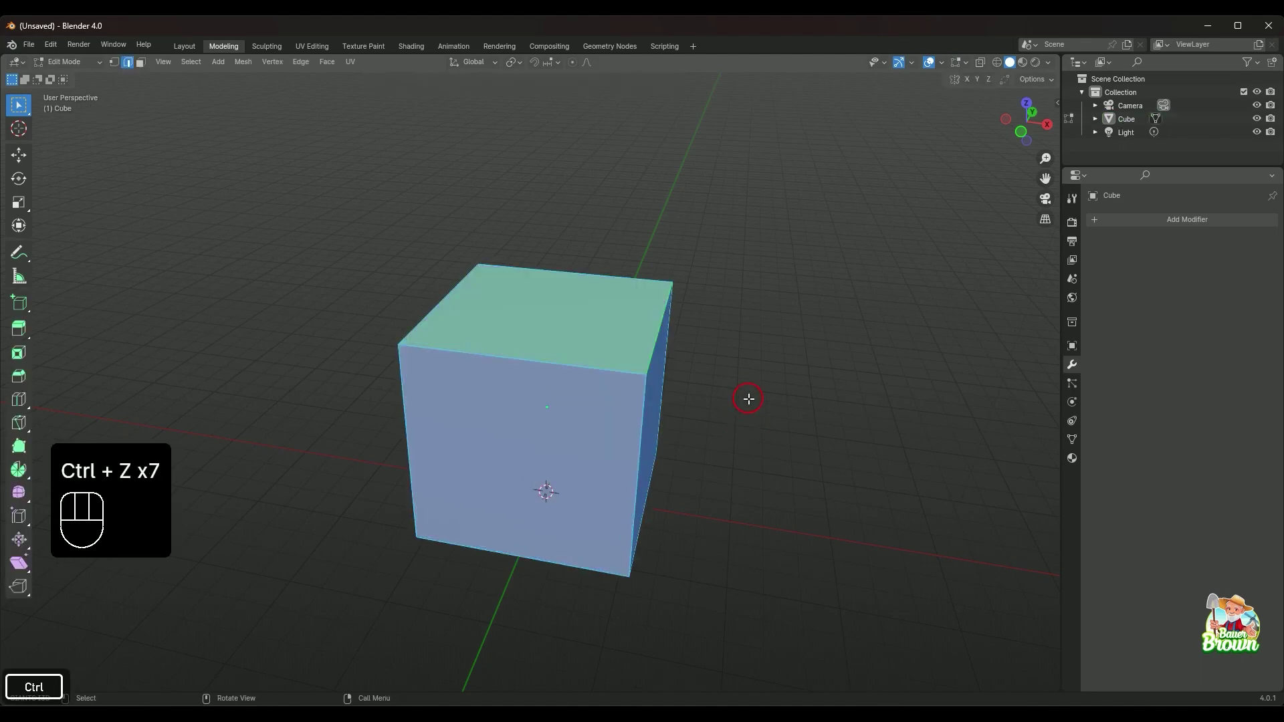
{"action": "left_click_drag", "start_coordinate": [760, 412], "coordinate": [784, 428]}
{"action": "left_click_drag", "start_coordinate": [782, 435], "coordinate": [797, 389]}
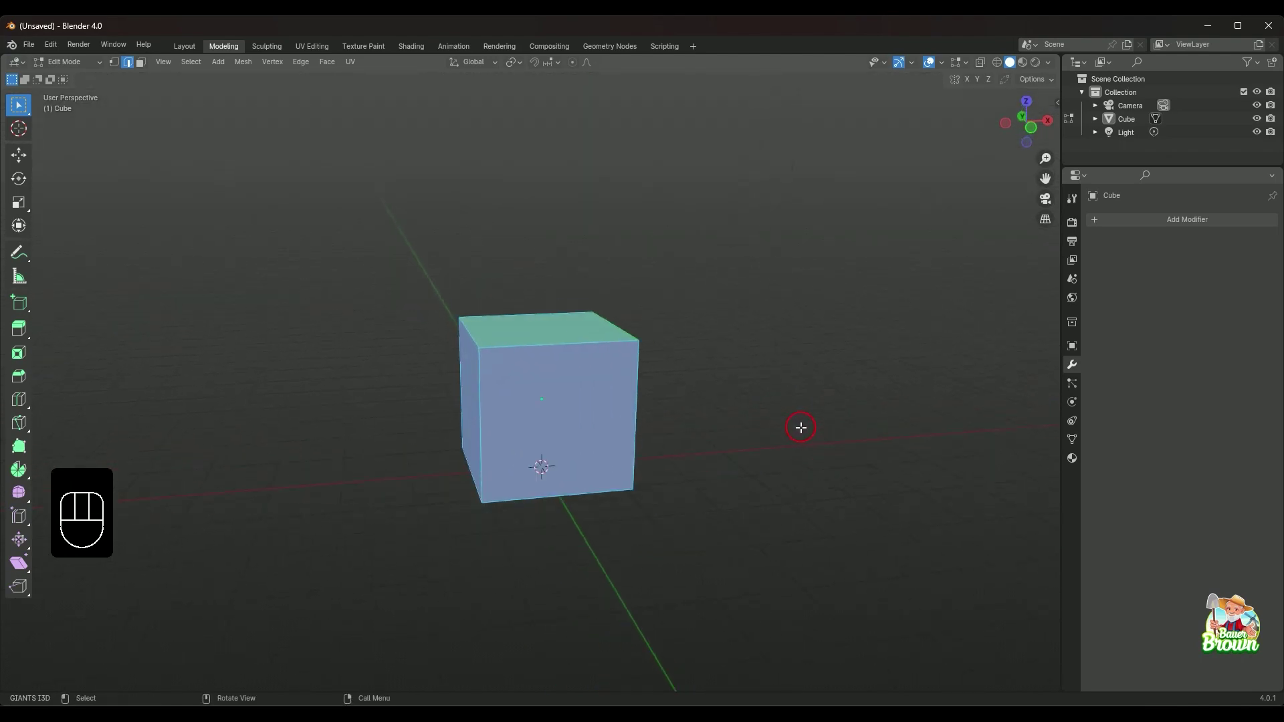
{"action": "left_click_drag", "start_coordinate": [763, 413], "coordinate": [604, 432]}
{"action": "left_click_drag", "start_coordinate": [719, 471], "coordinate": [680, 448]}
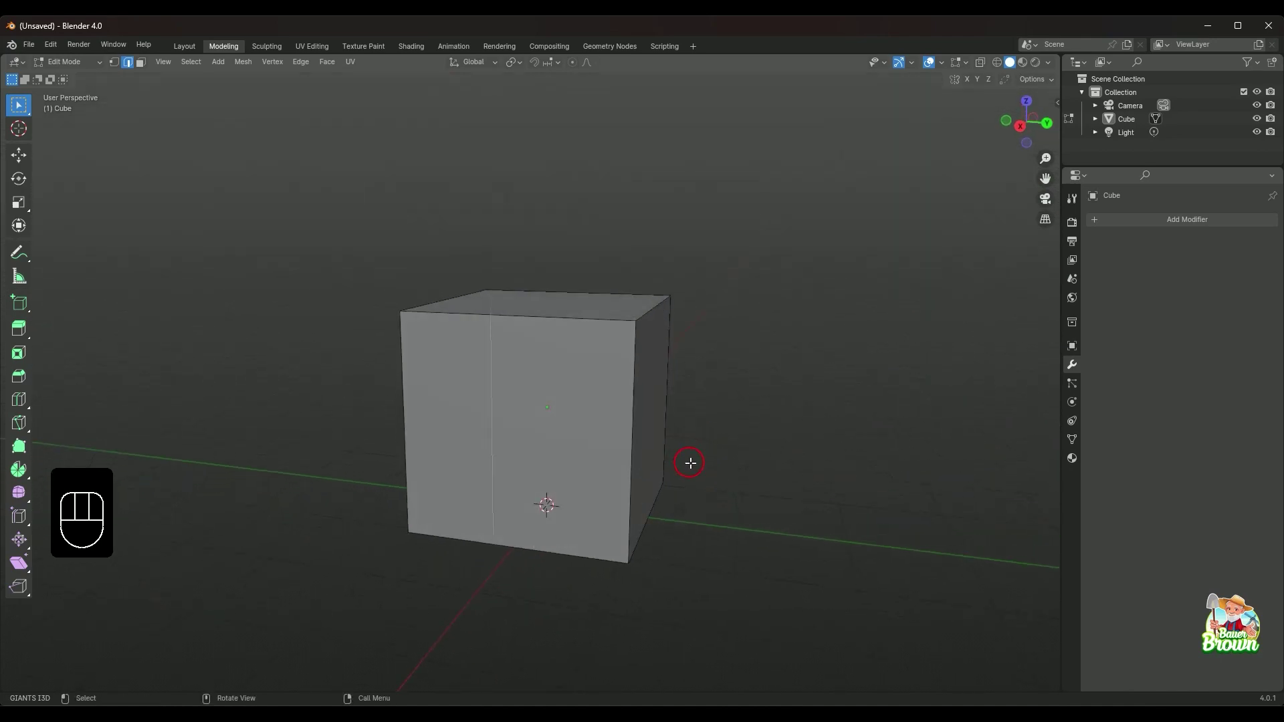
- Orbit the view around the restored plain cube
{"action": "left_click_drag", "start_coordinate": [317, 452], "coordinate": [461, 479]}
{"action": "left_click_drag", "start_coordinate": [578, 520], "coordinate": [595, 496]}
{"action": "left_click_drag", "start_coordinate": [691, 507], "coordinate": [589, 497]}
{"action": "left_click_drag", "start_coordinate": [605, 524], "coordinate": [695, 530]}
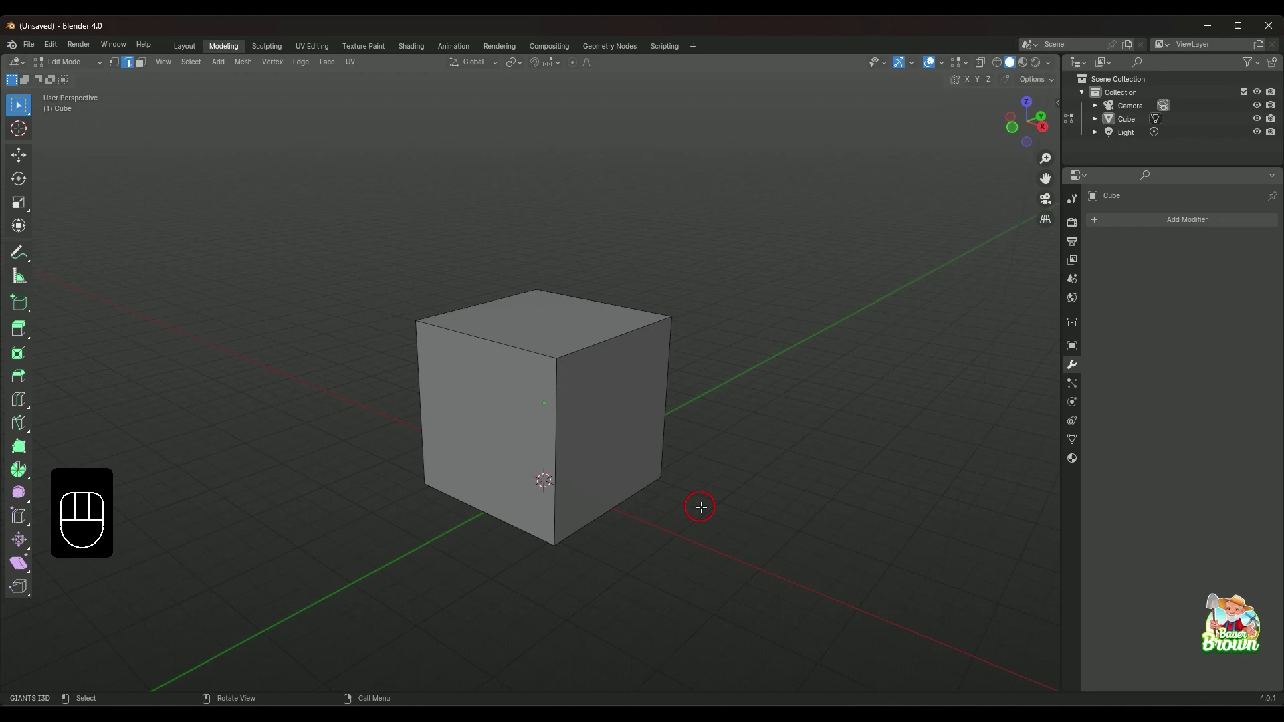
{"action": "left_click_drag", "start_coordinate": [709, 495], "coordinate": [732, 502]}
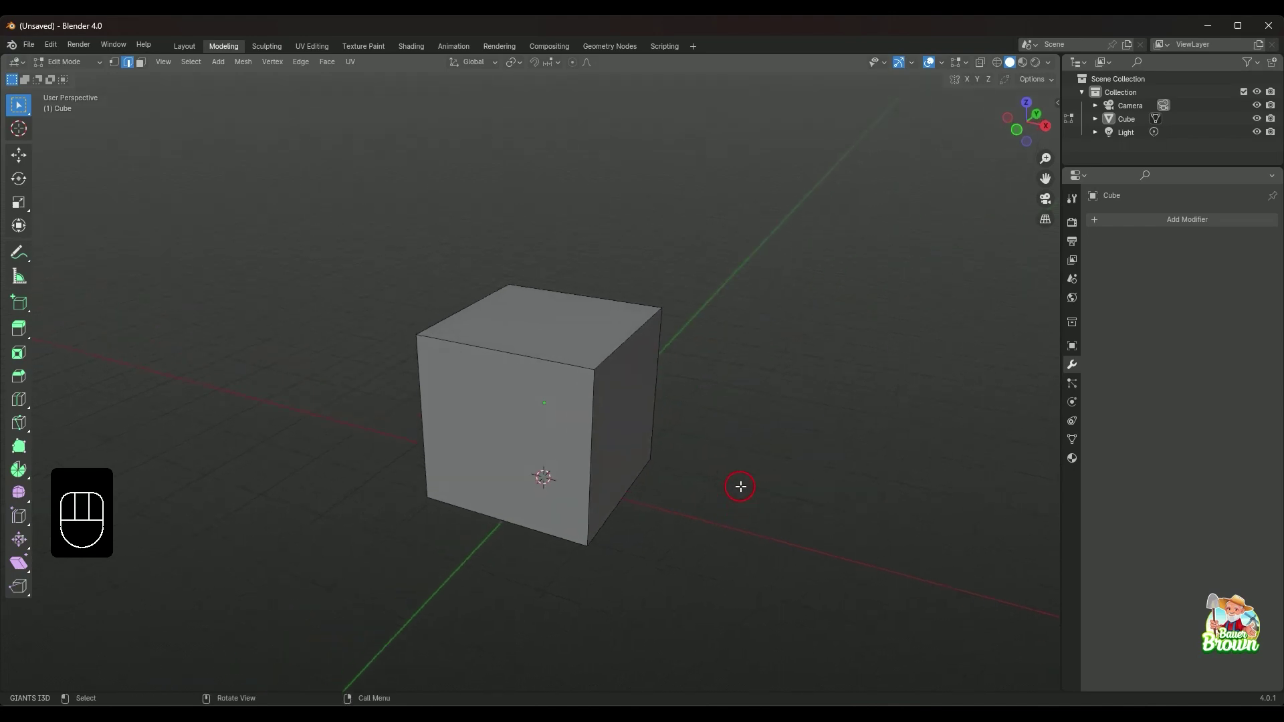
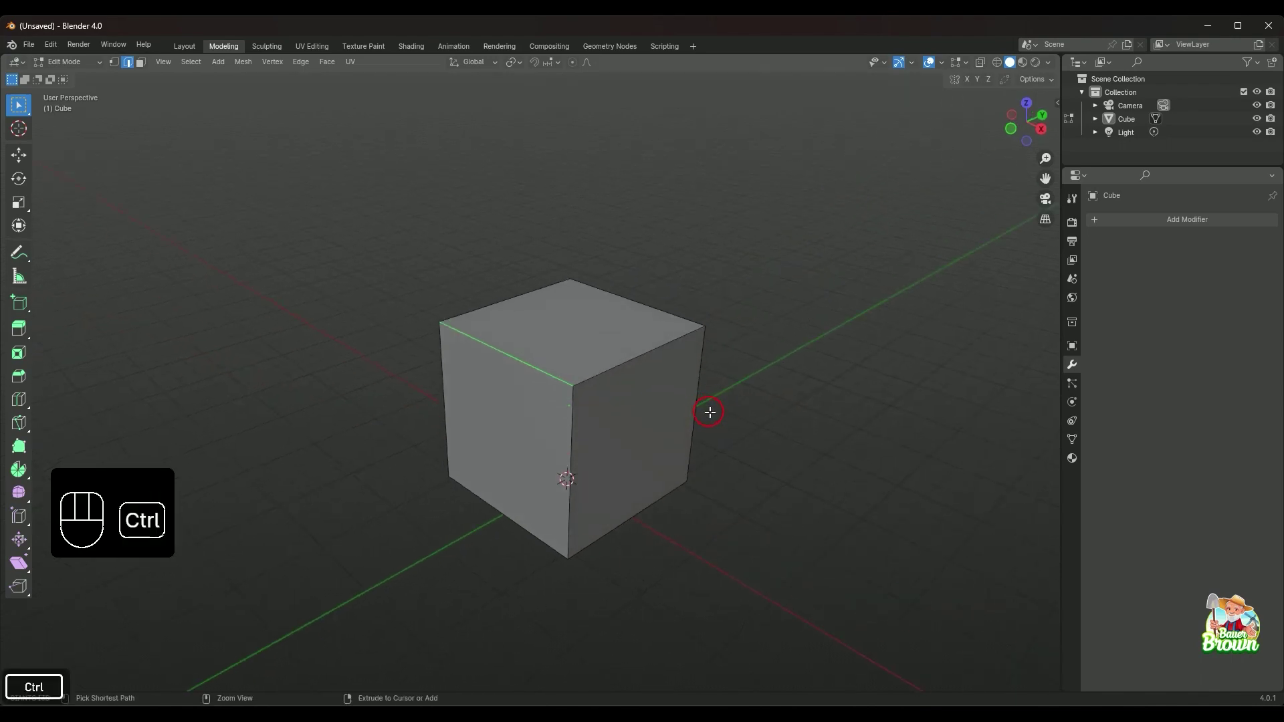
{"action": "key", "text": "ctrl+b"}
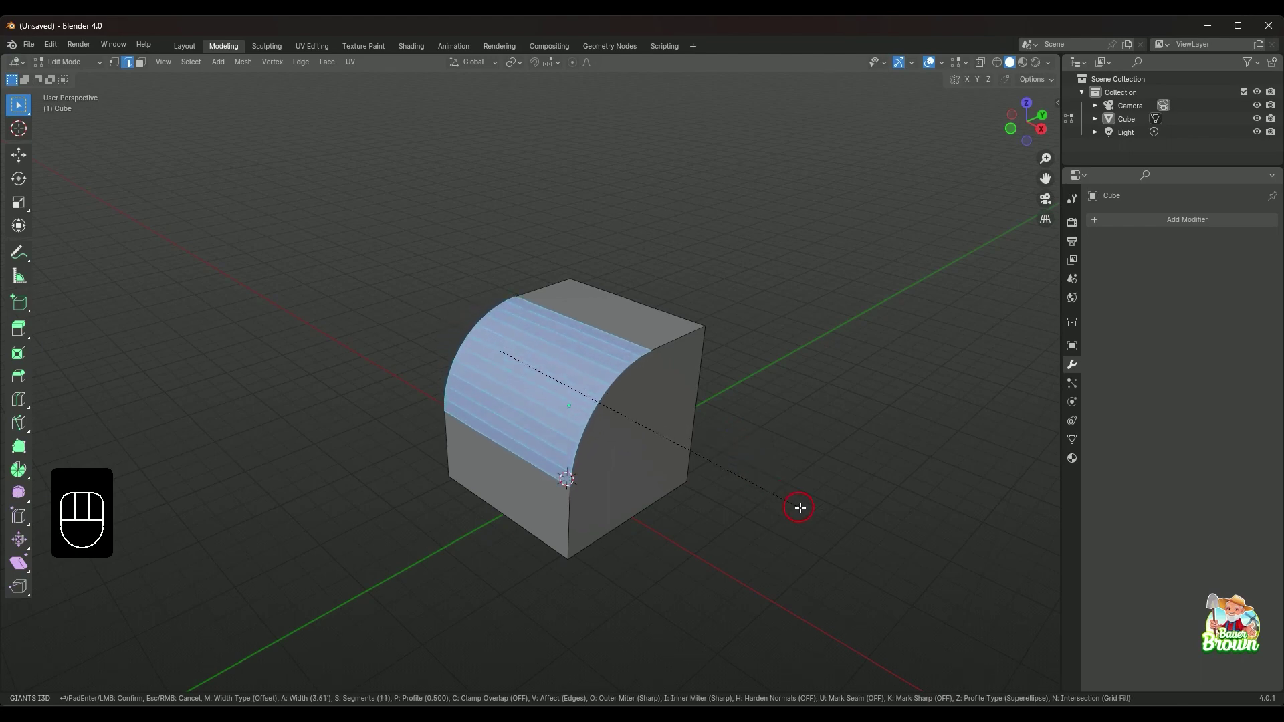
{"action": "middle_click", "coordinate": [791, 501]}
{"action": "left_click", "coordinate": [800, 477]}
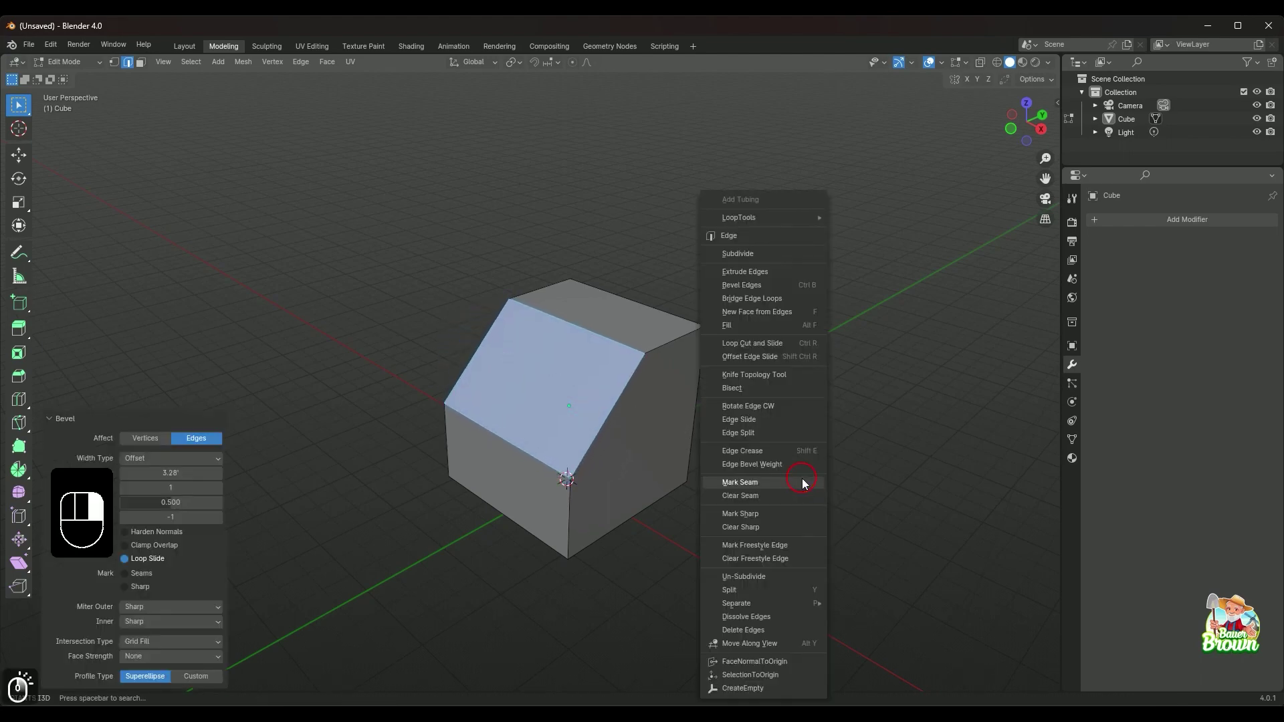
{"action": "key", "text": "ctrl+z"}
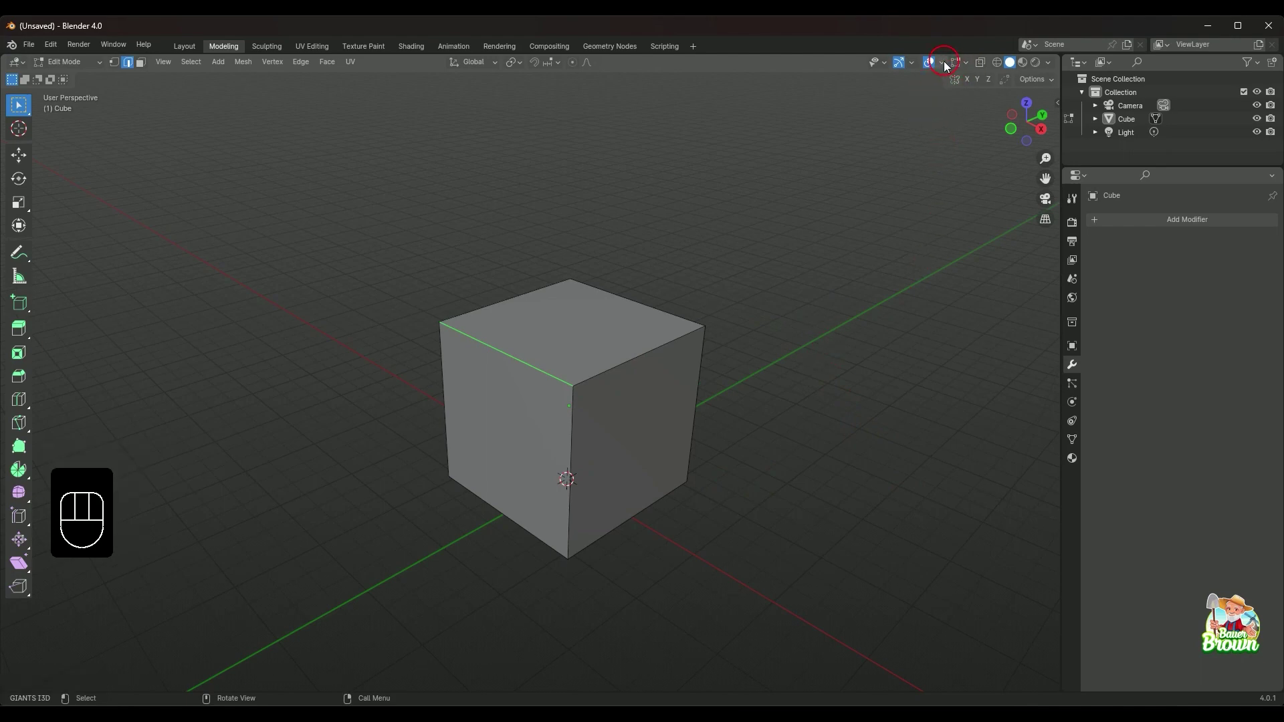
- Enable Statistics in the Viewport Overlays popover, then start a Ctrl+B bevel on the selected edge
{"action": "left_click_drag", "start_coordinate": [947, 63], "coordinate": [743, 252]}
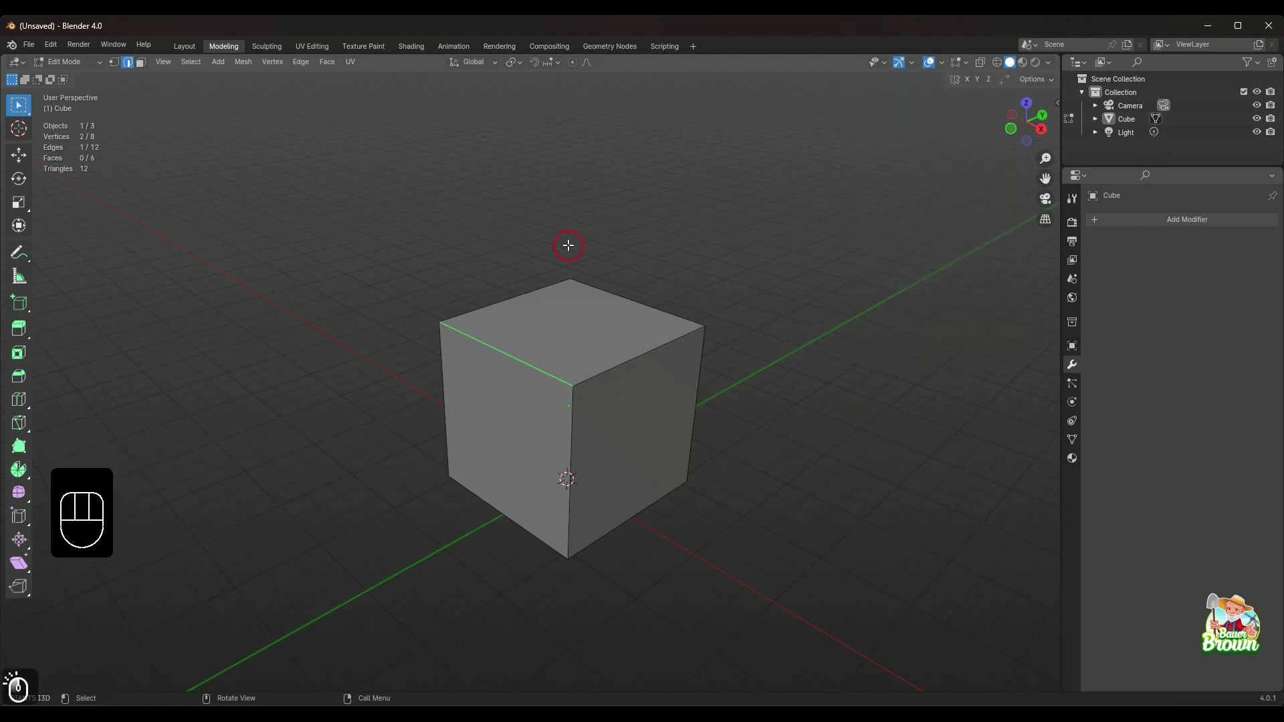
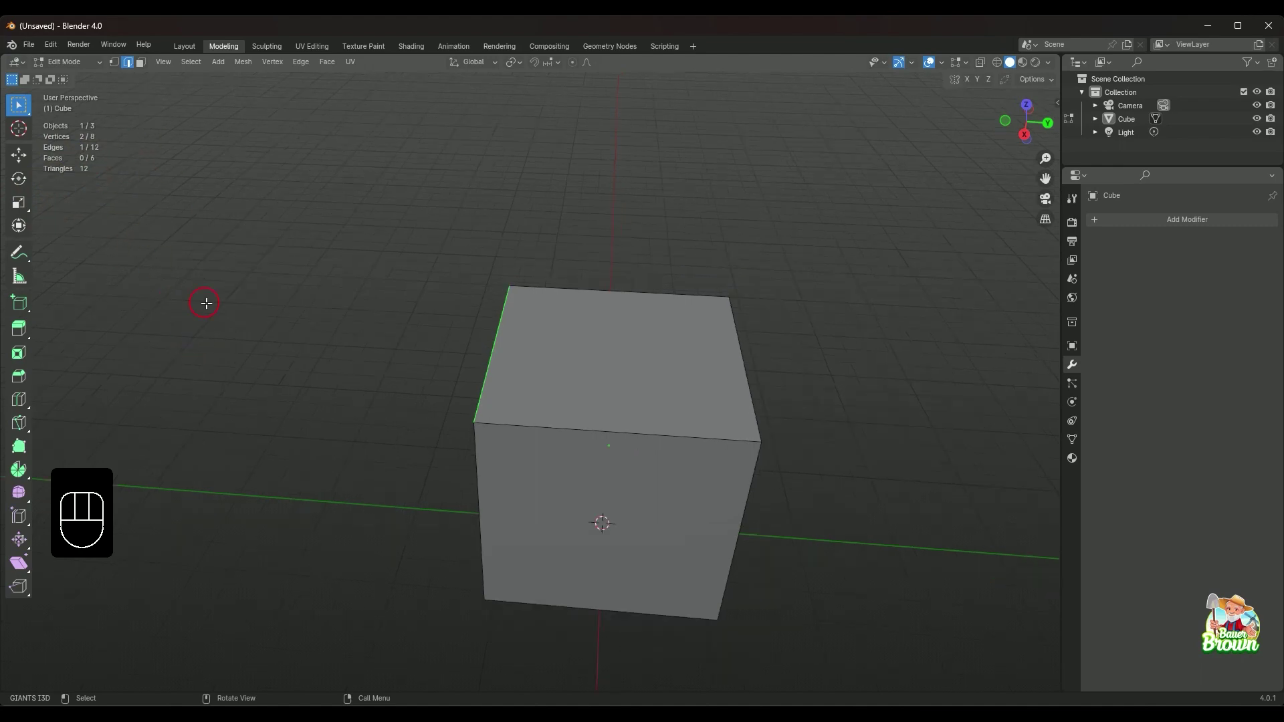
{"action": "left_click_drag", "start_coordinate": [312, 390], "coordinate": [342, 390]}
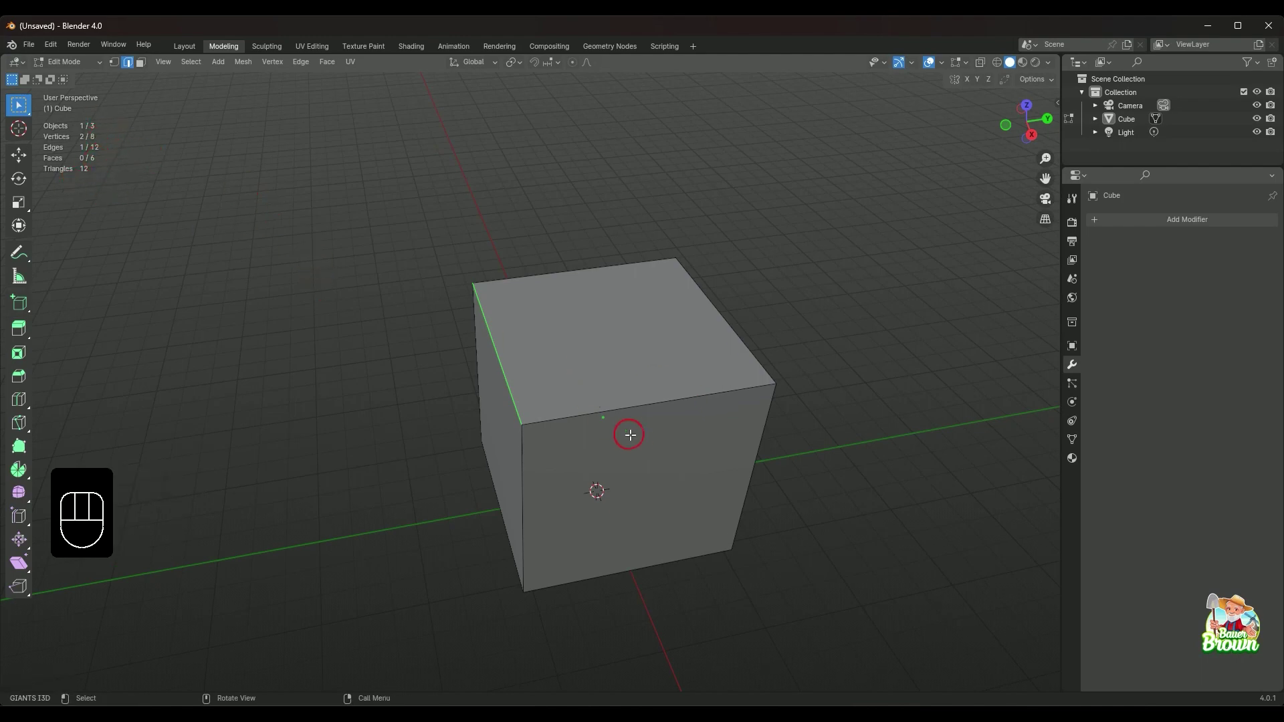
{"action": "key", "text": "ctrl+b"}
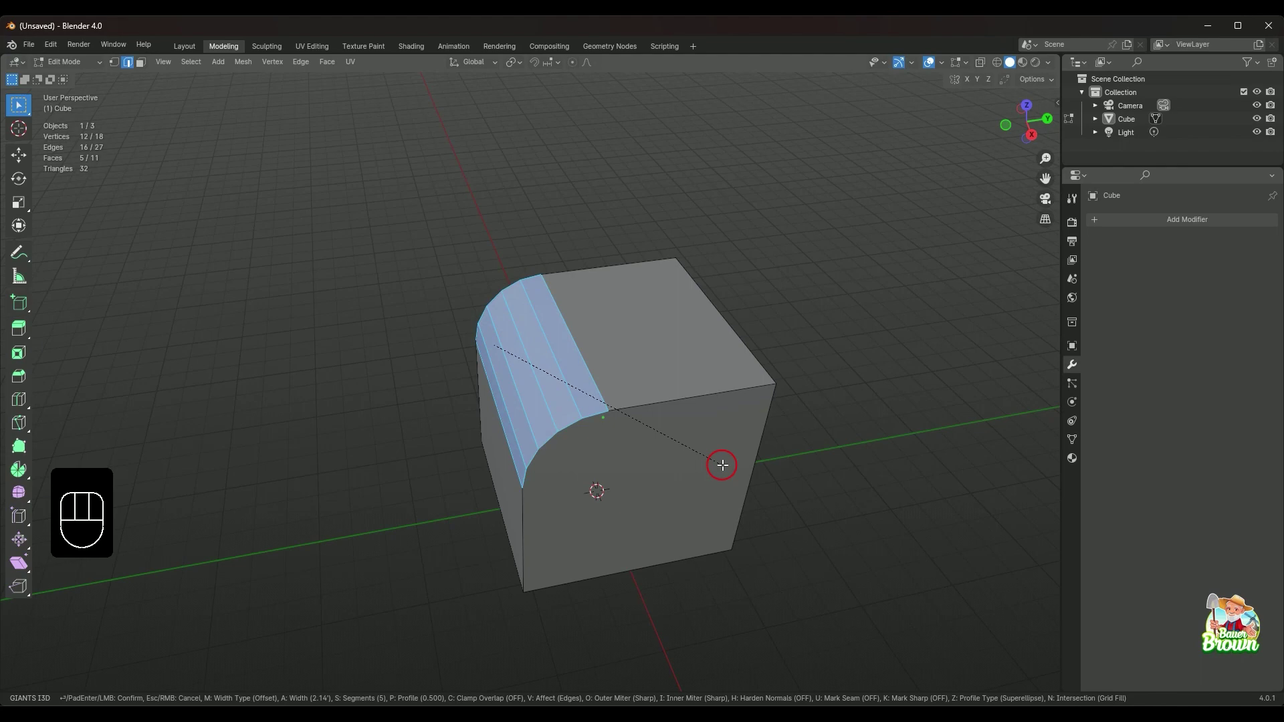
{"action": "left_click_drag", "start_coordinate": [632, 501], "coordinate": [739, 497]}
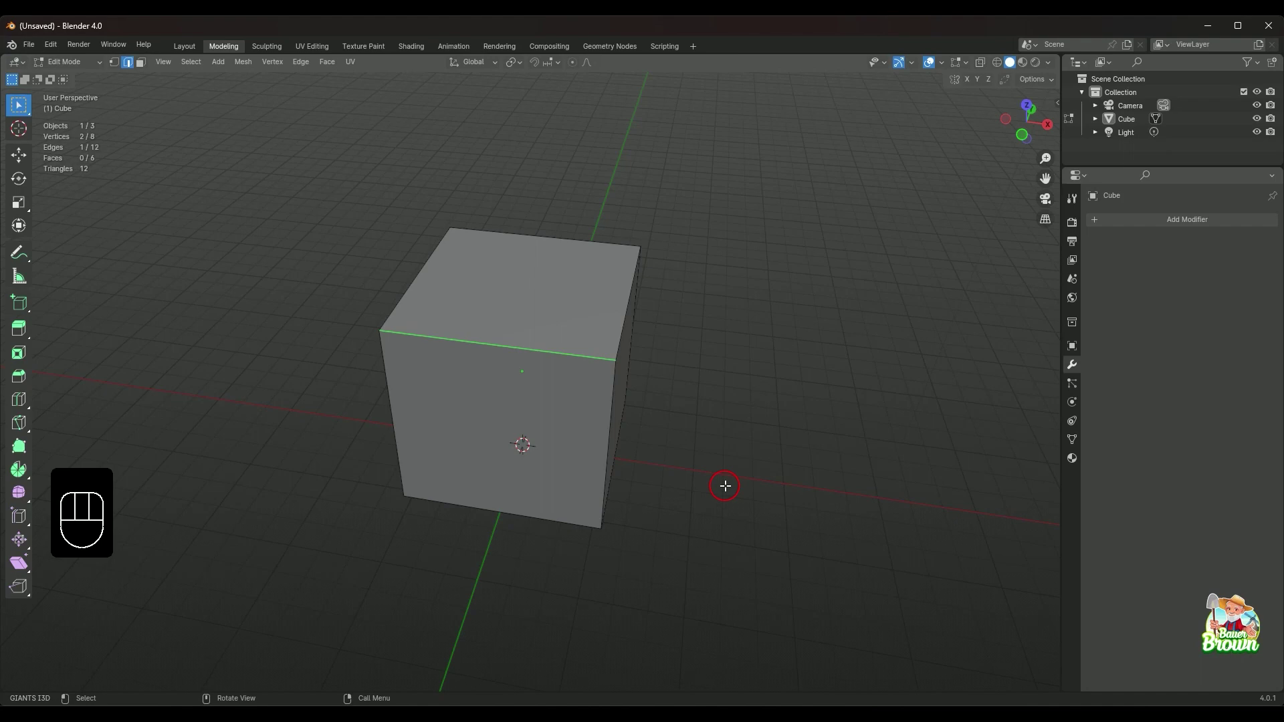
{"action": "left_click_drag", "start_coordinate": [710, 376], "coordinate": [635, 369]}
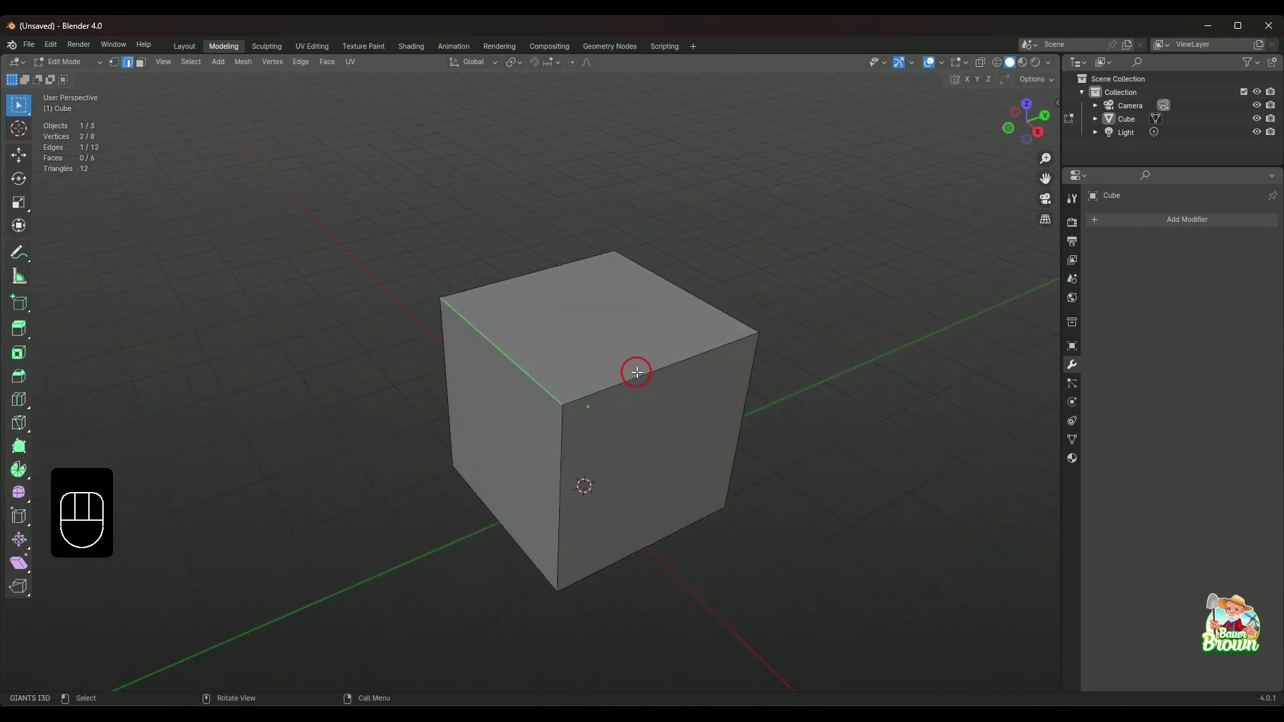
{"action": "left_click_drag", "start_coordinate": [762, 388], "coordinate": [682, 400]}
{"action": "left_click_drag", "start_coordinate": [751, 418], "coordinate": [701, 380]}
{"action": "left_click_drag", "start_coordinate": [678, 460], "coordinate": [789, 464]}
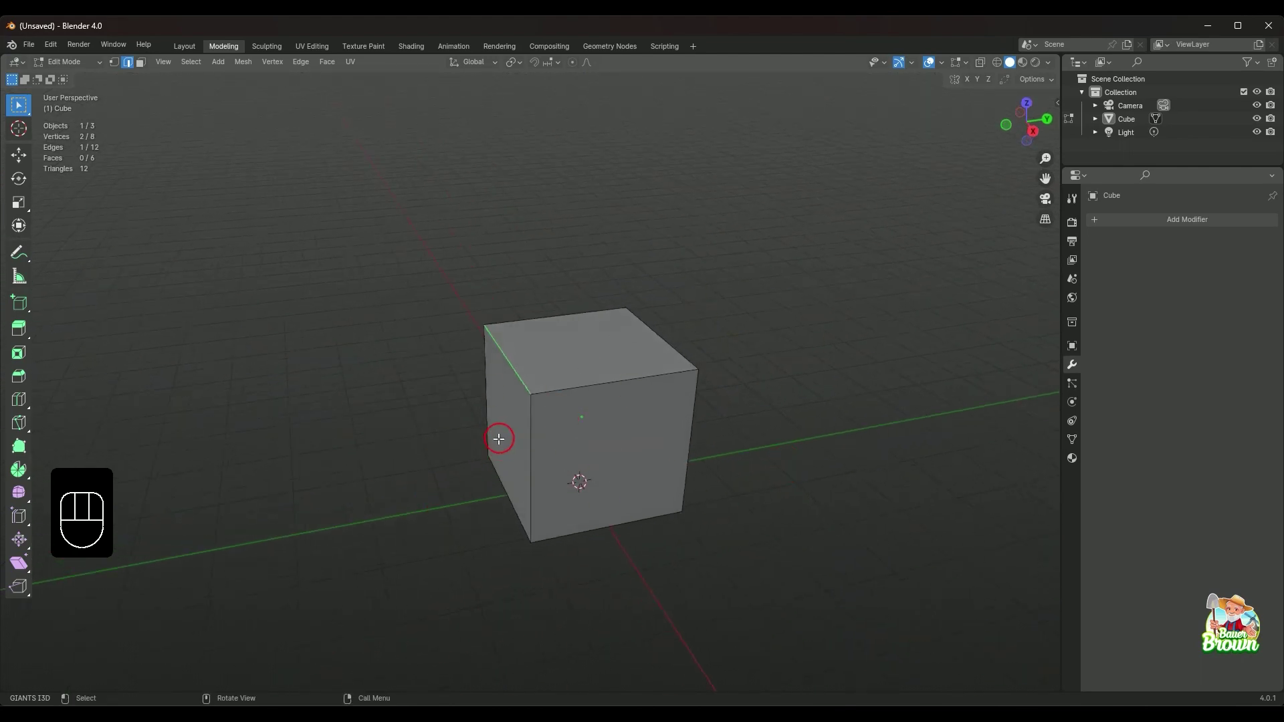
{"action": "left_click_drag", "start_coordinate": [497, 488], "coordinate": [553, 515]}
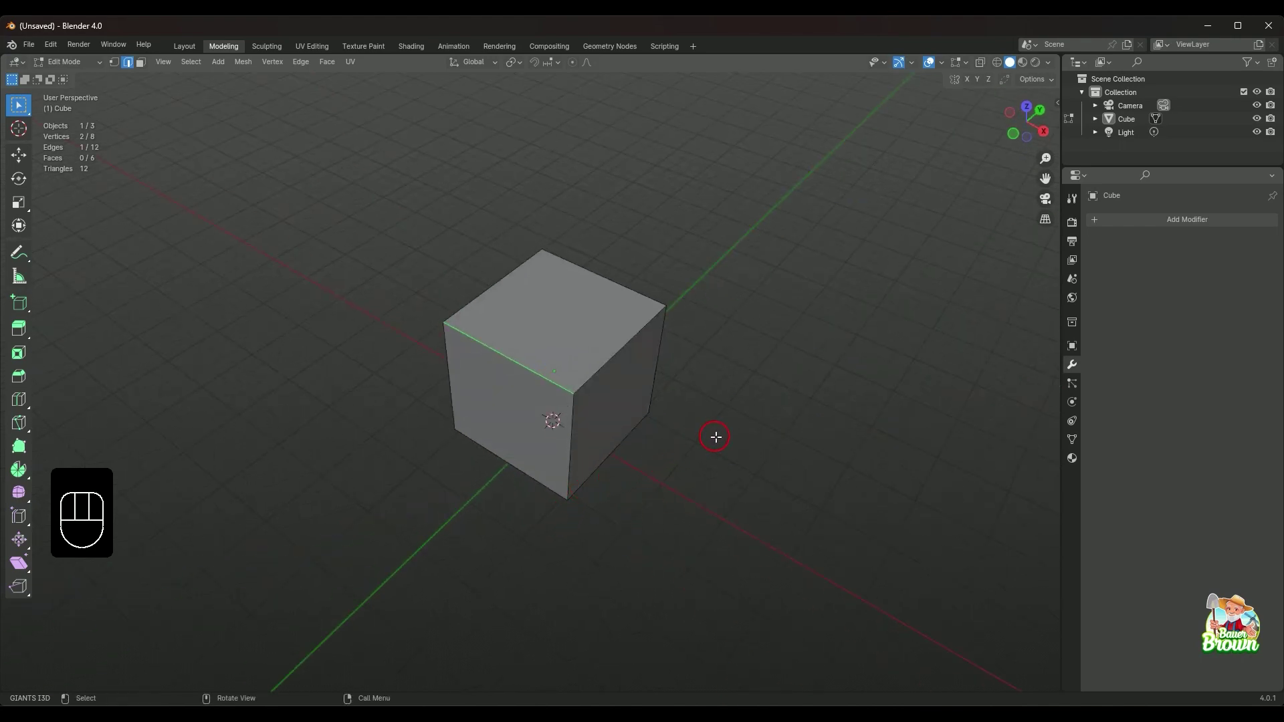
{"action": "left_click_drag", "start_coordinate": [756, 437], "coordinate": [718, 422]}
{"action": "left_click_drag", "start_coordinate": [782, 426], "coordinate": [629, 410]}
{"action": "left_click_drag", "start_coordinate": [754, 461], "coordinate": [699, 450]}
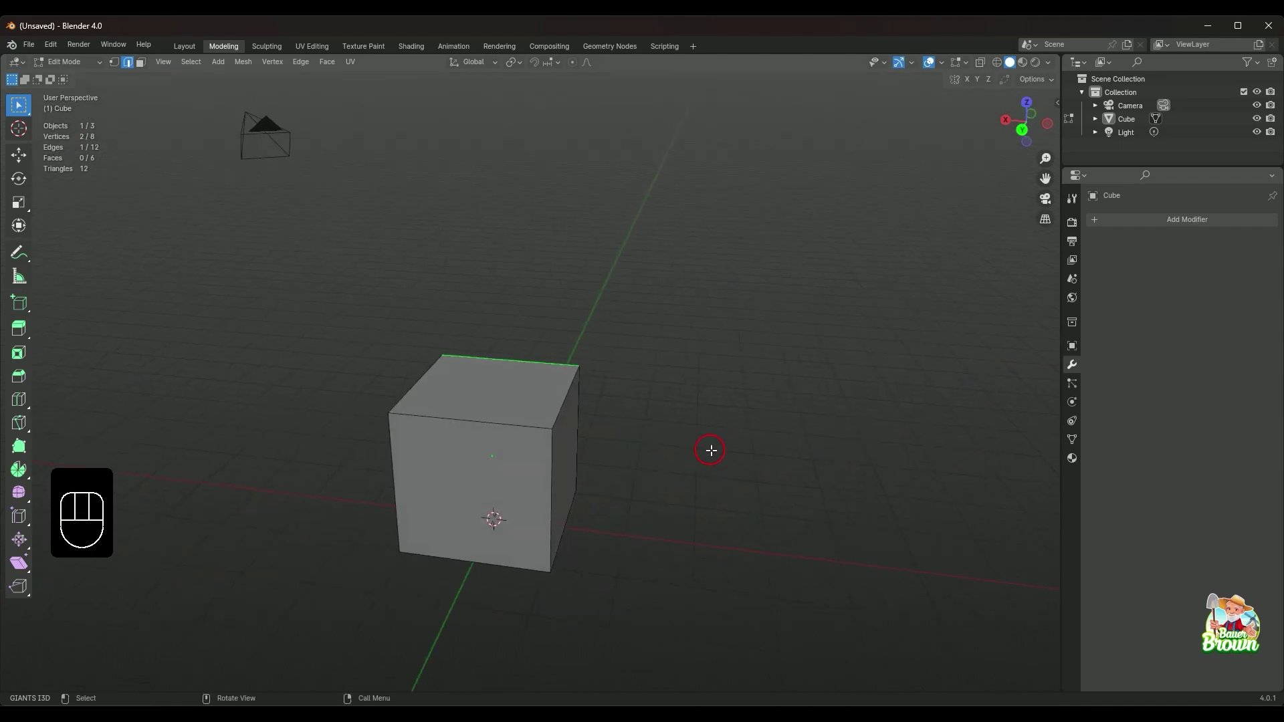
{"action": "left_click_drag", "start_coordinate": [677, 454], "coordinate": [749, 460]}
{"action": "left_click_drag", "start_coordinate": [707, 496], "coordinate": [717, 478]}
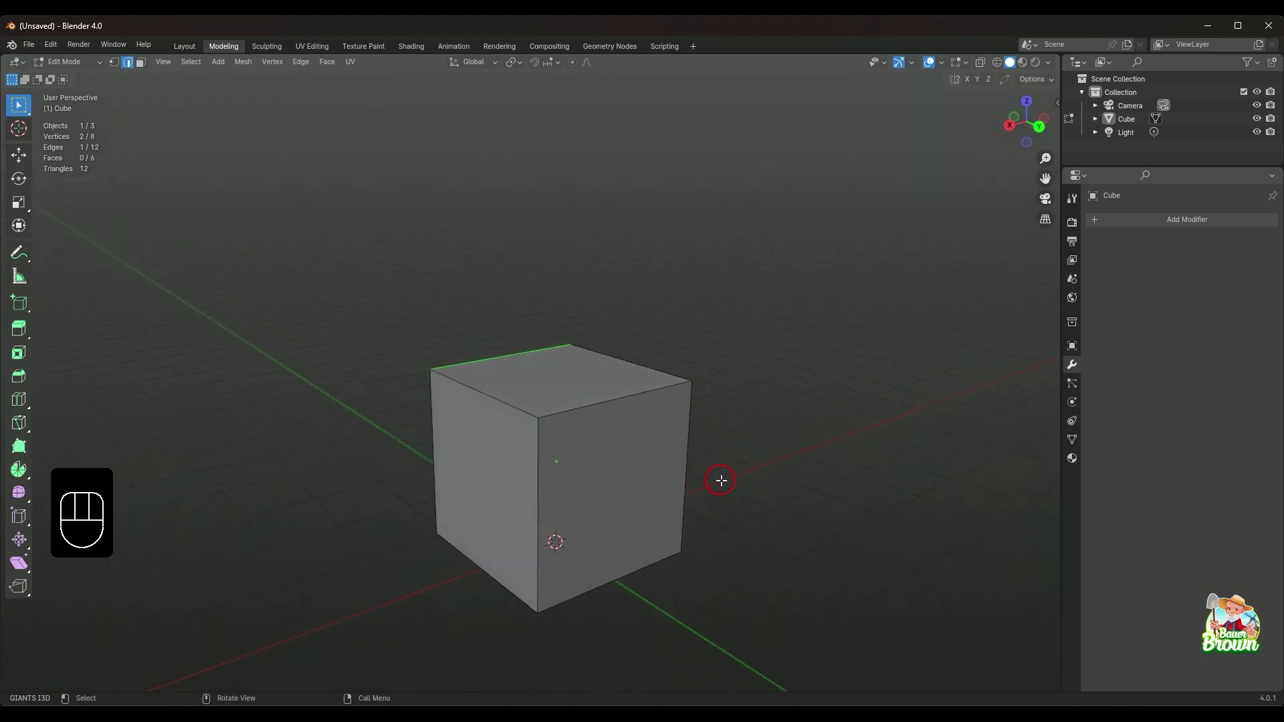
{"action": "left_click_drag", "start_coordinate": [771, 451], "coordinate": [598, 474]}
{"action": "left_click_drag", "start_coordinate": [609, 462], "coordinate": [689, 451]}
{"action": "left_click_drag", "start_coordinate": [674, 491], "coordinate": [640, 464]}
{"action": "left_click_drag", "start_coordinate": [647, 467], "coordinate": [751, 487]}
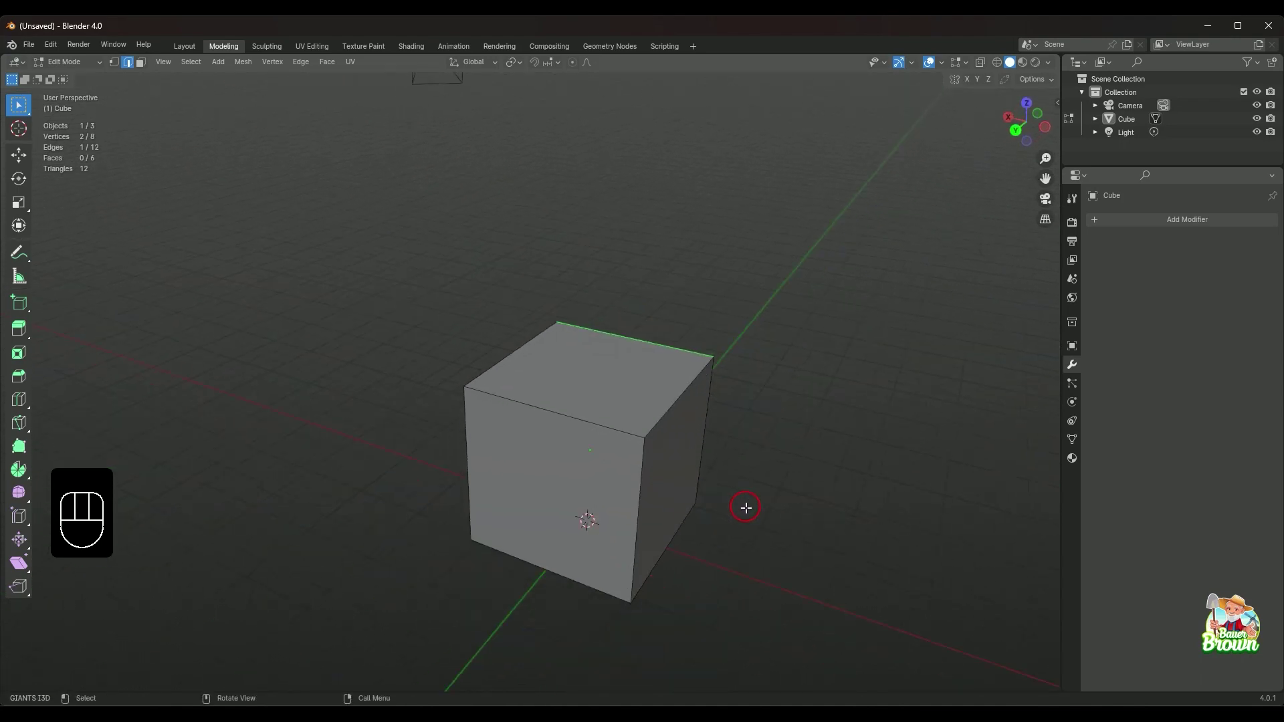
{"action": "left_click_drag", "start_coordinate": [754, 498], "coordinate": [762, 462]}
{"action": "left_click_drag", "start_coordinate": [818, 463], "coordinate": [763, 470]}
{"action": "left_click_drag", "start_coordinate": [776, 465], "coordinate": [751, 466]}
{"action": "left_click_drag", "start_coordinate": [698, 487], "coordinate": [892, 460]}
{"action": "left_click_drag", "start_coordinate": [751, 410], "coordinate": [650, 443]}
{"action": "left_click_drag", "start_coordinate": [685, 440], "coordinate": [675, 502]}
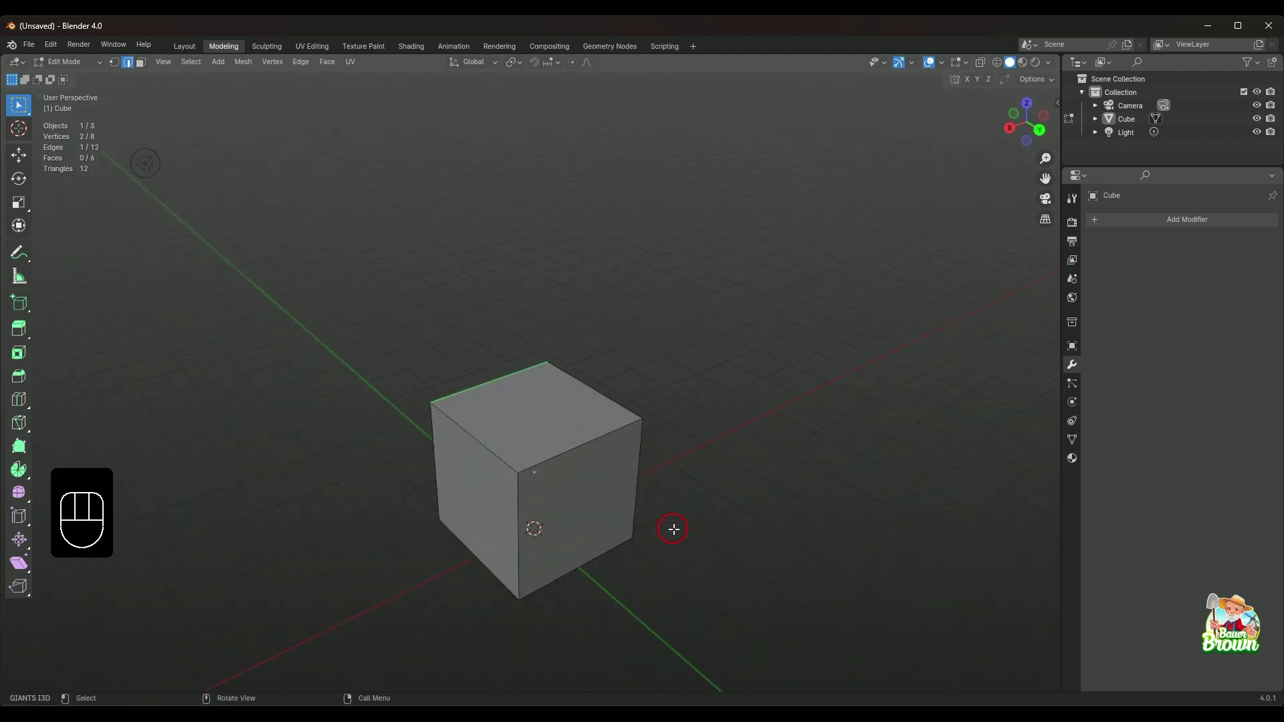
{"action": "left_click_drag", "start_coordinate": [672, 529], "coordinate": [663, 473]}
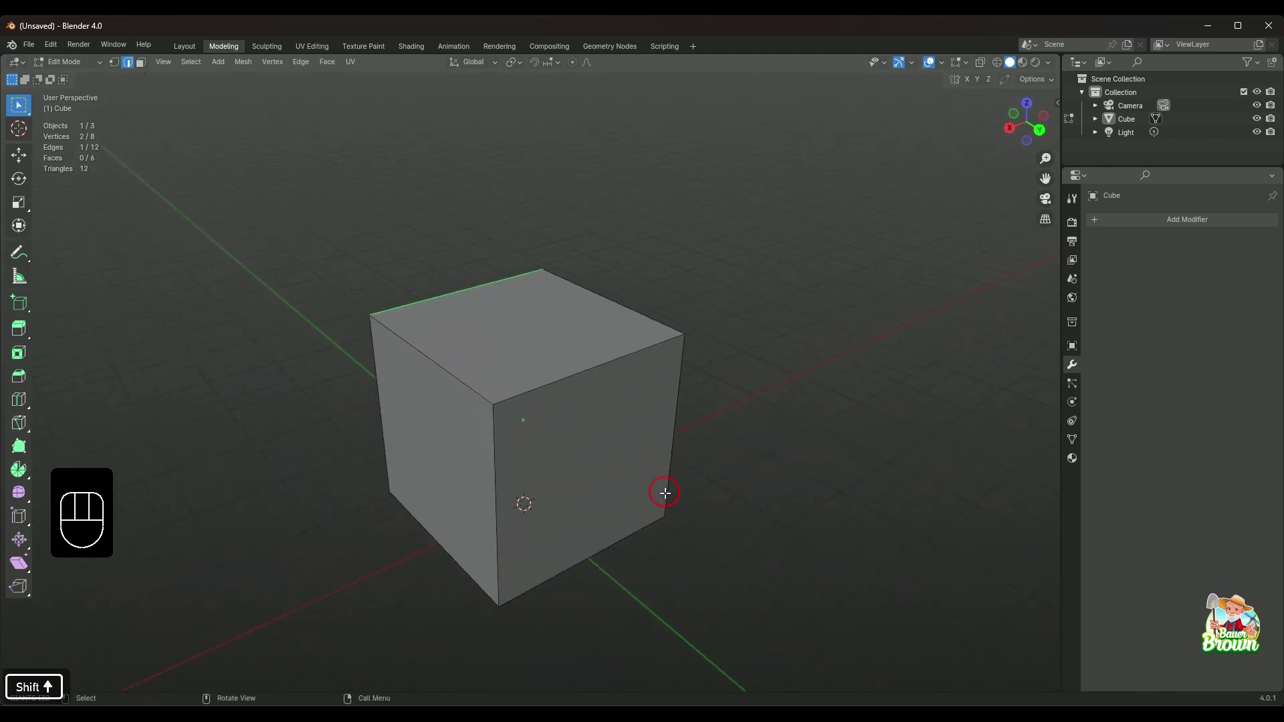
{"action": "left_click_drag", "start_coordinate": [668, 500], "coordinate": [737, 503]}
{"action": "left_click_drag", "start_coordinate": [761, 464], "coordinate": [677, 516]}
{"action": "left_click_drag", "start_coordinate": [676, 525], "coordinate": [698, 479]}
{"action": "left_click_drag", "start_coordinate": [728, 459], "coordinate": [532, 521]}
{"action": "left_click_drag", "start_coordinate": [571, 499], "coordinate": [782, 477]}
{"action": "left_click_drag", "start_coordinate": [715, 494], "coordinate": [583, 490]}
{"action": "left_click_drag", "start_coordinate": [613, 474], "coordinate": [881, 418]}
{"action": "left_click_drag", "start_coordinate": [792, 410], "coordinate": [724, 414]}
{"action": "left_click_drag", "start_coordinate": [709, 456], "coordinate": [758, 484]}
{"action": "left_click_drag", "start_coordinate": [769, 462], "coordinate": [714, 480]}
{"action": "left_click_drag", "start_coordinate": [731, 510], "coordinate": [765, 485]}
{"action": "left_click_drag", "start_coordinate": [752, 442], "coordinate": [706, 484]}
{"action": "middle_click", "coordinate": [700, 500]}
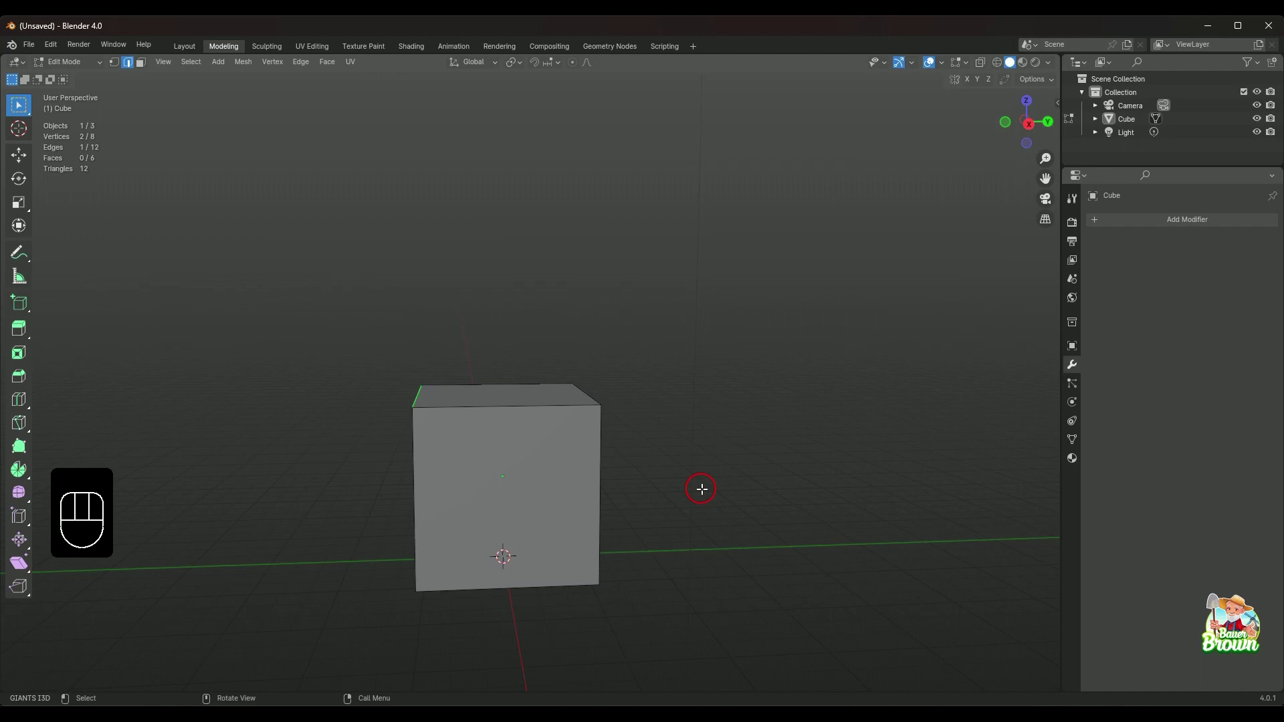
{"action": "left_click_drag", "start_coordinate": [719, 338], "coordinate": [708, 390]}
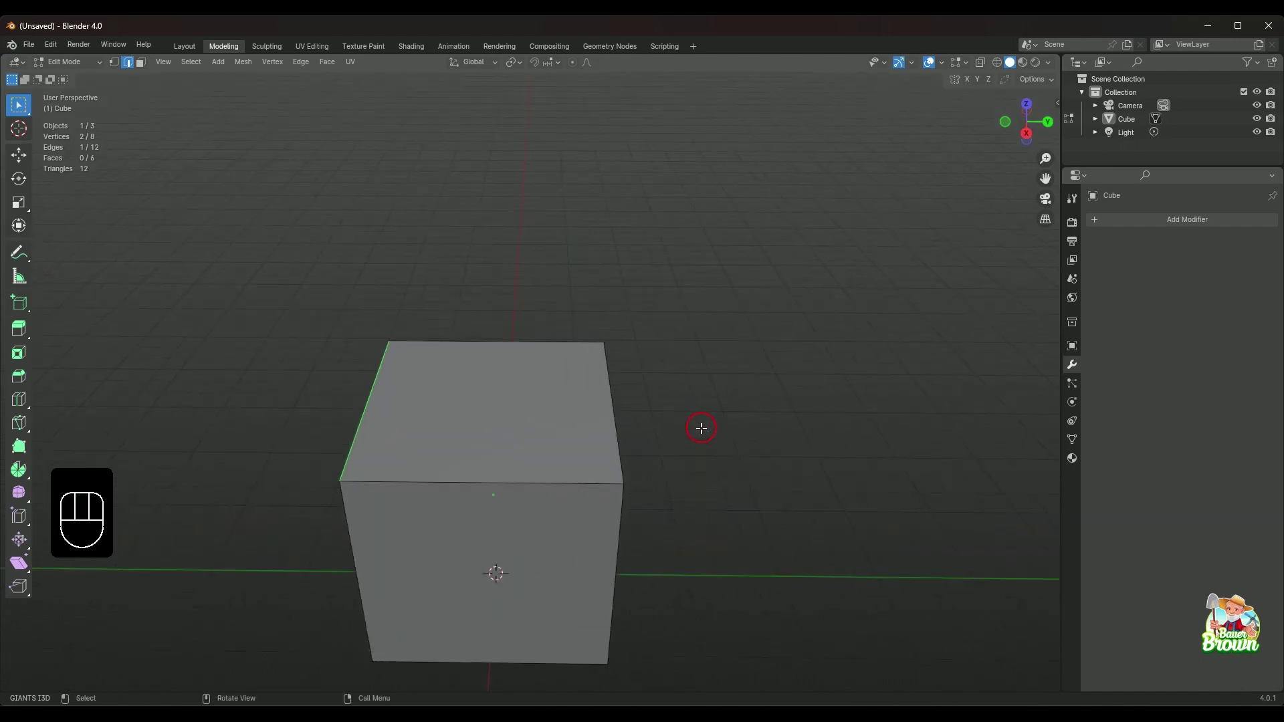
{"action": "left_click_drag", "start_coordinate": [704, 437], "coordinate": [745, 444]}
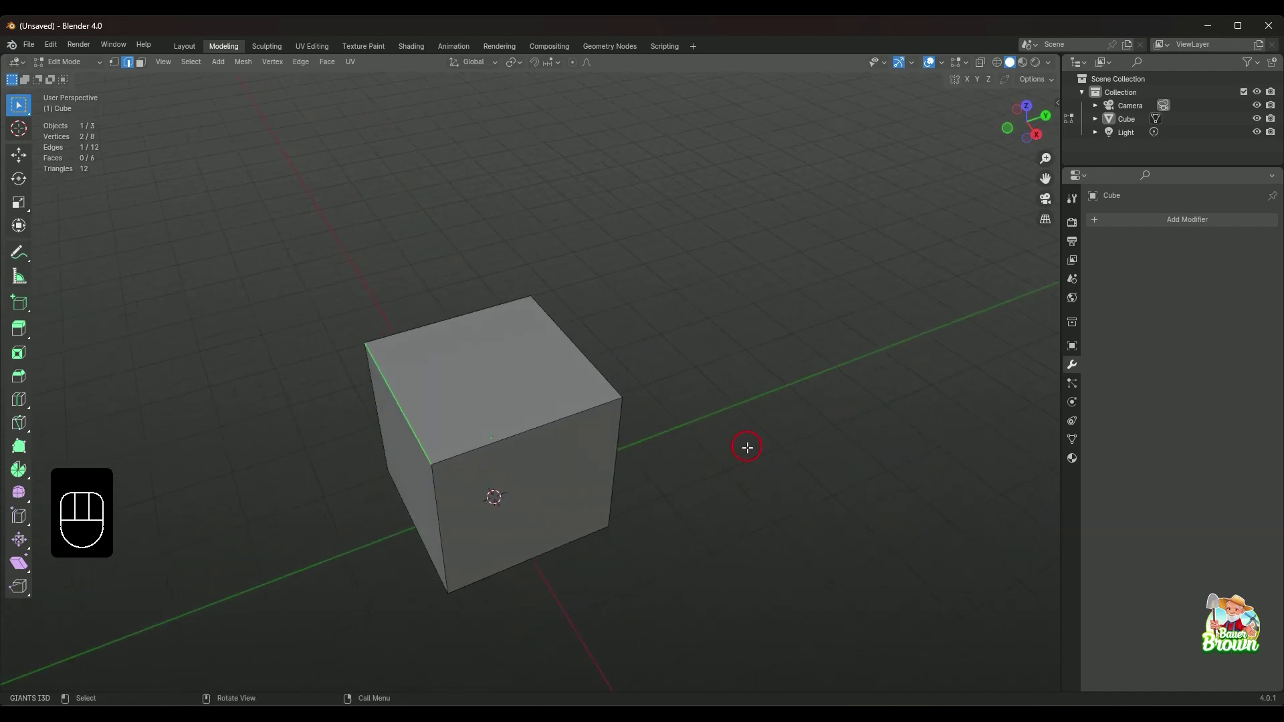
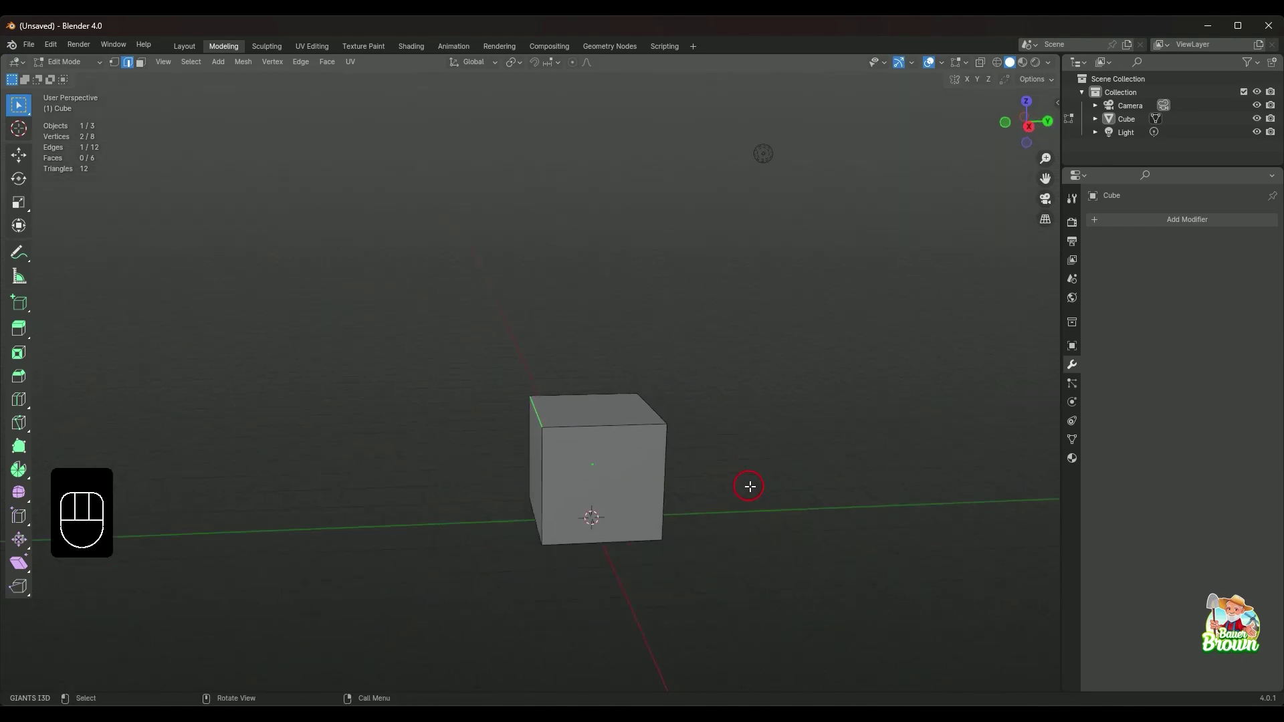
{"action": "left_click_drag", "start_coordinate": [758, 376], "coordinate": [779, 581]}
{"action": "left_click_drag", "start_coordinate": [765, 529], "coordinate": [544, 521]}
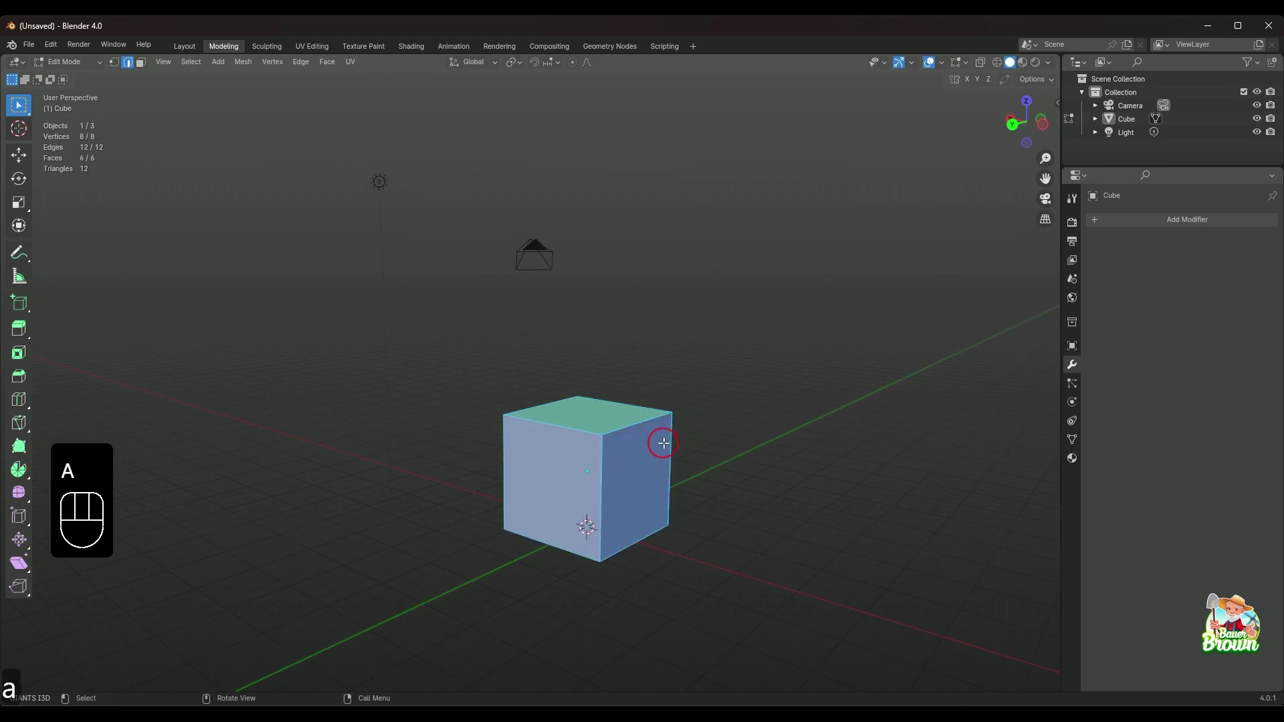
{"action": "key", "text": "ctrl+b"}
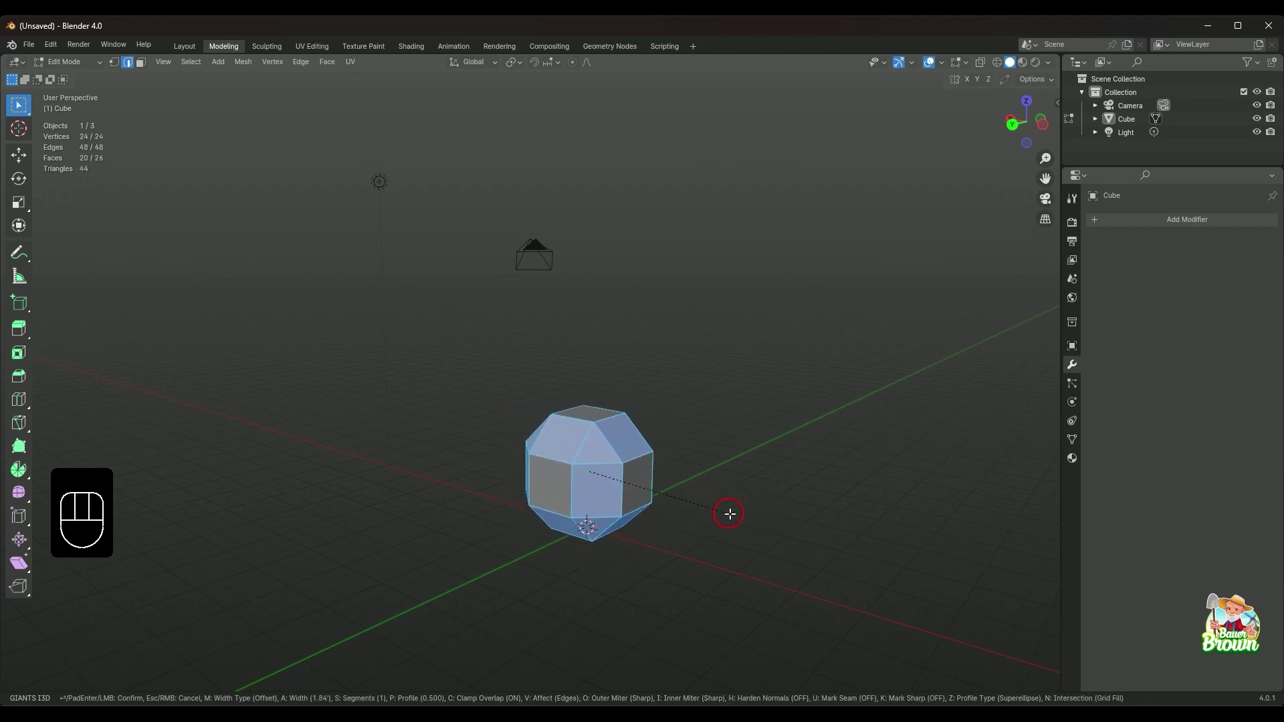
{"action": "left_click_drag", "start_coordinate": [705, 516], "coordinate": [746, 541]}
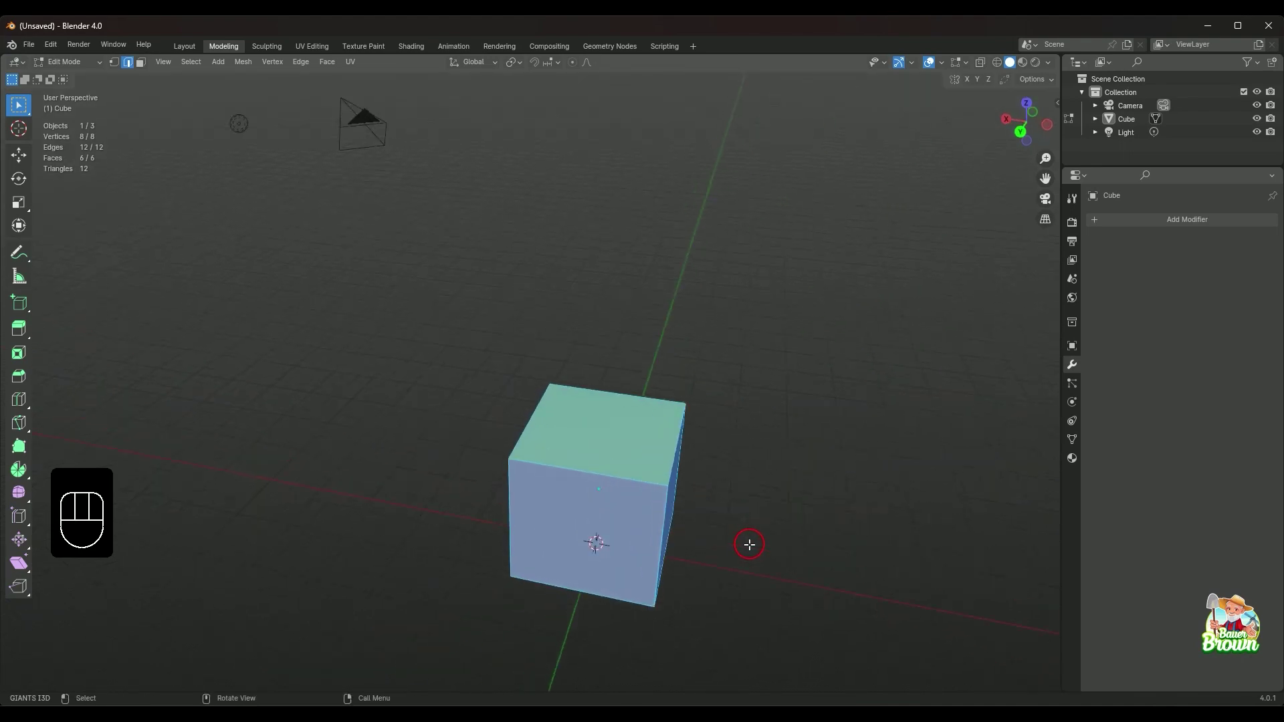
{"action": "left_click_drag", "start_coordinate": [746, 542], "coordinate": [747, 508]}
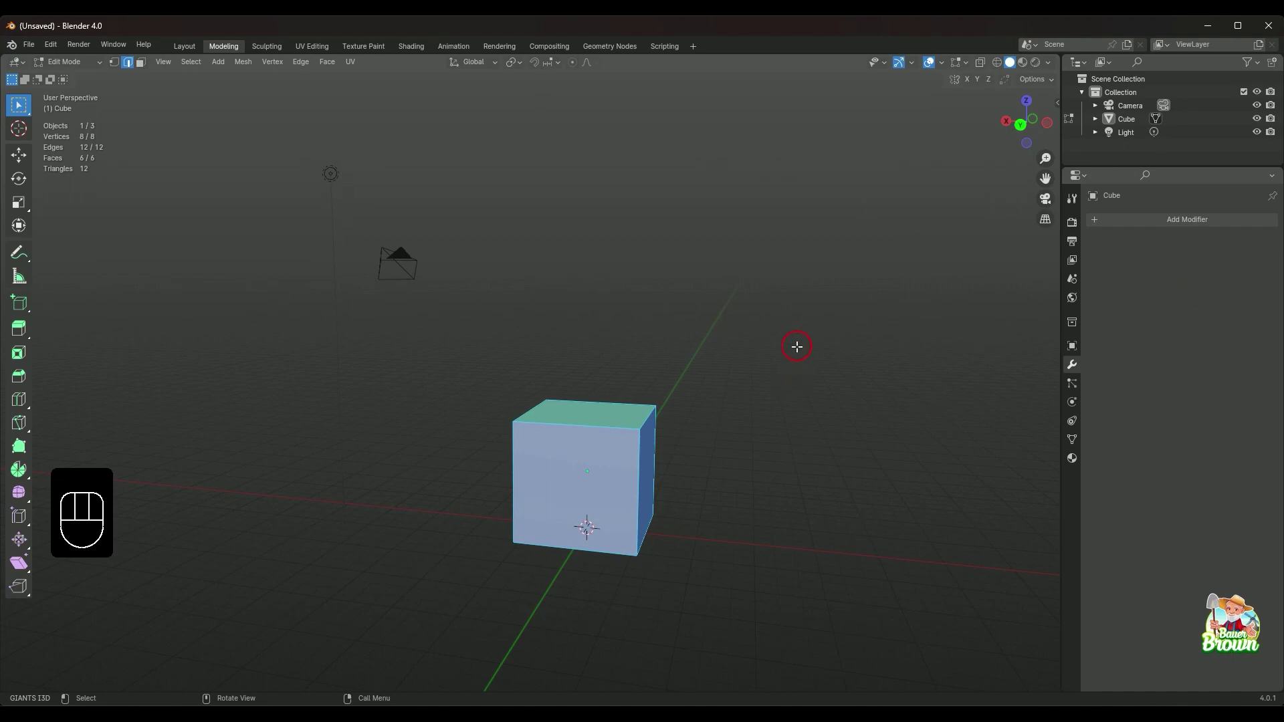
{"action": "left_click_drag", "start_coordinate": [795, 349], "coordinate": [790, 388]}
{"action": "left_click_drag", "start_coordinate": [799, 376], "coordinate": [784, 404]}
{"action": "left_click_drag", "start_coordinate": [799, 444], "coordinate": [692, 453]}
{"action": "left_click_drag", "start_coordinate": [696, 438], "coordinate": [719, 352]}
{"action": "left_click_drag", "start_coordinate": [730, 377], "coordinate": [715, 383]}
{"action": "left_click_drag", "start_coordinate": [783, 416], "coordinate": [763, 395]}
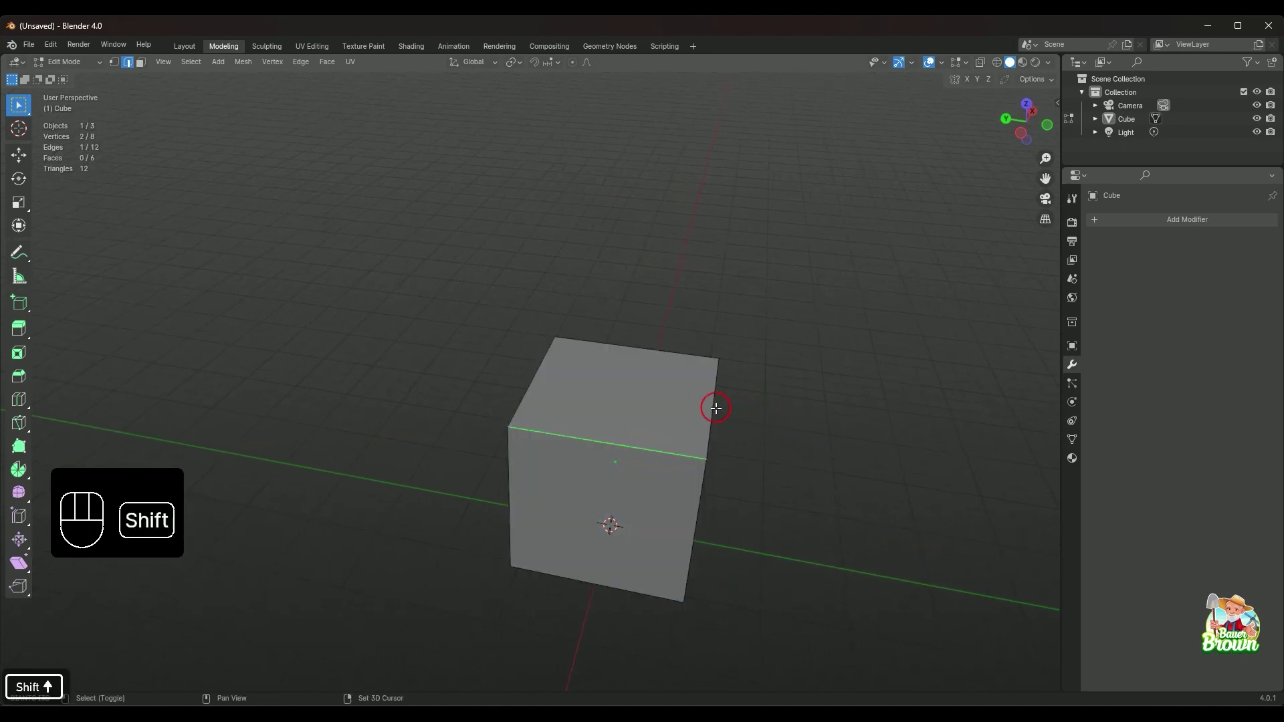
- Add a third top-corner edge to the selection and start a trial bevel on the corner edges
{"action": "left_click", "coordinate": [714, 405]}
{"action": "left_click_drag", "start_coordinate": [739, 509], "coordinate": [688, 482]}
{"action": "key", "text": "ctrl+b"}
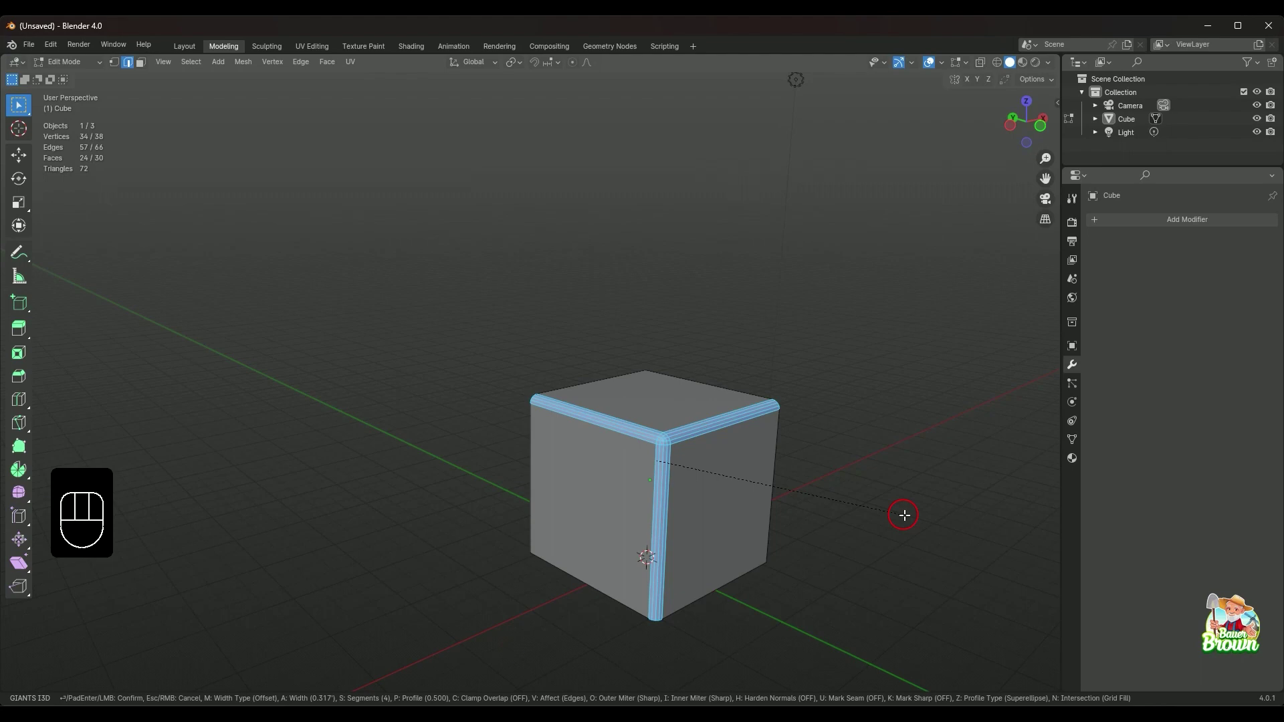
- Cancel the bevel and orbit to look down on the cube's top face, selecting it in Face mode
{"action": "left_click_drag", "start_coordinate": [857, 458], "coordinate": [847, 503]}
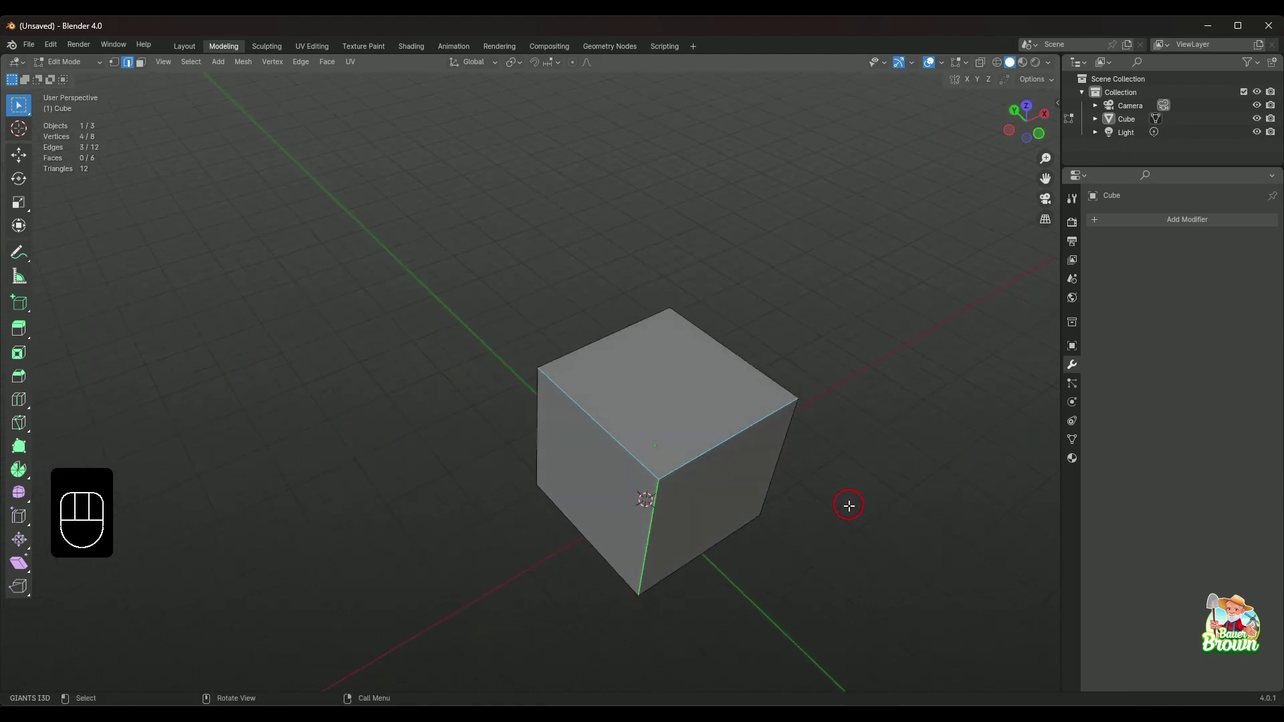
{"action": "left_click_drag", "start_coordinate": [870, 499], "coordinate": [756, 530]}
{"action": "left_click_drag", "start_coordinate": [742, 514], "coordinate": [667, 511]}
{"action": "left_click_drag", "start_coordinate": [733, 481], "coordinate": [684, 455]}
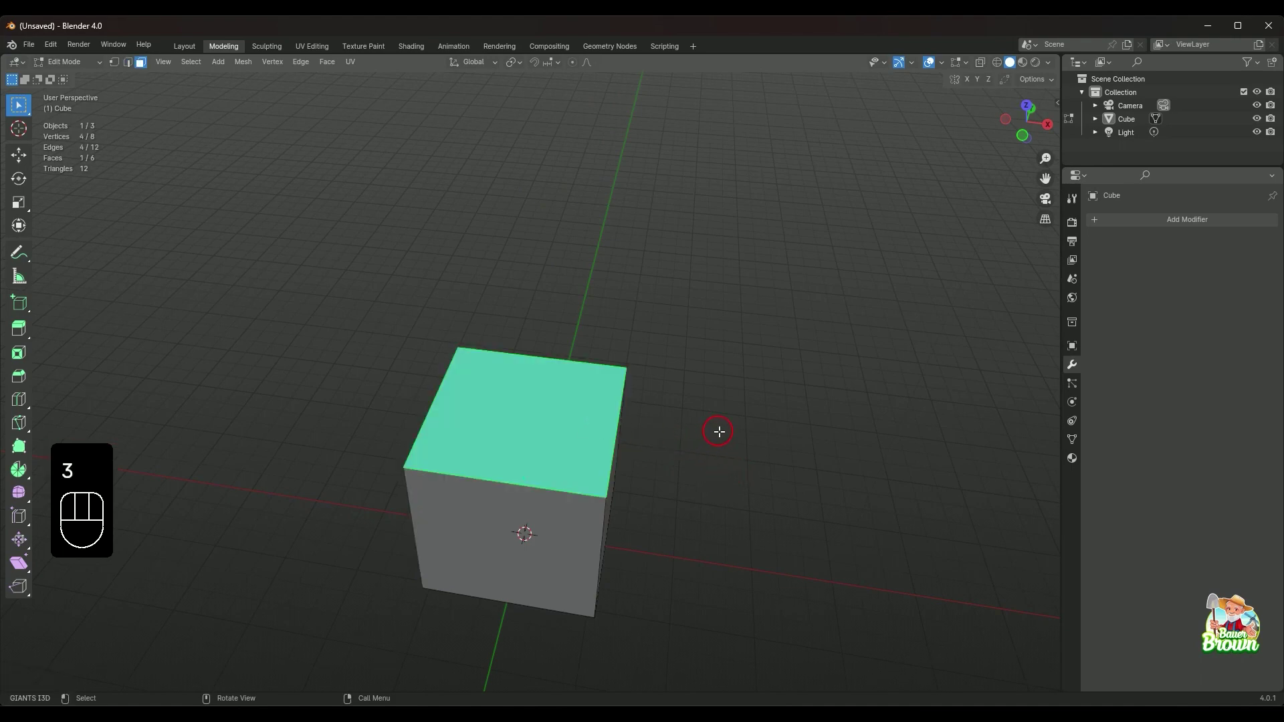
{"action": "key", "text": "ctrl+b"}
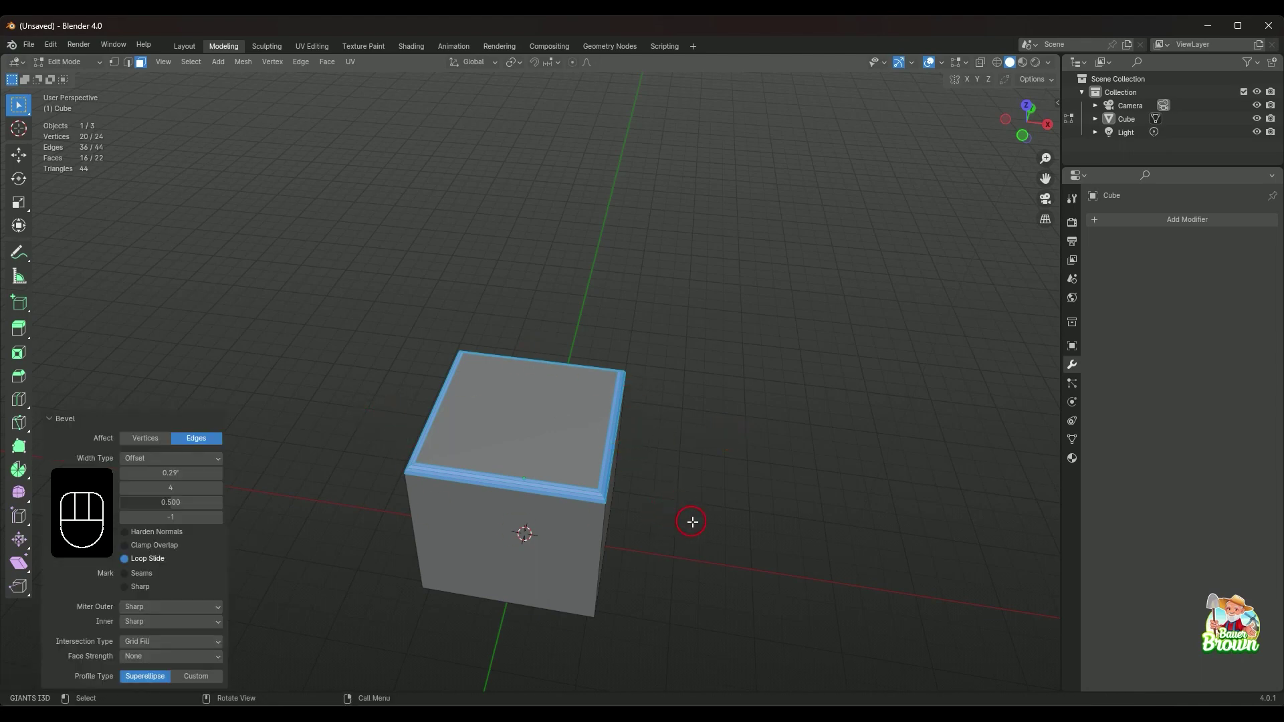
{"action": "key", "text": "ctrl+z"}
{"action": "key", "text": "2"}
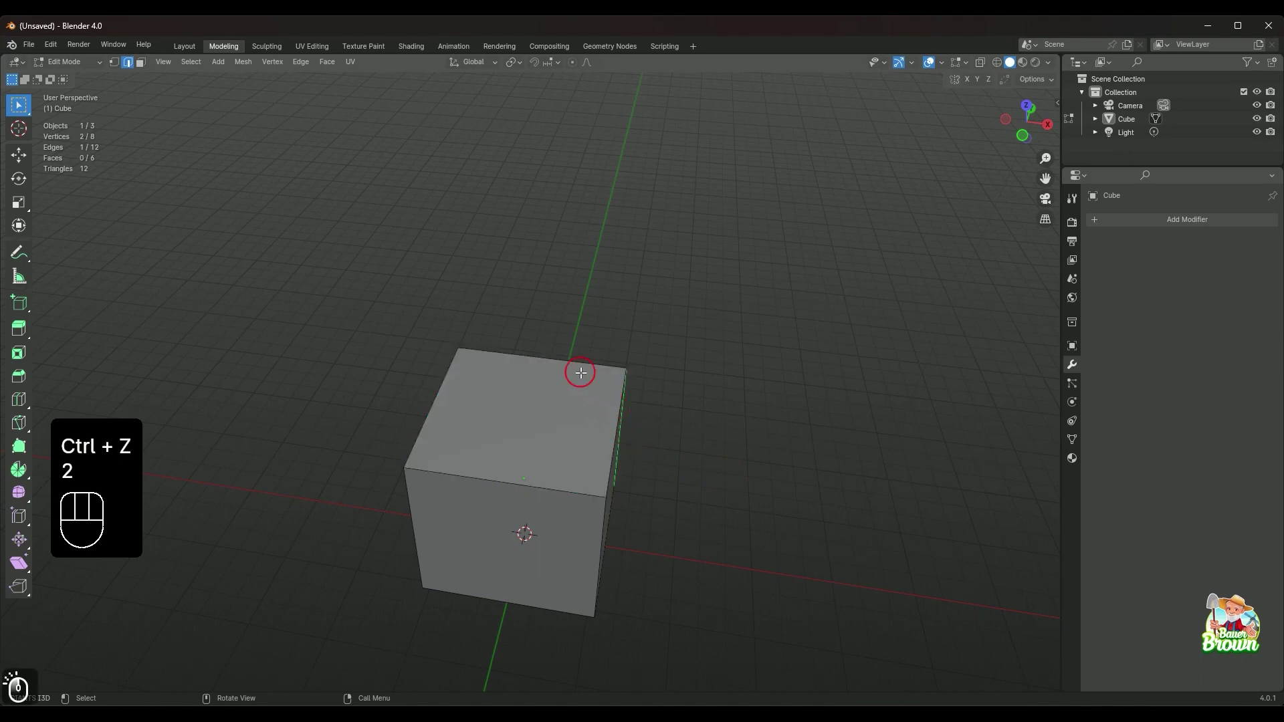
{"action": "left_click", "coordinate": [452, 385]}
{"action": "left_click", "coordinate": [457, 466]}
{"action": "left_click", "coordinate": [606, 440]}
{"action": "key", "text": "ctrl+b"}
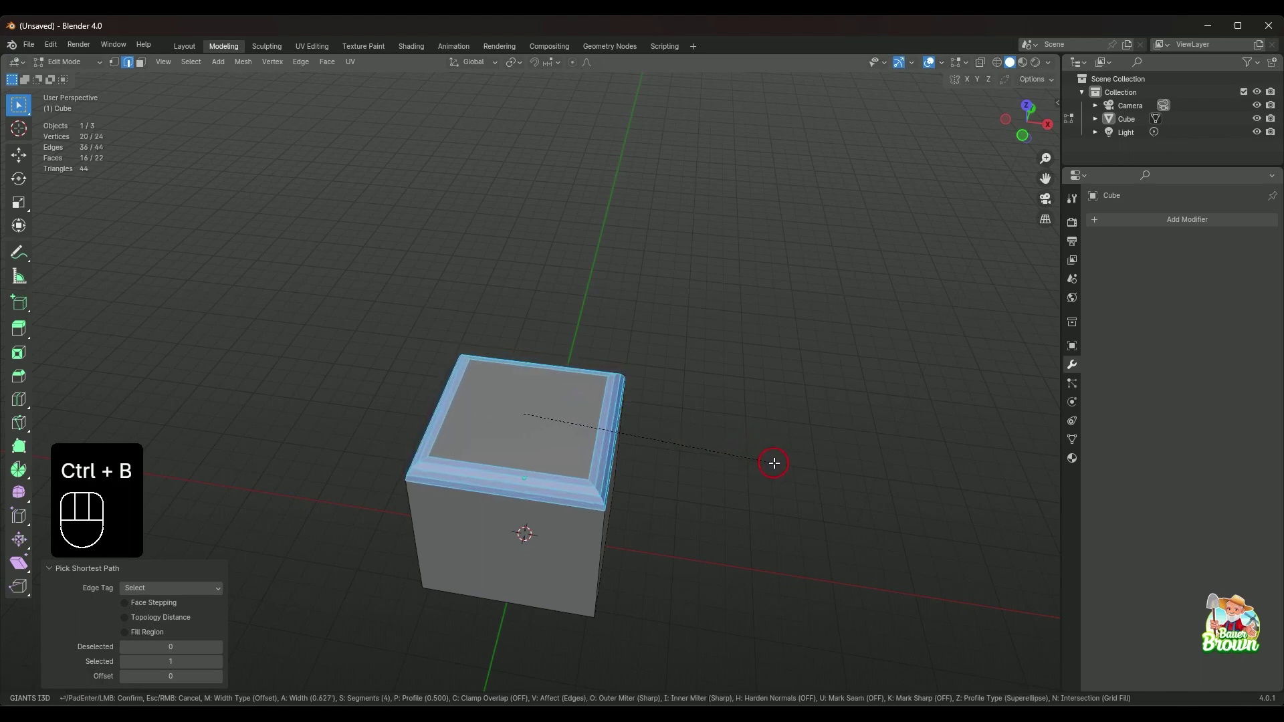
{"action": "left_click_drag", "start_coordinate": [764, 481], "coordinate": [681, 438]}
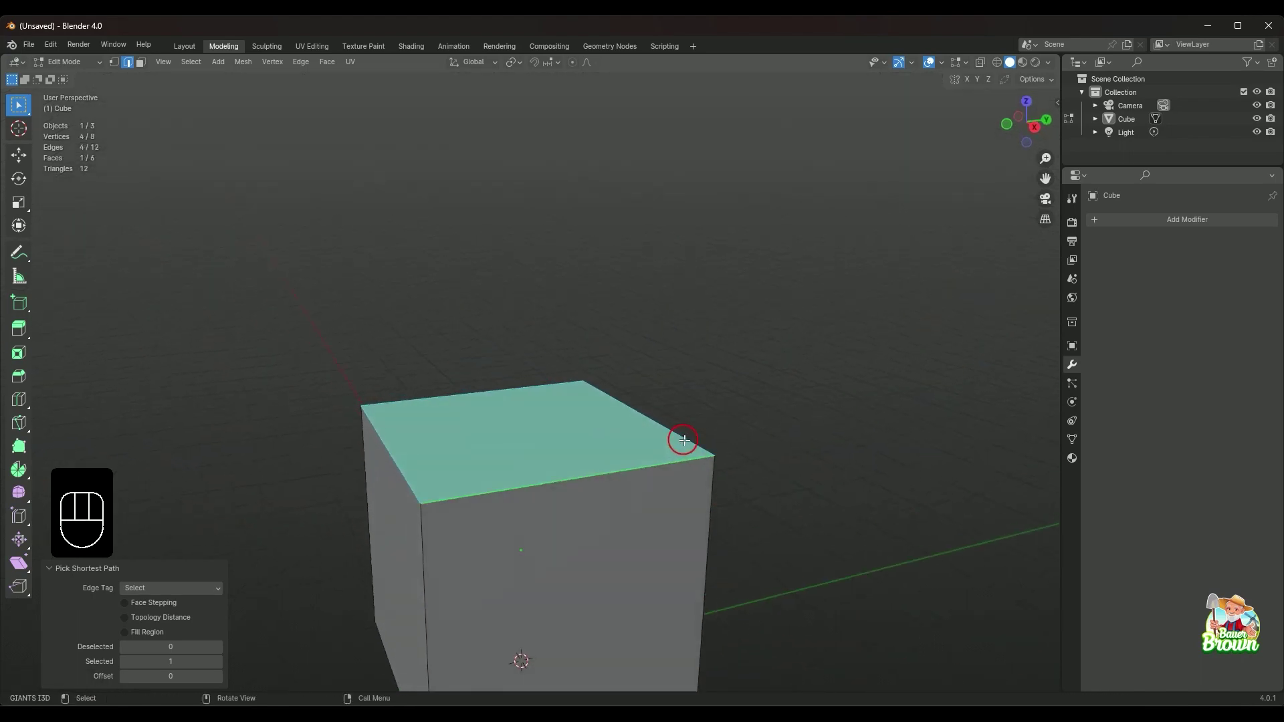
{"action": "left_click_drag", "start_coordinate": [800, 444], "coordinate": [624, 501]}
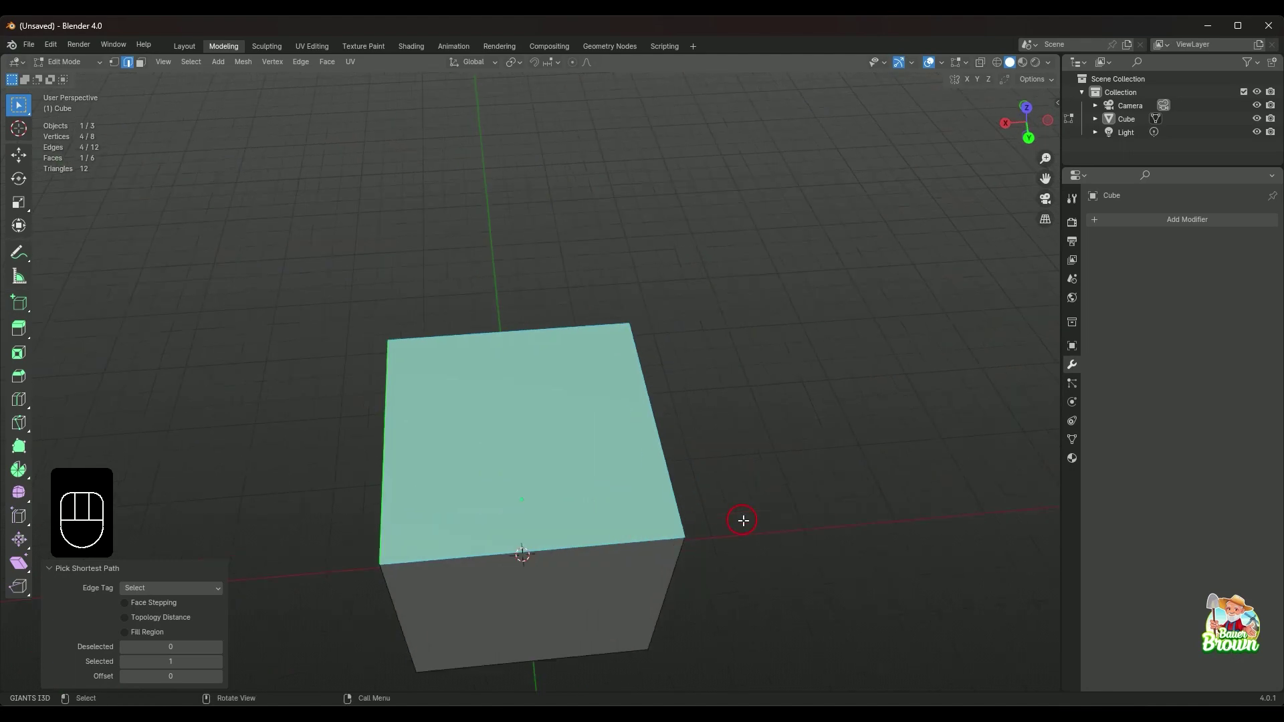
{"action": "left_click_drag", "start_coordinate": [740, 509], "coordinate": [759, 451]}
{"action": "left_click_drag", "start_coordinate": [701, 481], "coordinate": [783, 504]}
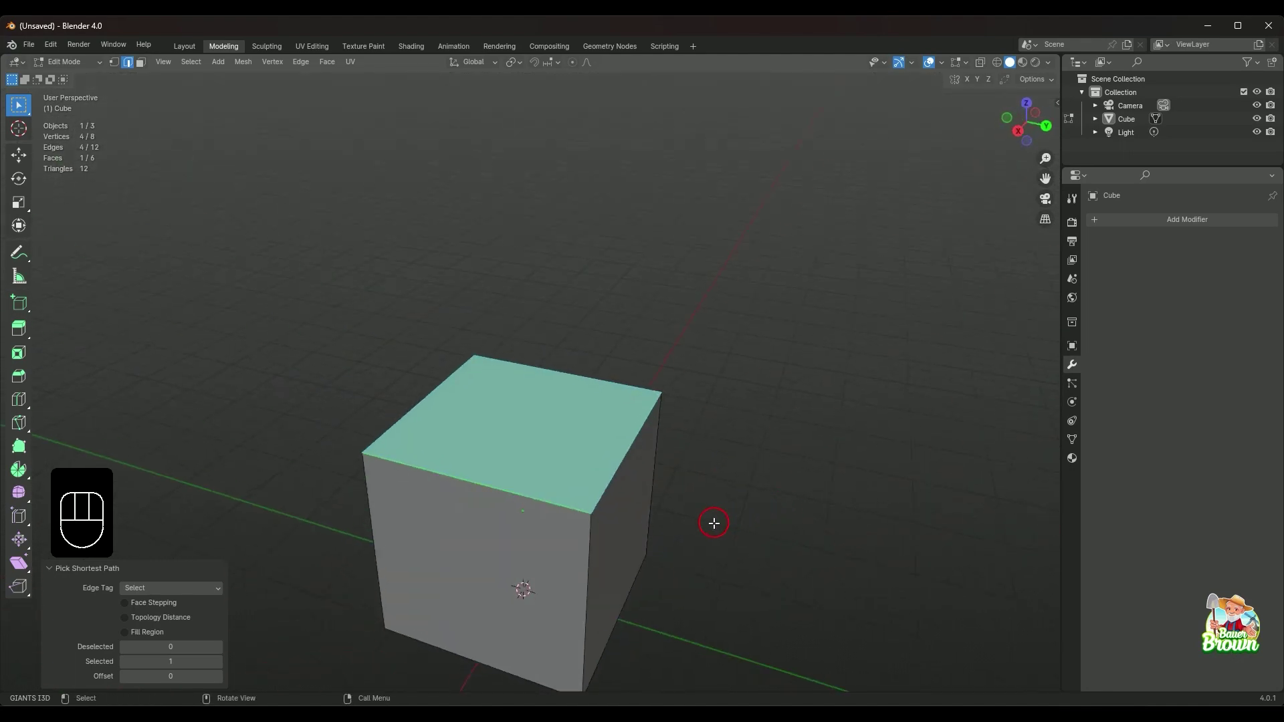
{"action": "left_click_drag", "start_coordinate": [719, 512], "coordinate": [738, 489]}
{"action": "left_click_drag", "start_coordinate": [784, 486], "coordinate": [688, 528]}
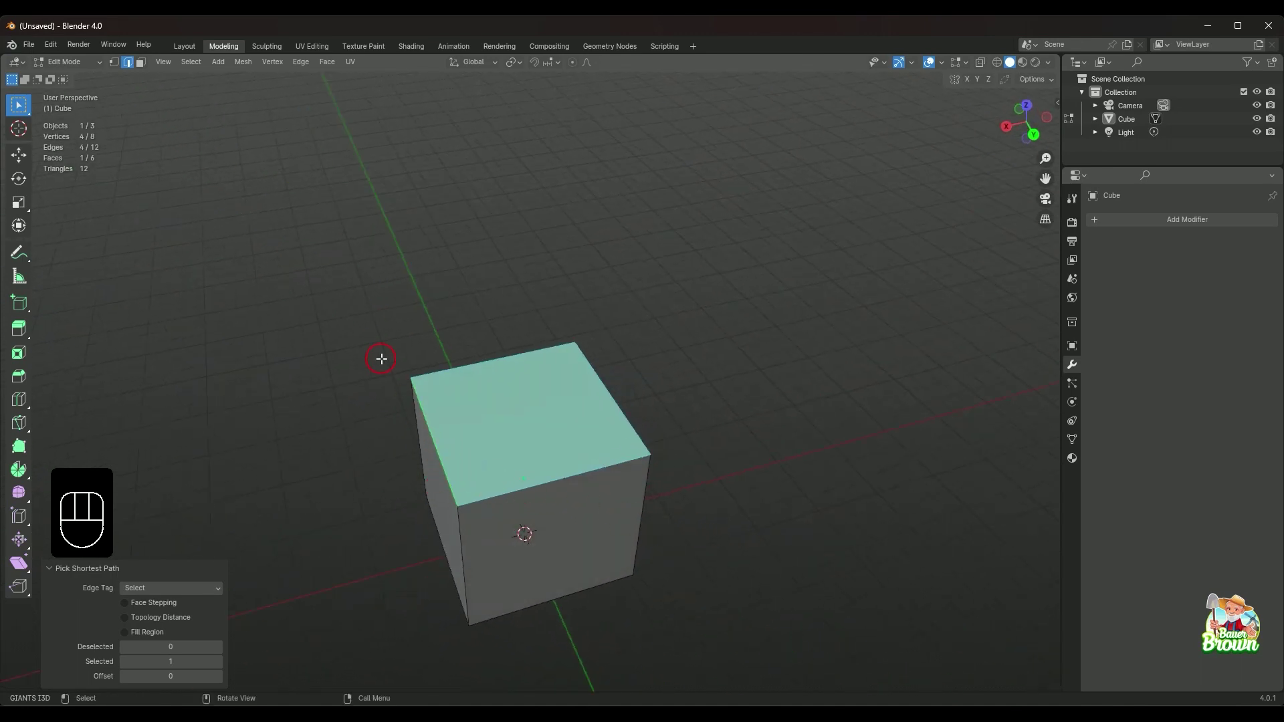
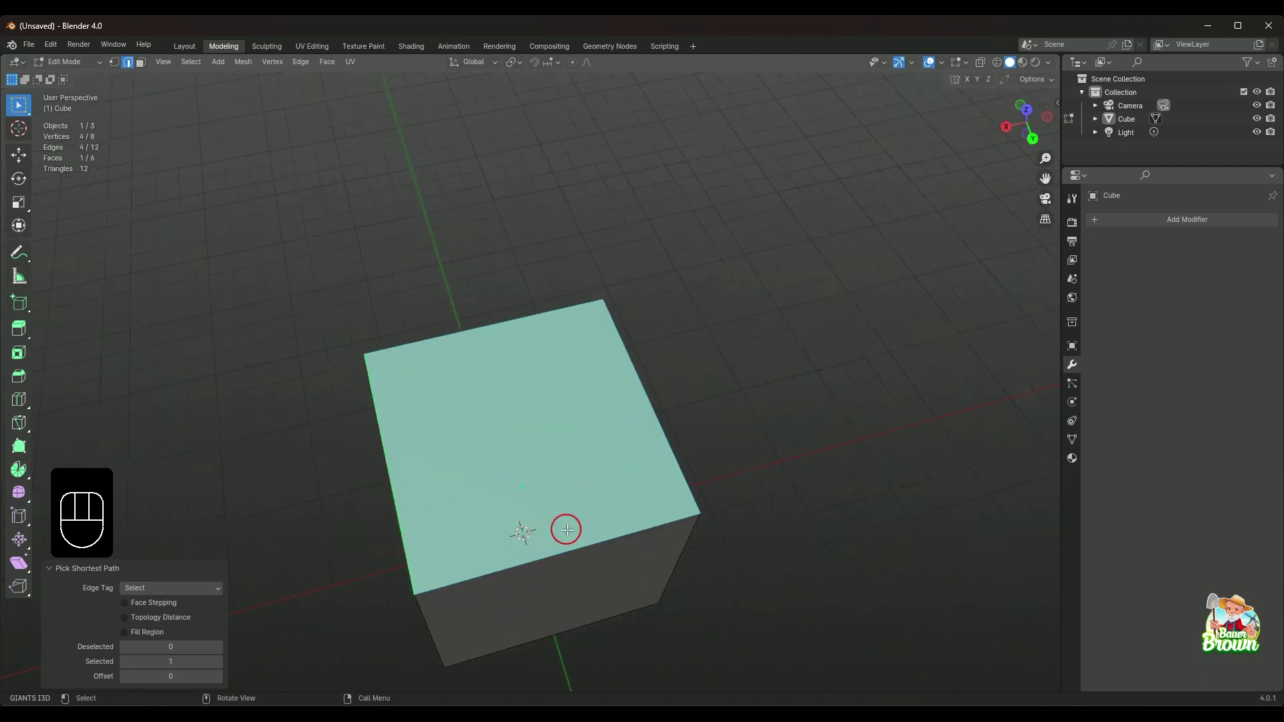
{"action": "left_click_drag", "start_coordinate": [565, 532], "coordinate": [537, 493]}
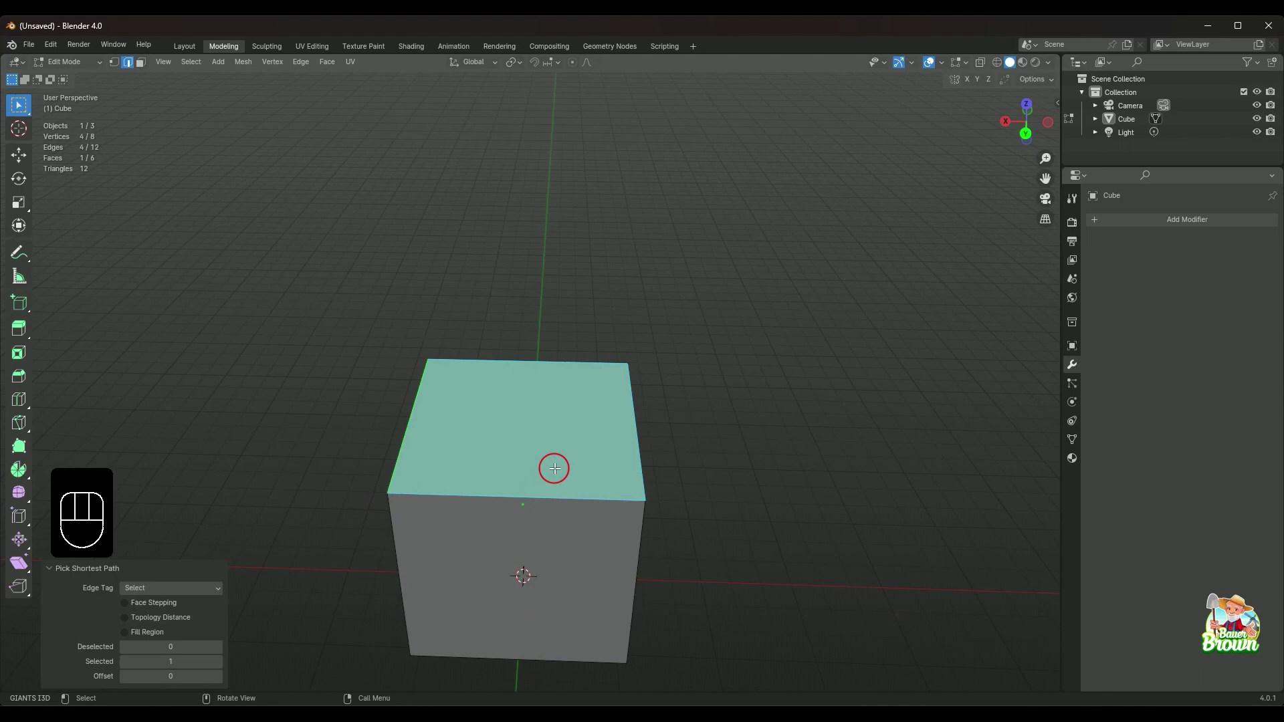
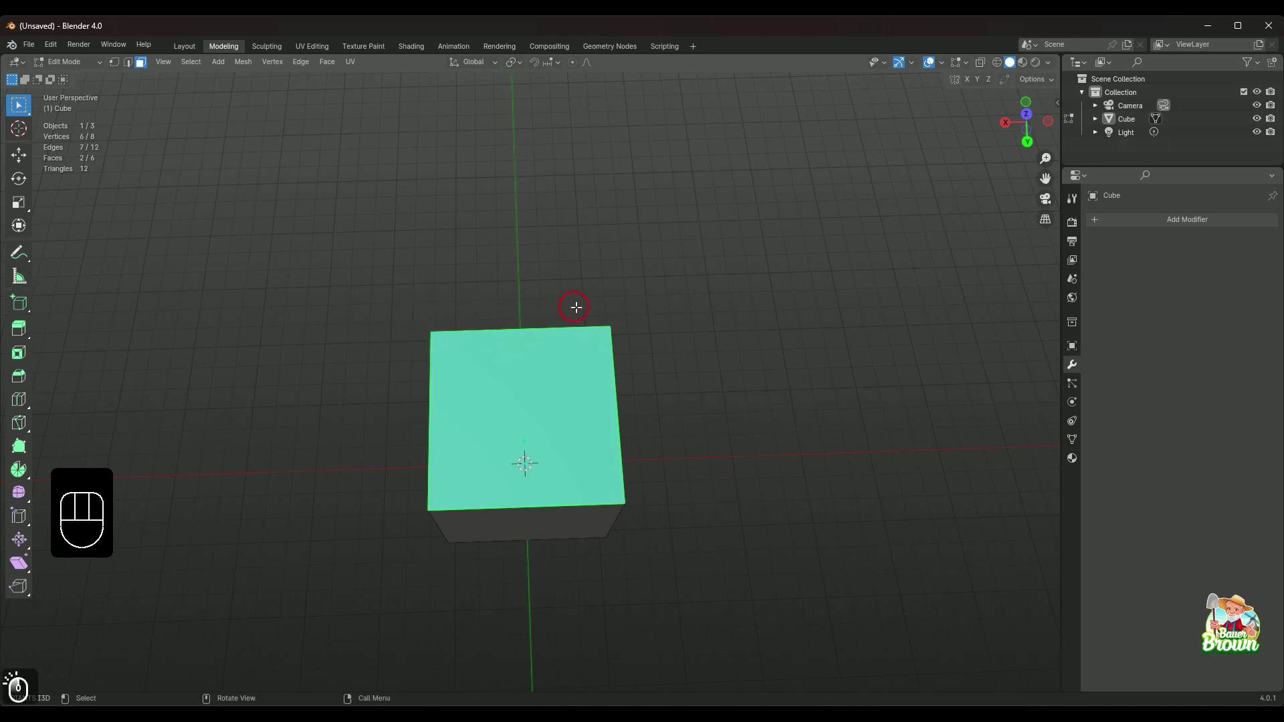
{"action": "left_click", "coordinate": [595, 310]}
{"action": "left_click", "coordinate": [467, 516]}
{"action": "left_click", "coordinate": [646, 514]}
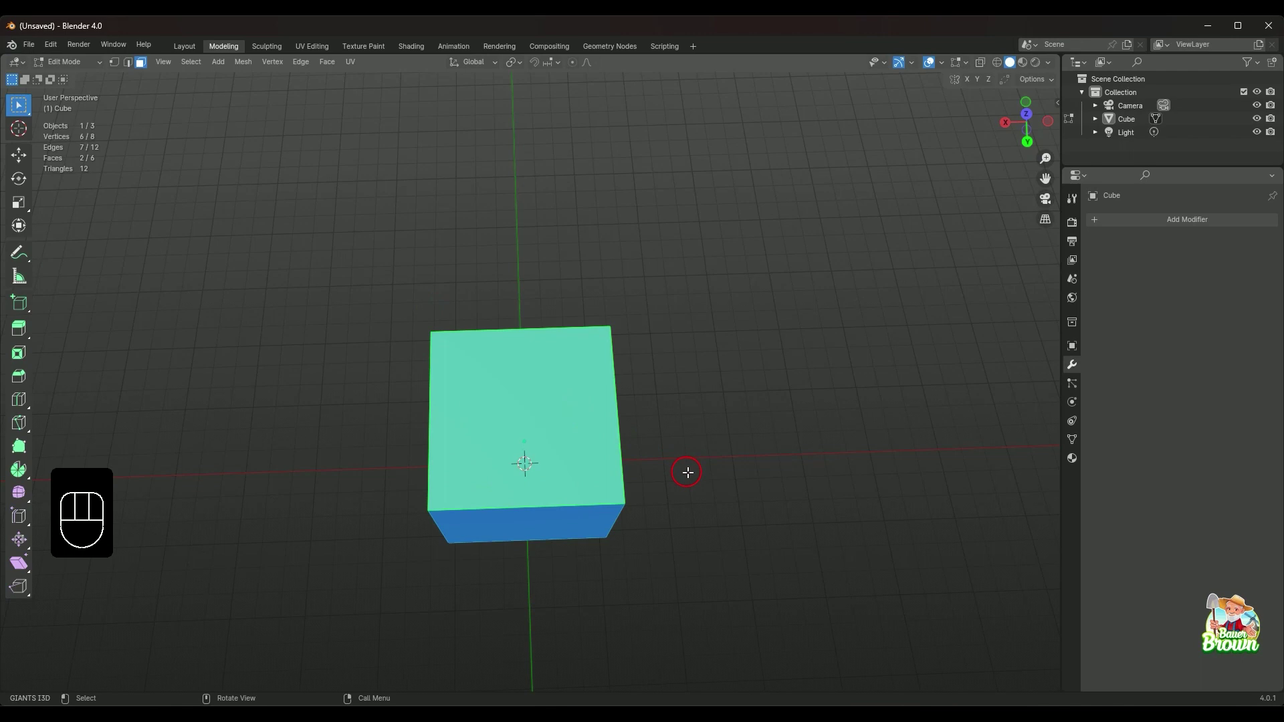
{"action": "left_click_drag", "start_coordinate": [693, 472], "coordinate": [694, 441]}
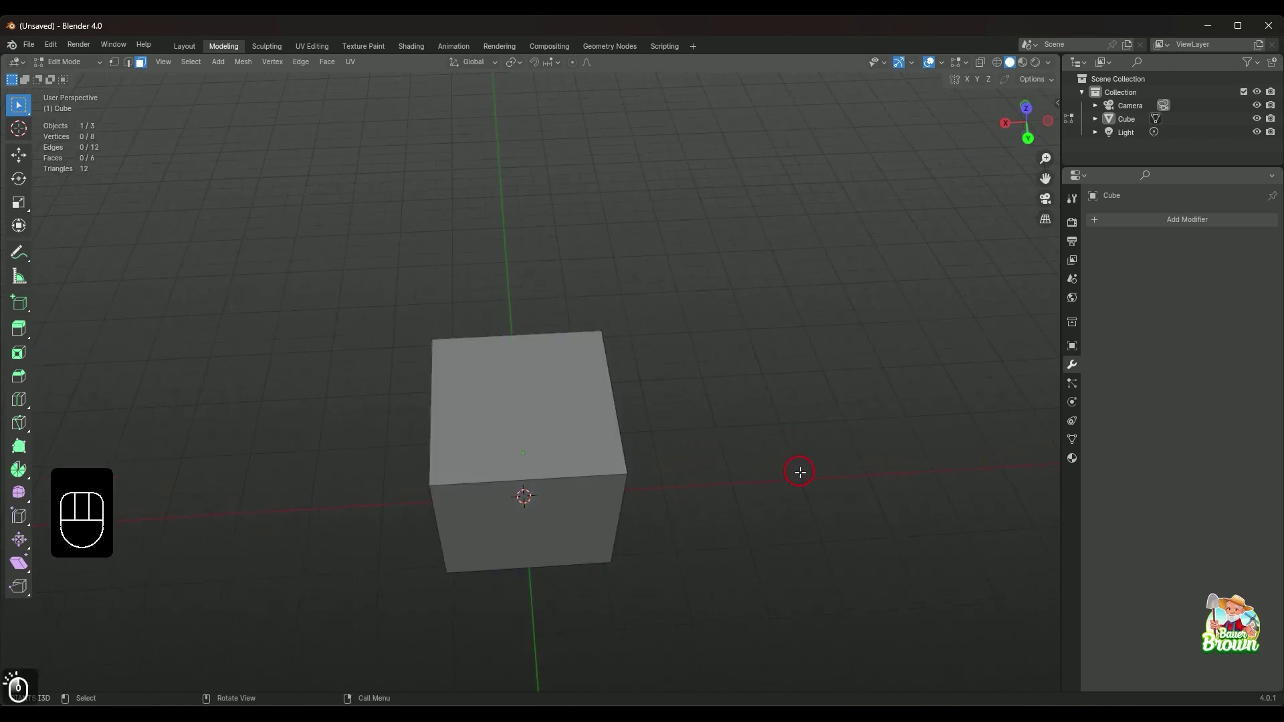
{"action": "left_click_drag", "start_coordinate": [789, 480], "coordinate": [741, 448]}
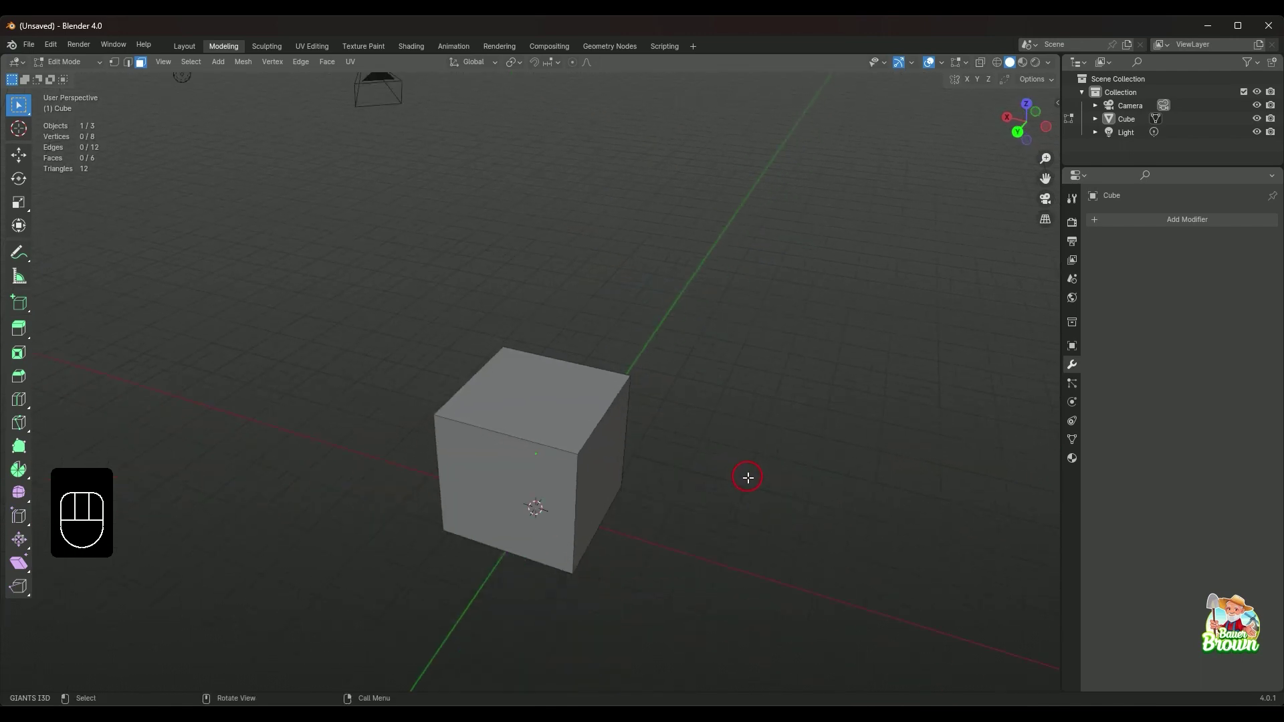
{"action": "left_click_drag", "start_coordinate": [737, 508], "coordinate": [759, 484]}
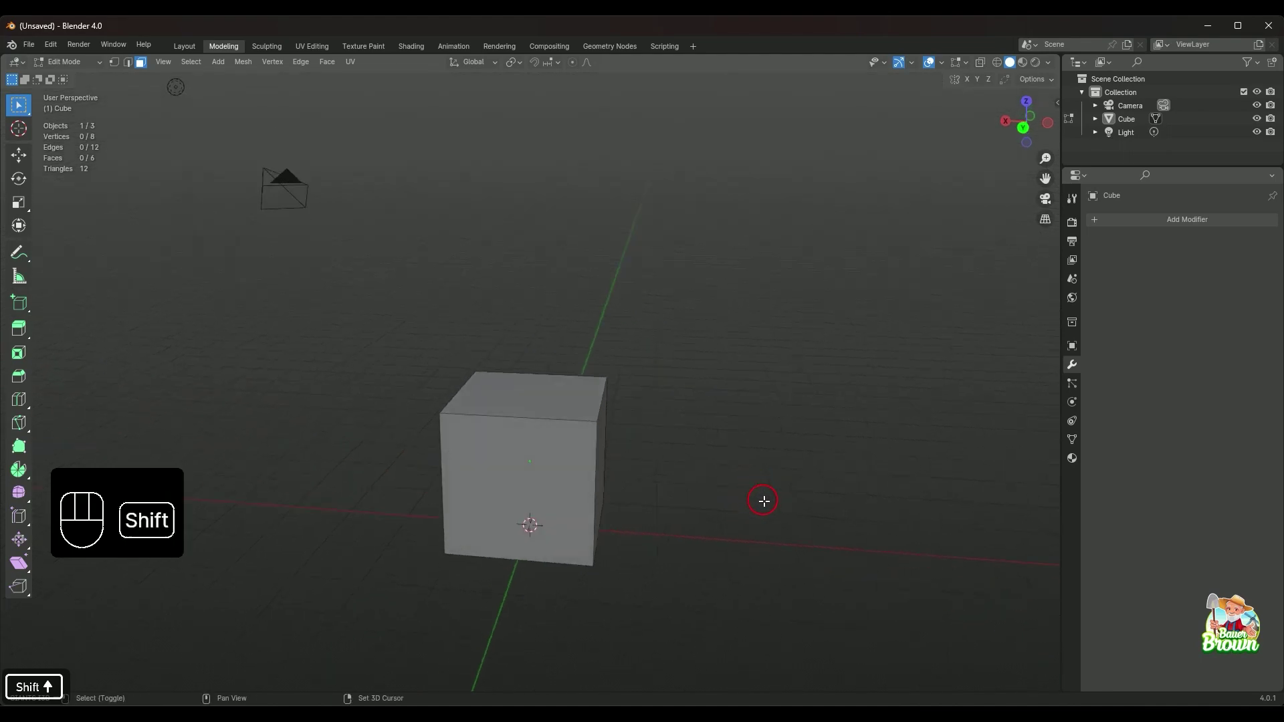
{"action": "left_click_drag", "start_coordinate": [760, 501], "coordinate": [706, 444]}
{"action": "left_click_drag", "start_coordinate": [709, 471], "coordinate": [663, 479]}
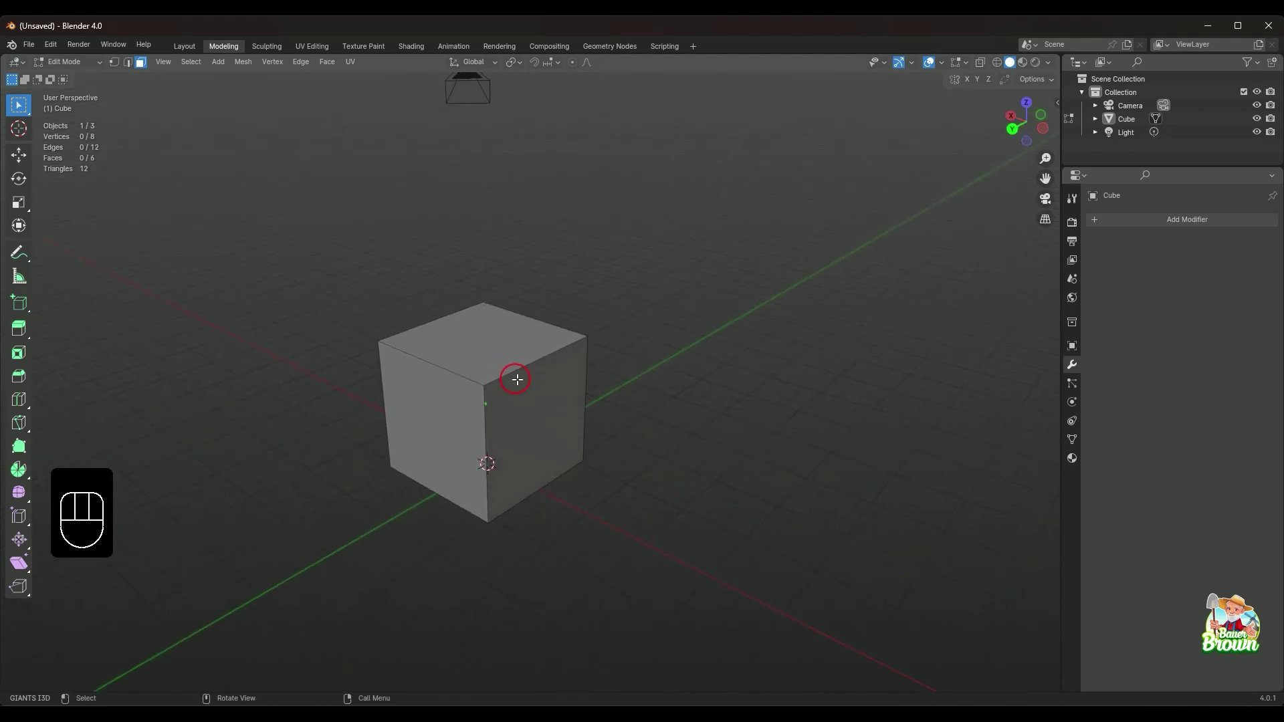
{"action": "type", "text": "2"}
{"action": "left_click", "coordinate": [515, 368]}
{"action": "left_click", "coordinate": [484, 447]}
{"action": "type", "text": "2"}
{"action": "left_click", "coordinate": [543, 479]}
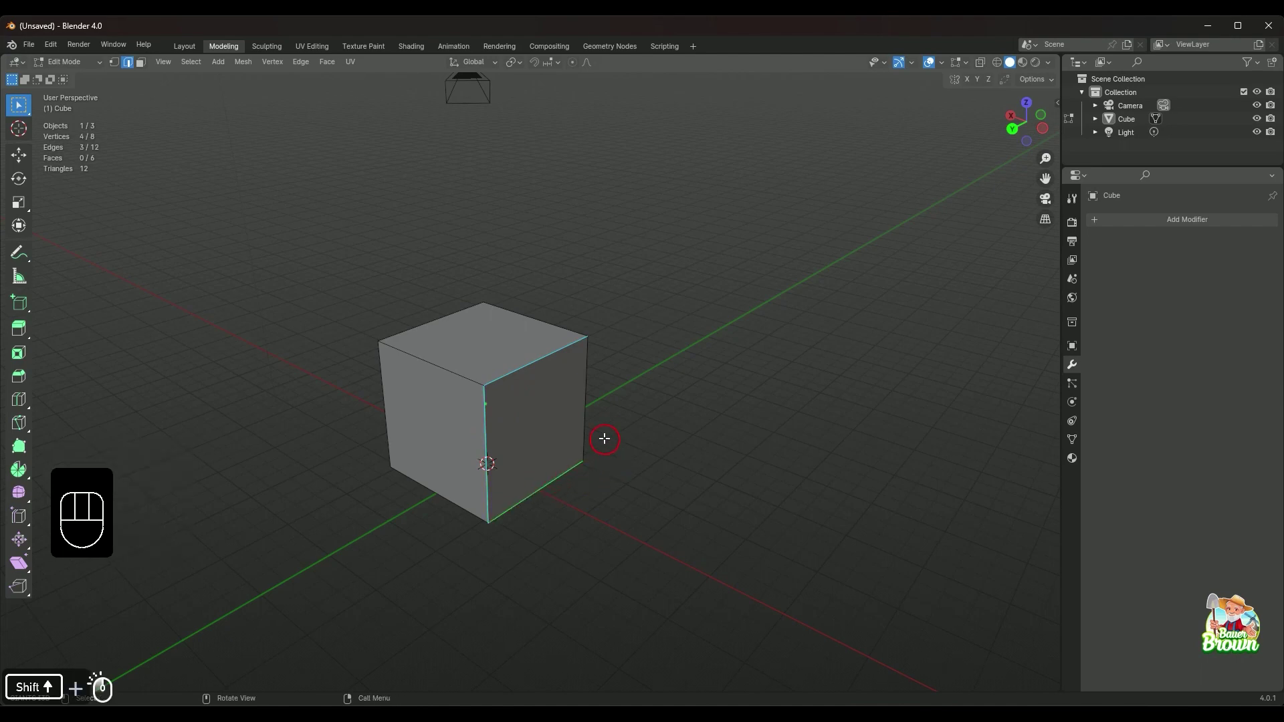
{"action": "left_click", "coordinate": [587, 410]}
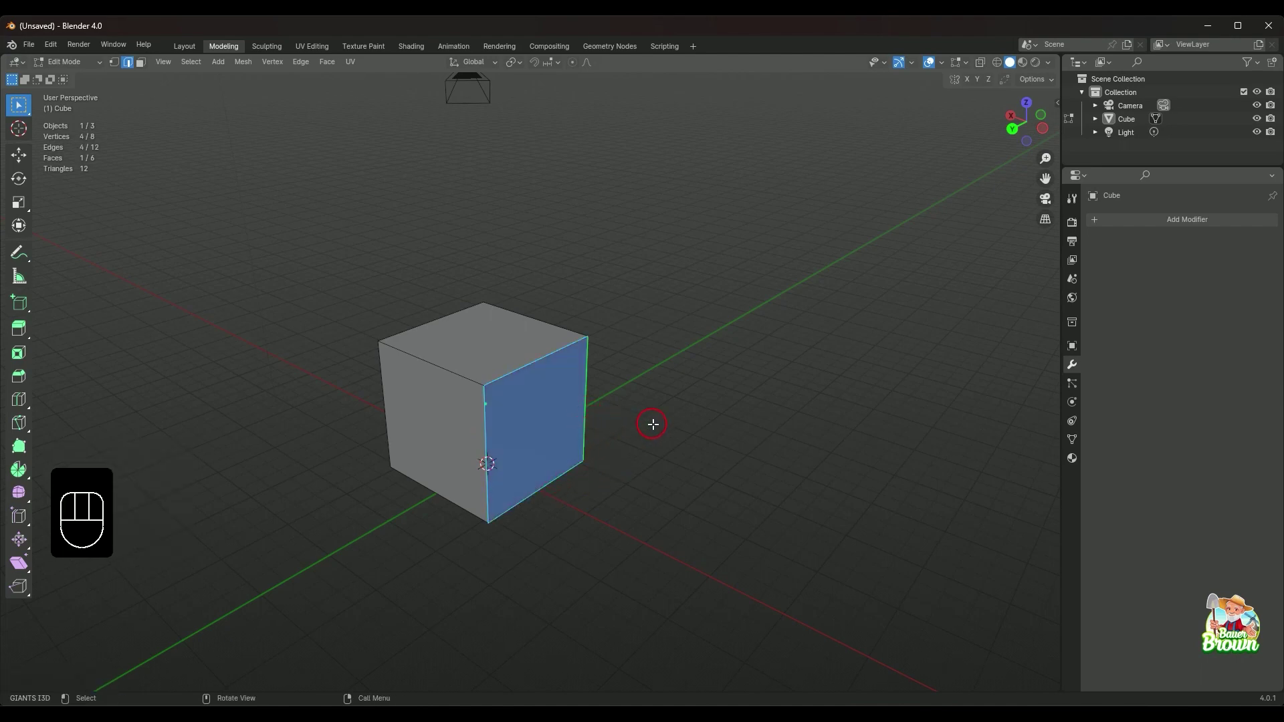
{"action": "key", "text": "ctrl+b"}
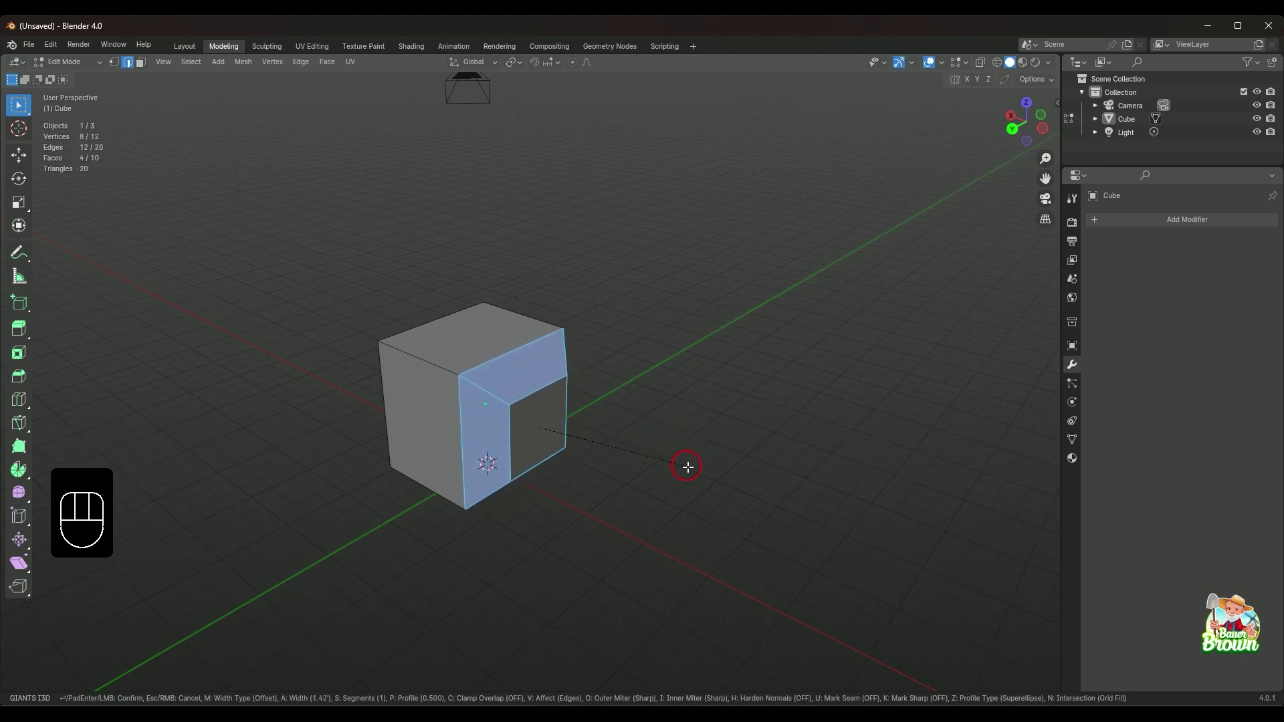
{"action": "left_click_drag", "start_coordinate": [647, 441], "coordinate": [466, 473]}
{"action": "key", "text": "ctrl+z"}
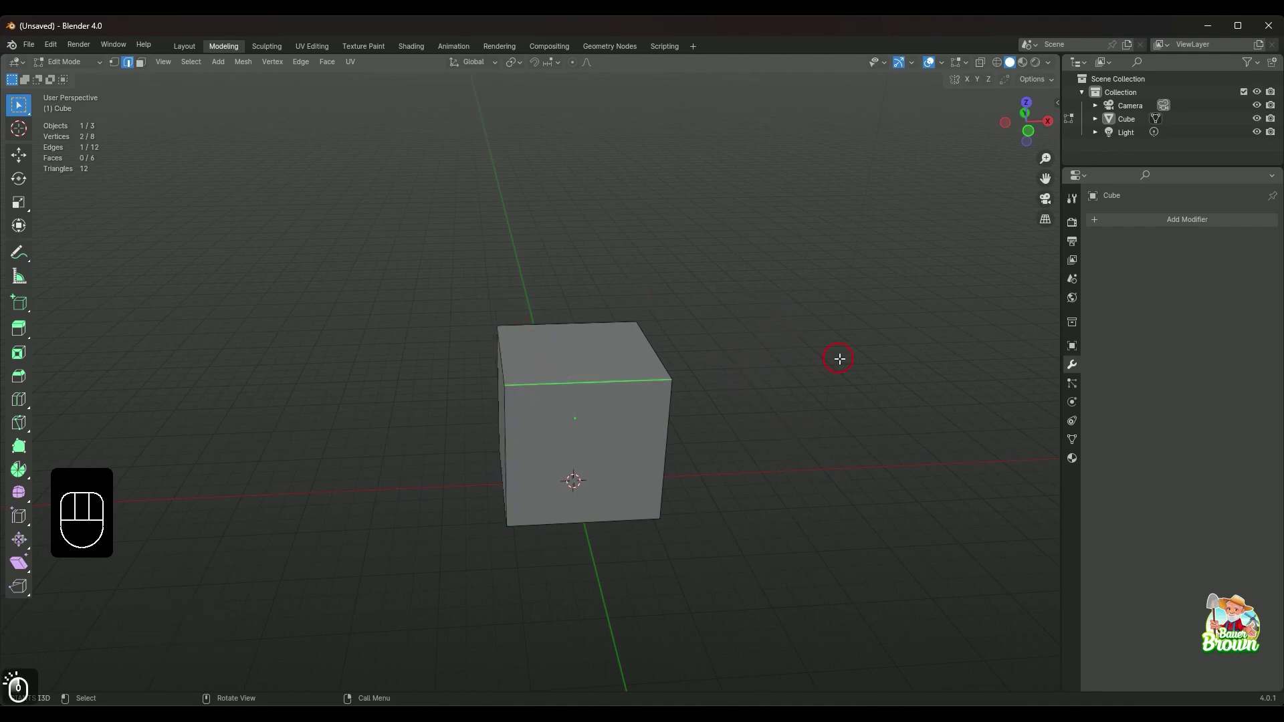
{"action": "left_click_drag", "start_coordinate": [836, 374], "coordinate": [823, 414]}
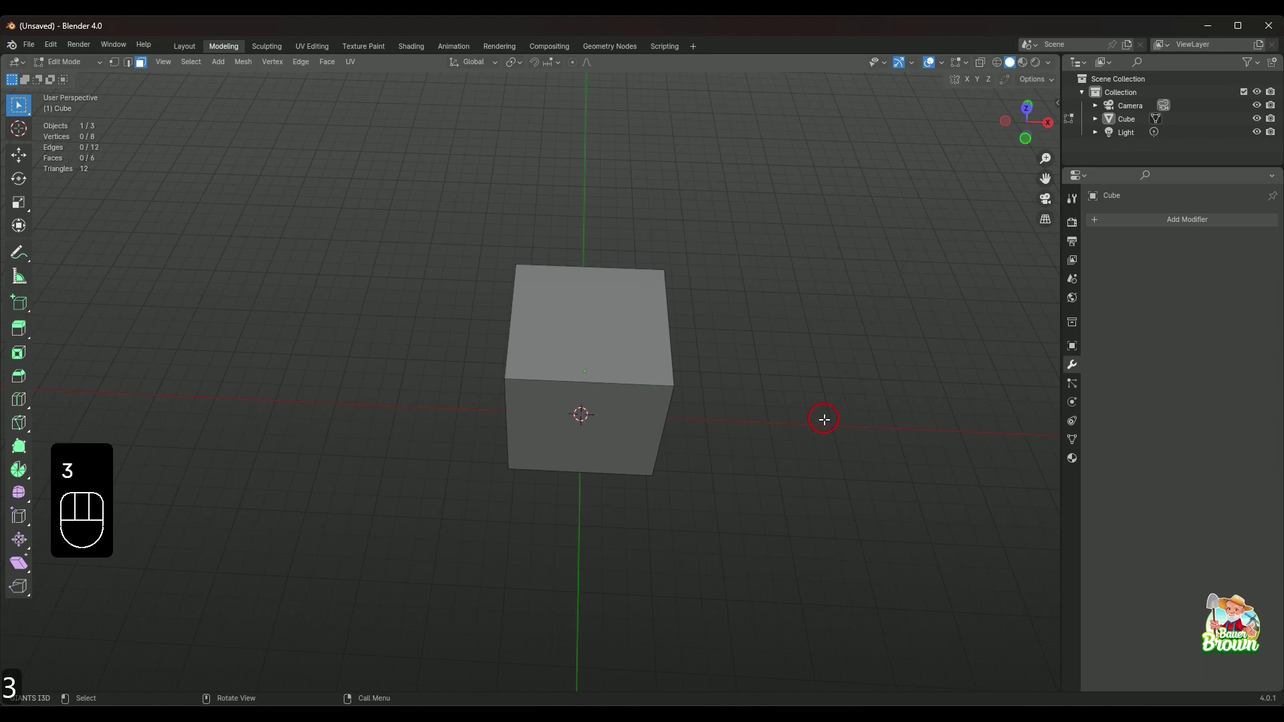
{"action": "left_click_drag", "start_coordinate": [691, 494], "coordinate": [696, 488]}
{"action": "left_click_drag", "start_coordinate": [730, 436], "coordinate": [652, 546]}
{"action": "middle_click", "coordinate": [651, 535]}
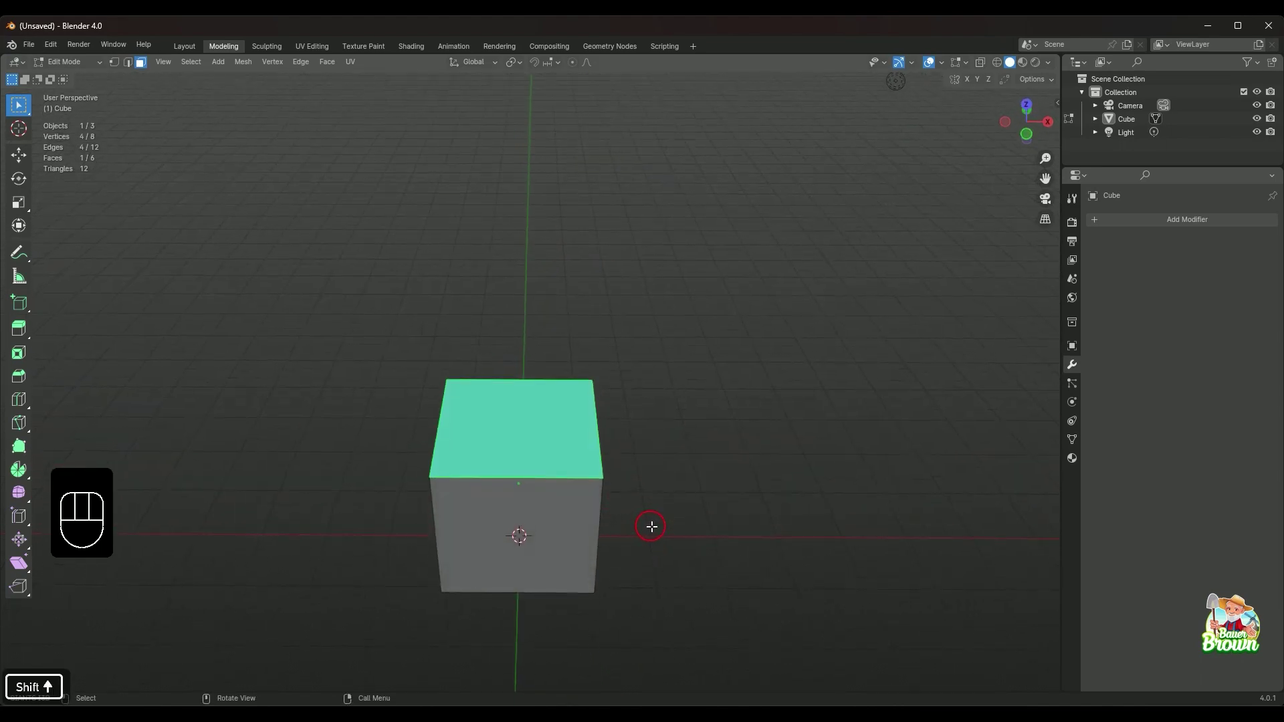
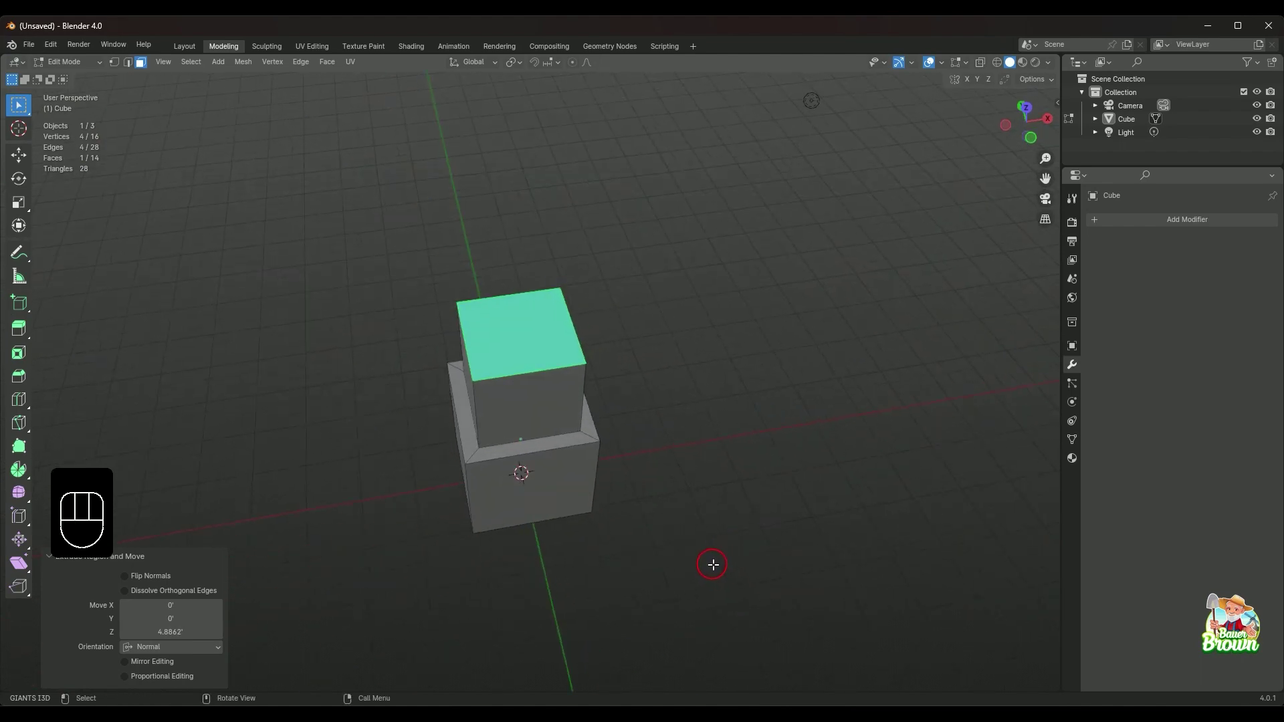
{"action": "key", "text": "ctrl+z"}
{"action": "key", "text": "ctrl+z"}
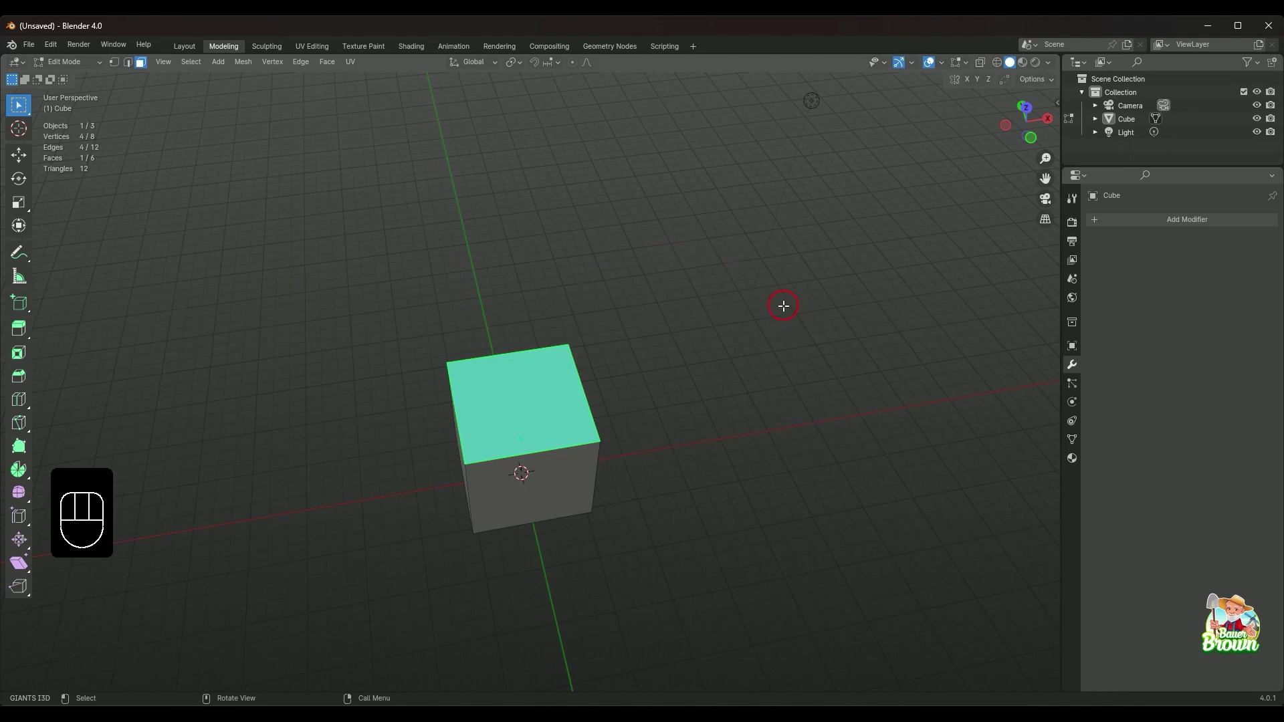
{"action": "left_click_drag", "start_coordinate": [782, 302], "coordinate": [754, 291]}
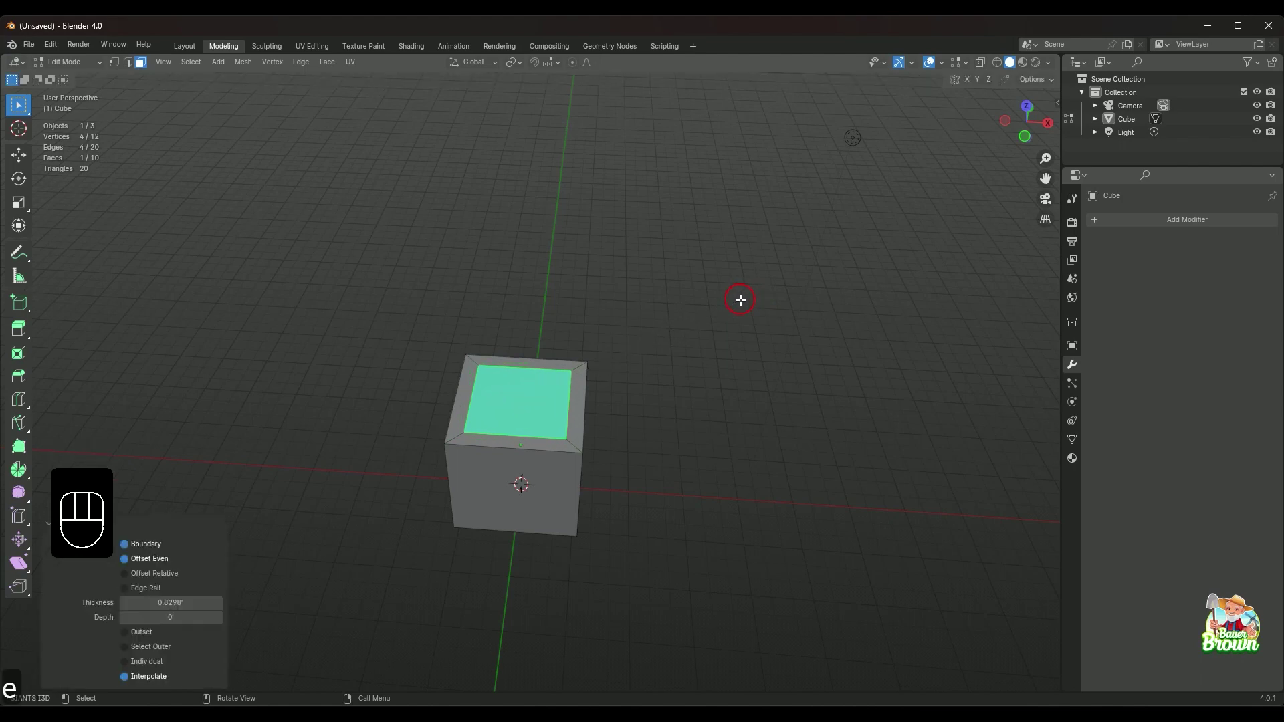
{"action": "key", "text": "e"}
{"action": "left_click", "coordinate": [716, 219]}
{"action": "left_click_drag", "start_coordinate": [699, 371], "coordinate": [692, 402]}
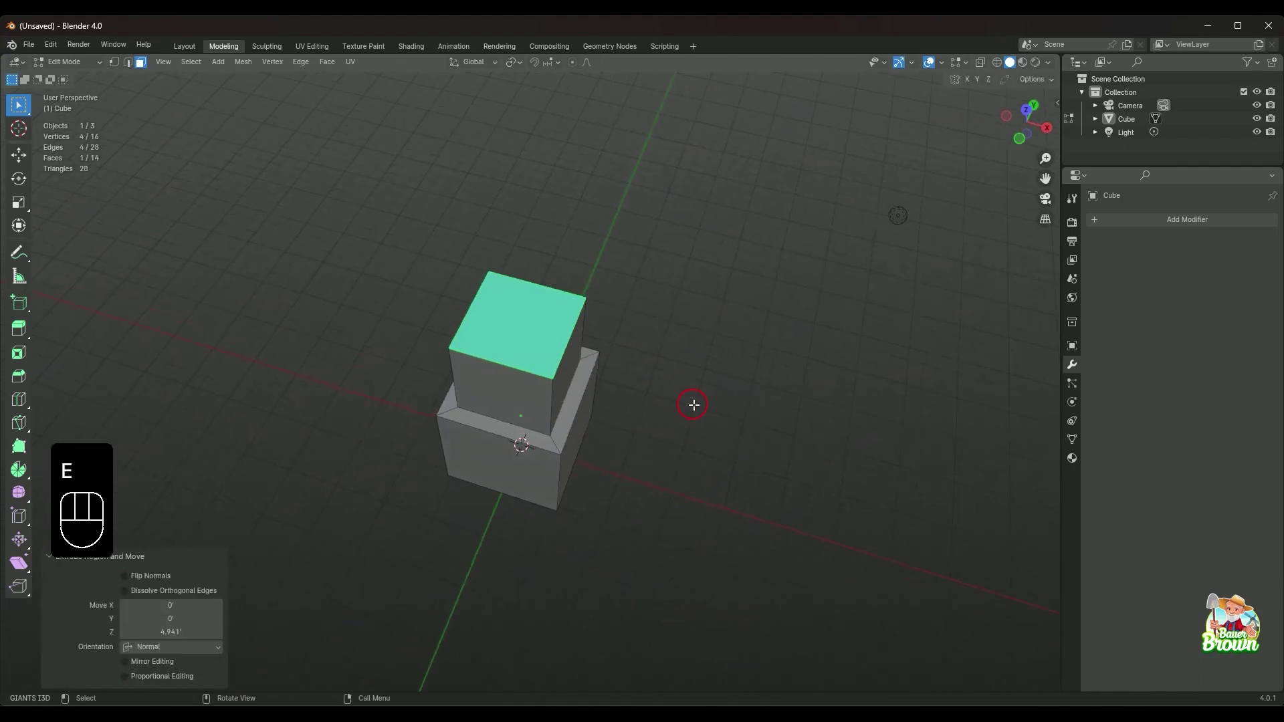
{"action": "key", "text": "ctrl+z"}
{"action": "key", "text": "ctrl+z"}
{"action": "left_click_drag", "start_coordinate": [690, 461], "coordinate": [714, 414]}
{"action": "left_click_drag", "start_coordinate": [705, 444], "coordinate": [702, 475]}
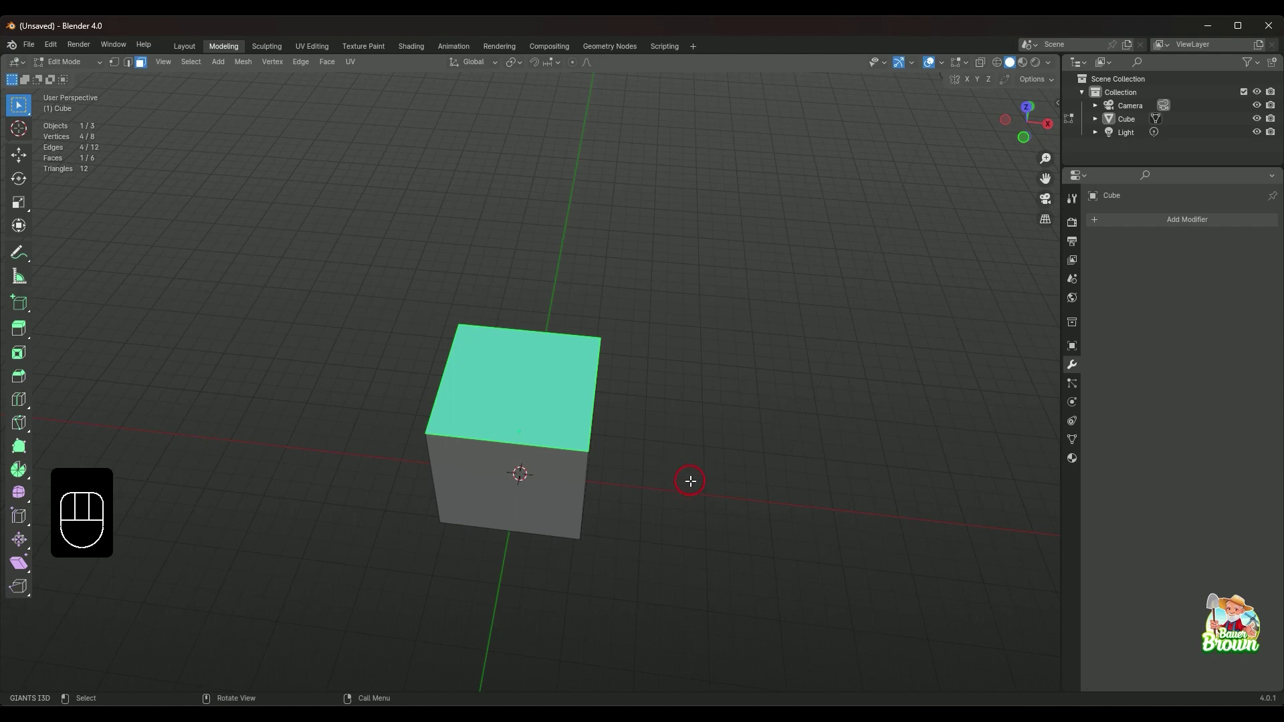
{"action": "left_click_drag", "start_coordinate": [723, 434], "coordinate": [636, 418]}
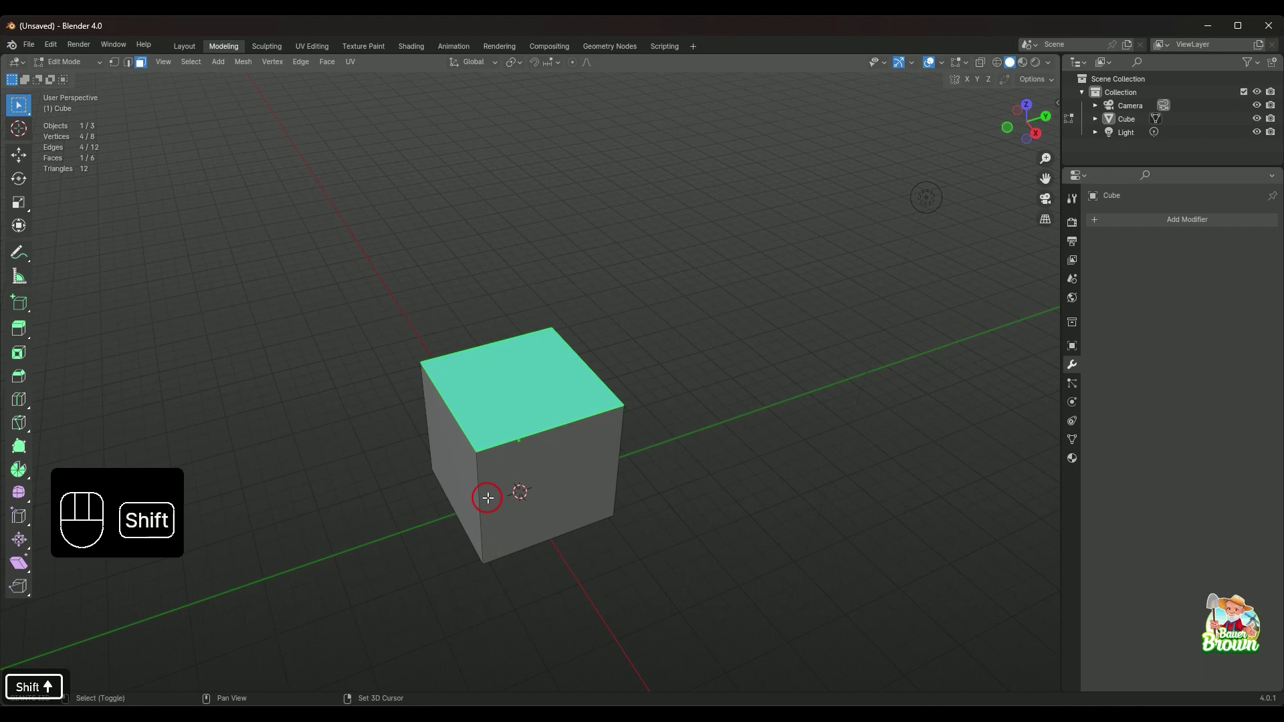
{"action": "left_click", "coordinate": [457, 470]}
{"action": "left_click", "coordinate": [439, 456]}
{"action": "left_click_drag", "start_coordinate": [445, 506], "coordinate": [659, 492]}
{"action": "left_click_drag", "start_coordinate": [445, 511], "coordinate": [596, 522]}
{"action": "left_click_drag", "start_coordinate": [572, 537], "coordinate": [702, 543]}
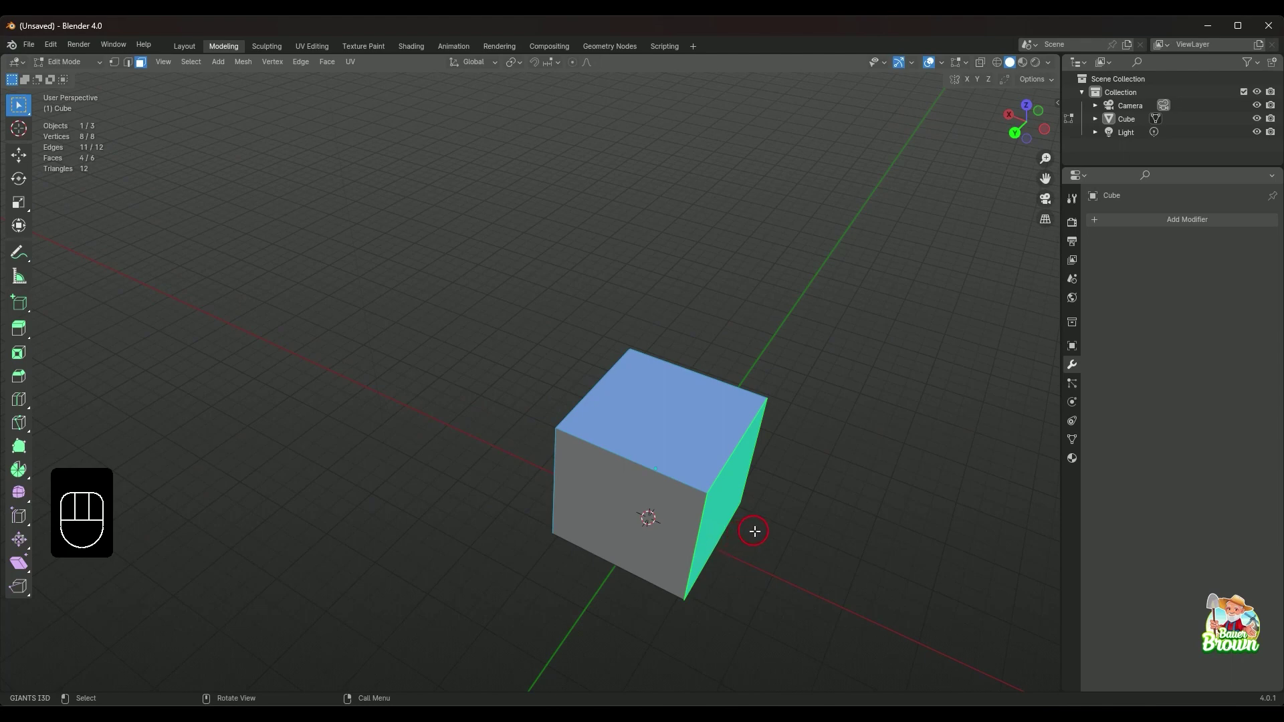
- Select all six faces of the cube, orbiting to reach each side
{"action": "left_click_drag", "start_coordinate": [763, 531], "coordinate": [617, 546]}
{"action": "left_click_drag", "start_coordinate": [661, 543], "coordinate": [622, 523]}
{"action": "left_click_drag", "start_coordinate": [644, 518], "coordinate": [742, 511]}
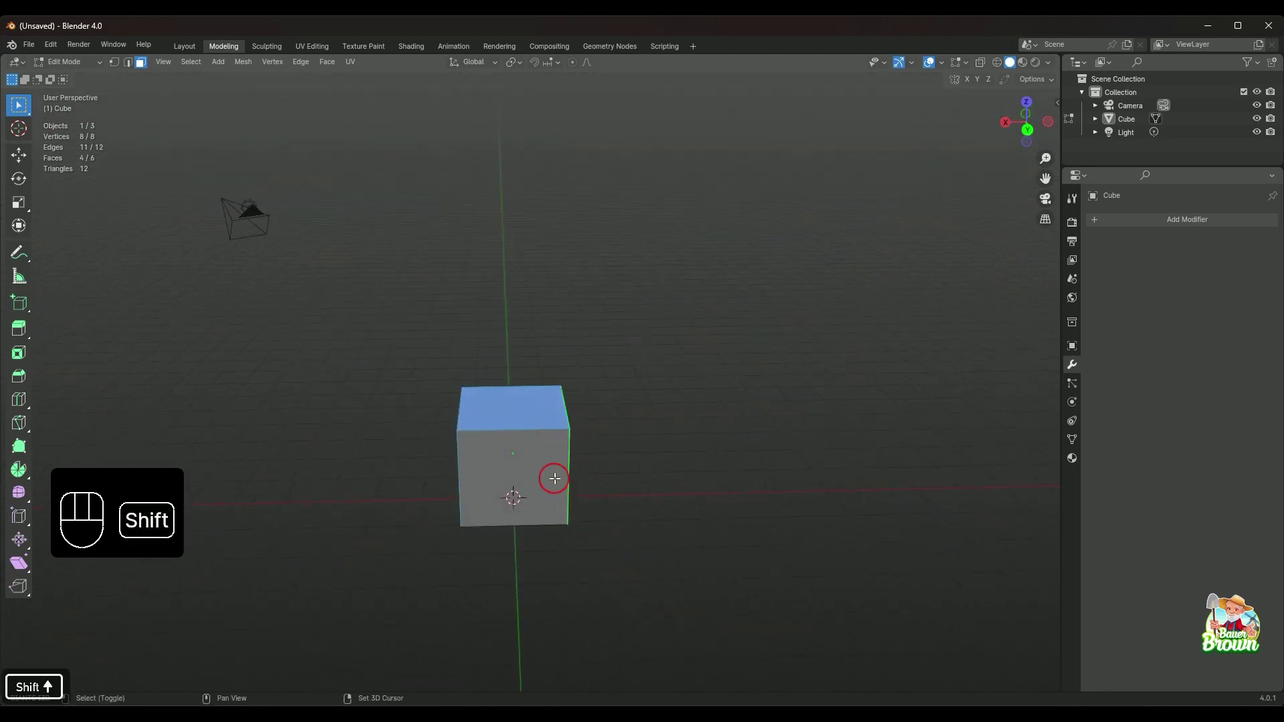
{"action": "left_click", "coordinate": [546, 463]}
{"action": "left_click_drag", "start_coordinate": [550, 552], "coordinate": [549, 426]}
{"action": "left_click", "coordinate": [540, 468]}
{"action": "left_click_drag", "start_coordinate": [584, 466], "coordinate": [589, 534]}
{"action": "left_click_drag", "start_coordinate": [620, 458], "coordinate": [575, 606]}
- Inset the faces individually with a small border and inspect the result from above
{"action": "left_click_drag", "start_coordinate": [586, 568], "coordinate": [555, 460]}
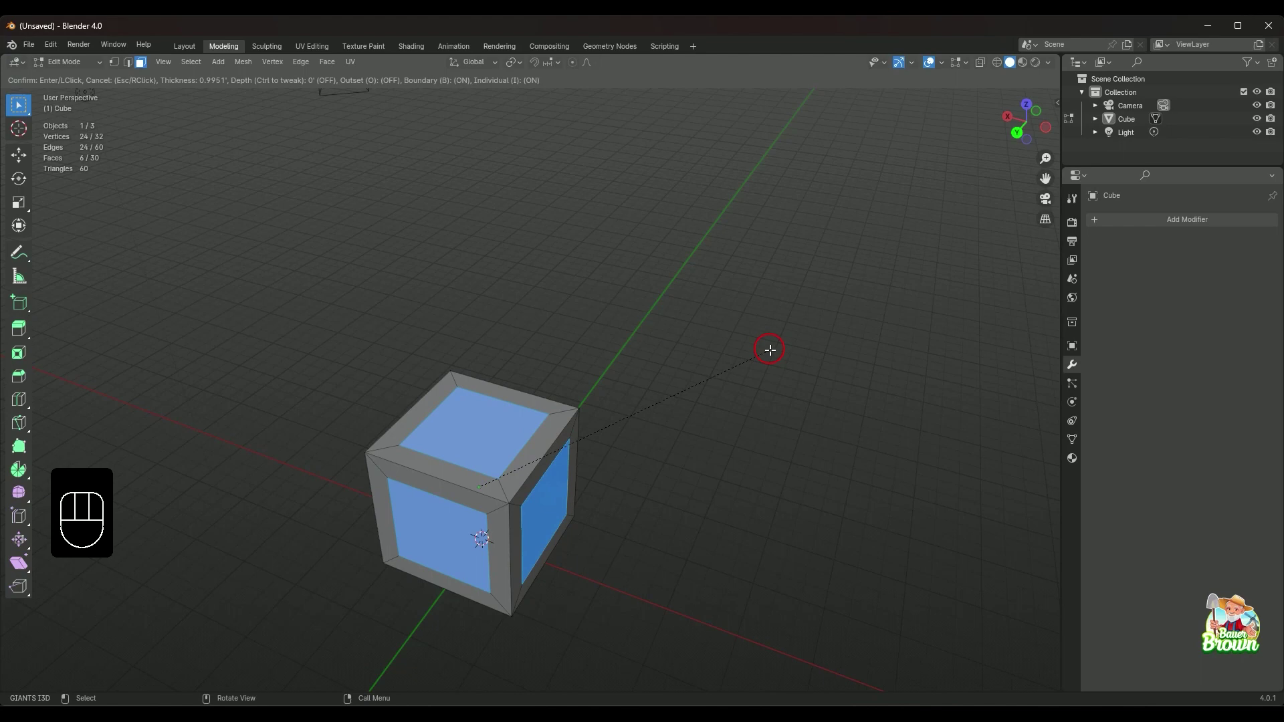
{"action": "left_click_drag", "start_coordinate": [714, 468], "coordinate": [773, 385]}
{"action": "left_click_drag", "start_coordinate": [766, 373], "coordinate": [769, 476]}
{"action": "left_click_drag", "start_coordinate": [746, 390], "coordinate": [746, 430]}
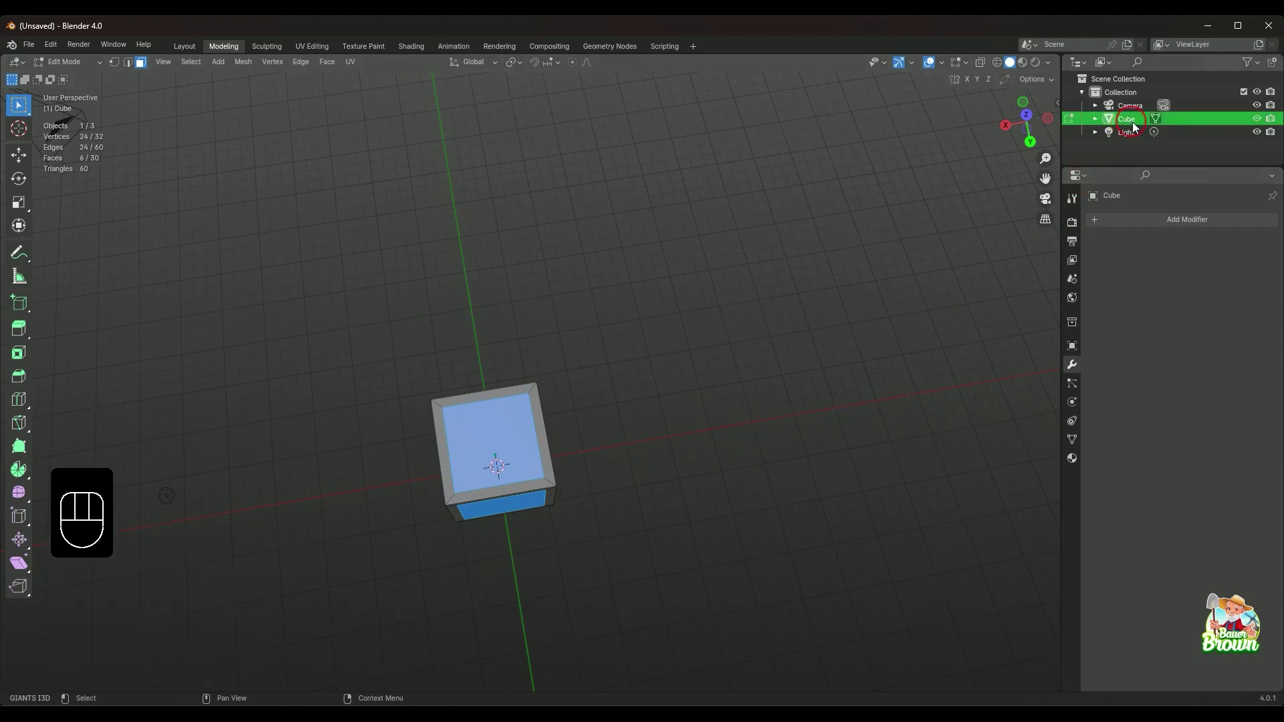
- Delete the cube and add a plane scaled up into a big ground sheet
{"action": "key", "text": "Delete"}
{"action": "key", "text": "a"}
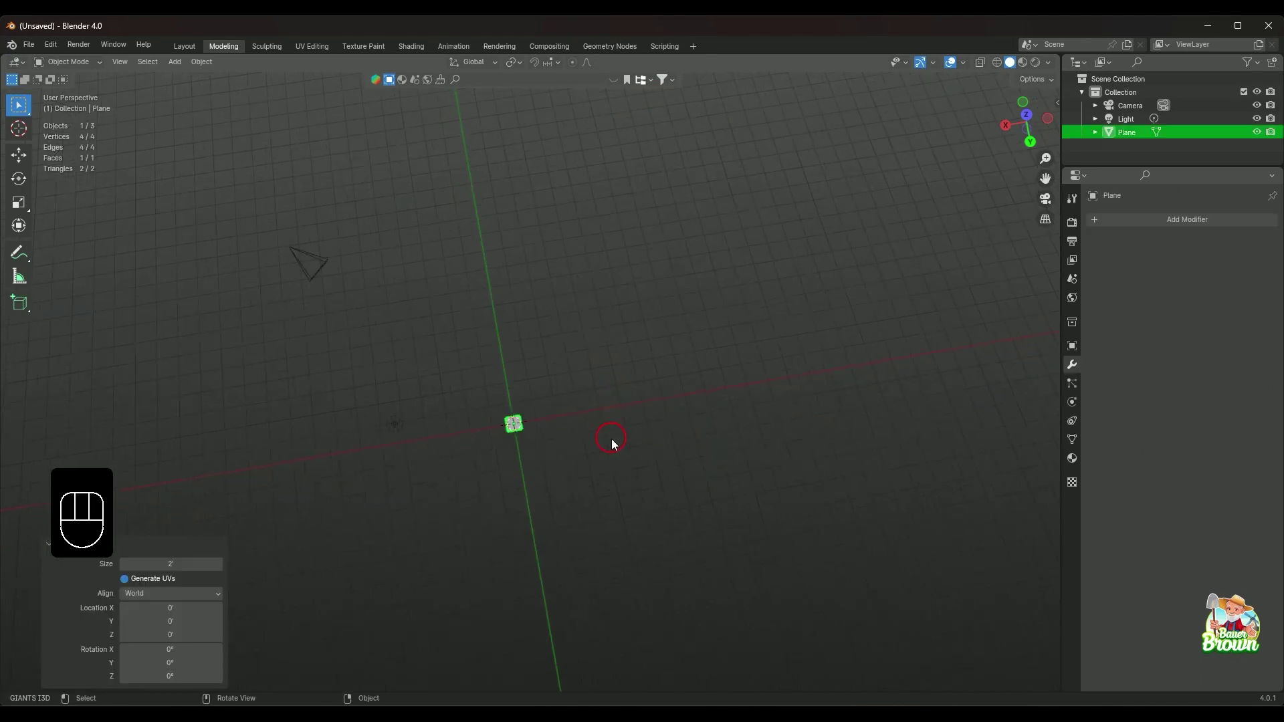
{"action": "left_click_drag", "start_coordinate": [614, 453], "coordinate": [594, 439]}
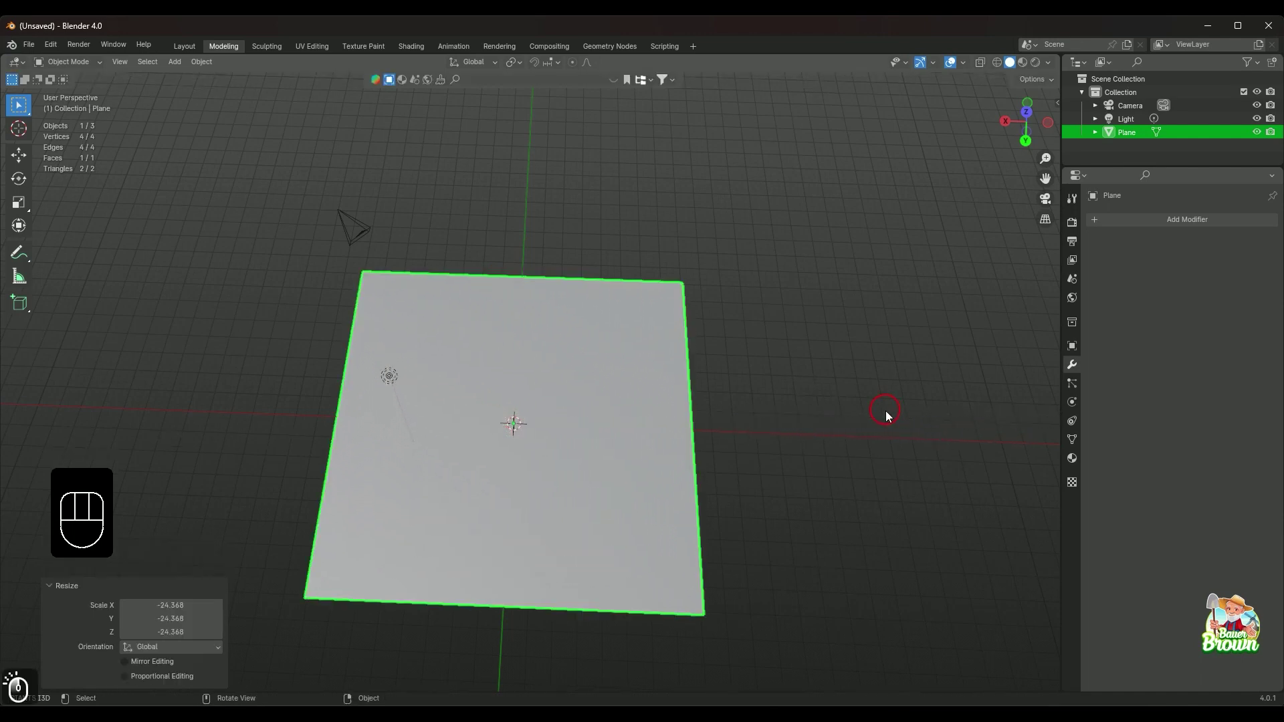
{"action": "left_click_drag", "start_coordinate": [750, 417], "coordinate": [757, 445]}
{"action": "middle_click", "coordinate": [535, 512]}
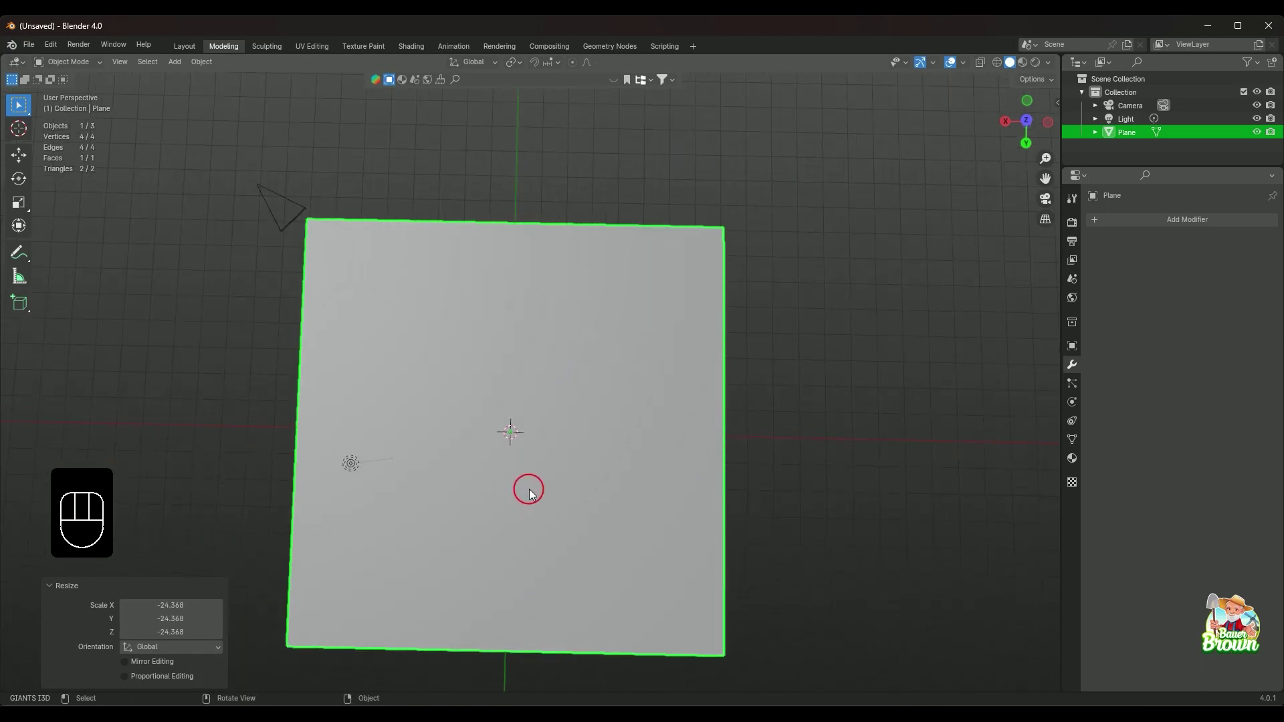
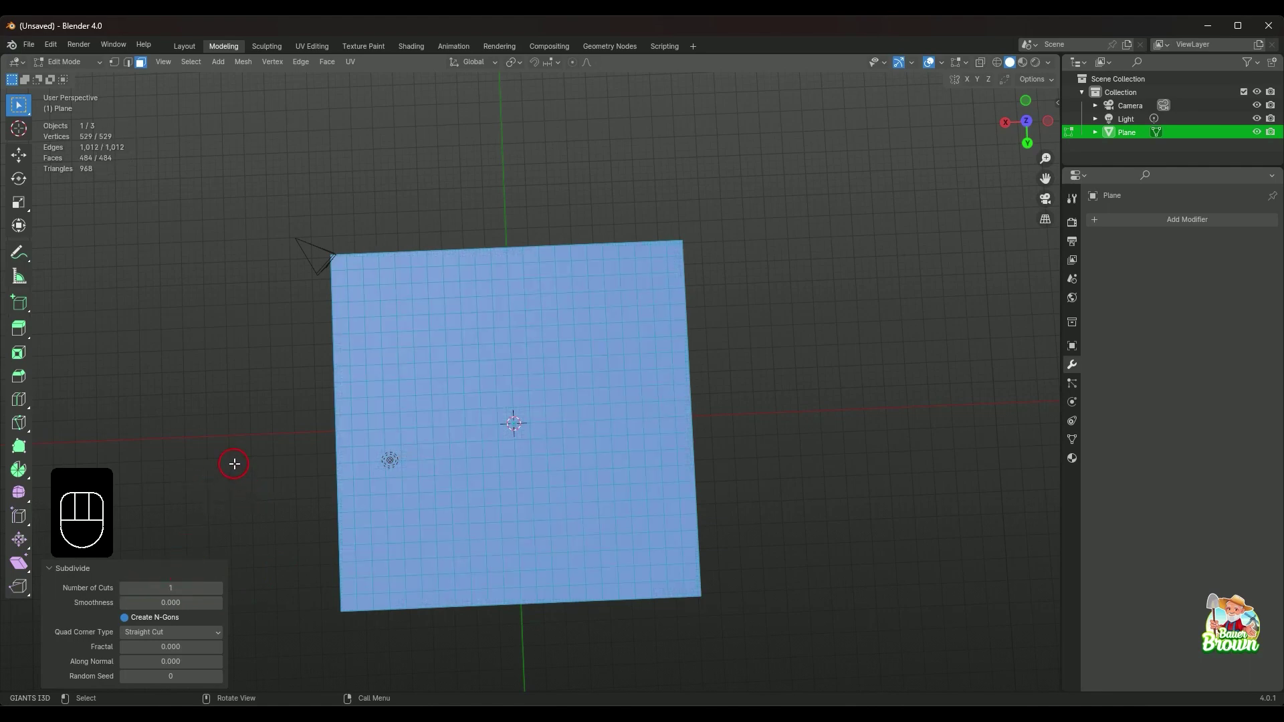
- Subdivide the plane into a fine grid in Edit Mode and zoom in close to its squares
{"action": "middle_click", "coordinate": [487, 502]}
{"action": "left_click_drag", "start_coordinate": [520, 522], "coordinate": [527, 476]}
{"action": "left_click_drag", "start_coordinate": [530, 507], "coordinate": [544, 514]}
{"action": "left_click_drag", "start_coordinate": [546, 523], "coordinate": [521, 531]}
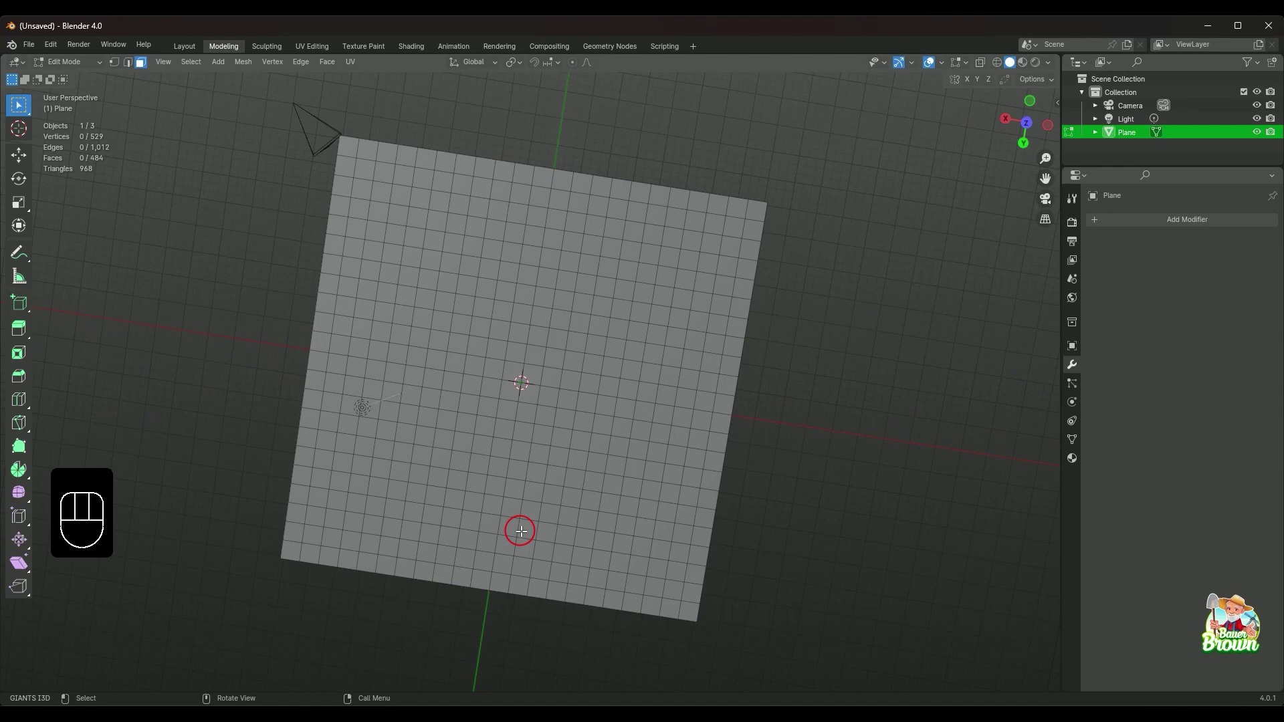
{"action": "left_click_drag", "start_coordinate": [521, 531], "coordinate": [493, 494]}
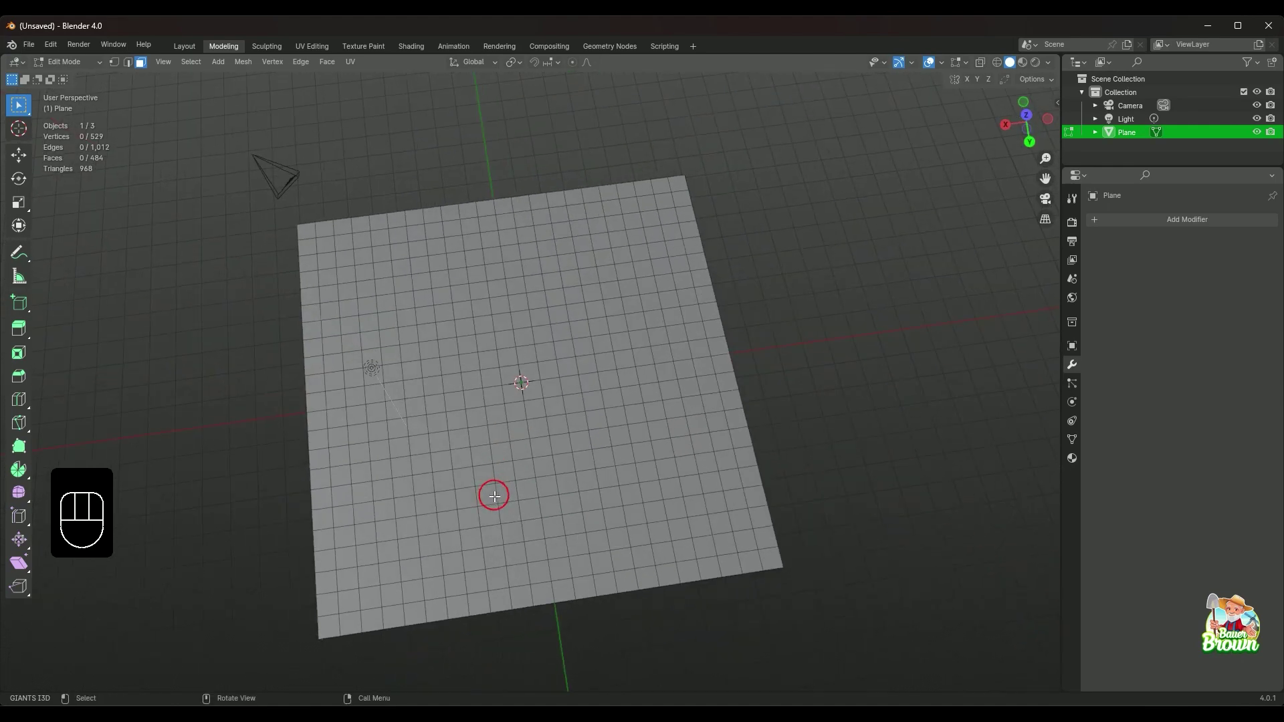
{"action": "middle_click", "coordinate": [600, 504]}
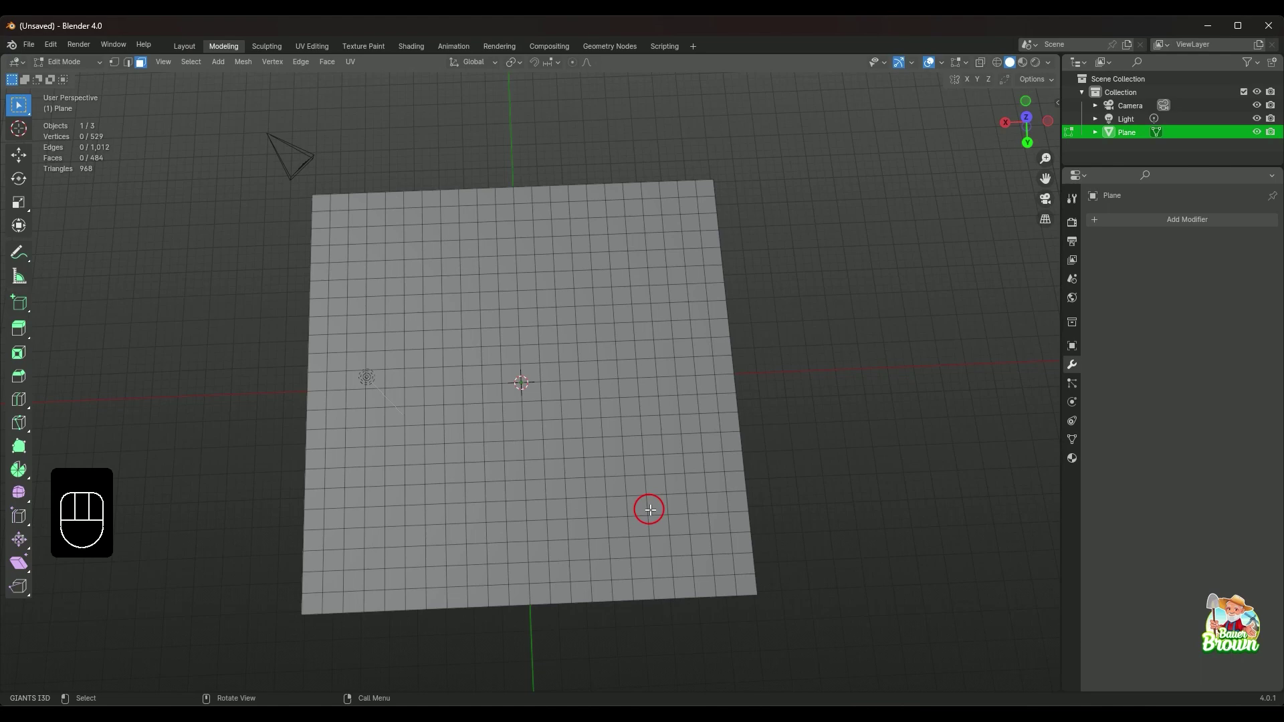
{"action": "middle_click", "coordinate": [634, 453]}
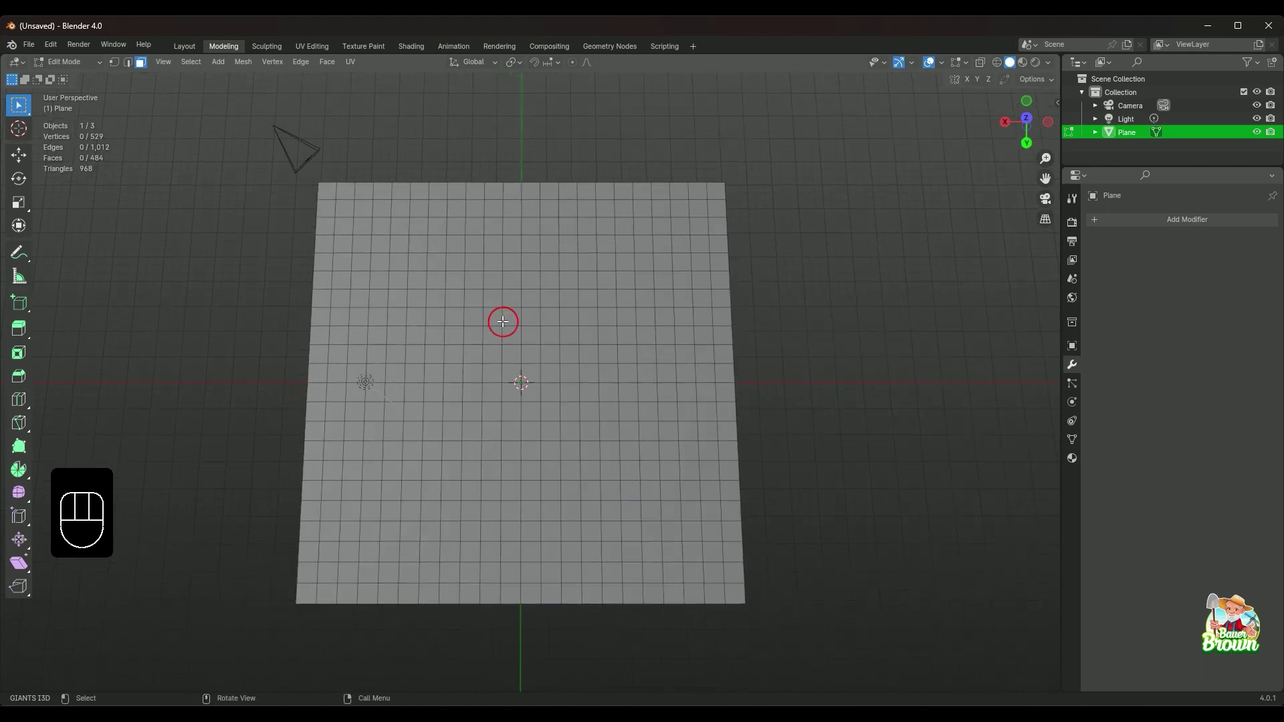
{"action": "left_click_drag", "start_coordinate": [524, 392], "coordinate": [524, 400]}
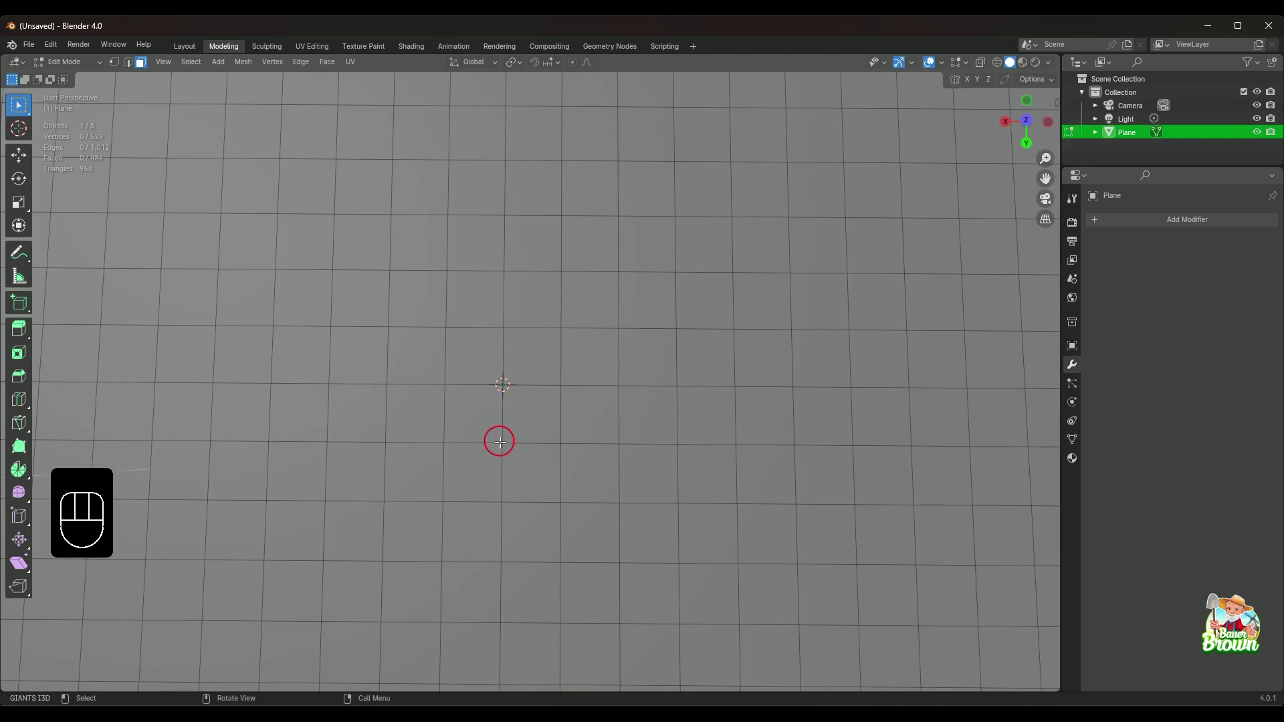
{"action": "middle_click", "coordinate": [509, 440]}
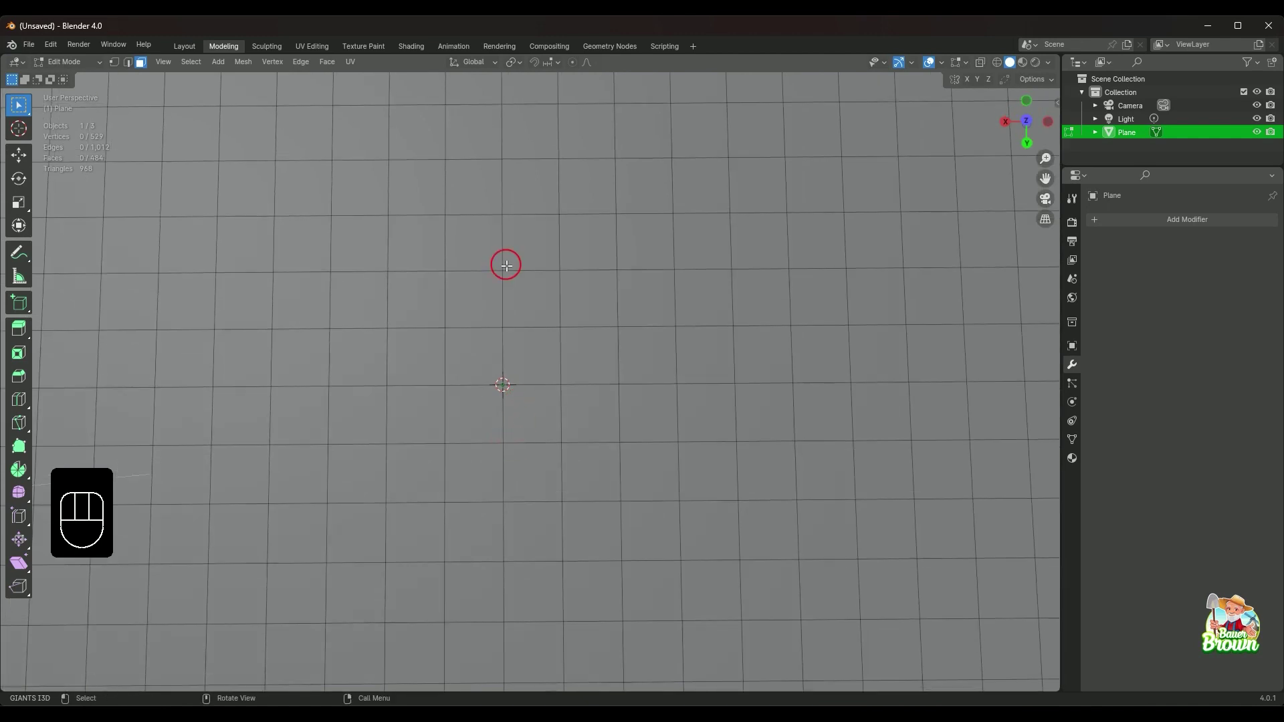
- Select a 2x2 block of grid squares just above the centre
{"action": "left_click", "coordinate": [480, 247]}
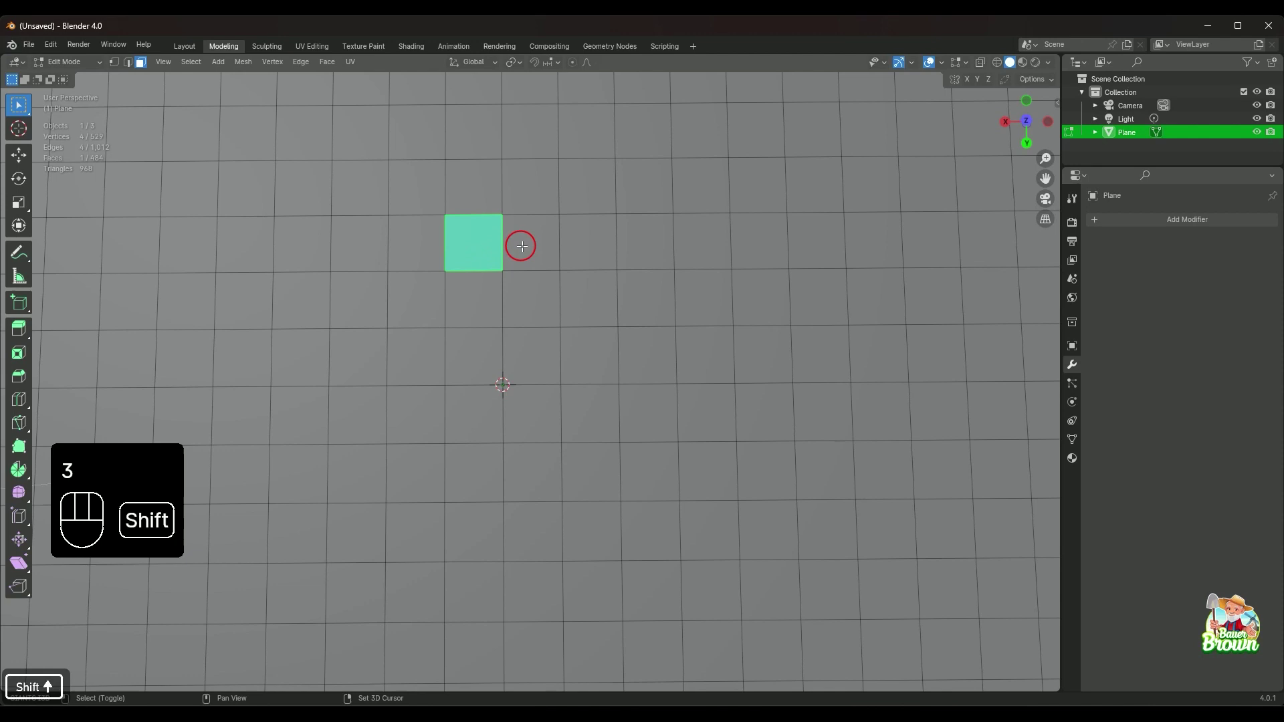
{"action": "left_click", "coordinate": [520, 243]}
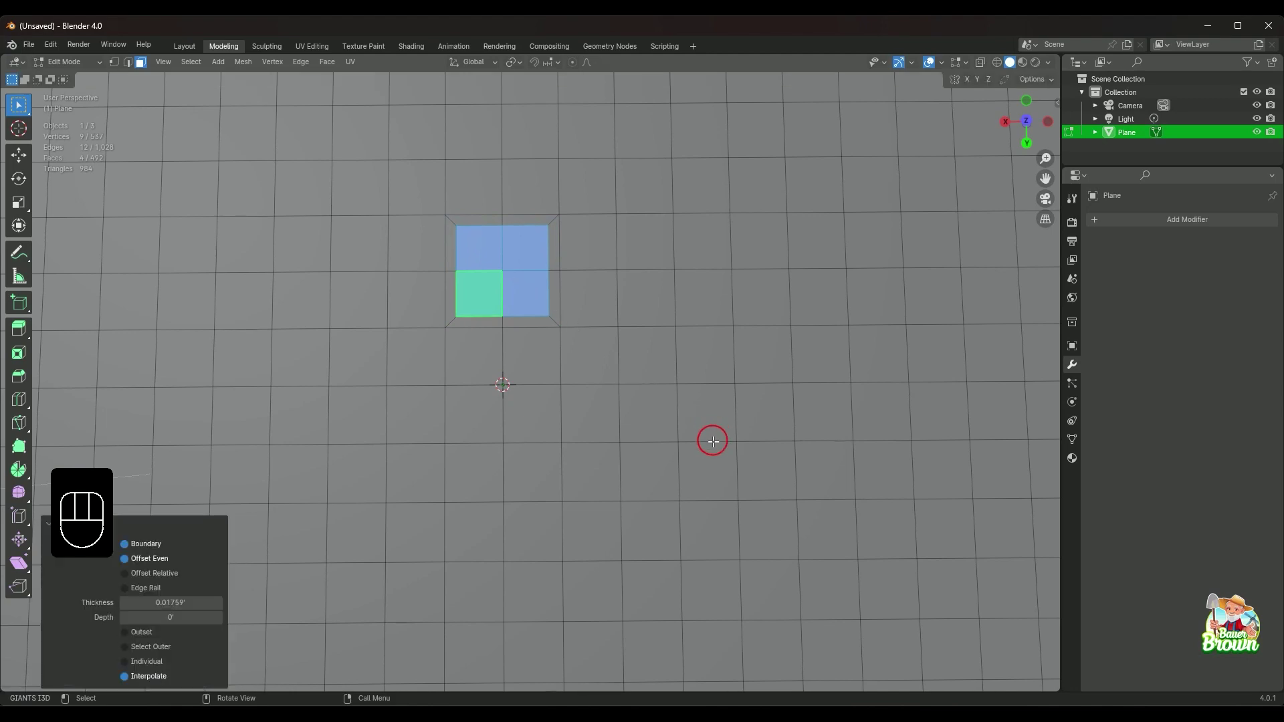
- Extrude the four selected squares upward into blocks
{"action": "left_click_drag", "start_coordinate": [711, 444], "coordinate": [714, 384]}
{"action": "left_click", "coordinate": [714, 338]}
{"action": "left_click_drag", "start_coordinate": [782, 378], "coordinate": [766, 406]}
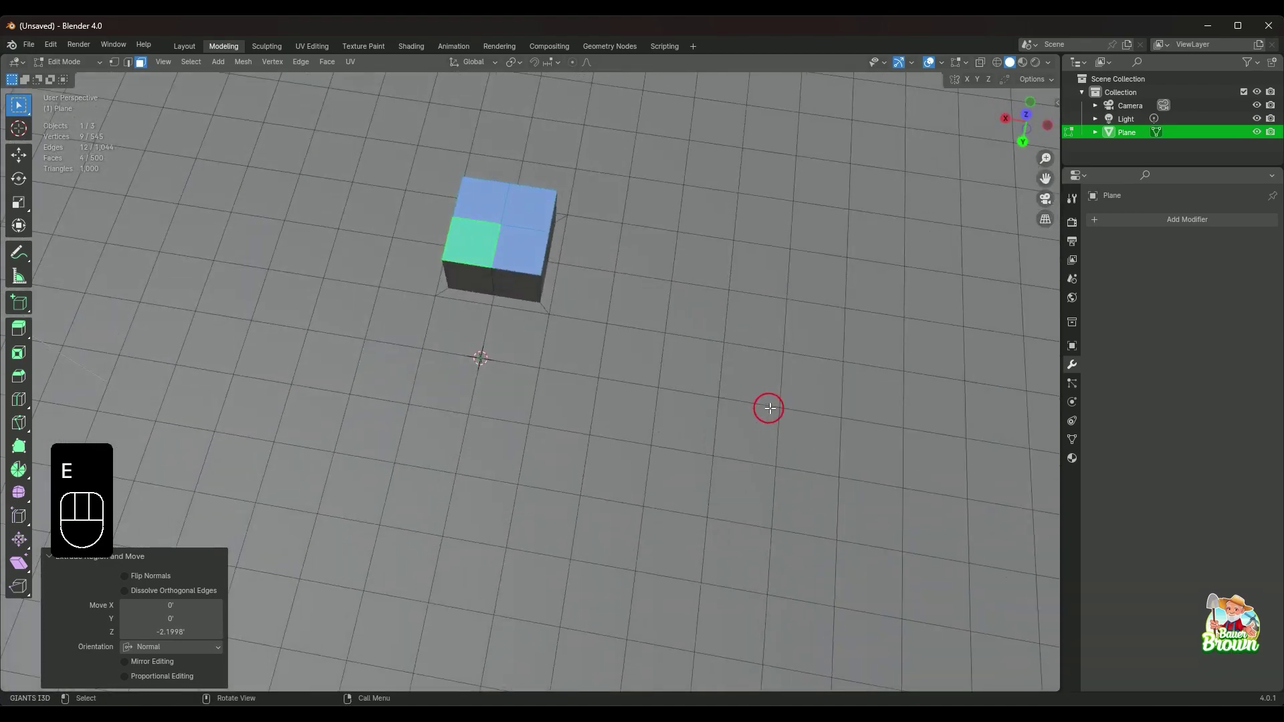
- Inset each block top individually, setting a narrow border width
{"action": "key", "text": "ctrl+z"}
{"action": "key", "text": "ctrl+z"}
{"action": "left_click_drag", "start_coordinate": [658, 402], "coordinate": [672, 431]}
{"action": "left_click_drag", "start_coordinate": [672, 431], "coordinate": [648, 429]}
{"action": "left_click_drag", "start_coordinate": [721, 258], "coordinate": [684, 266]}
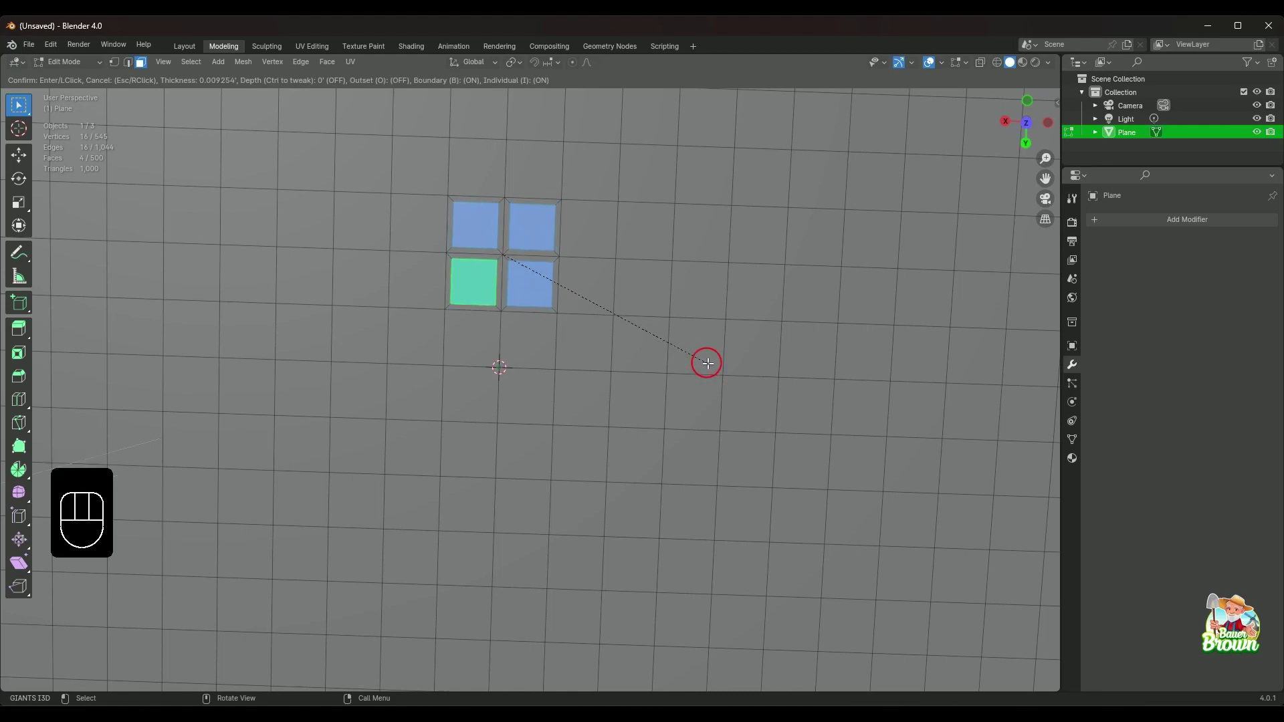
{"action": "left_click_drag", "start_coordinate": [679, 424], "coordinate": [684, 352]}
- Raise single block tops along their normals, one into a tall chair back, and view the whole plane
{"action": "scroll", "scroll_direction": "down", "scroll_amount": 3}
{"action": "left_click_drag", "start_coordinate": [611, 321], "coordinate": [634, 373]}
{"action": "scroll", "scroll_direction": "down", "scroll_amount": 3}
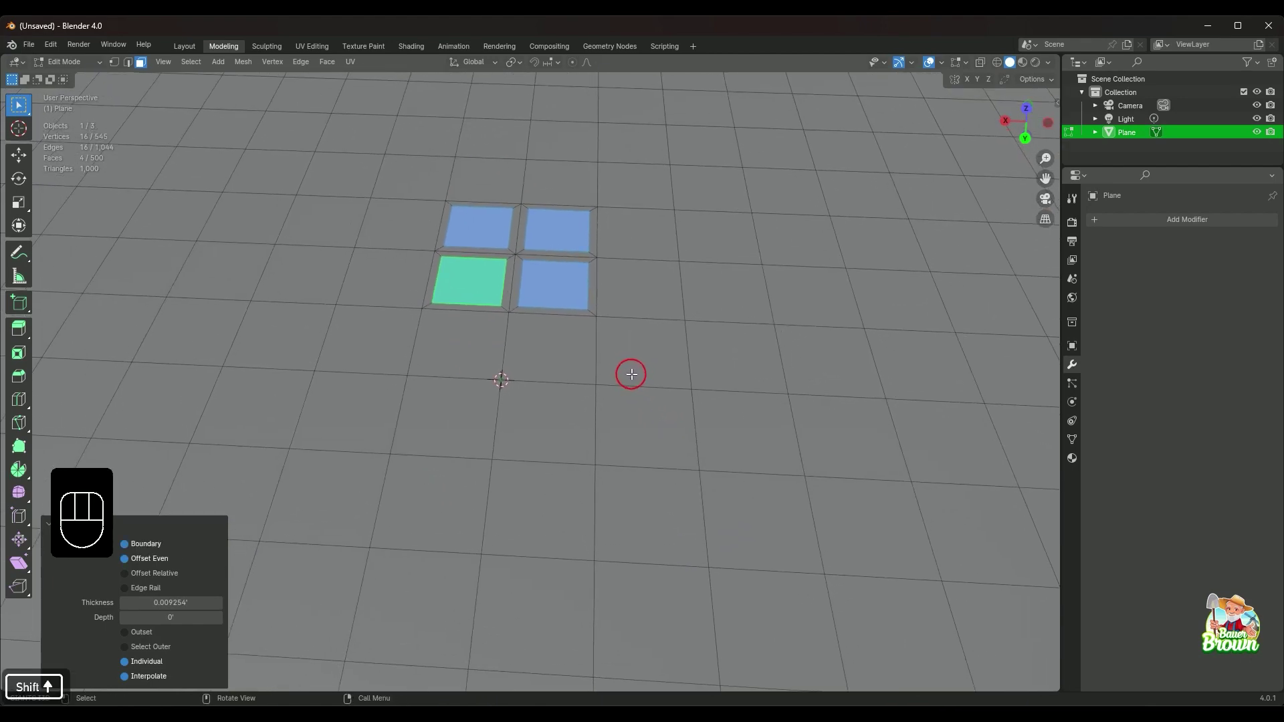
{"action": "left_click_drag", "start_coordinate": [679, 362], "coordinate": [560, 323]}
{"action": "left_click_drag", "start_coordinate": [578, 342], "coordinate": [559, 331]}
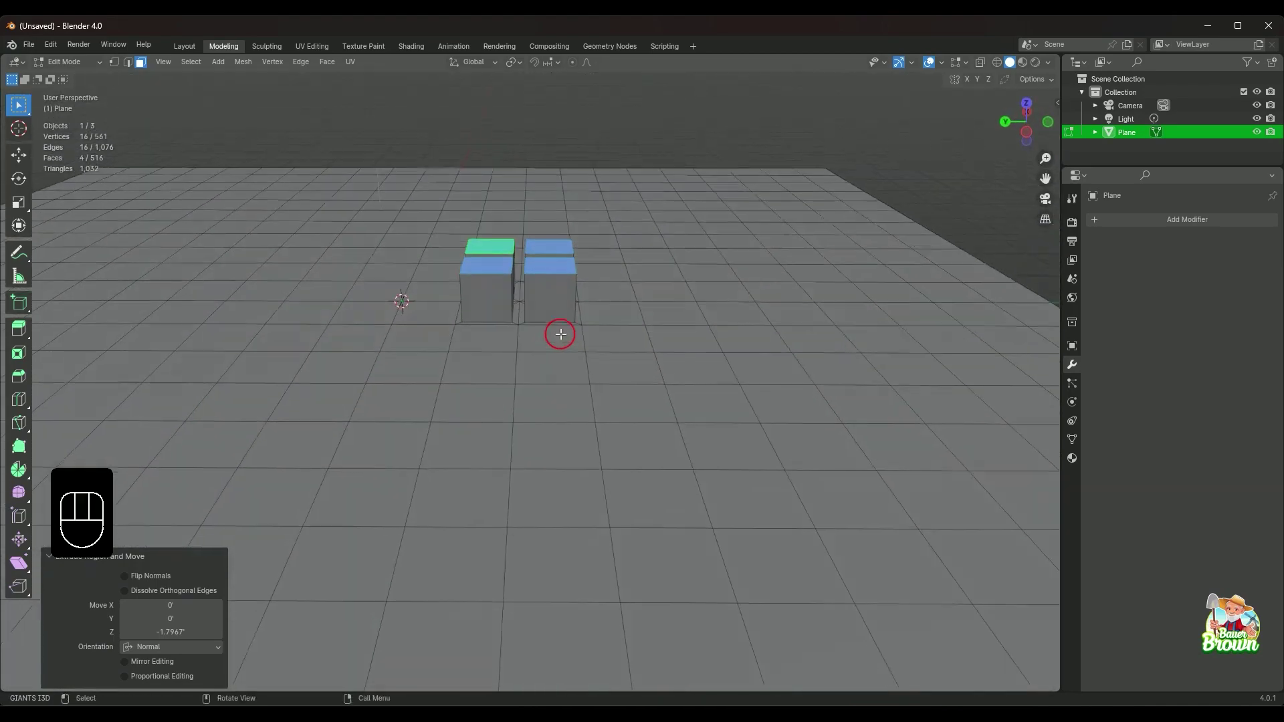
{"action": "left_click", "coordinate": [552, 262]}
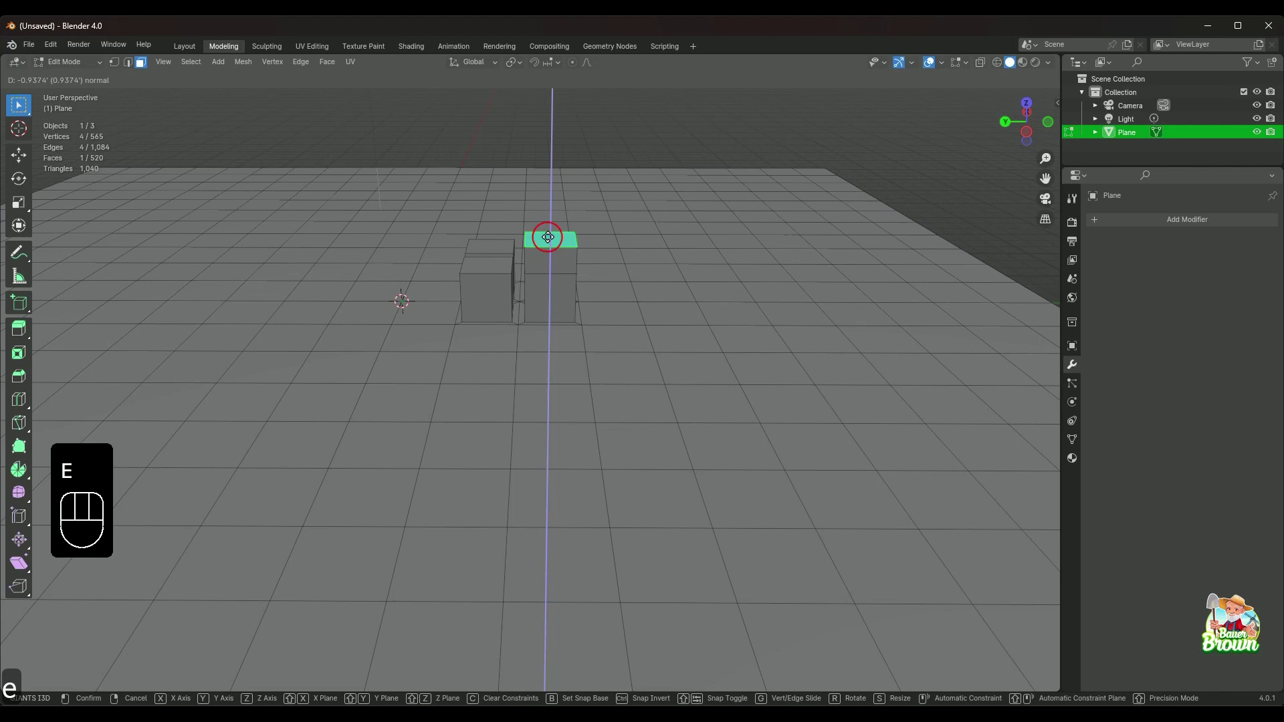
{"action": "left_click", "coordinate": [479, 261]}
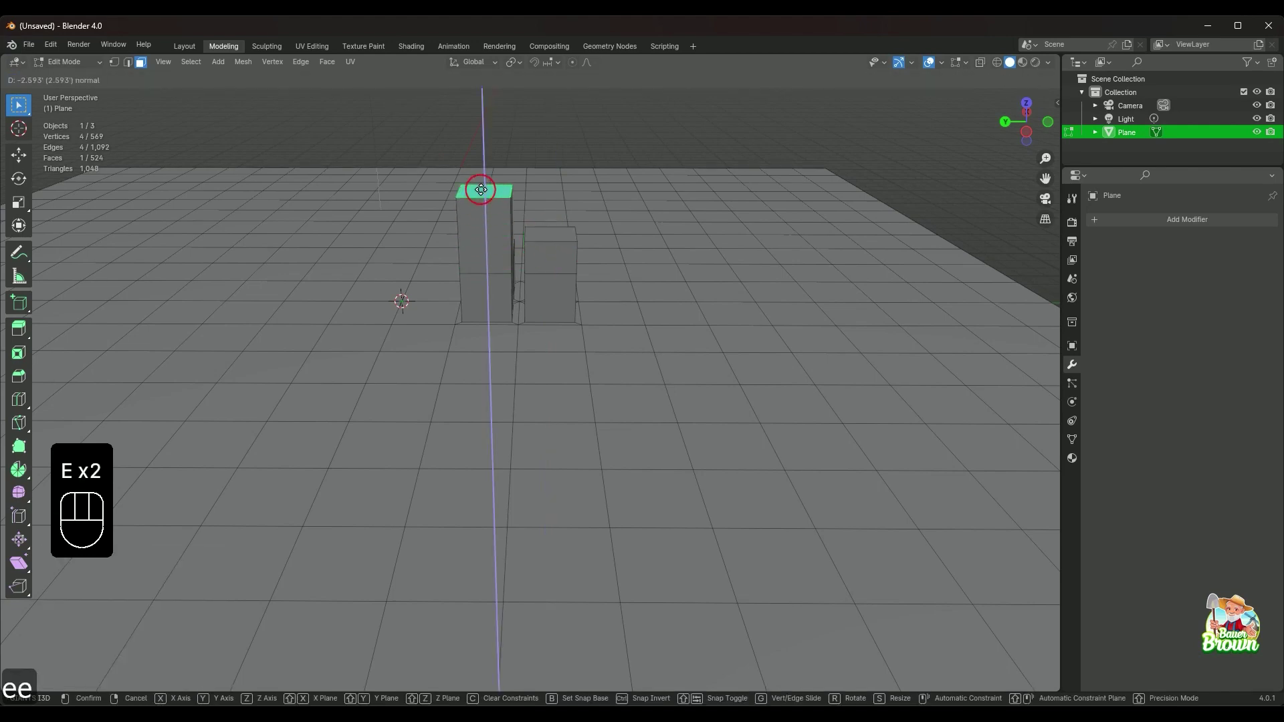
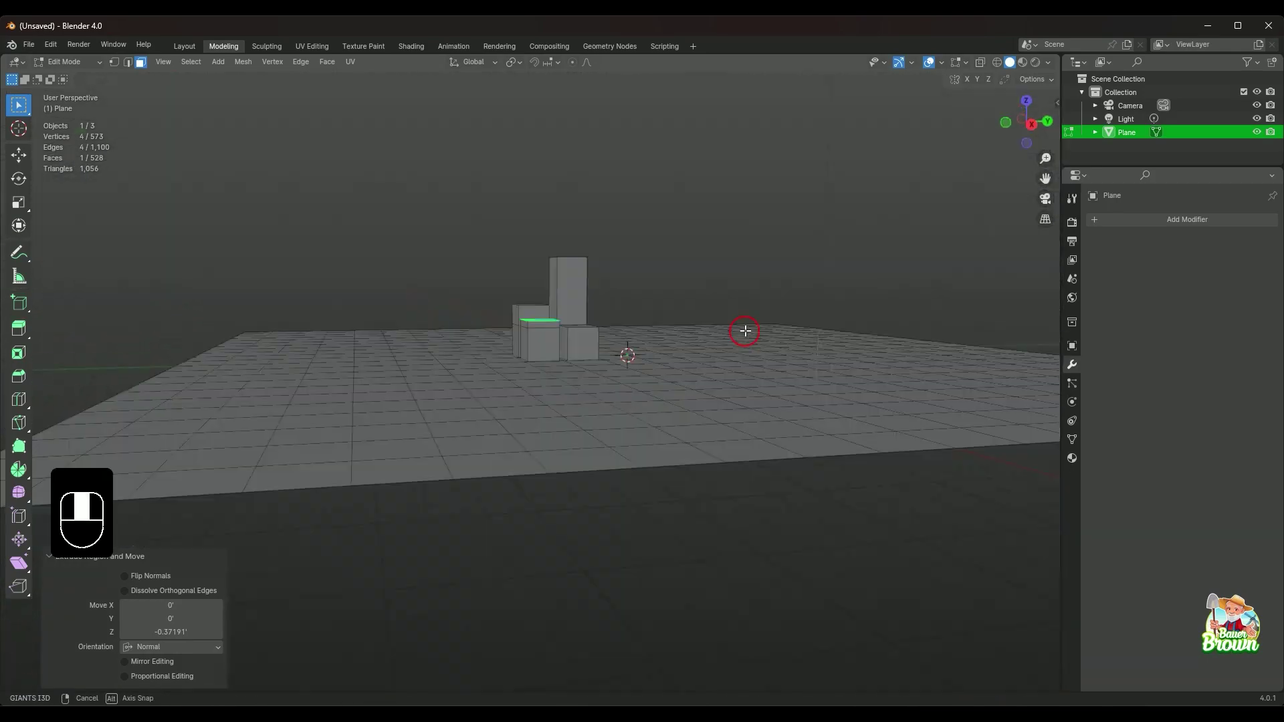
{"action": "left_click_drag", "start_coordinate": [715, 338], "coordinate": [692, 473]}
{"action": "left_click_drag", "start_coordinate": [680, 461], "coordinate": [761, 408]}
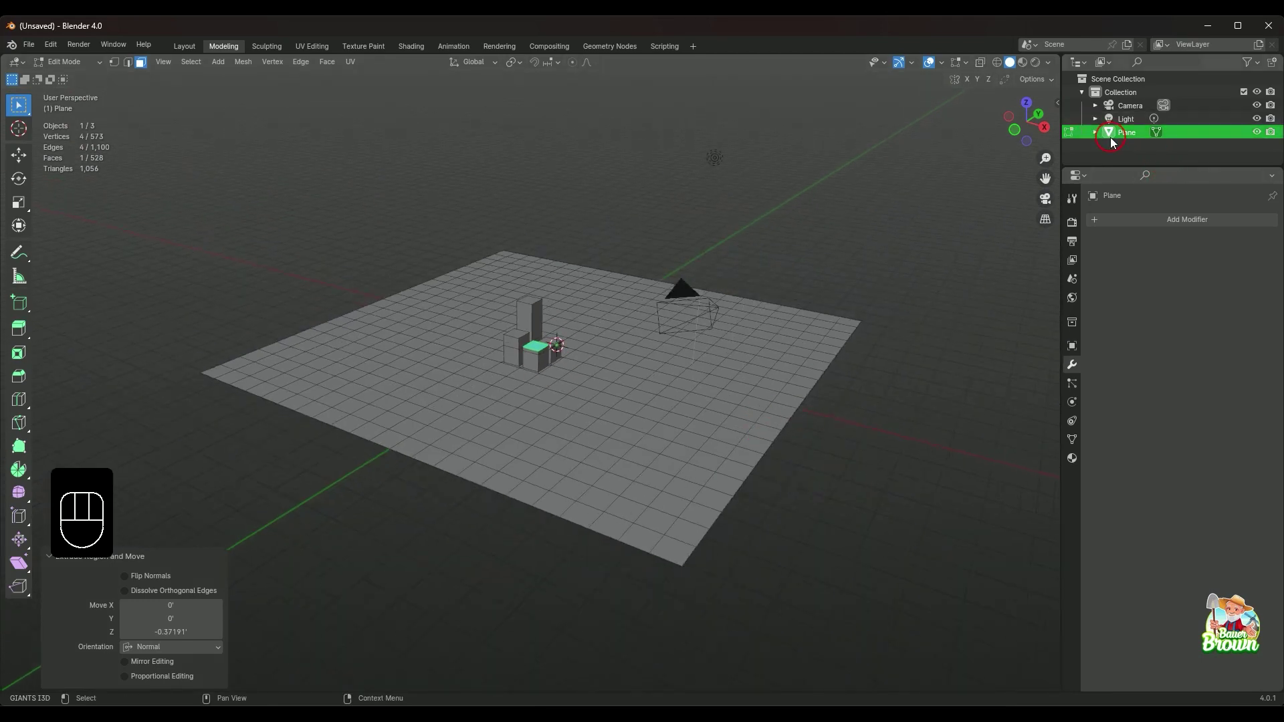
- Delete the plane in Object Mode and add a new cube framed in view
{"action": "key", "text": "Delete"}
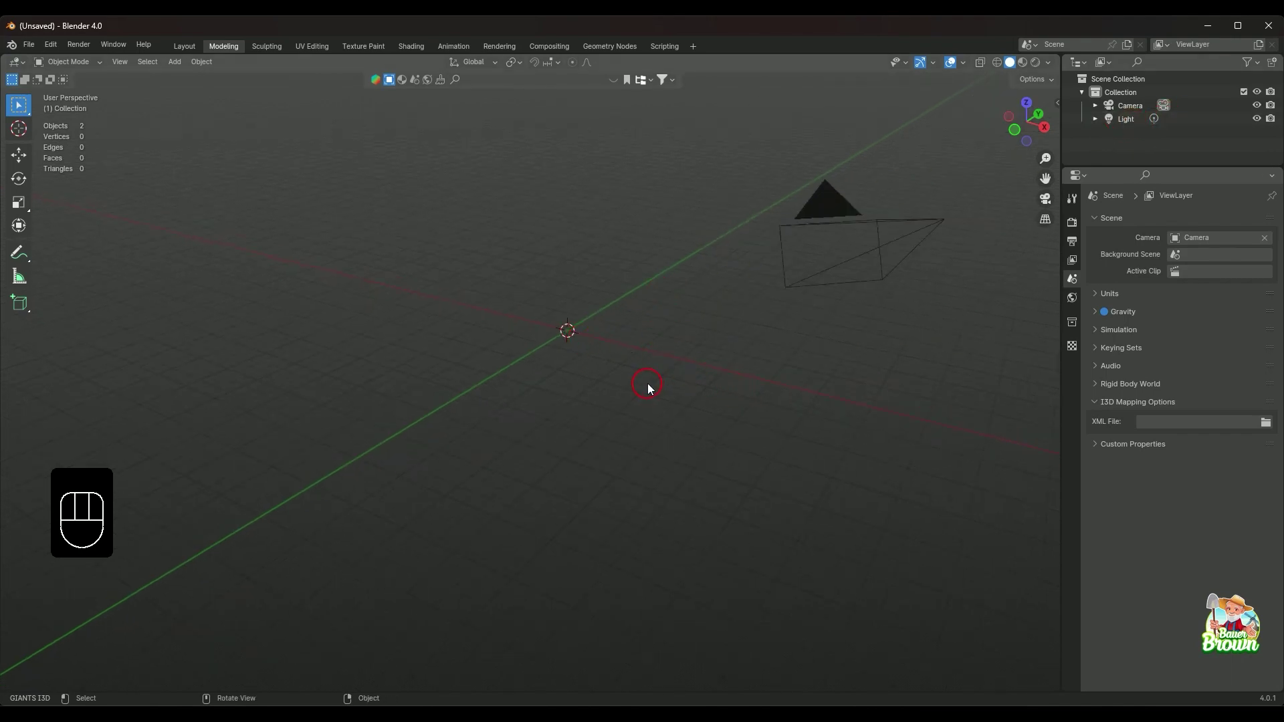
{"action": "key", "text": "shift+a"}
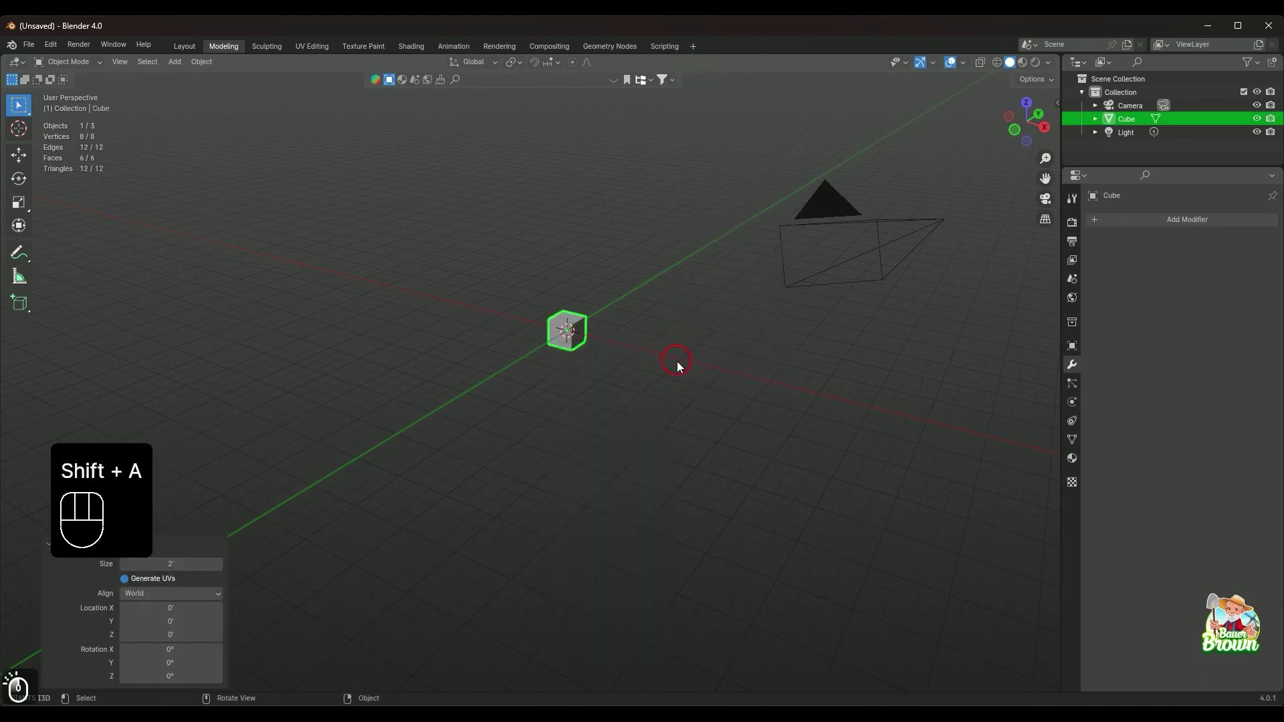
{"action": "key", "text": "Tab"}
- Inset the new cube's top face with a narrow rim
{"action": "left_click_drag", "start_coordinate": [731, 281], "coordinate": [543, 500]}
{"action": "left_click_drag", "start_coordinate": [634, 405], "coordinate": [597, 432]}
{"action": "left_click_drag", "start_coordinate": [667, 348], "coordinate": [624, 390]}
{"action": "left_click_drag", "start_coordinate": [630, 413], "coordinate": [627, 443]}
{"action": "middle_click", "coordinate": [626, 441]}
{"action": "left_click_drag", "start_coordinate": [631, 448], "coordinate": [625, 411]}
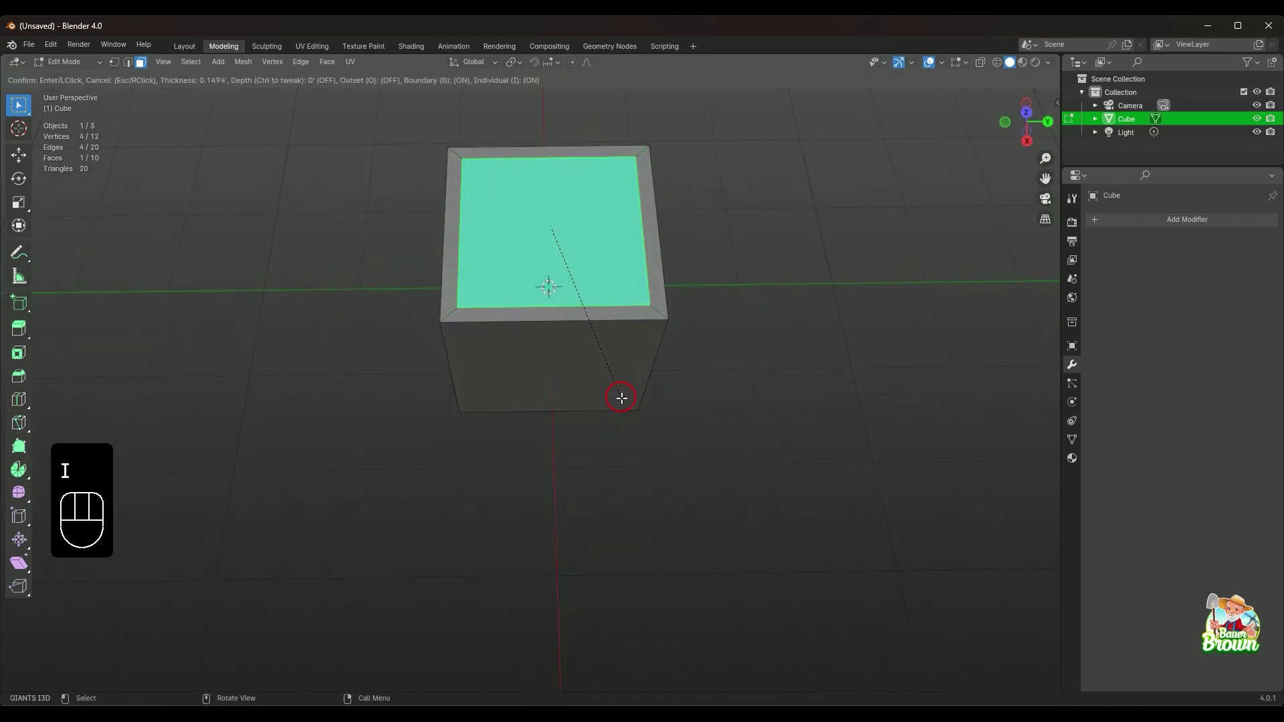
{"action": "left_click_drag", "start_coordinate": [639, 423], "coordinate": [661, 408]}
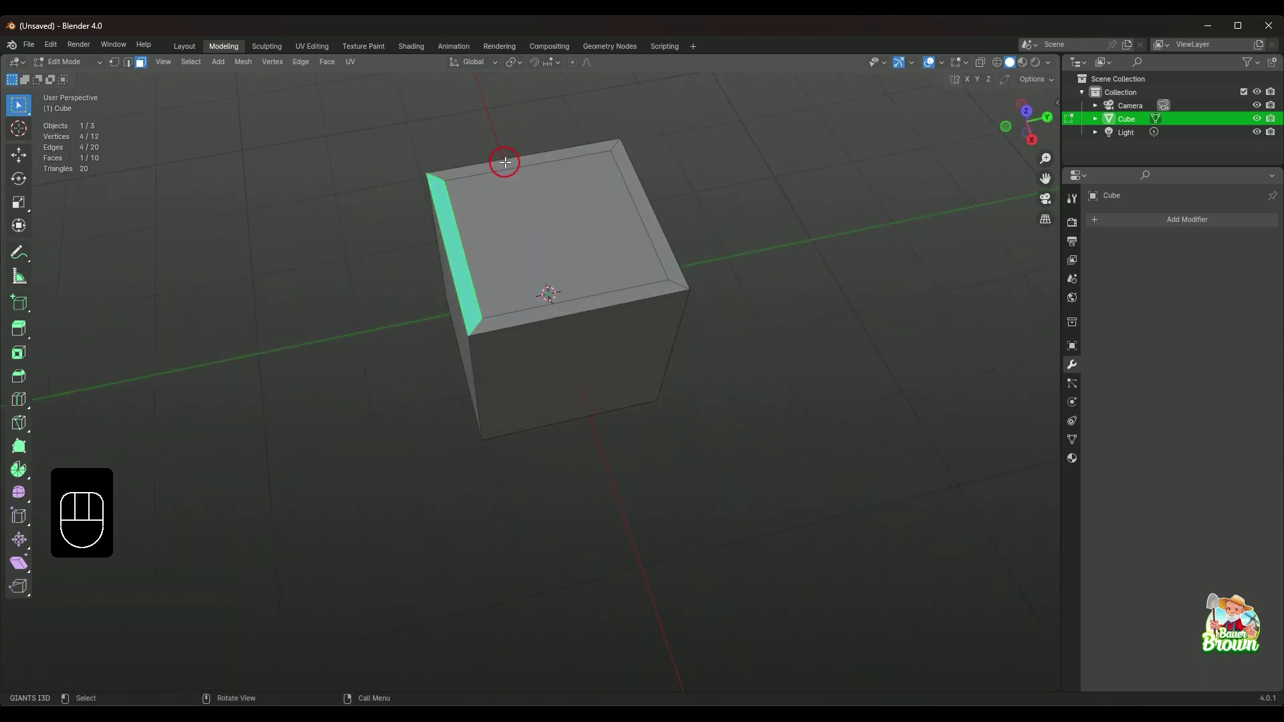
- Select two border strips and move them along their normals to sink the recess
{"action": "left_click", "coordinate": [504, 160]}
{"action": "left_click", "coordinate": [632, 183]}
{"action": "left_click_drag", "start_coordinate": [674, 304], "coordinate": [694, 266]}
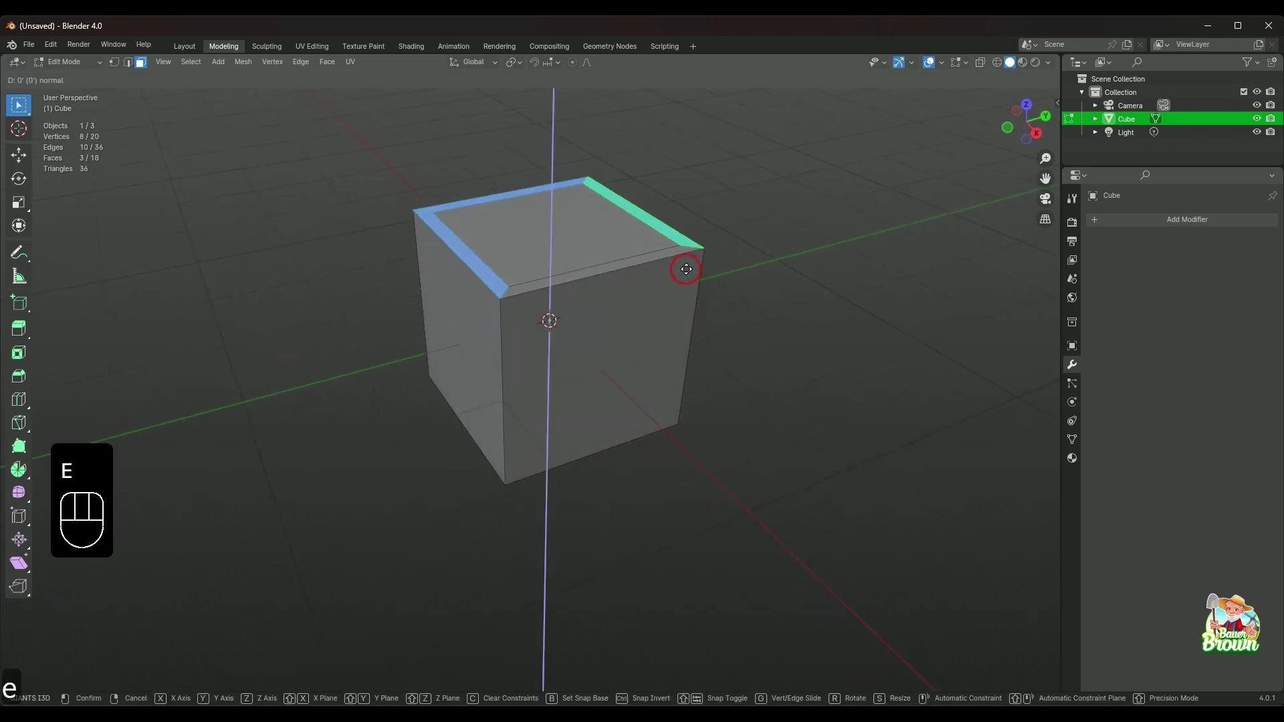
{"action": "left_click_drag", "start_coordinate": [723, 286], "coordinate": [662, 321]}
{"action": "left_click_drag", "start_coordinate": [632, 296], "coordinate": [681, 284]}
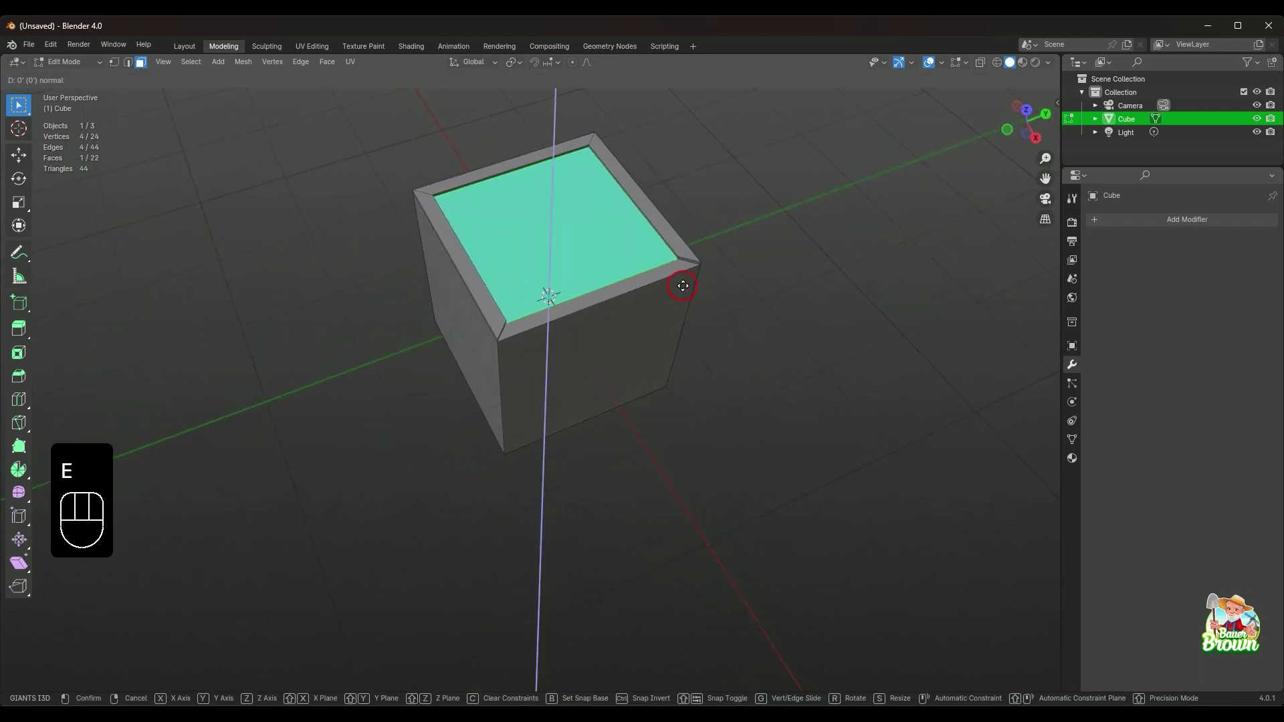
- Orbit the view to look straight down on the recessed top face
{"action": "left_click_drag", "start_coordinate": [702, 318], "coordinate": [740, 275]}
{"action": "left_click_drag", "start_coordinate": [713, 289], "coordinate": [652, 279]}
{"action": "left_click_drag", "start_coordinate": [683, 248], "coordinate": [670, 320]}
{"action": "left_click_drag", "start_coordinate": [688, 316], "coordinate": [682, 394]}
{"action": "left_click_drag", "start_coordinate": [666, 354], "coordinate": [660, 238]}
{"action": "left_click_drag", "start_coordinate": [664, 232], "coordinate": [611, 427]}
{"action": "left_click_drag", "start_coordinate": [717, 394], "coordinate": [616, 382]}
{"action": "left_click_drag", "start_coordinate": [660, 415], "coordinate": [755, 439]}
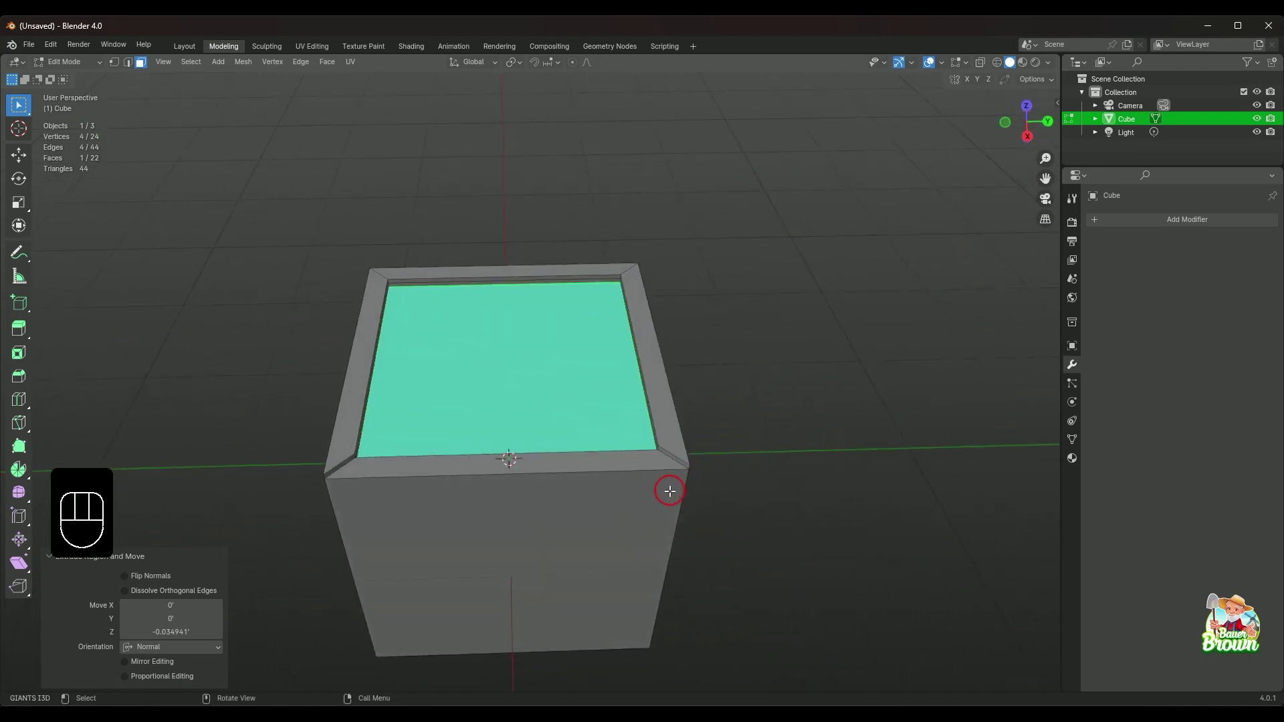
- Inset the top face repeatedly into concentric square rings and orbit to check them
{"action": "middle_click", "coordinate": [652, 491]}
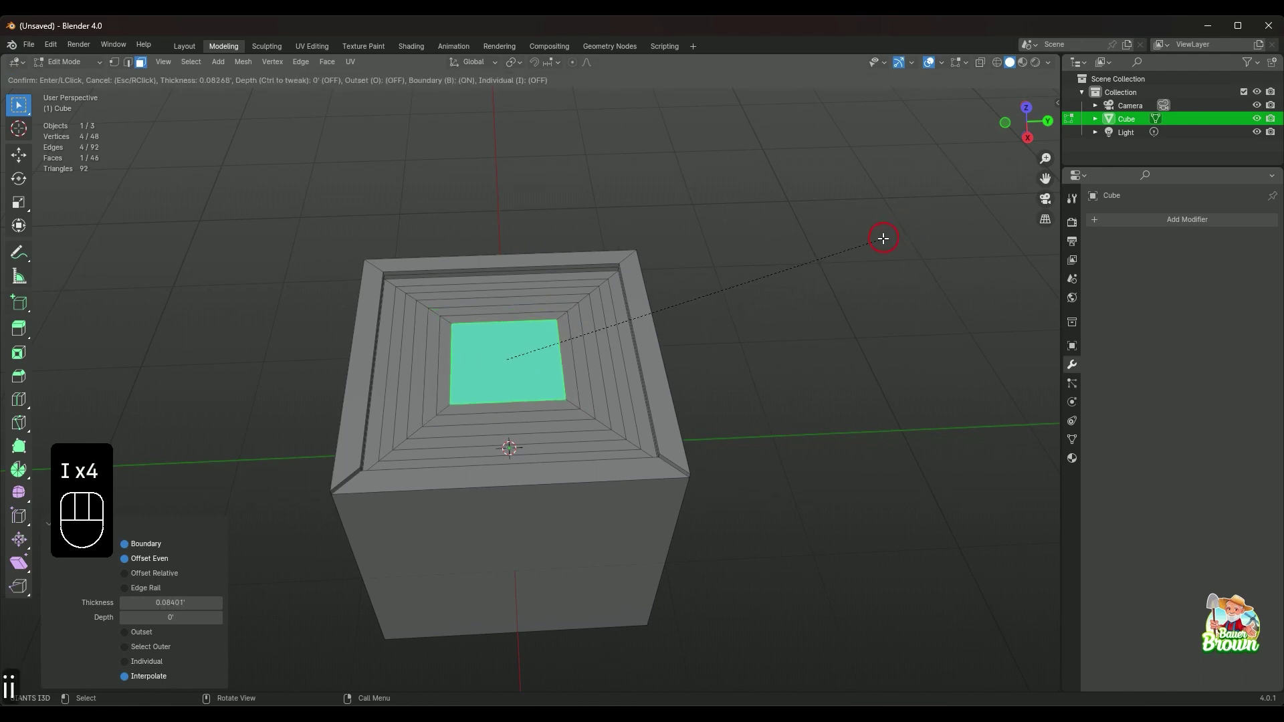
{"action": "left_click_drag", "start_coordinate": [843, 325], "coordinate": [856, 358]}
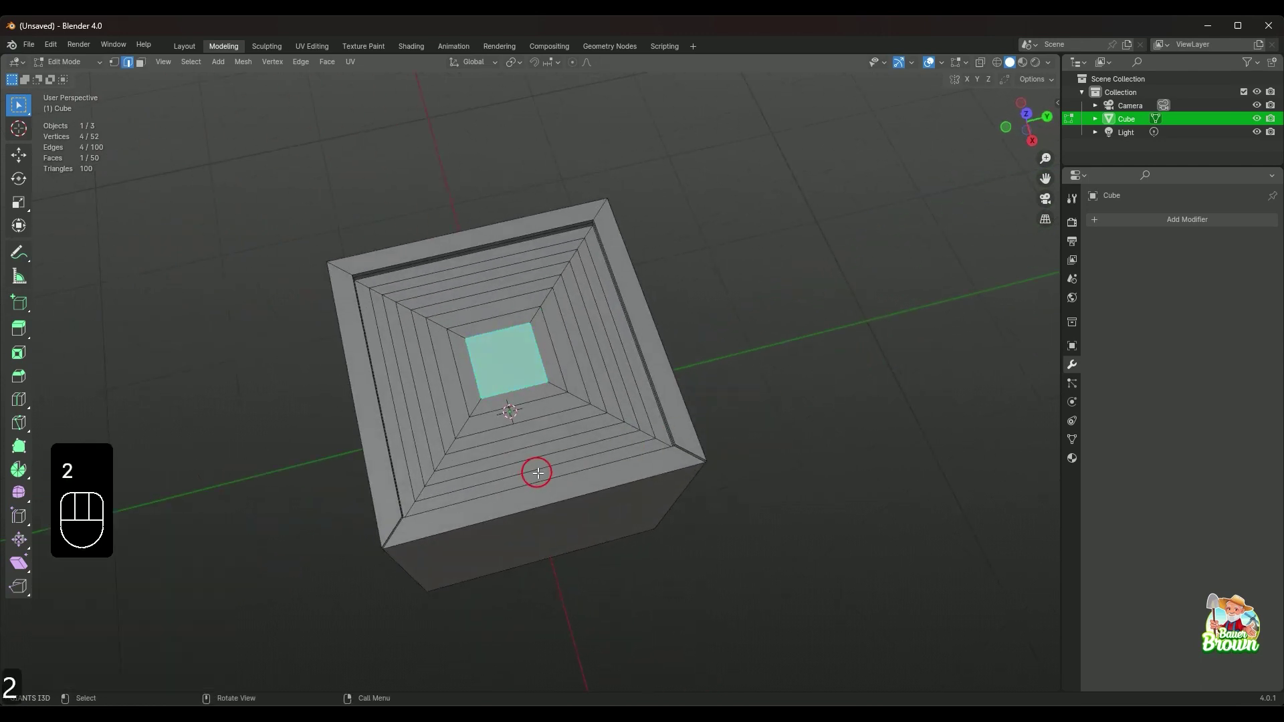
- Try strip and loop selections across the cube's top, then clear them
{"action": "key", "text": "alt+2"}
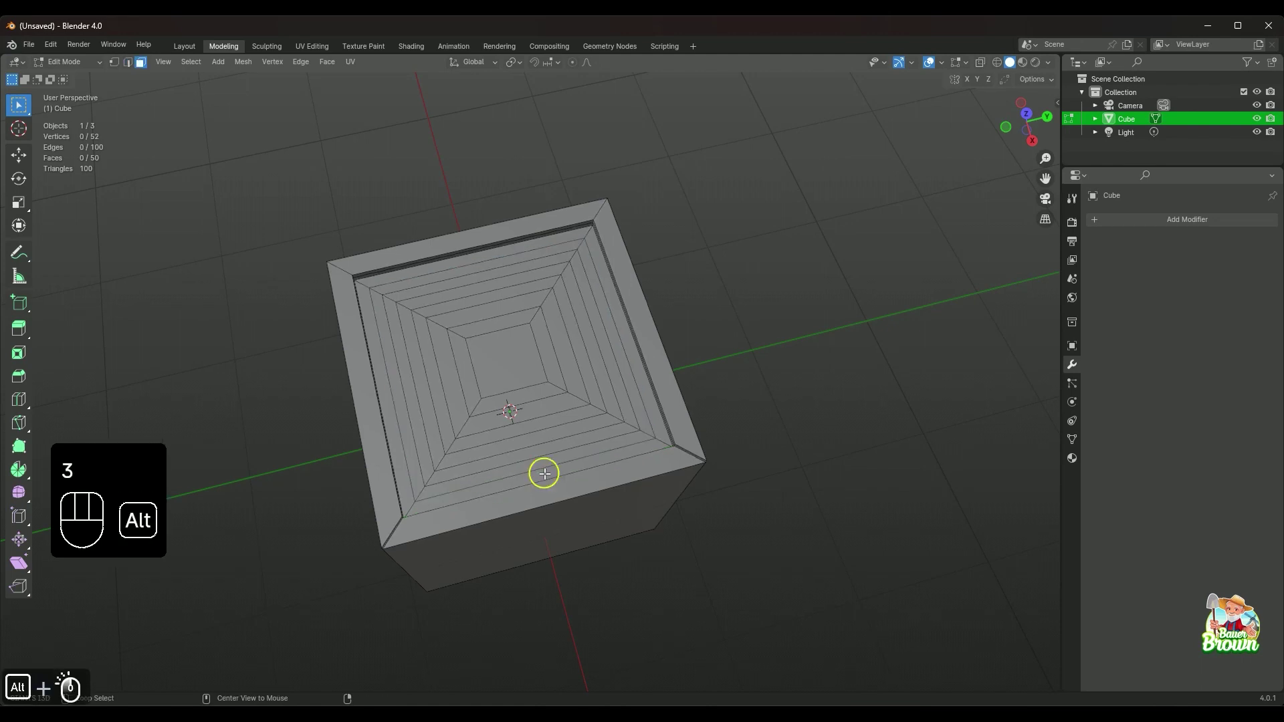
{"action": "left_click", "coordinate": [416, 410]}
{"action": "left_click", "coordinate": [385, 277]}
{"action": "left_click", "coordinate": [388, 286]}
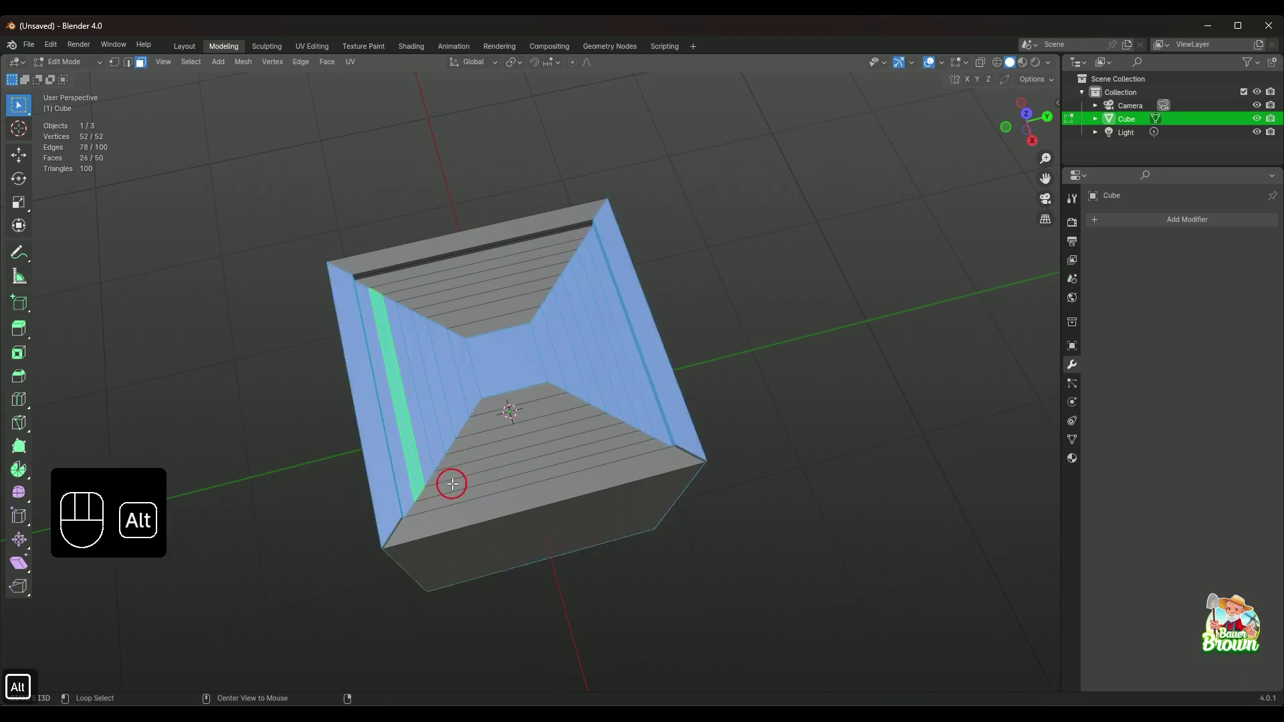
{"action": "left_click", "coordinate": [454, 476]}
- Select the four strips of one ring and extrude it upward into a ridge
{"action": "left_click", "coordinate": [474, 454]}
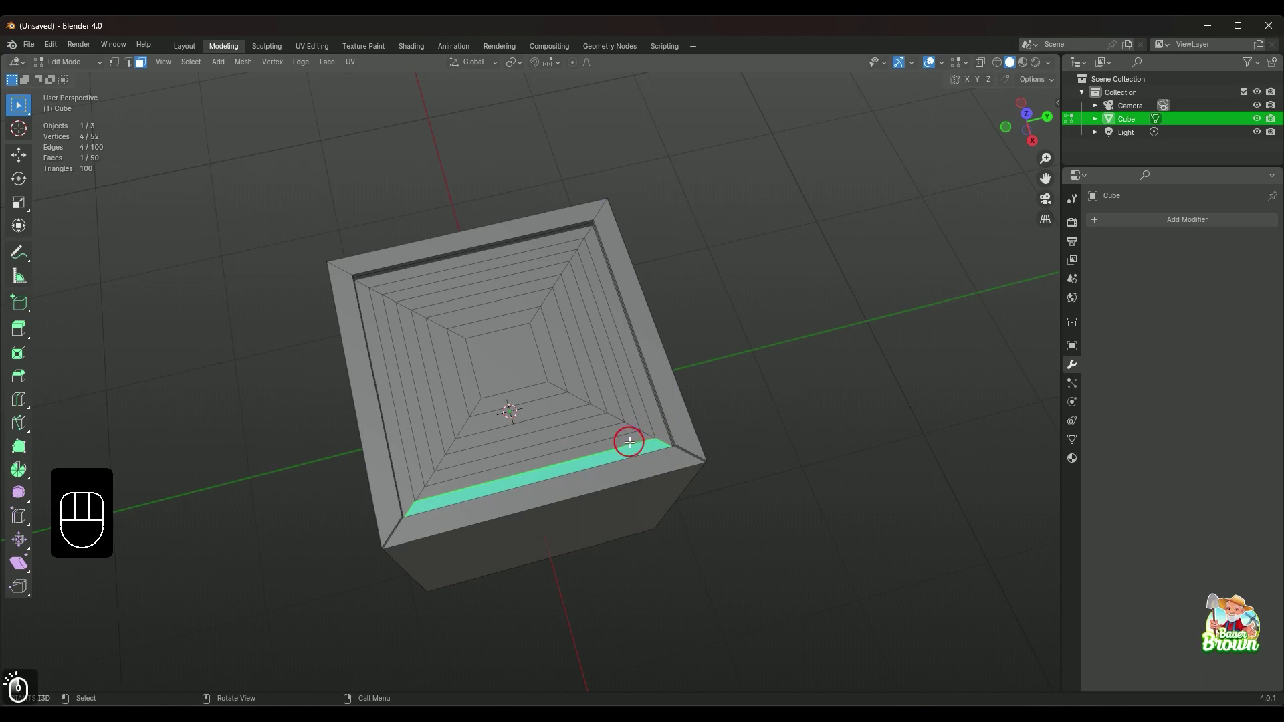
{"action": "left_click", "coordinate": [636, 410]}
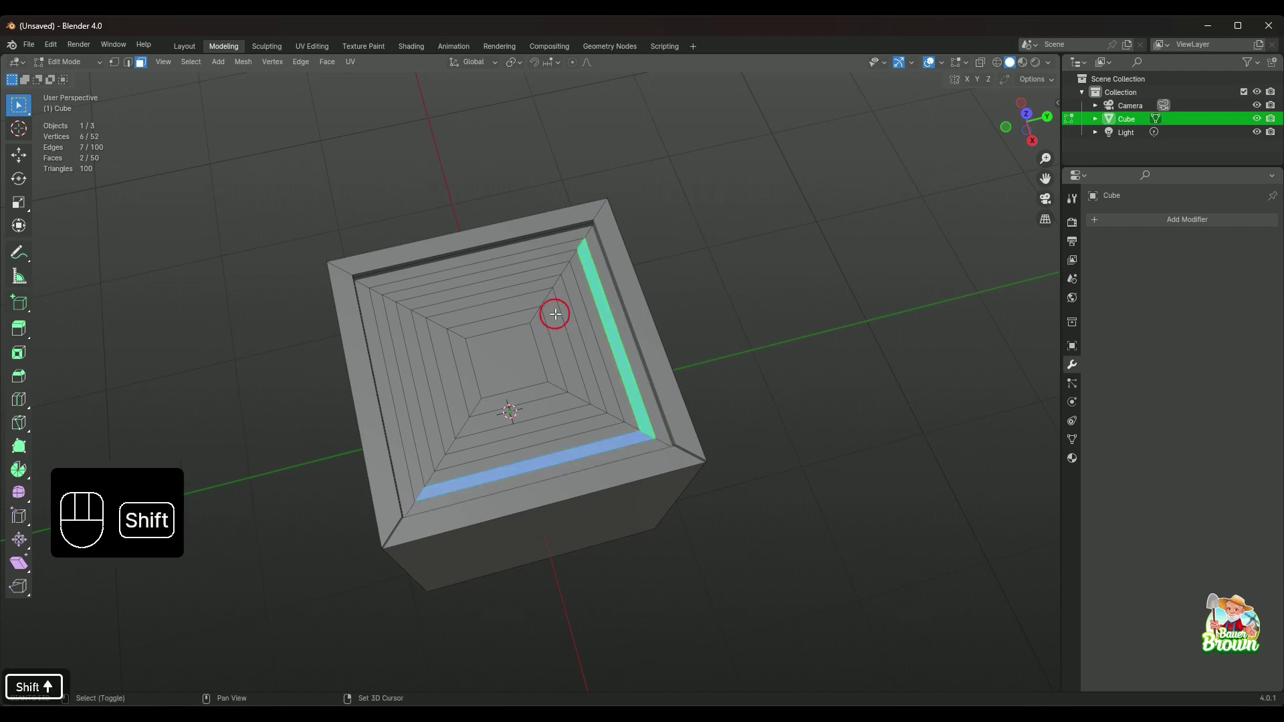
{"action": "left_click", "coordinate": [529, 252]}
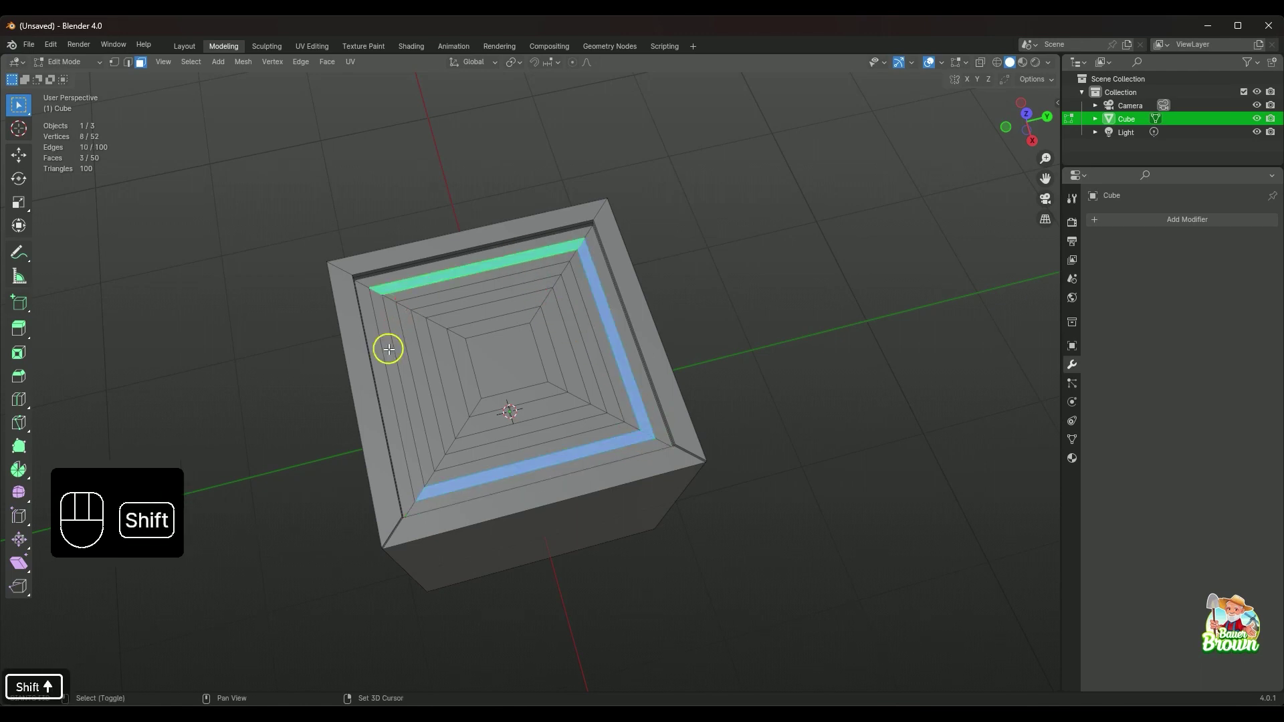
{"action": "left_click", "coordinate": [388, 347]}
{"action": "left_click_drag", "start_coordinate": [453, 394], "coordinate": [457, 353]}
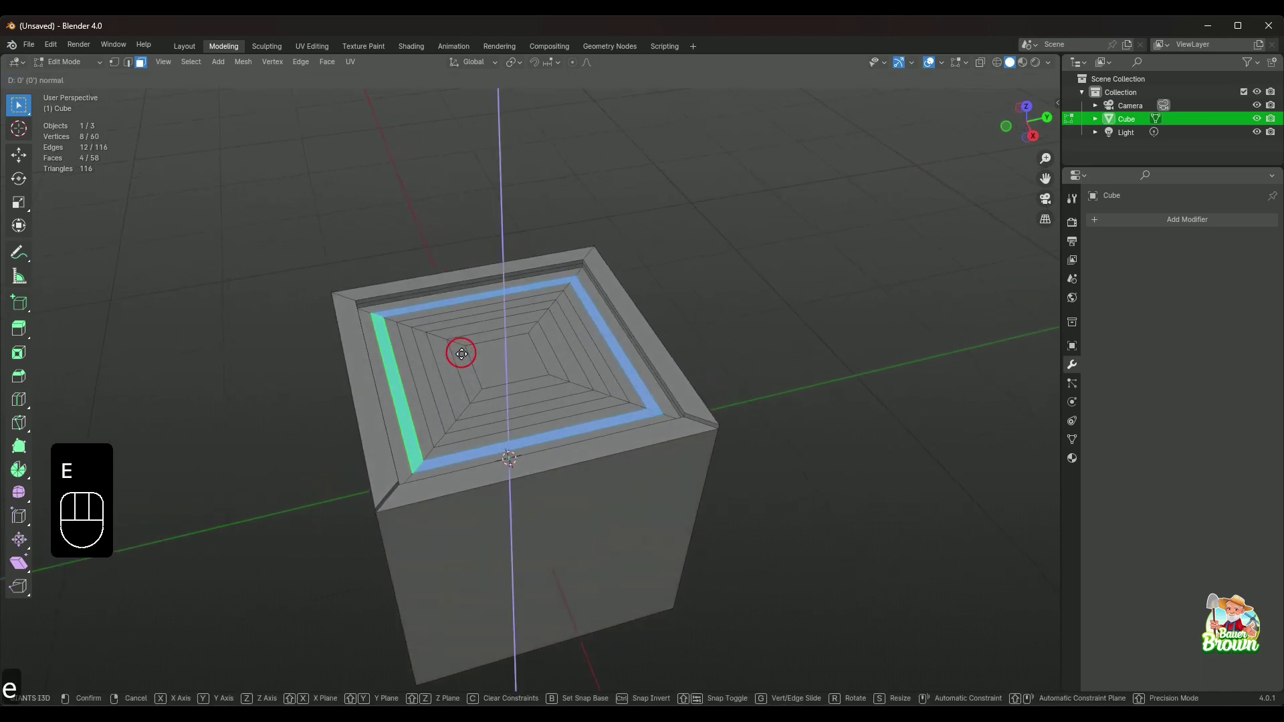
{"action": "left_click", "coordinate": [460, 345]}
{"action": "left_click_drag", "start_coordinate": [538, 329], "coordinate": [530, 360]}
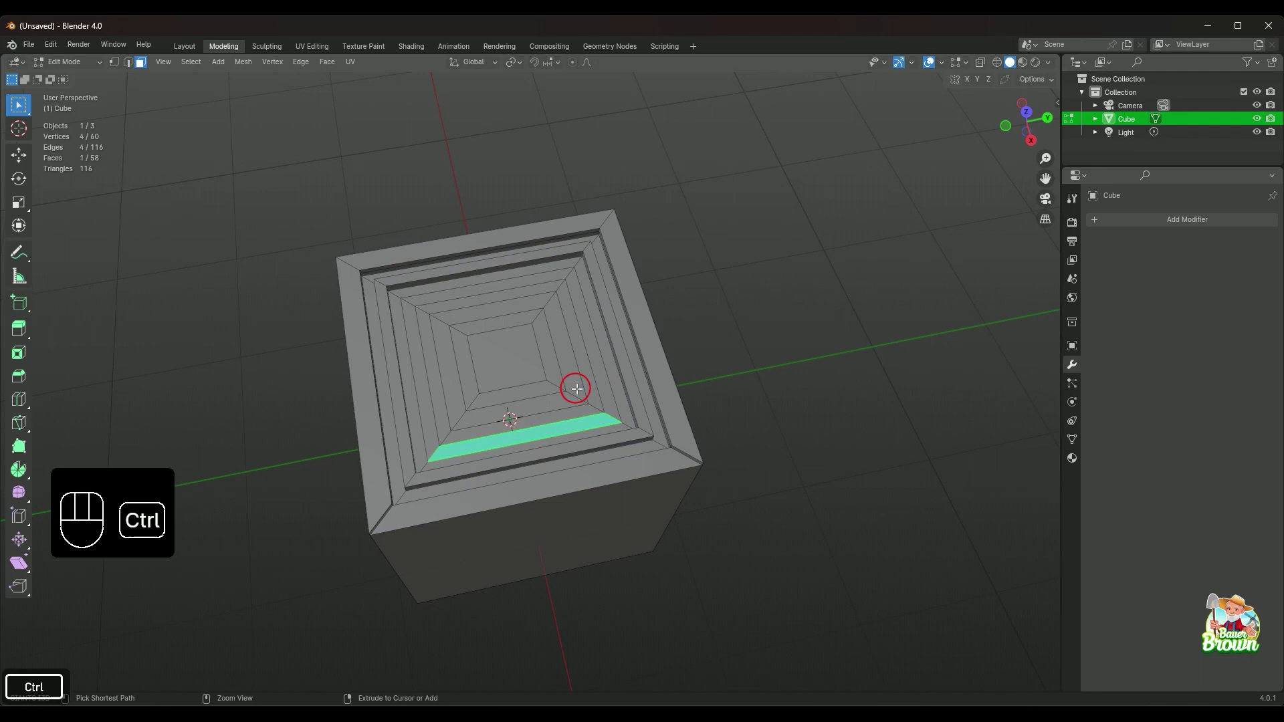
- Select a whole inner ring of faces and extrude it upward as well
{"action": "left_click", "coordinate": [420, 361]}
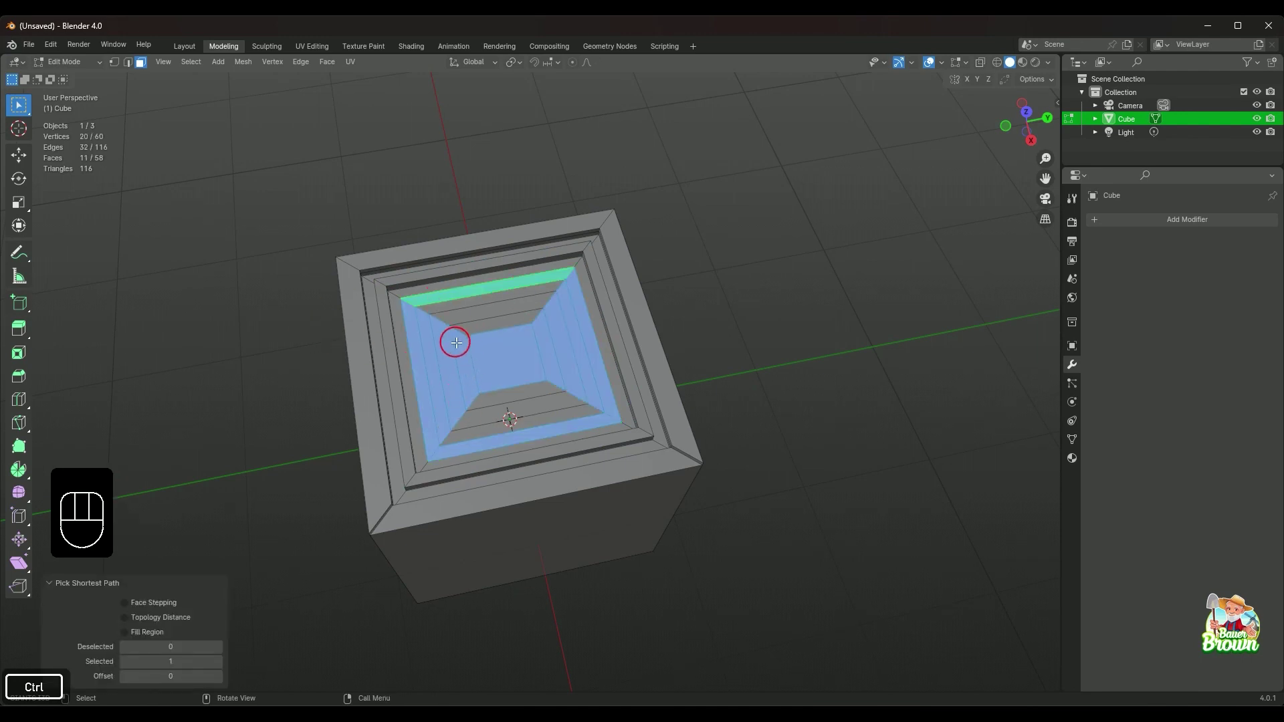
{"action": "left_click", "coordinate": [402, 199]}
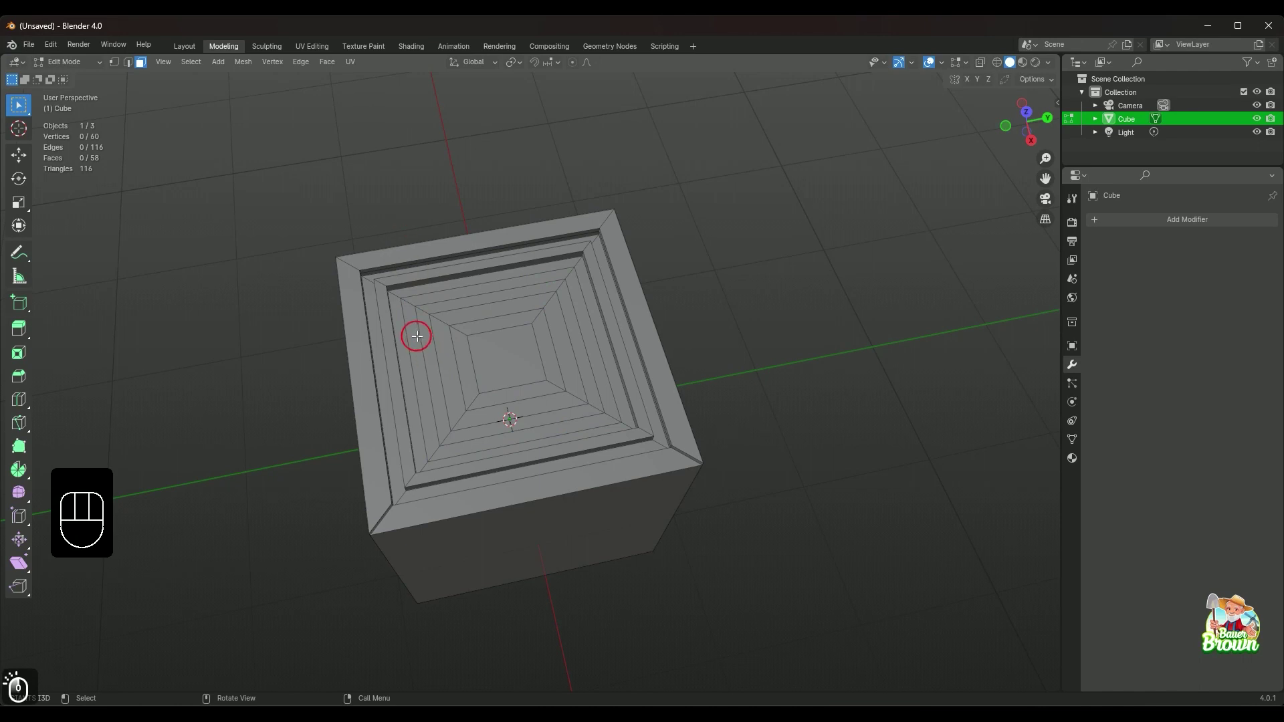
{"action": "left_click", "coordinate": [592, 356]}
{"action": "left_click", "coordinate": [571, 424]}
{"action": "left_click_drag", "start_coordinate": [575, 419], "coordinate": [599, 362]}
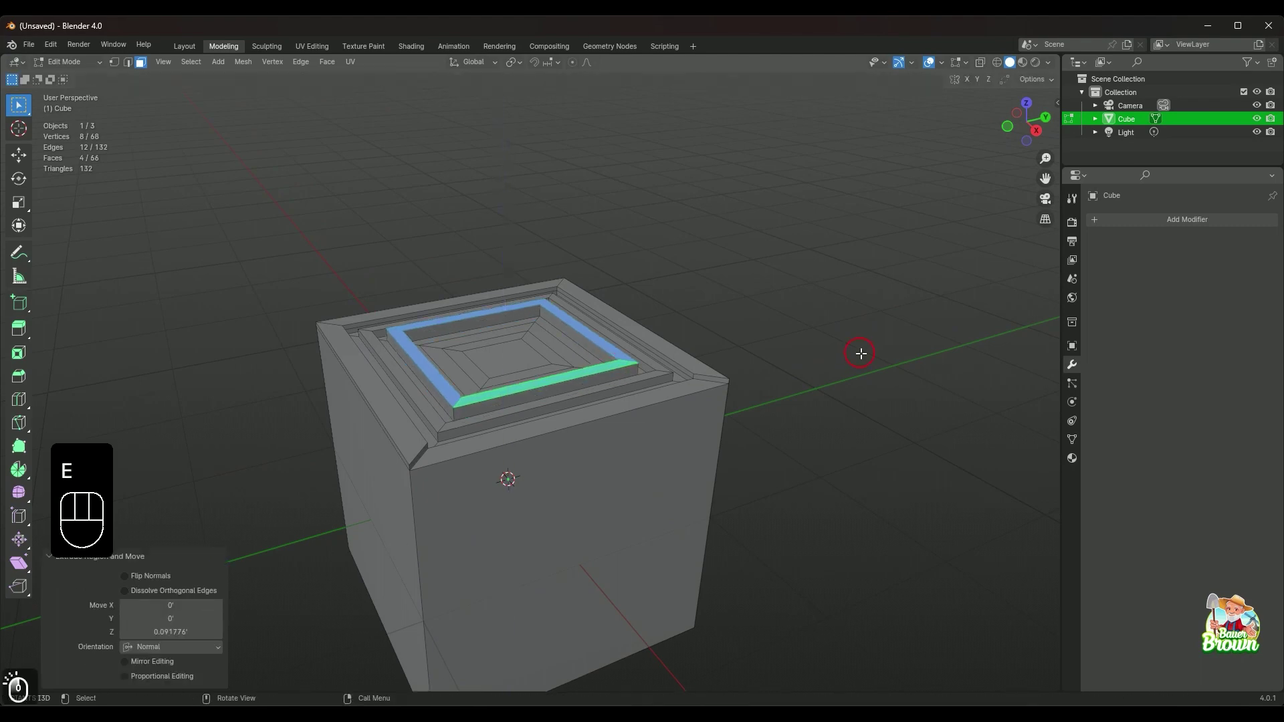
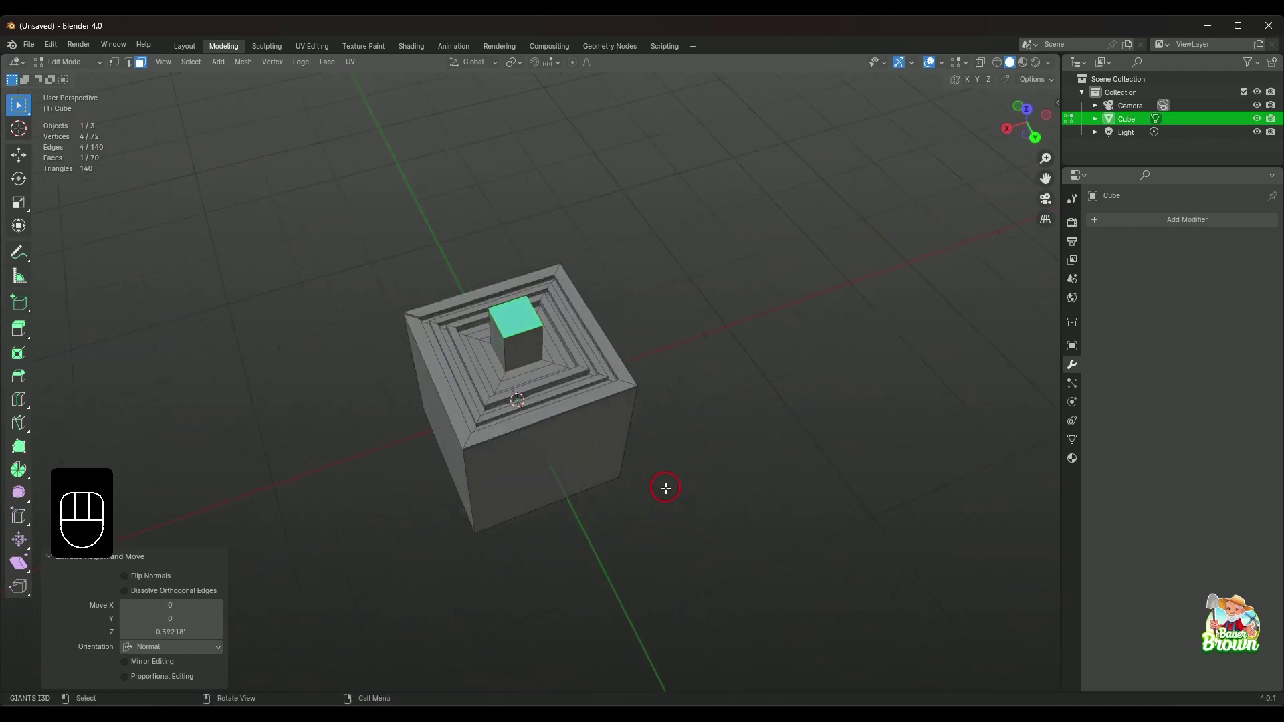
- Orbit around the cube to inspect the extruded centre pillar from the side and above
{"action": "left_click_drag", "start_coordinate": [656, 451], "coordinate": [621, 392]}
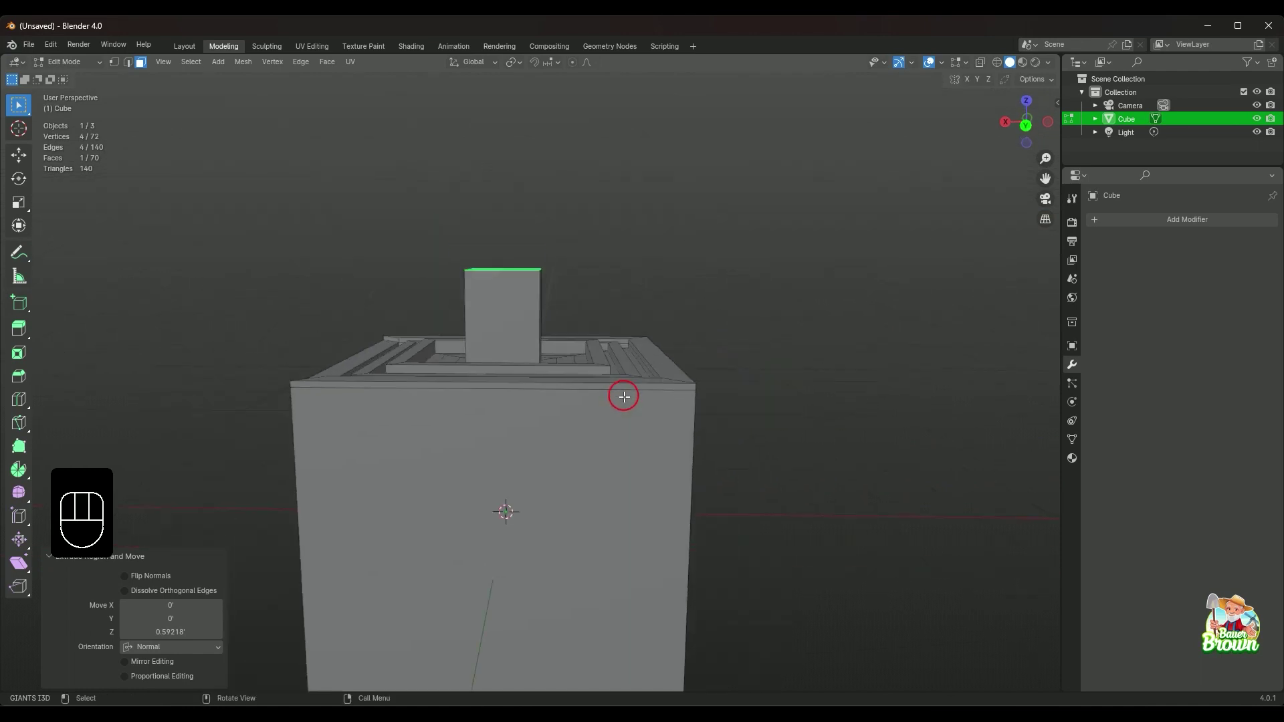
{"action": "left_click_drag", "start_coordinate": [645, 388], "coordinate": [641, 429]}
{"action": "left_click_drag", "start_coordinate": [520, 464], "coordinate": [695, 463]}
{"action": "left_click_drag", "start_coordinate": [585, 469], "coordinate": [562, 476]}
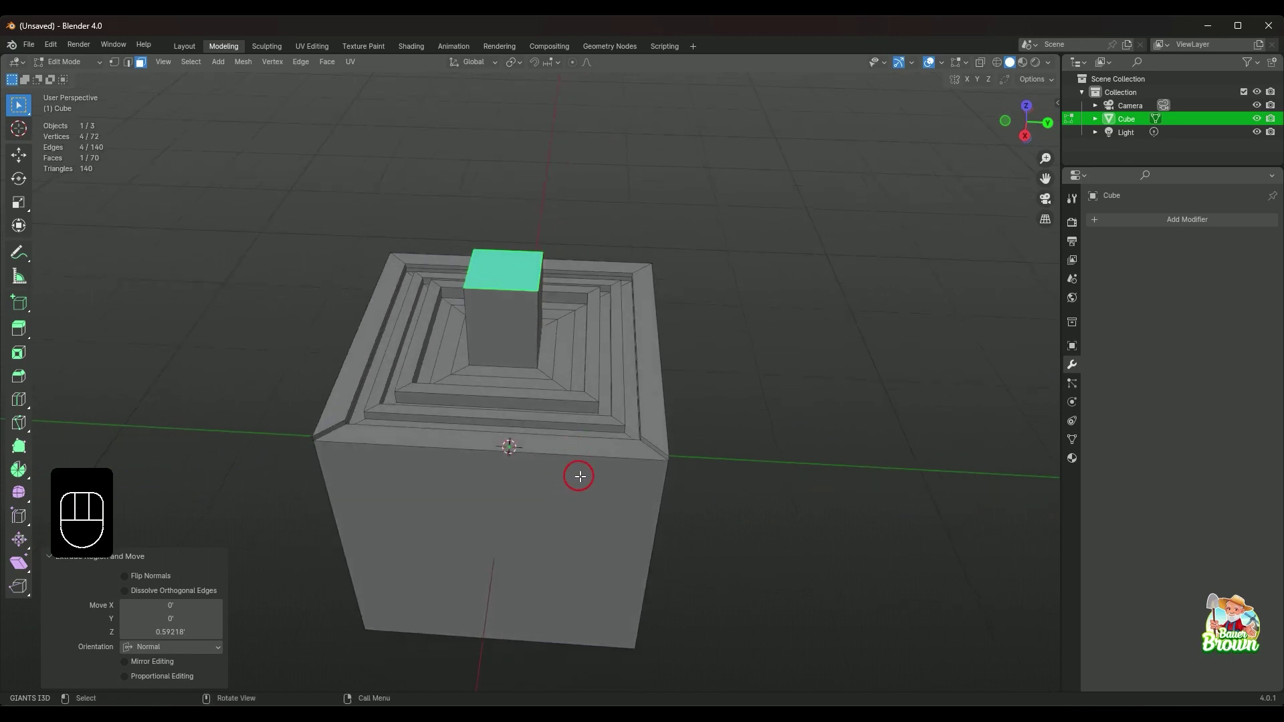
{"action": "left_click_drag", "start_coordinate": [576, 468], "coordinate": [597, 497]}
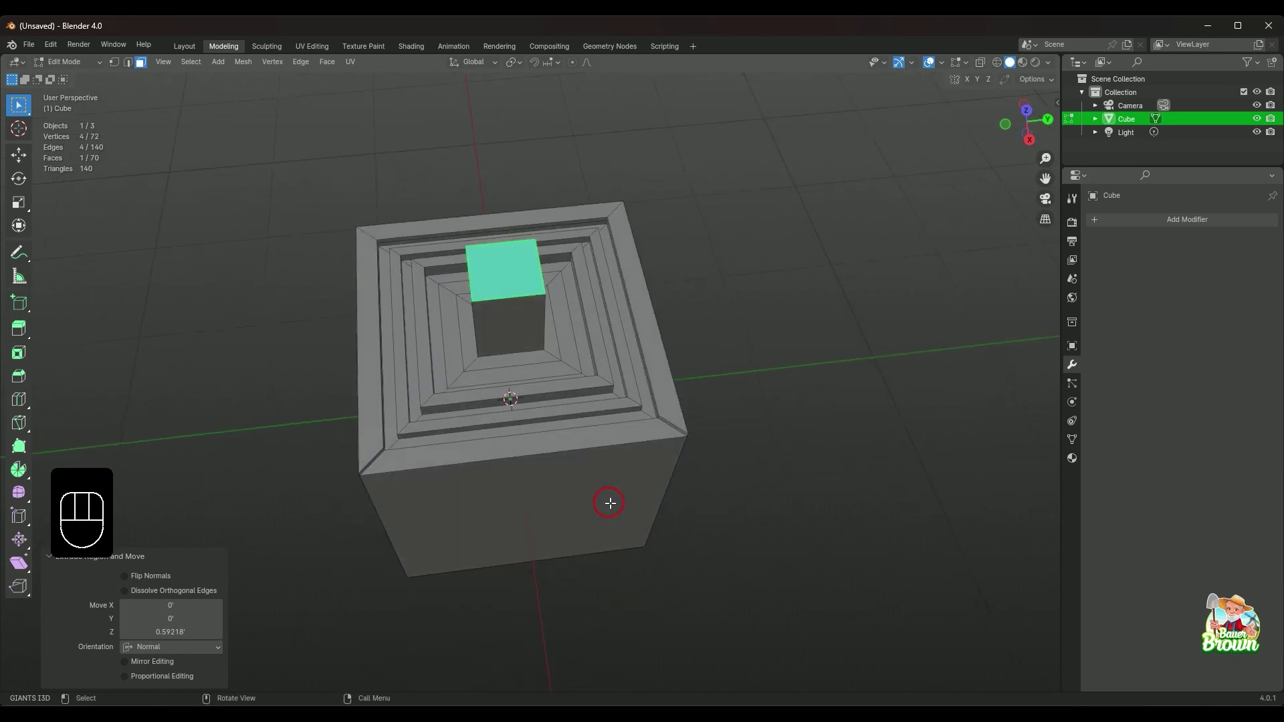
{"action": "left_click_drag", "start_coordinate": [641, 517], "coordinate": [745, 491]}
{"action": "left_click_drag", "start_coordinate": [754, 487], "coordinate": [683, 461]}
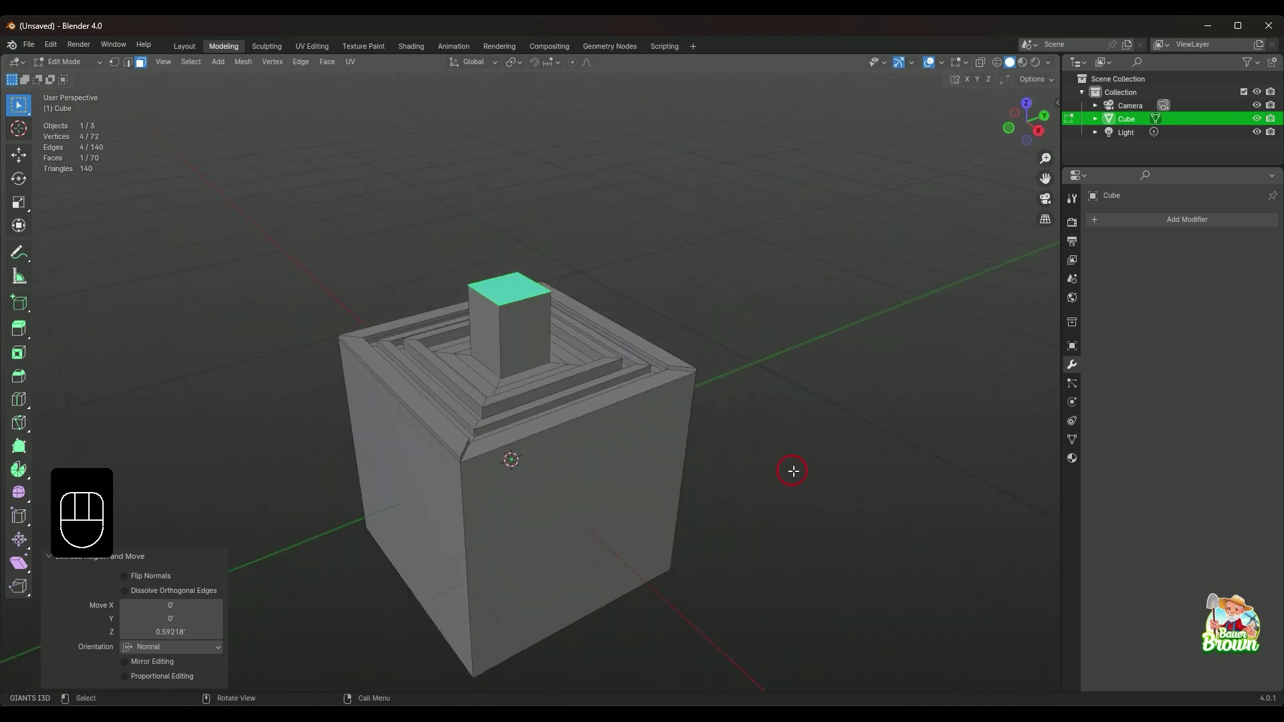
{"action": "middle_click", "coordinate": [751, 479]}
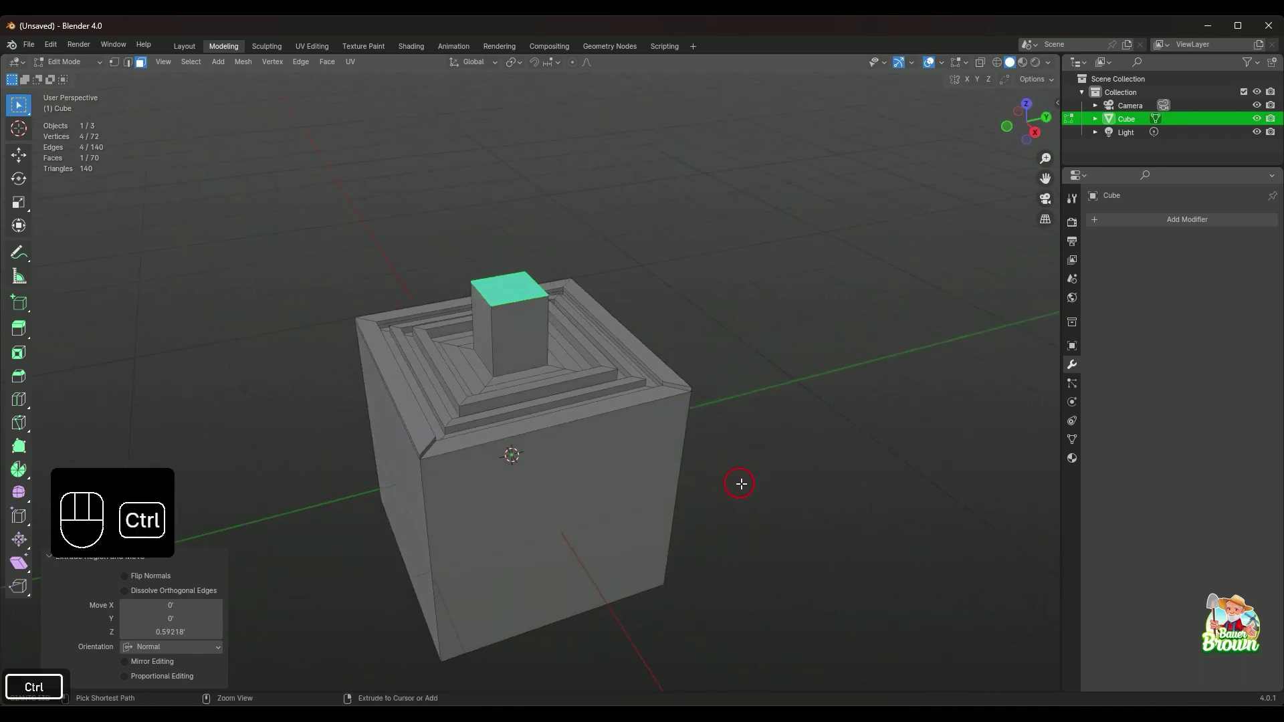
- Undo nine times until the mesh returns to a plain eight-vertex cube
{"action": "key", "text": "ctrl+z"}
{"action": "key", "text": "ctrl+z"}
{"action": "key", "text": "ctrl+z"}
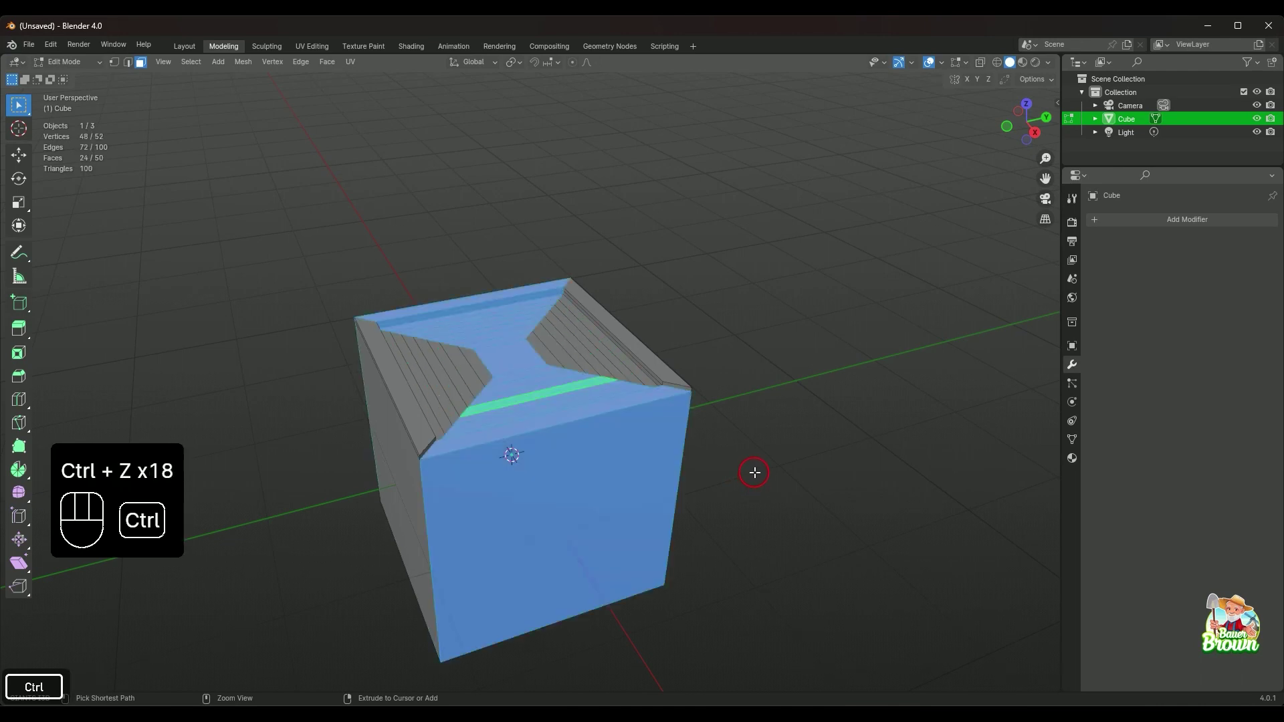
{"action": "key", "text": "ctrl+z"}
{"action": "key", "text": "ctrl+z"}
{"action": "key", "text": "ctrl+z"}
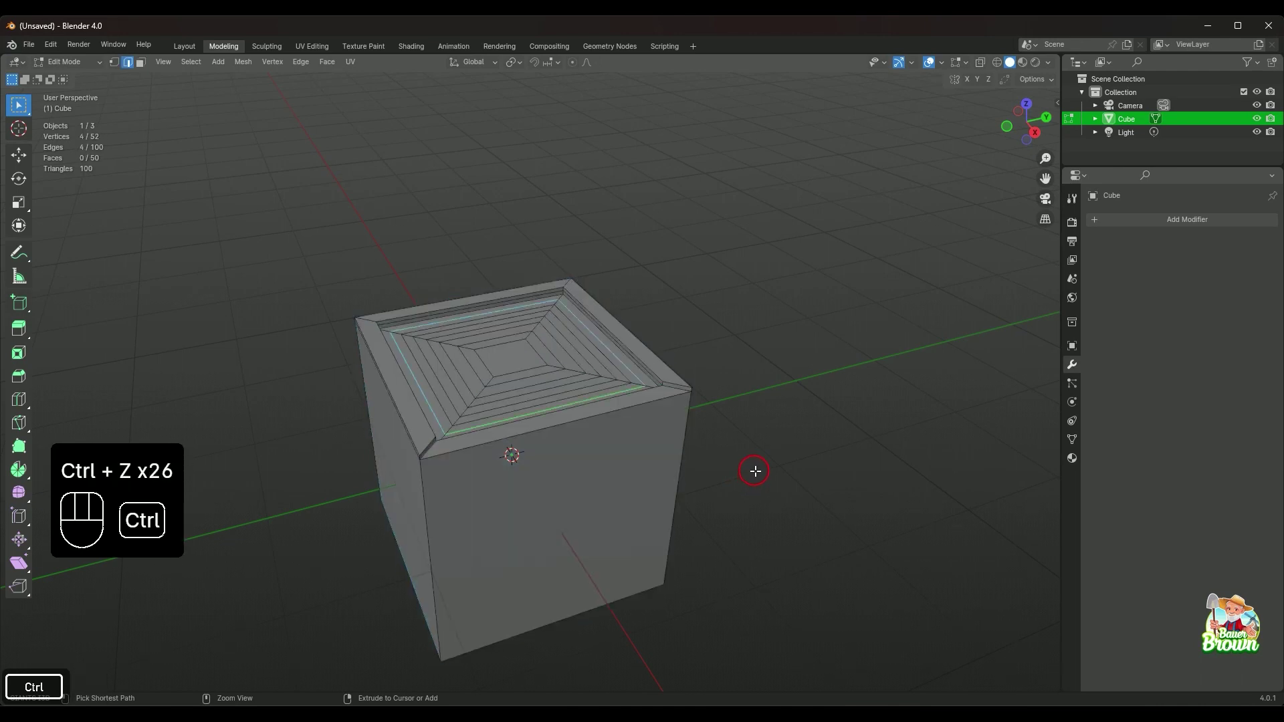
{"action": "key", "text": "ctrl+z"}
{"action": "key", "text": "ctrl+z"}
{"action": "key", "text": "ctrl+z"}
- Orbit the view around the restored default cube
{"action": "left_click_drag", "start_coordinate": [751, 415], "coordinate": [677, 412]}
{"action": "left_click_drag", "start_coordinate": [687, 498], "coordinate": [713, 477]}
{"action": "left_click_drag", "start_coordinate": [704, 413], "coordinate": [699, 440]}
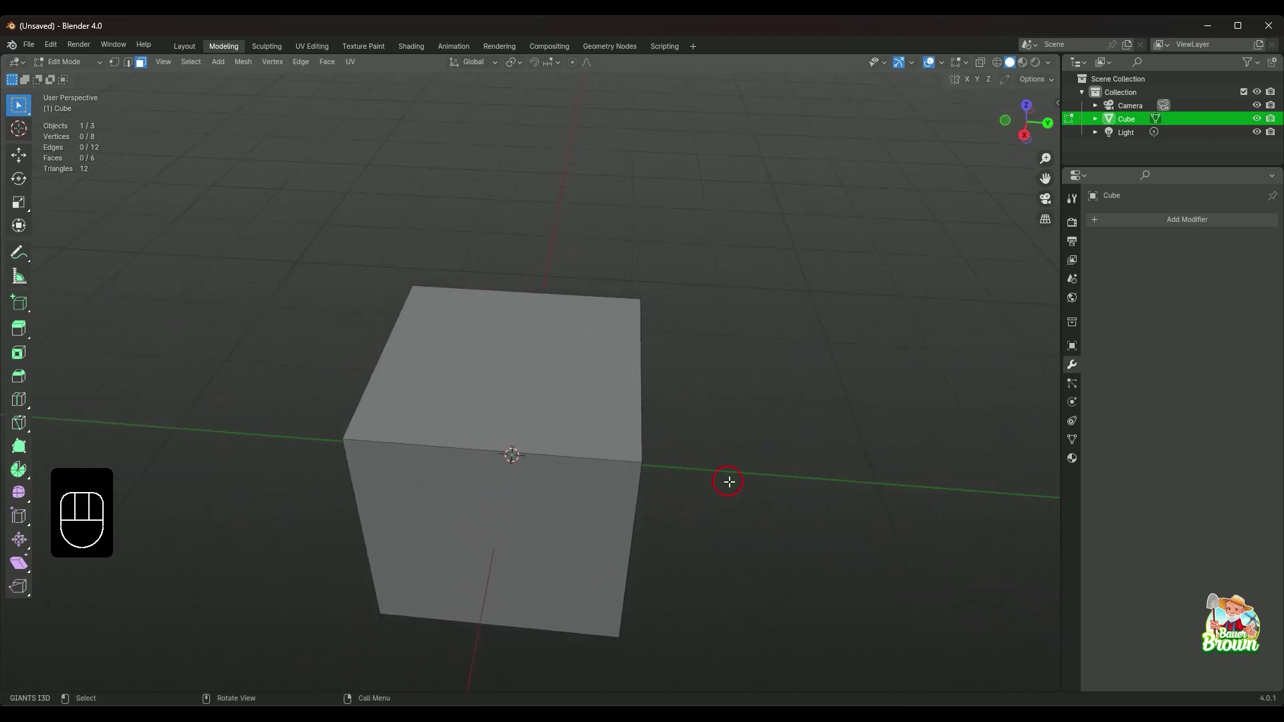
{"action": "left_click_drag", "start_coordinate": [706, 466], "coordinate": [701, 393]}
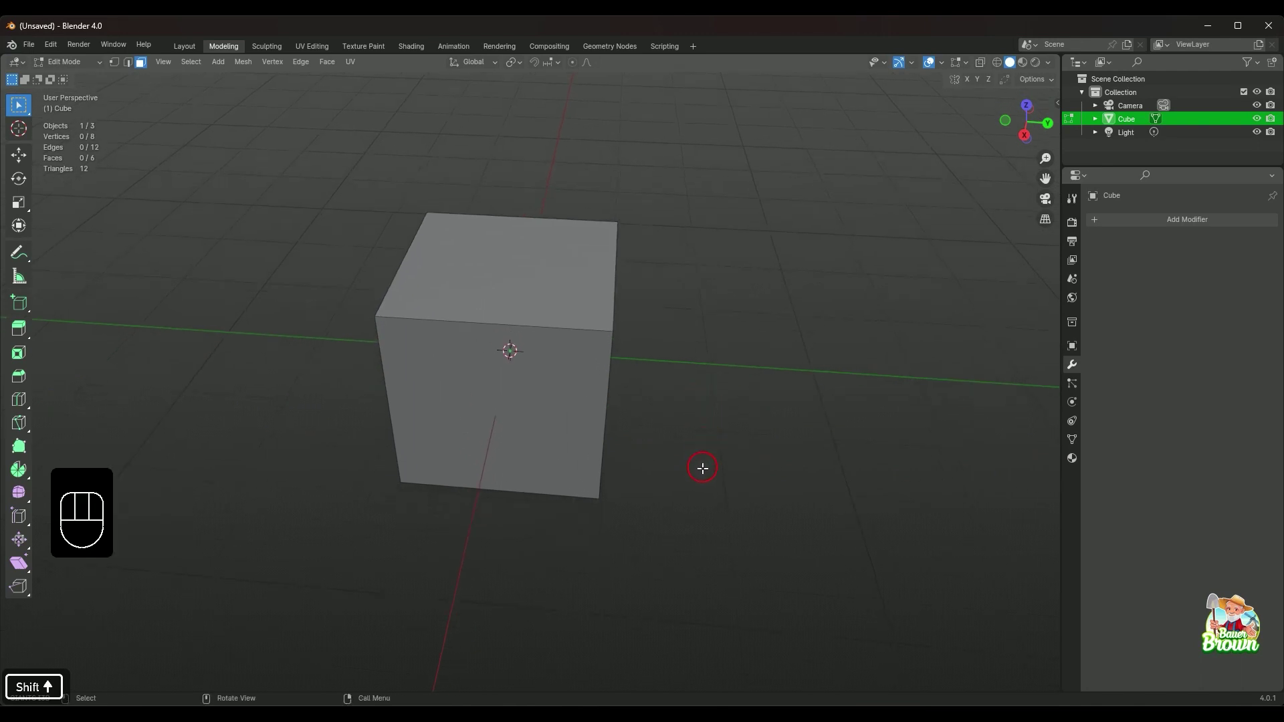
{"action": "left_click_drag", "start_coordinate": [702, 462], "coordinate": [711, 430]}
{"action": "left_click_drag", "start_coordinate": [749, 402], "coordinate": [586, 426]}
{"action": "left_click_drag", "start_coordinate": [639, 458], "coordinate": [751, 514]}
{"action": "left_click_drag", "start_coordinate": [606, 501], "coordinate": [661, 457]}
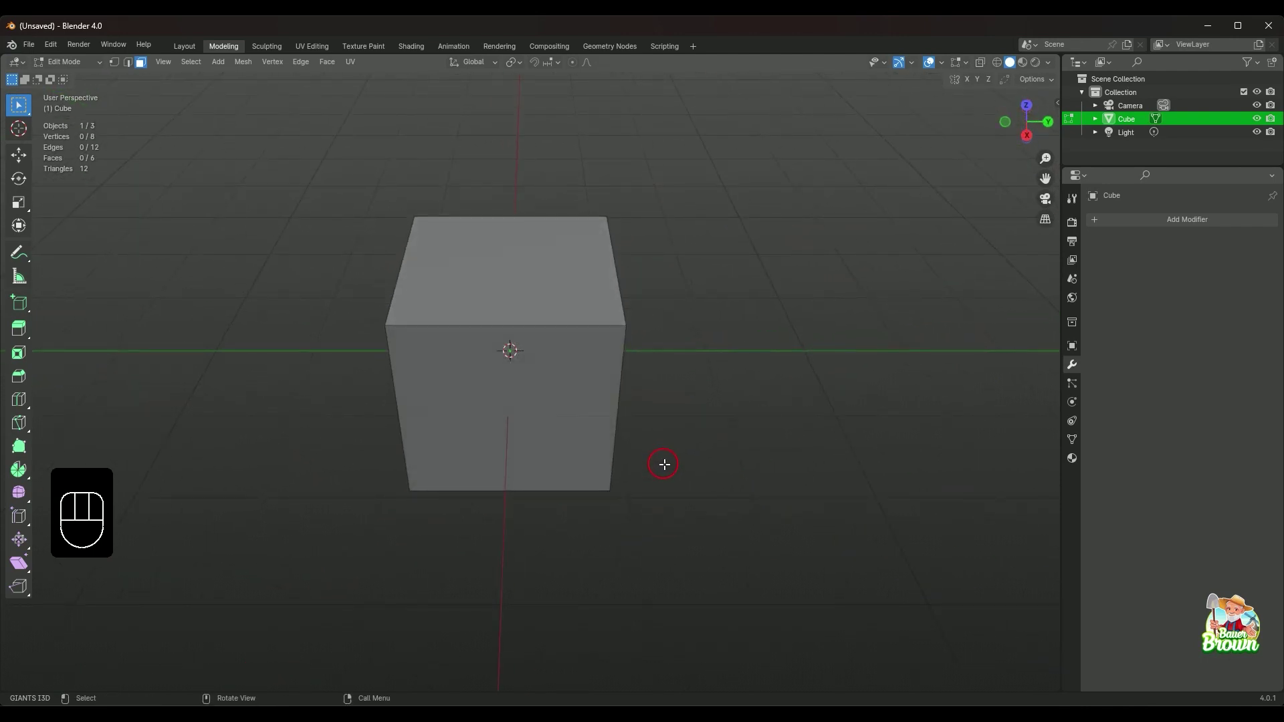
{"action": "left_click_drag", "start_coordinate": [570, 492], "coordinate": [556, 513]}
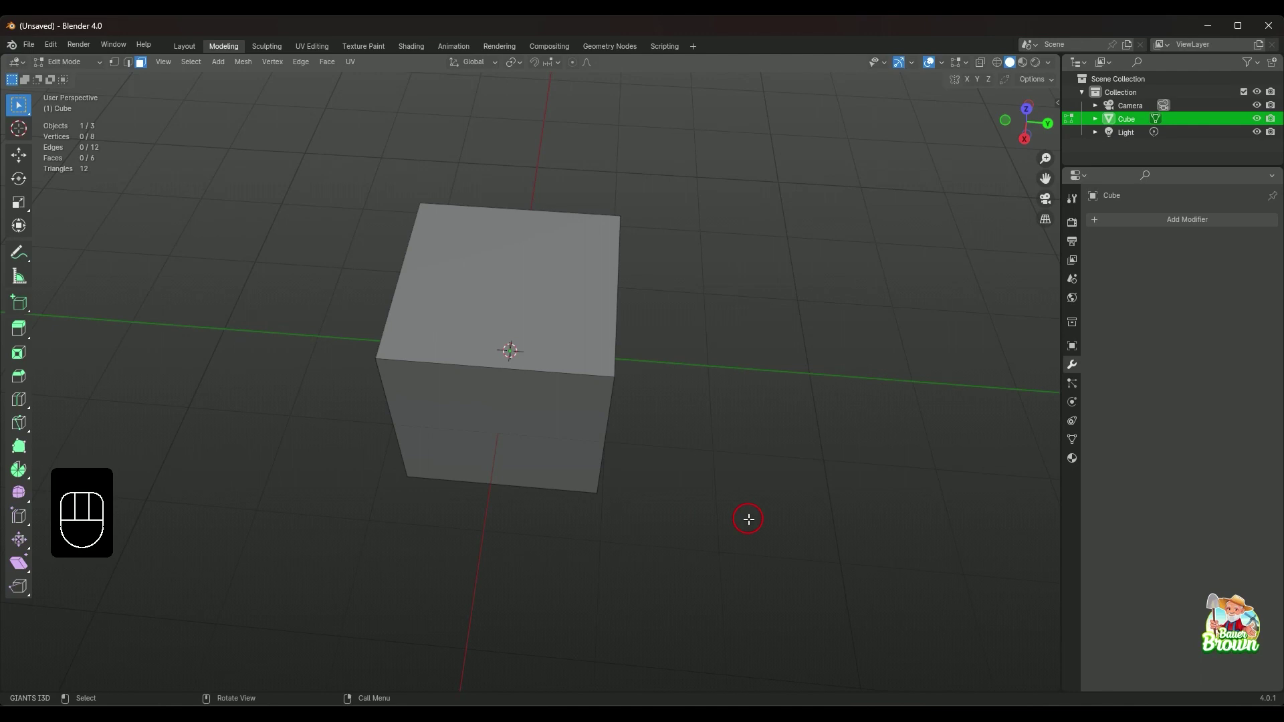
{"action": "left_click_drag", "start_coordinate": [555, 515], "coordinate": [622, 473]}
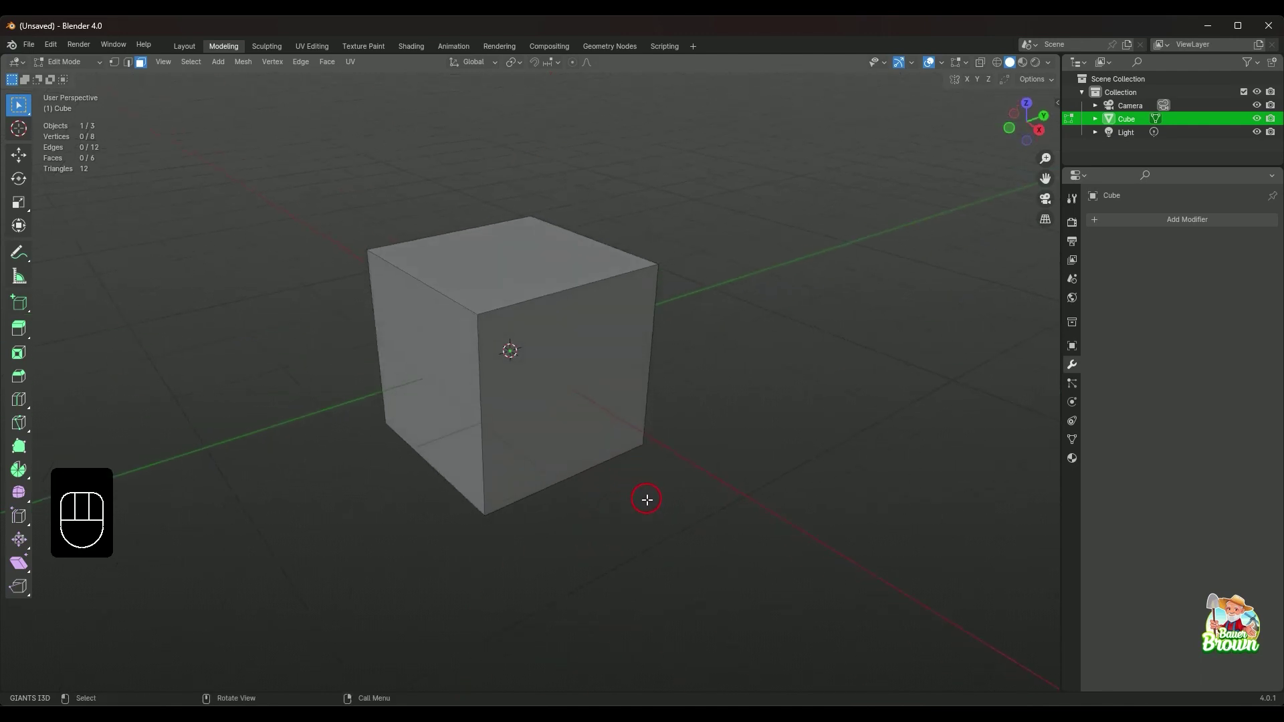